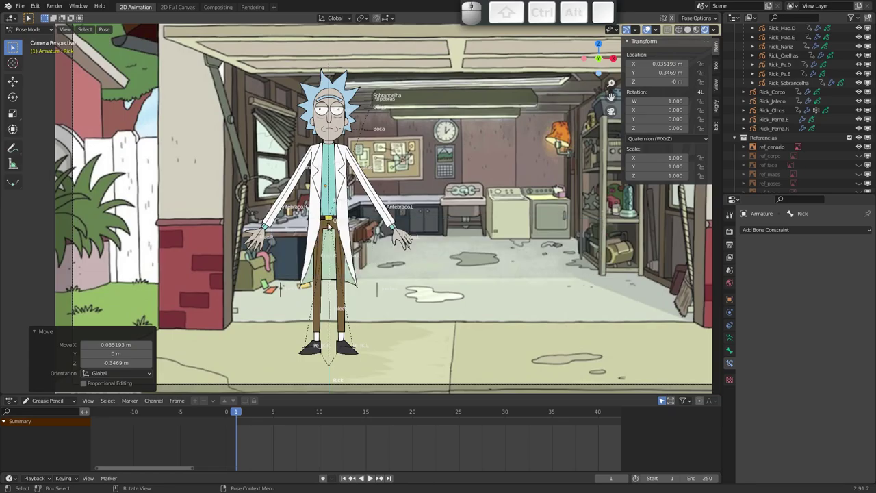
Reframe the view on Rick and test-move the left knee control, cancelling the adjustment
drag(338, 220, 307, 232)
drag(392, 184, 452, 168)
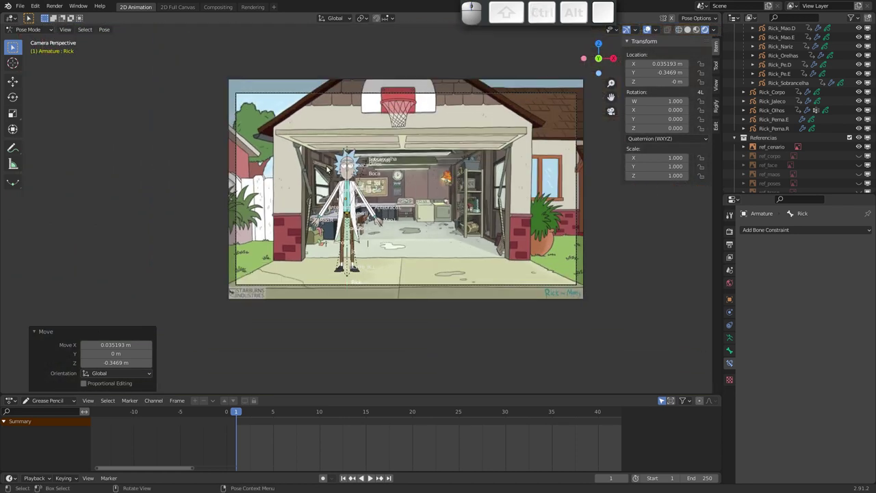
drag(302, 172, 315, 155)
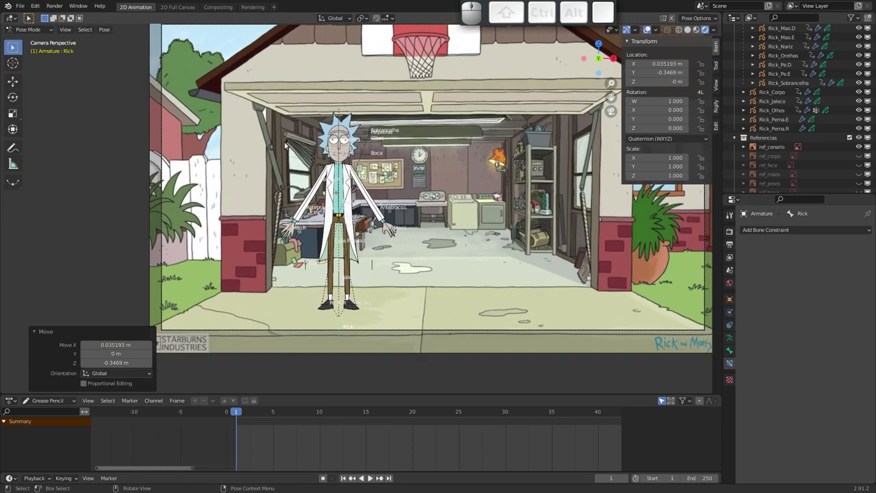
middle_click(315, 169)
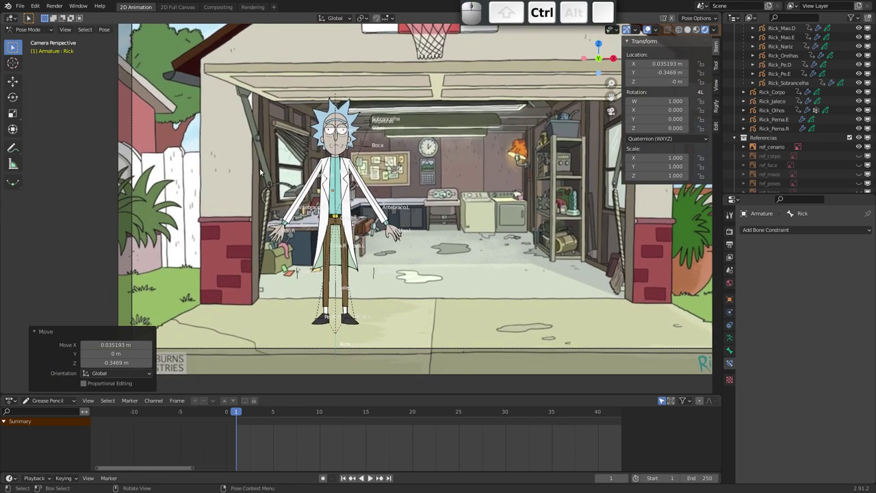
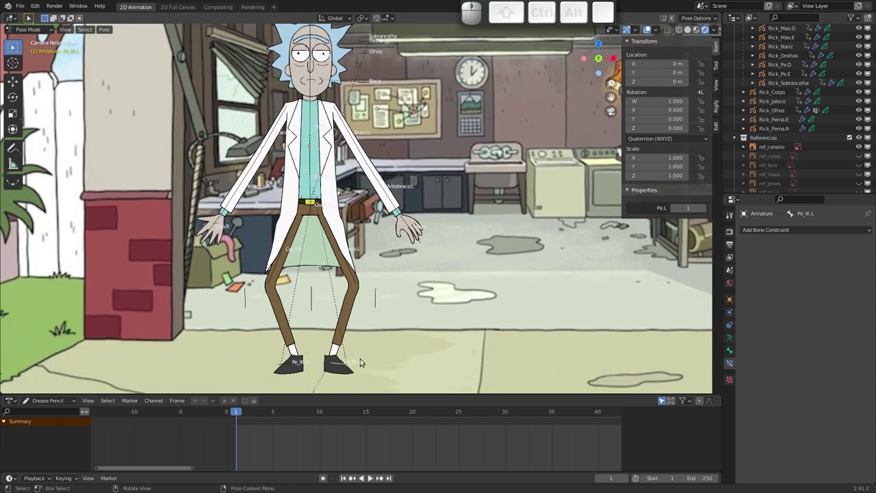
key(r)
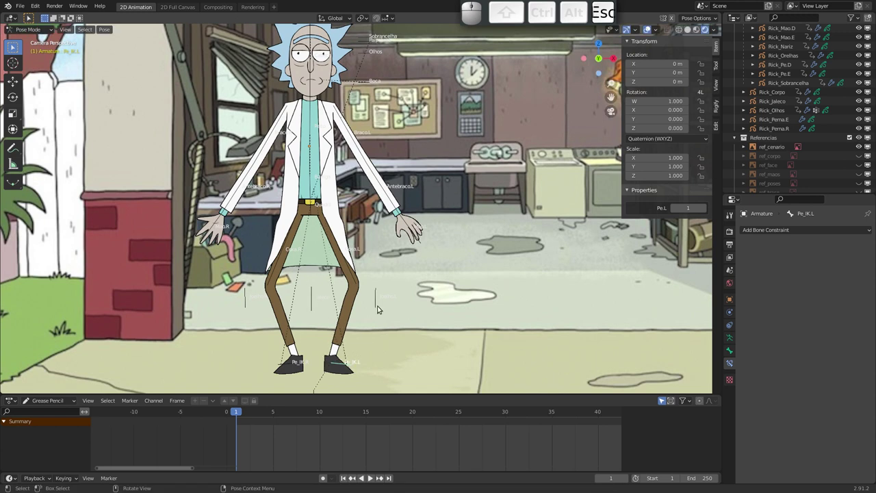
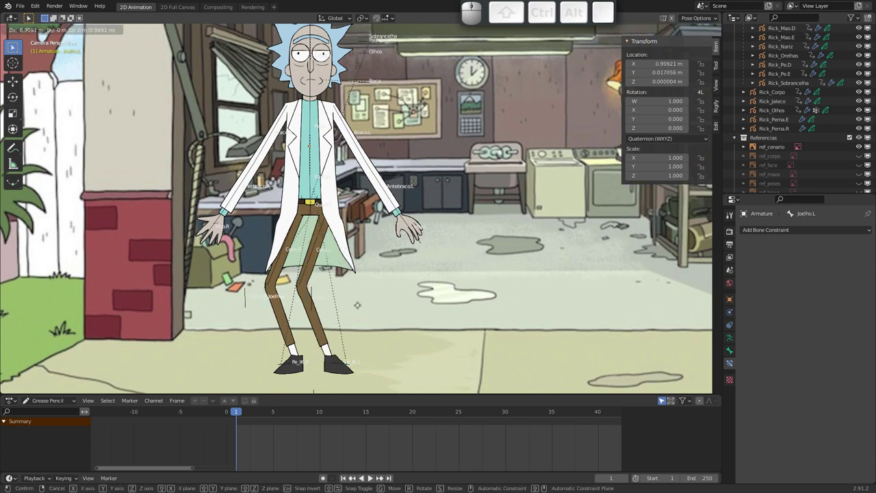
key(Escape)
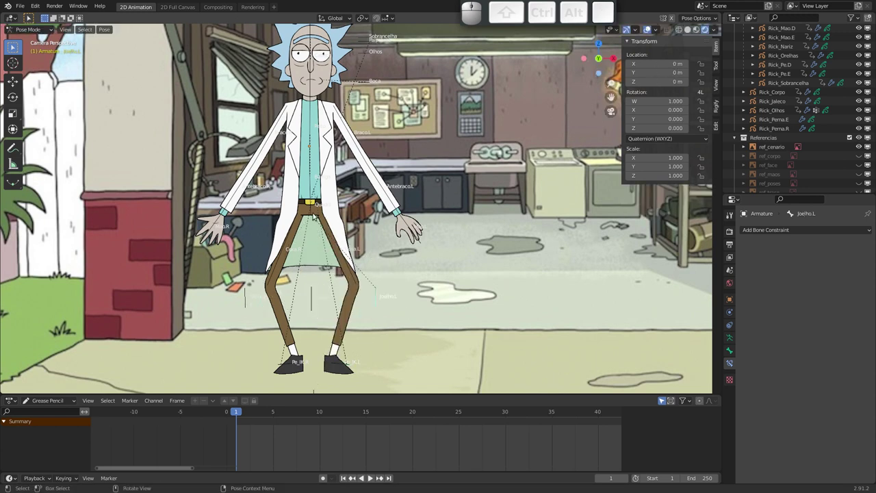
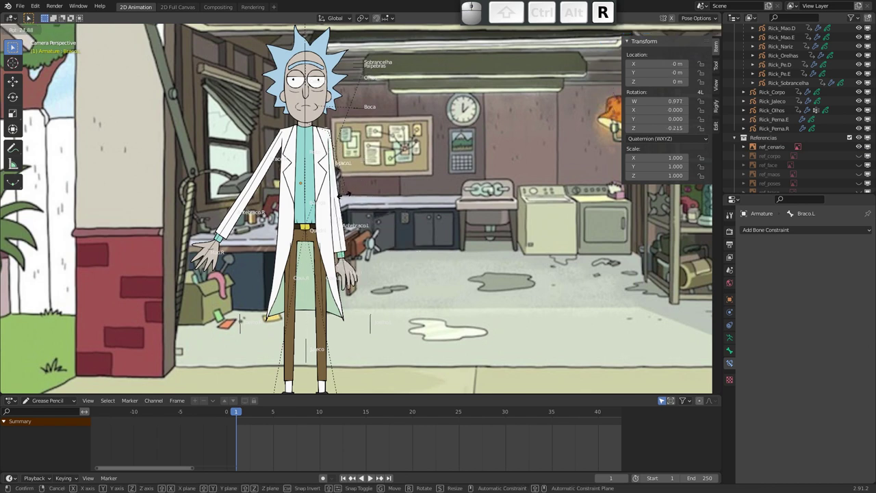
Cancel the arm test-rotation and orbit to view Rick from the side
key(Escape)
middle_click(335, 138)
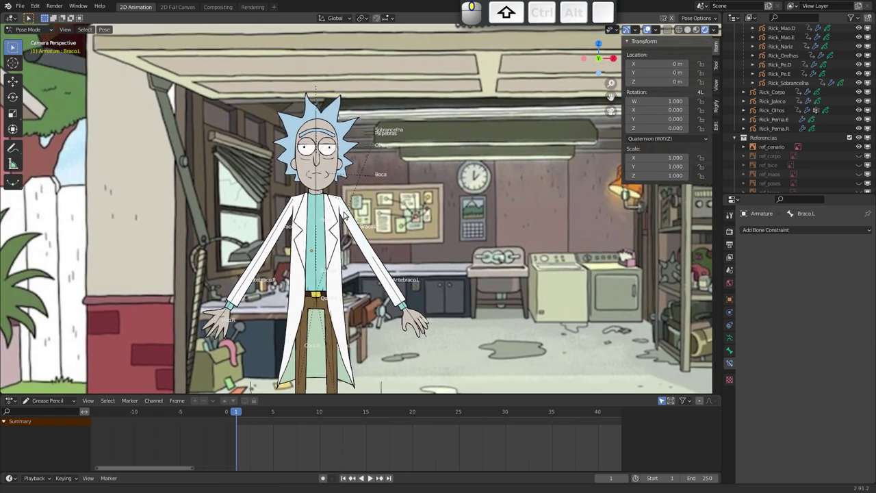
drag(353, 179, 342, 152)
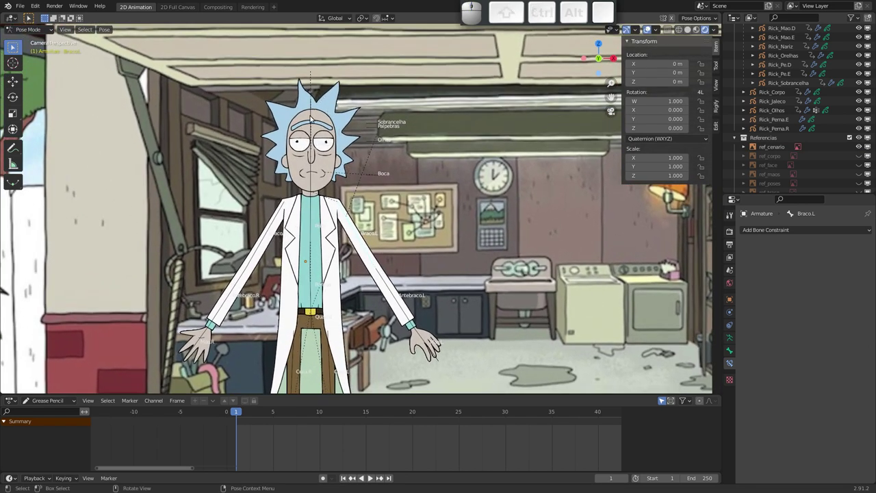
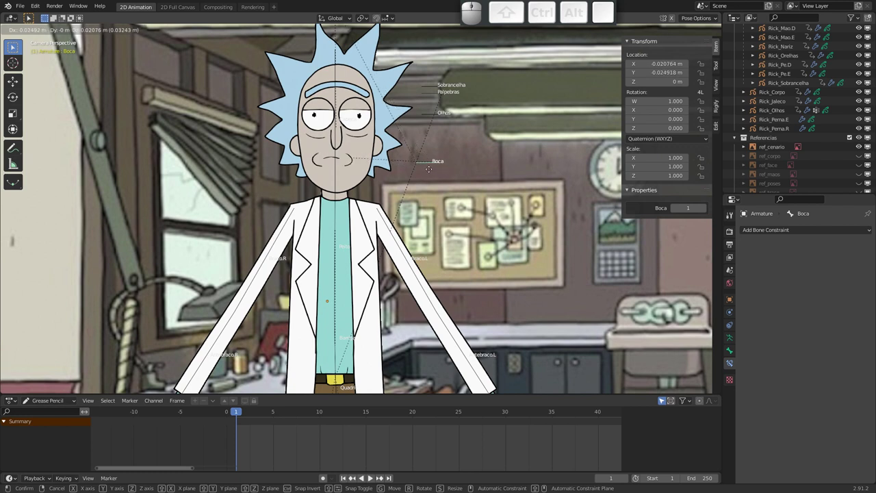
Cancel the mouth control move so Rick's mouth bone returns to its original spot
key(Escape)
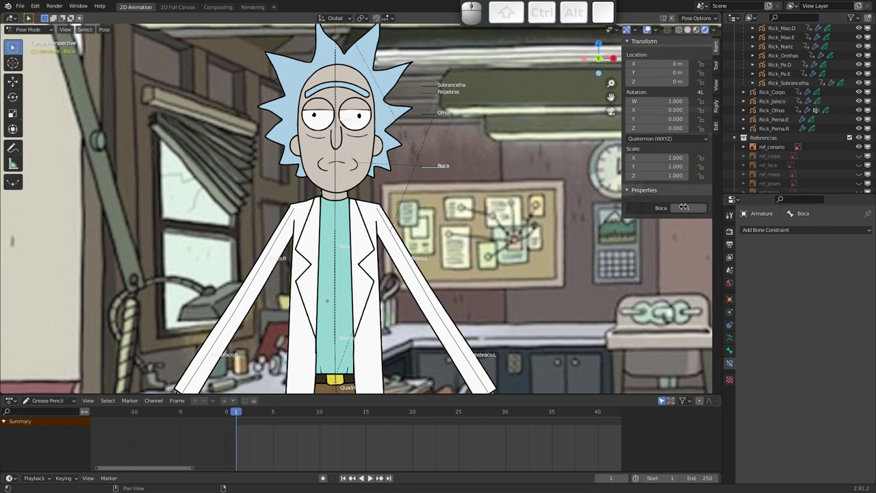
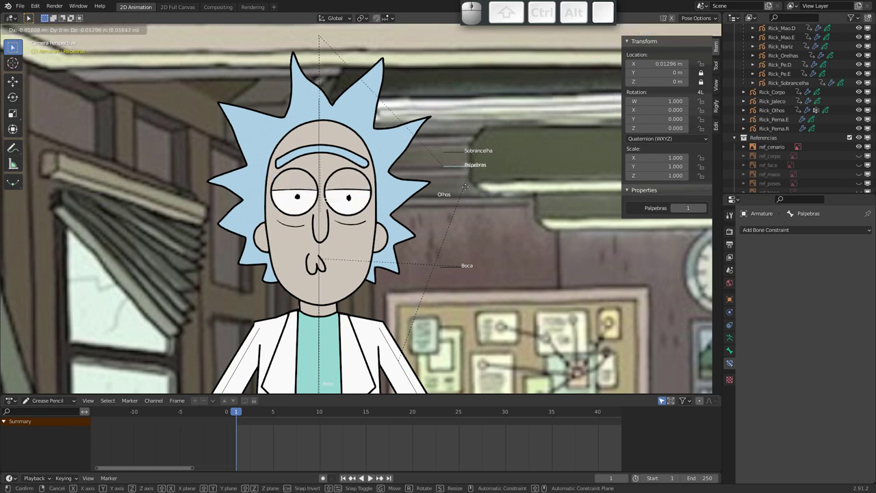
Cancel the first eyelid move and begin lowering Rick's eyelids again with G
key(Escape)
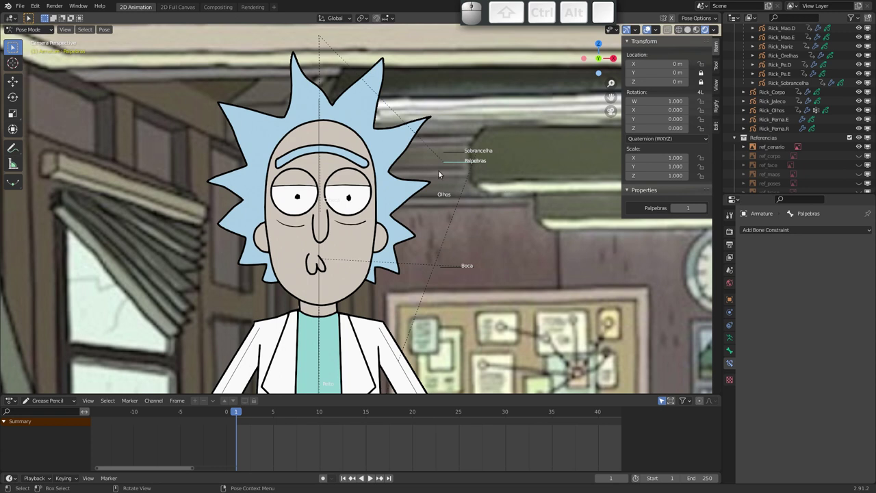
key(g)
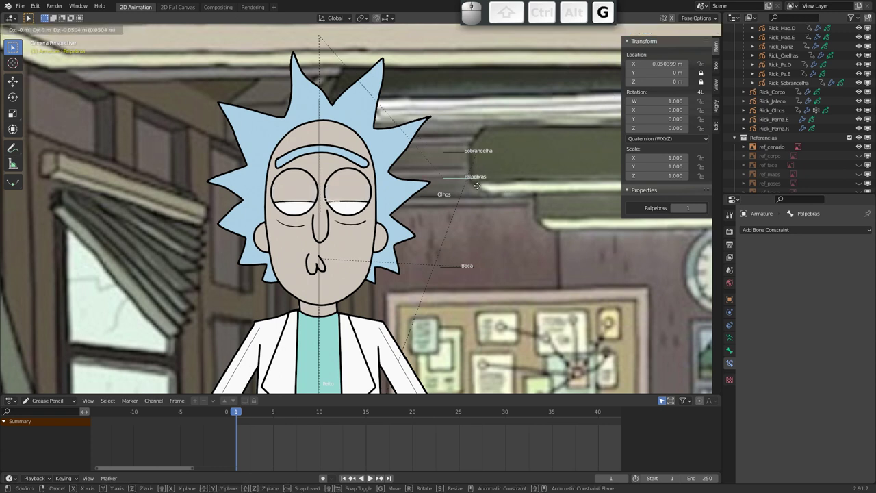
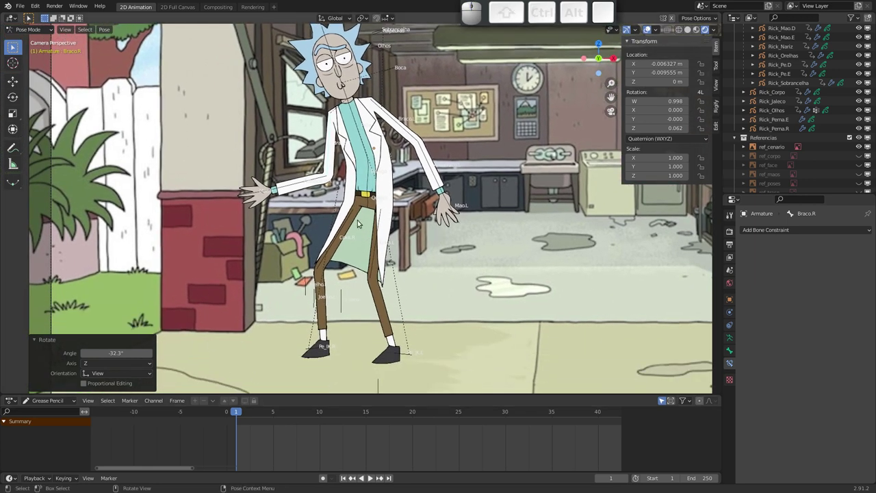
Select all rig bones and bring up the keyframe insertion options for the pose
key(a)
key(i)
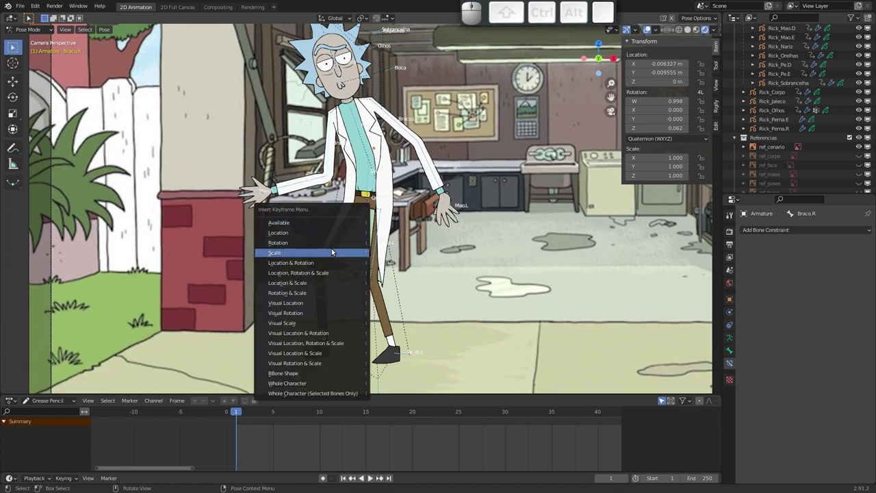
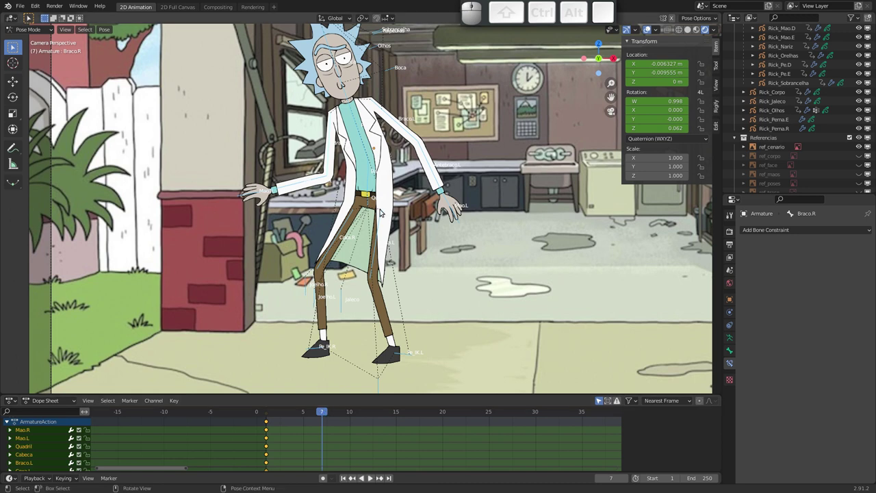
Move the Quadril hip control to a new position at frame 7
click(368, 202)
key(g)
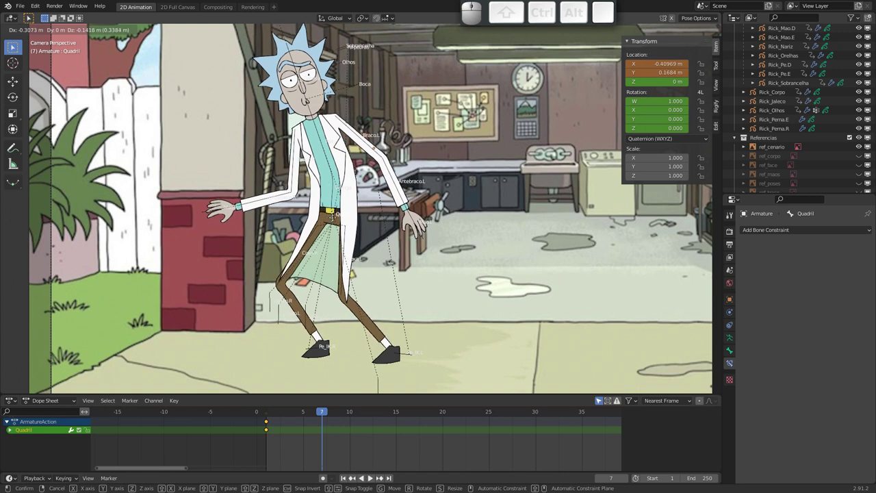
click(334, 207)
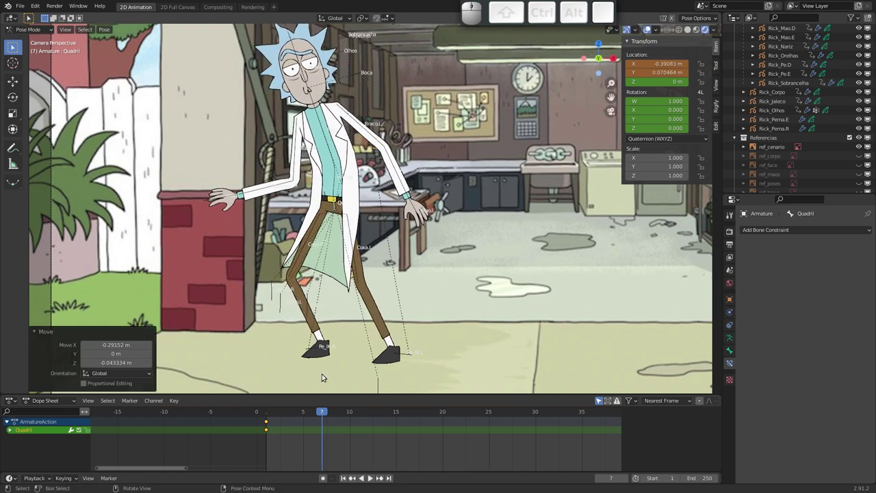
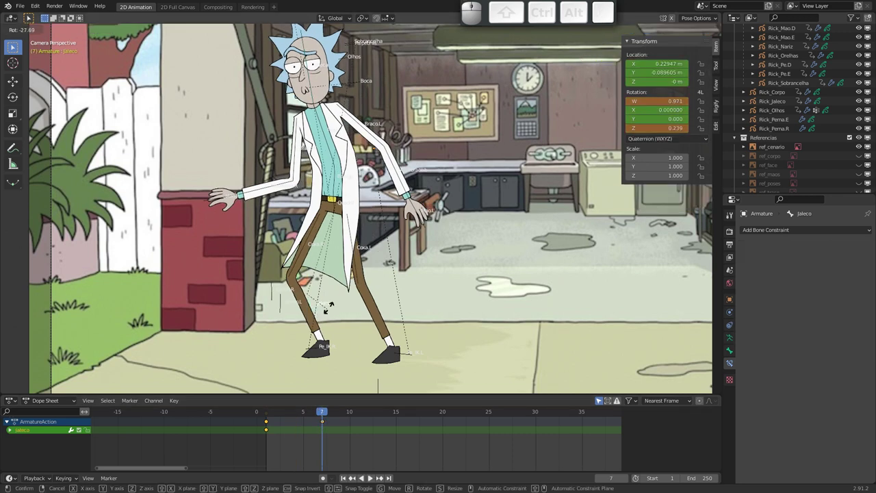
Reposition the Jaleco coat control and bring up keyframe insertion for the pose
key(Escape)
key(g)
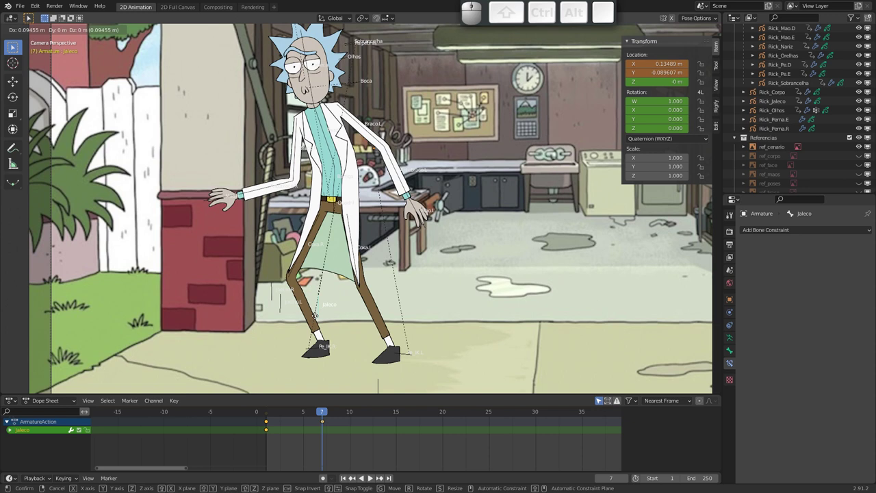
click(320, 310)
key(i)
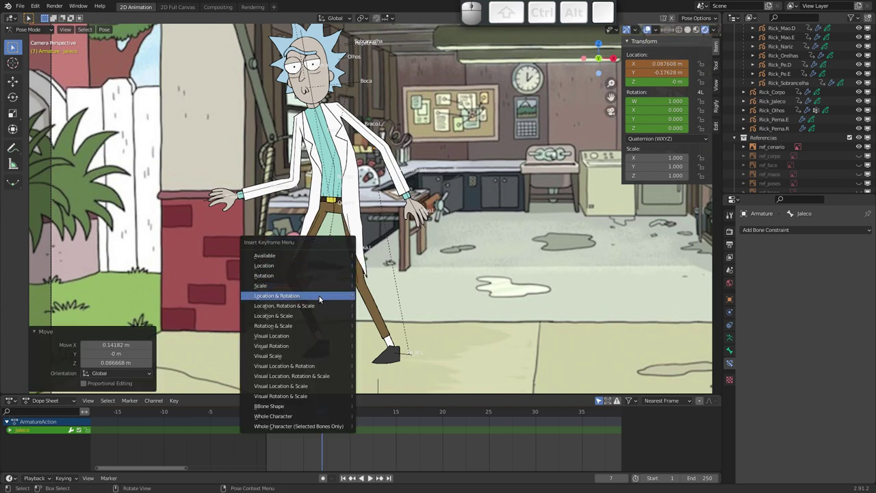
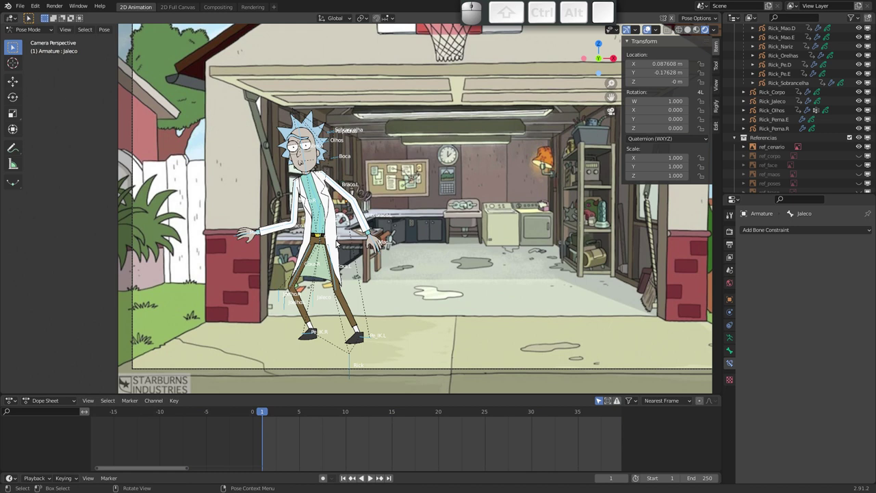
Clear the bones' location, rotation and scale to restore Rick's rest stance
key(alt+g)
key(alt+r)
key(alt+s)
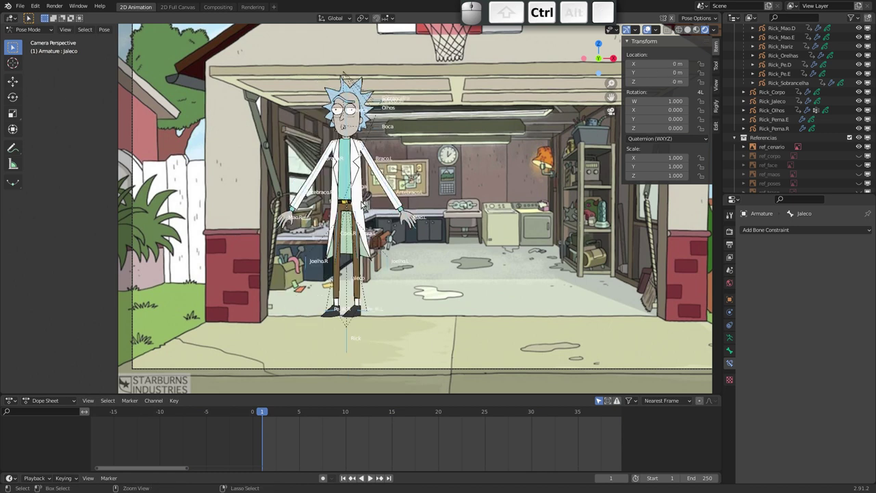
Move the Rick root bone to place the whole rig slightly lower and left
drag(362, 193, 375, 103)
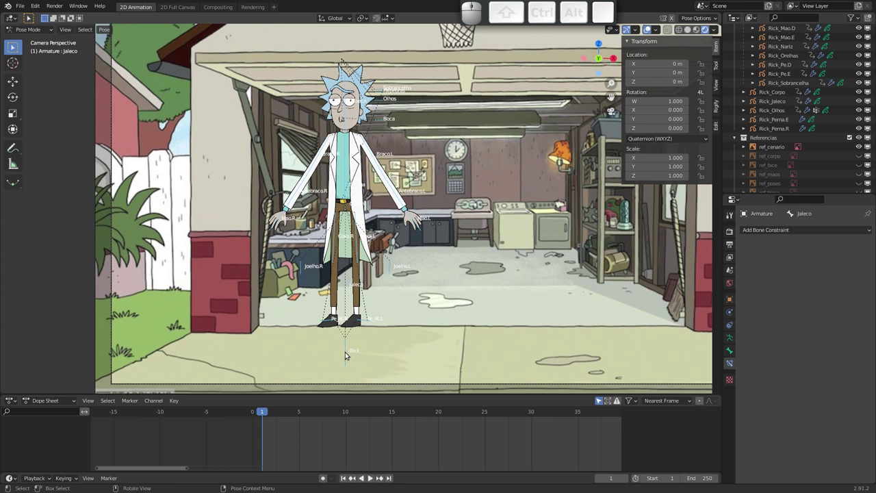
click(347, 356)
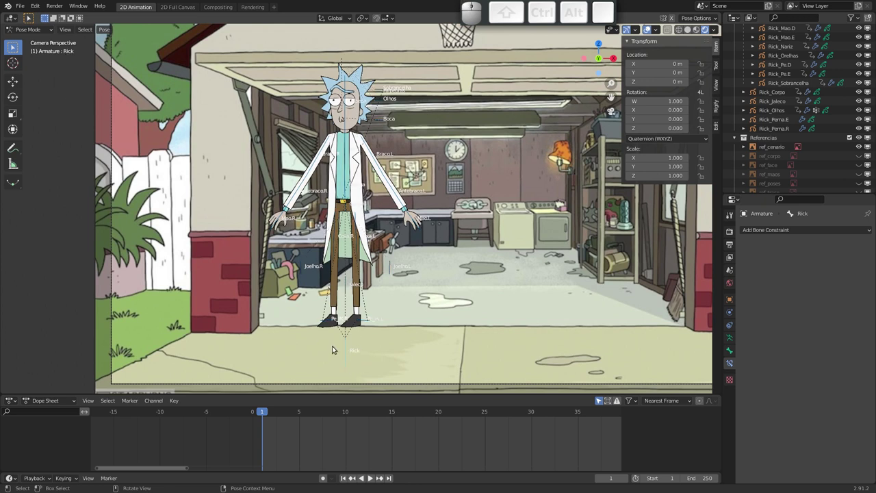
key(g)
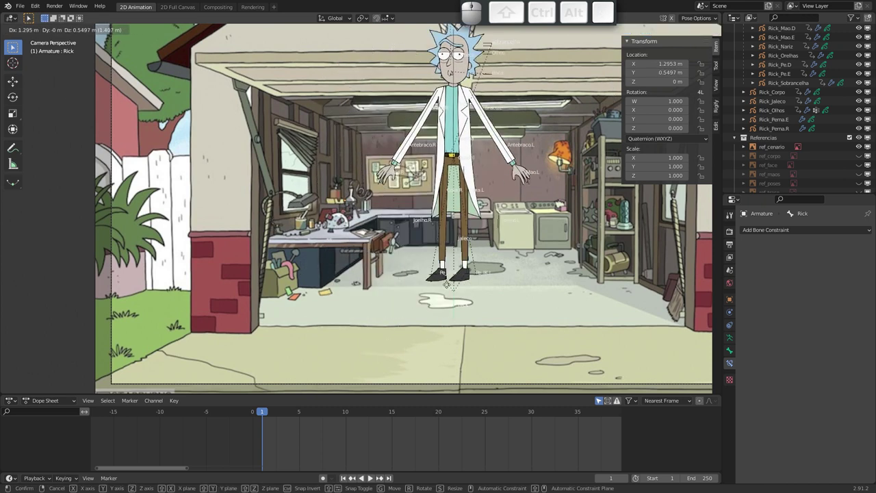
key(Escape)
key(g)
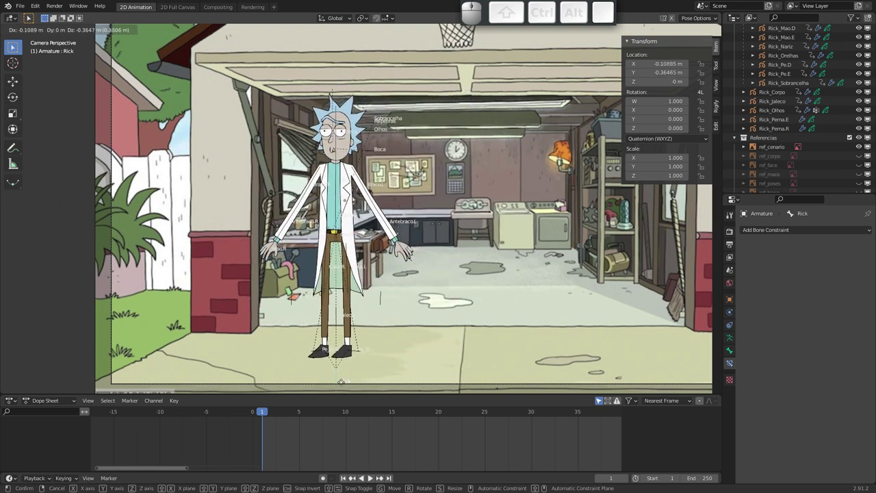
click(339, 375)
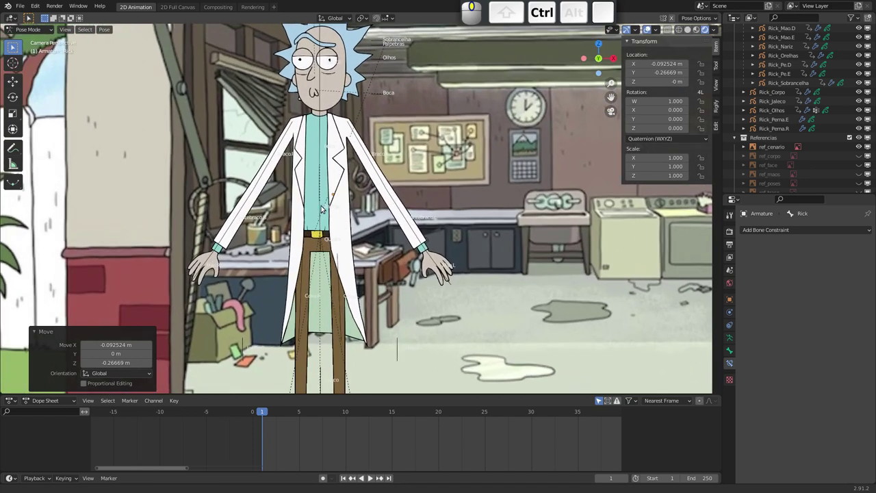
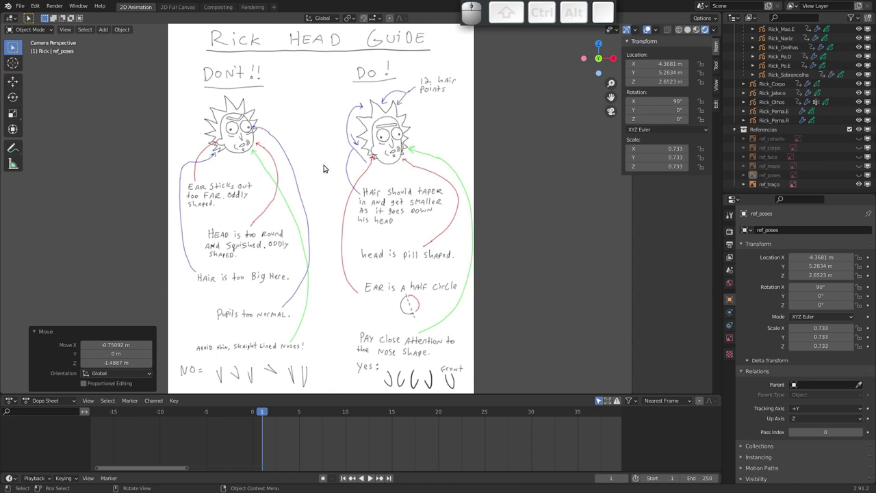
Hide the head guide reference in the Outliner and reframe the view on Rick
middle_click(332, 189)
middle_click(286, 191)
middle_click(351, 179)
drag(301, 189, 787, 140)
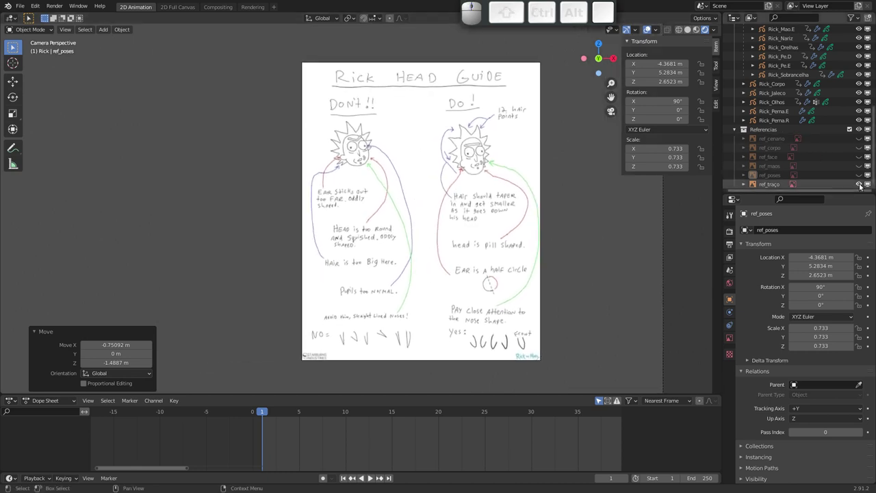
click(863, 186)
drag(359, 184, 252, 216)
drag(322, 210, 433, 216)
drag(430, 211, 416, 207)
middle_click(424, 197)
drag(426, 197, 438, 170)
scroll(up, 3)
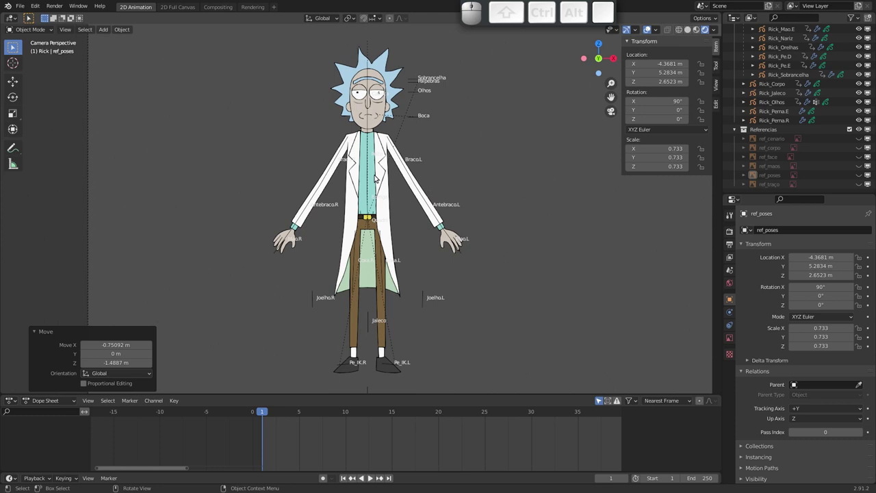
drag(363, 214, 372, 218)
middle_click(364, 212)
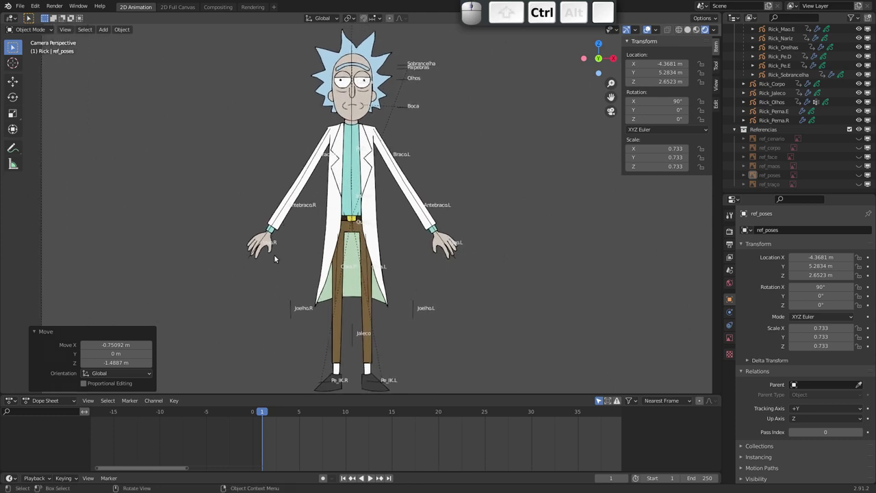
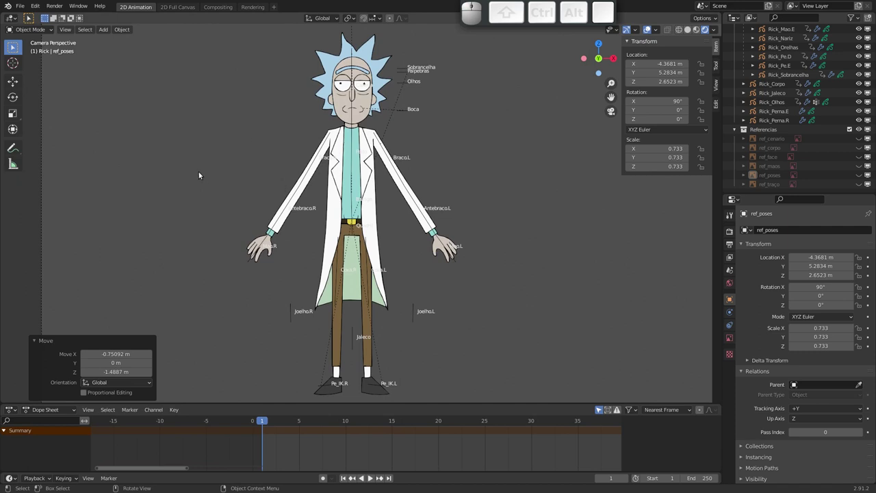
click(178, 130)
key(shift+a)
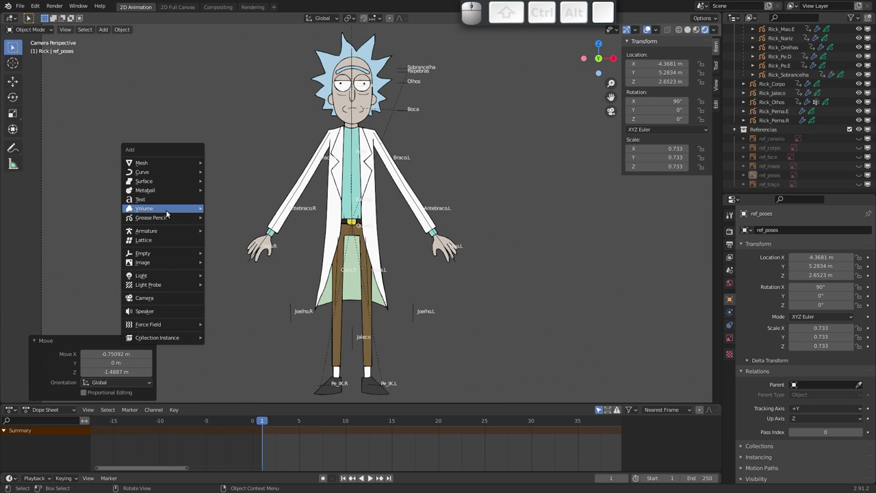
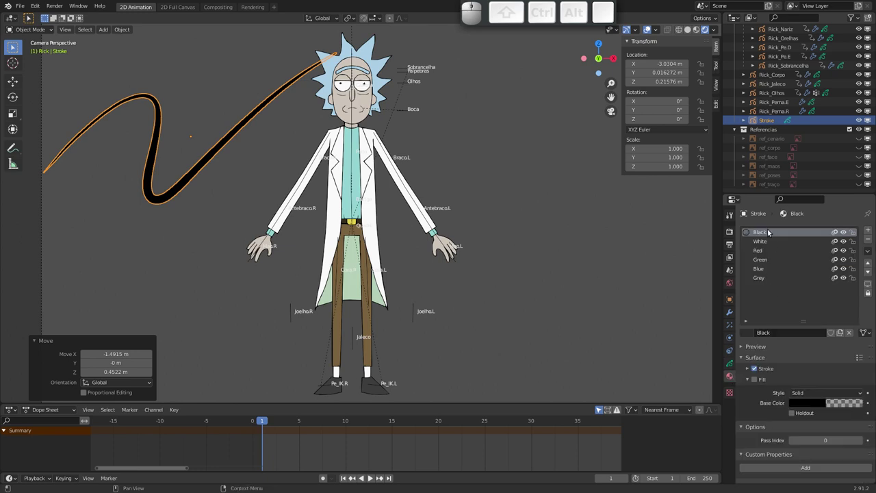
click(771, 121)
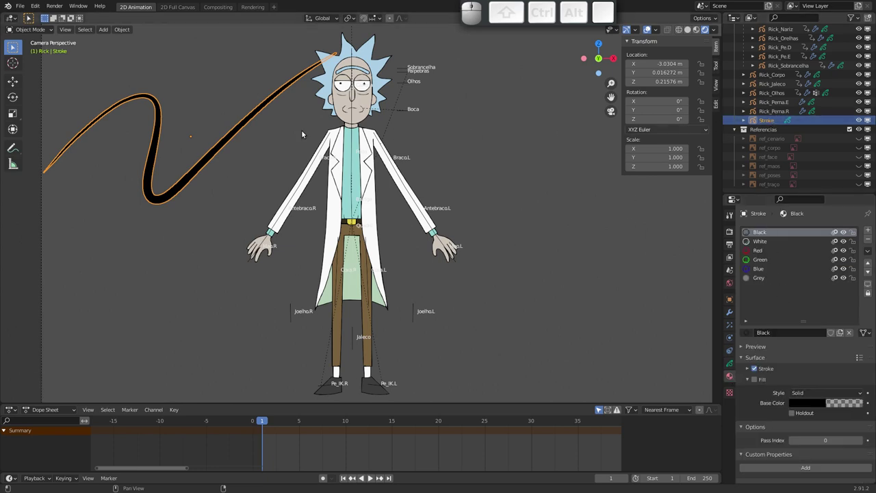
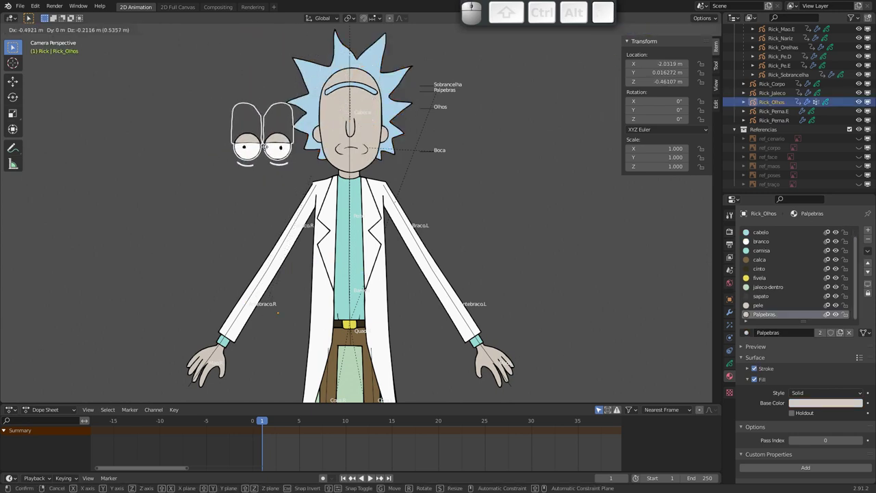
key(Escape)
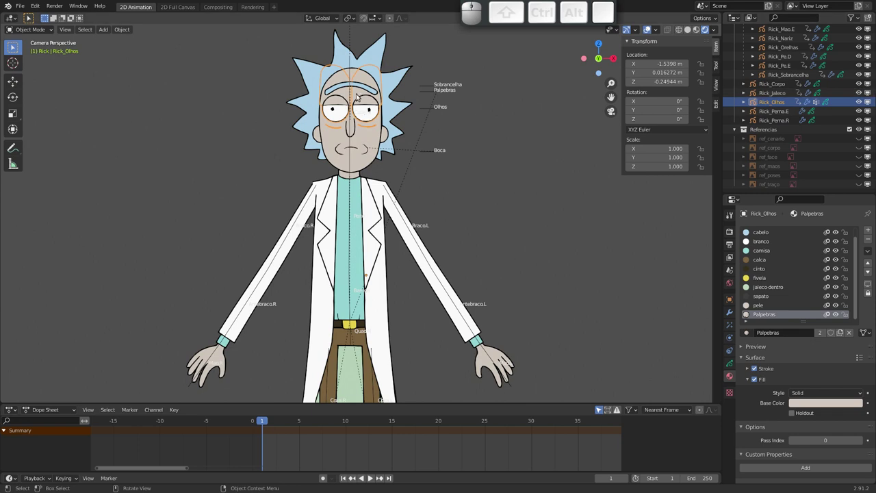
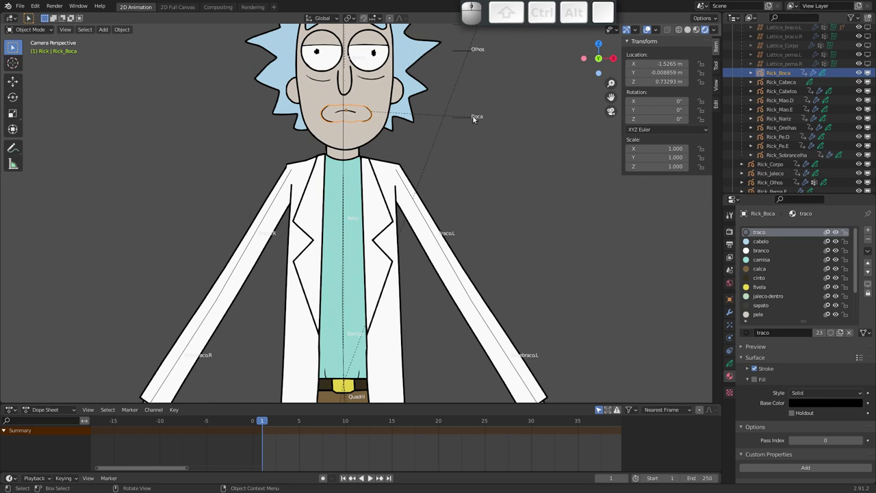
Toggle local view to isolate the Rick_Boca mouth drawing on its own
key(/)
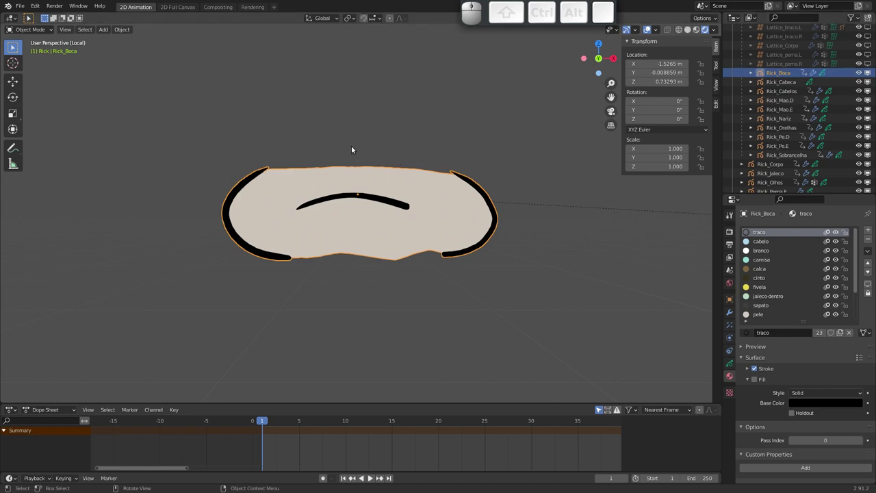
key(/)
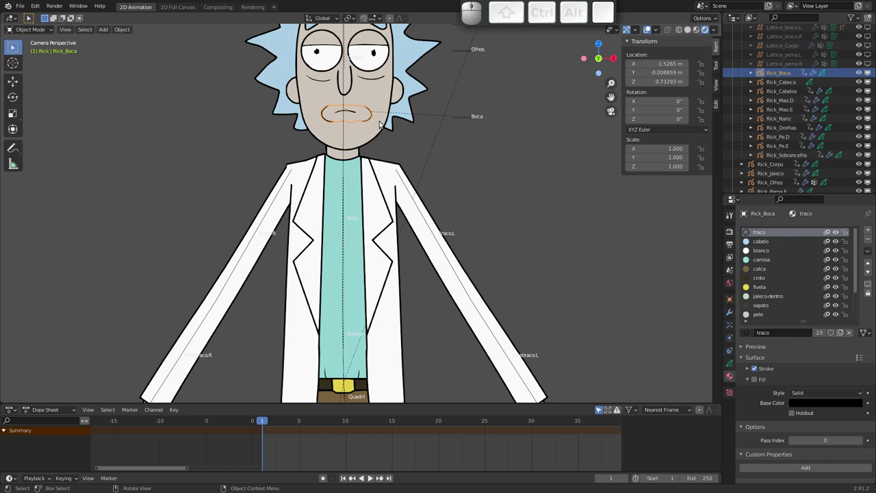
key(/)
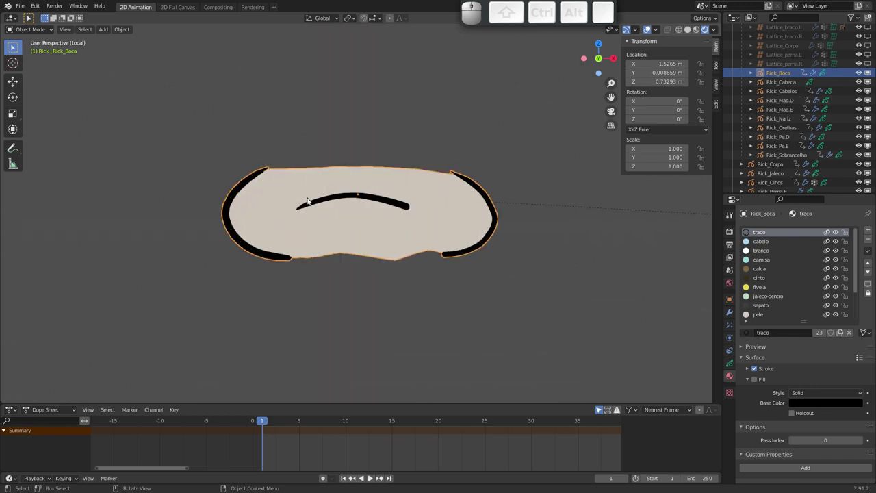
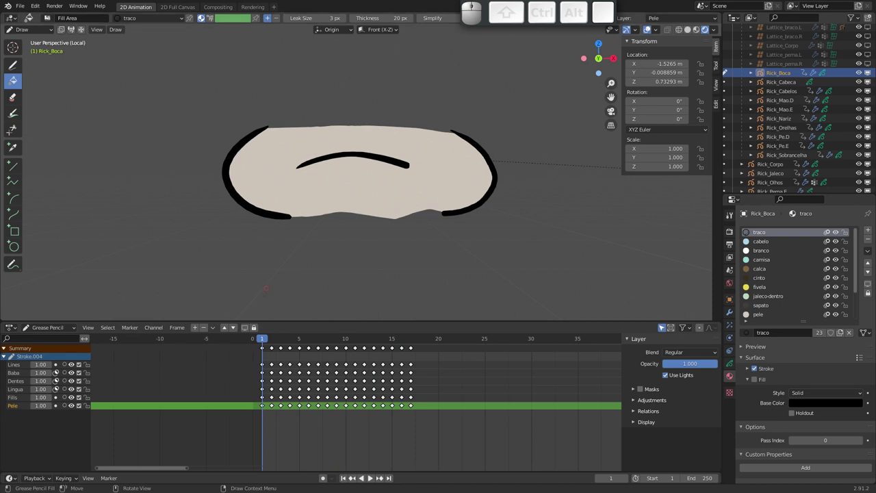
Scrub through the mouth's frame 1–17 shapes in Edit Mode, then exit local view to the full character
key(Tab)
drag(268, 339, 371, 188)
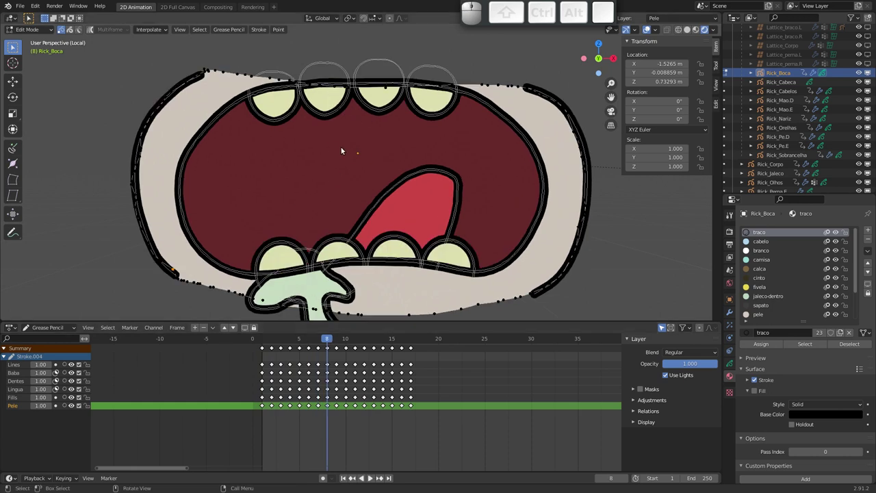
drag(340, 155, 312, 291)
drag(331, 341, 365, 278)
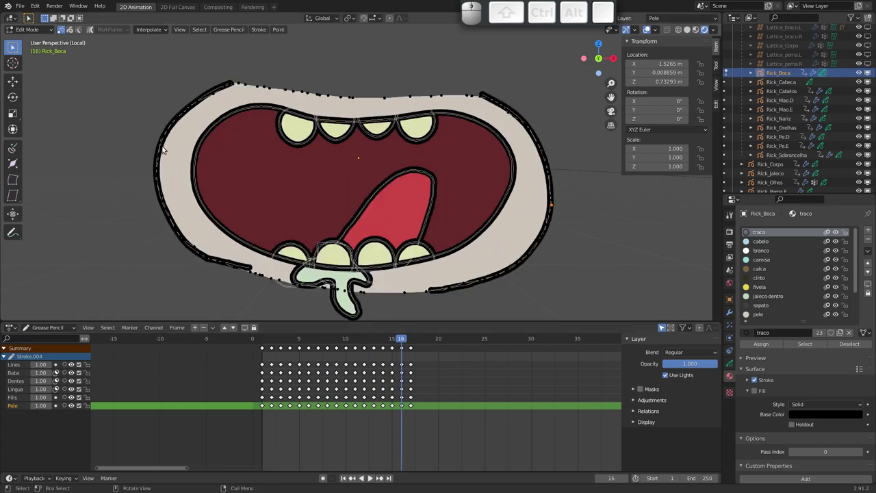
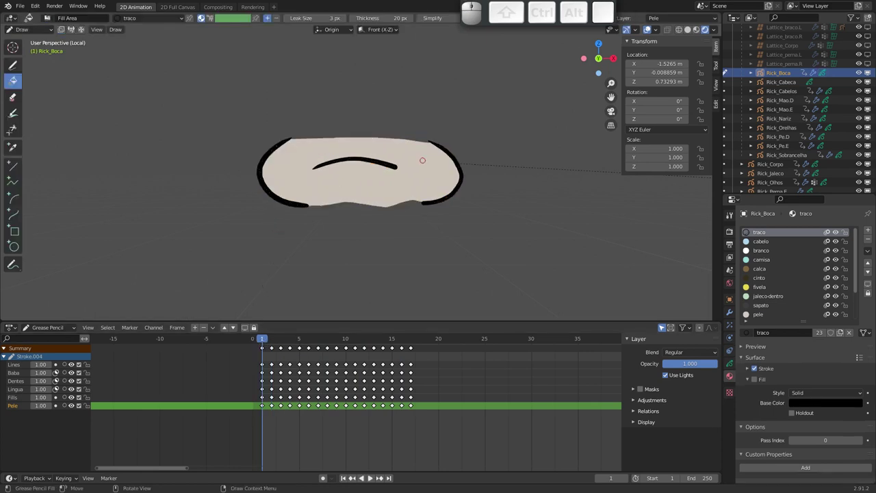
key(/)
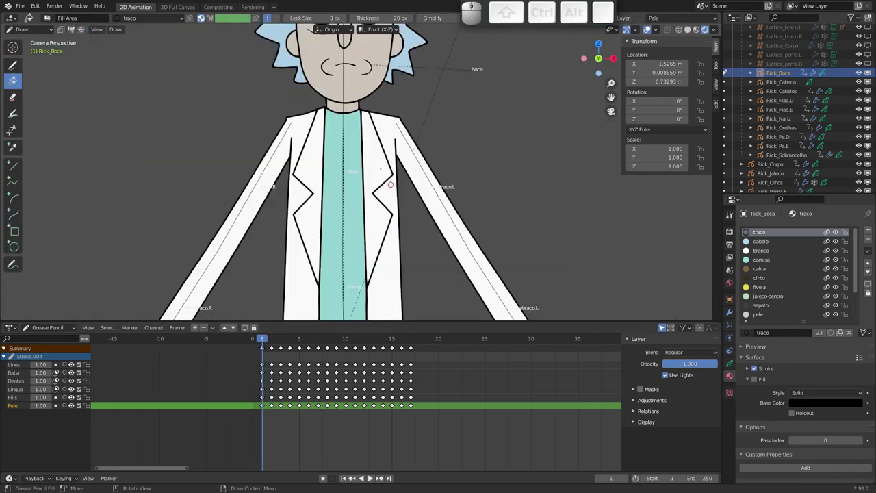
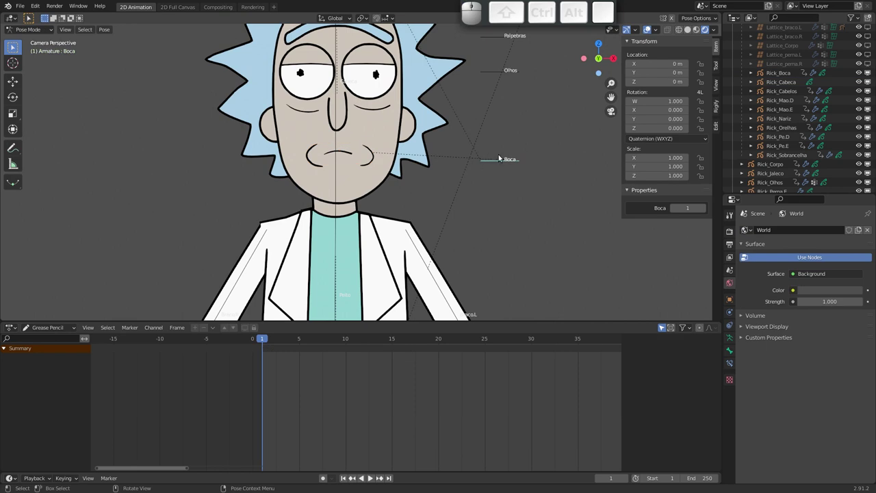
Bring up the mouth bone's Custom Properties and add several test properties
key(g)
key(Escape)
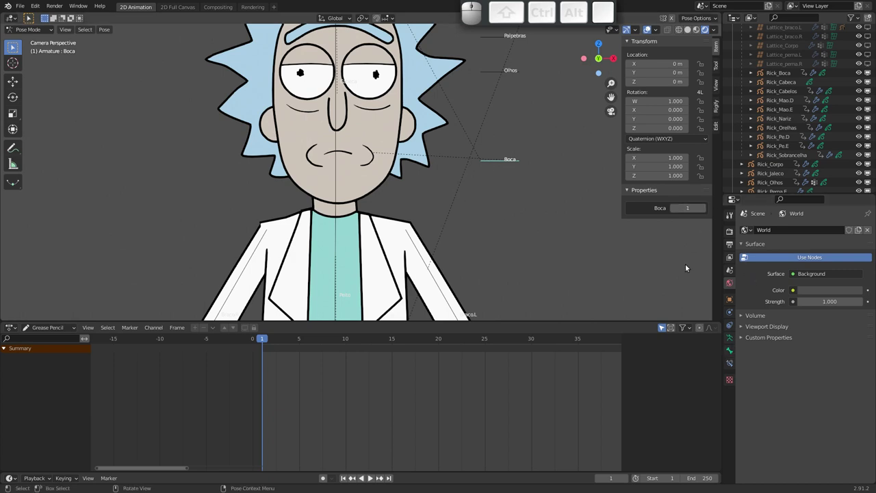
click(731, 353)
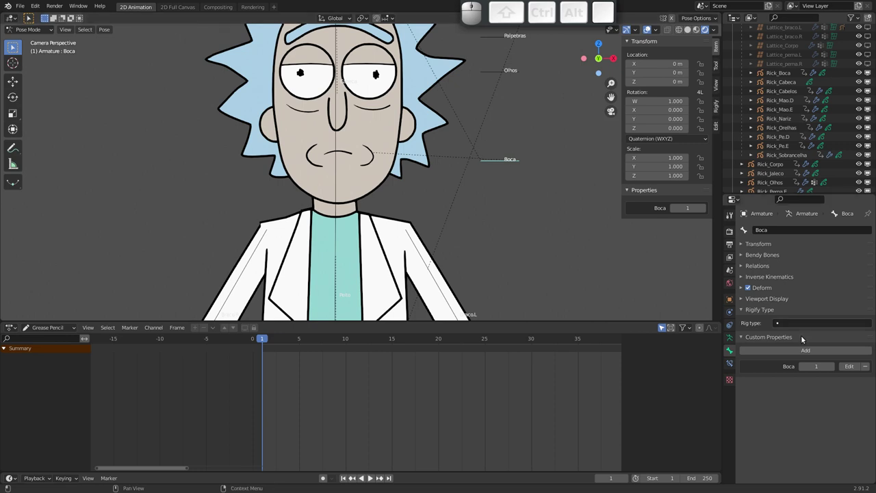
click(806, 351)
click(811, 352)
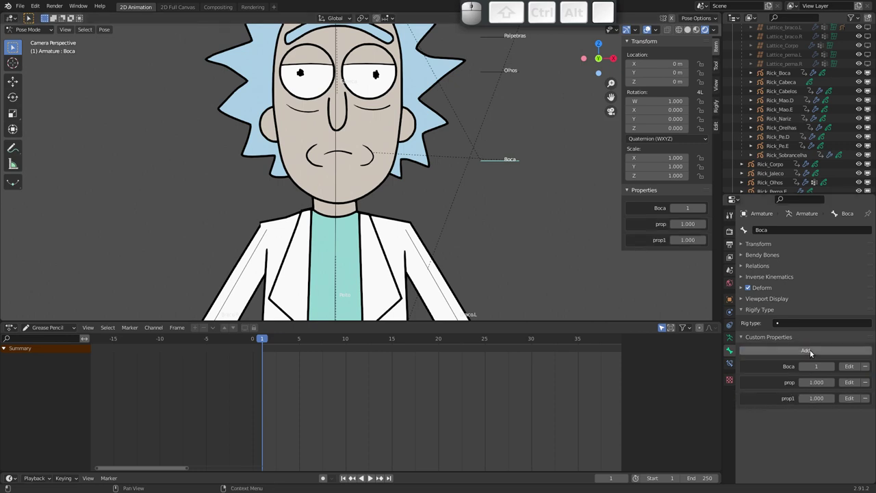
click(812, 350)
click(819, 352)
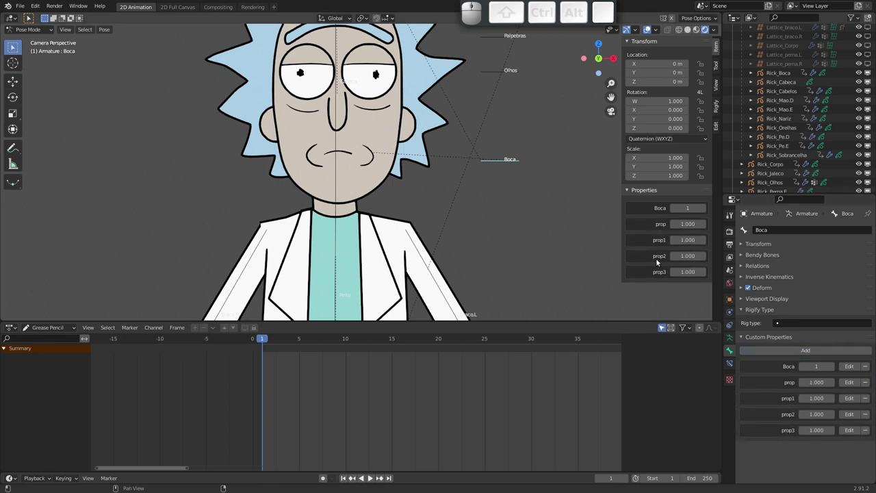
Remove the extra Bacana property and bring up the Boca property's edit settings
key(n)
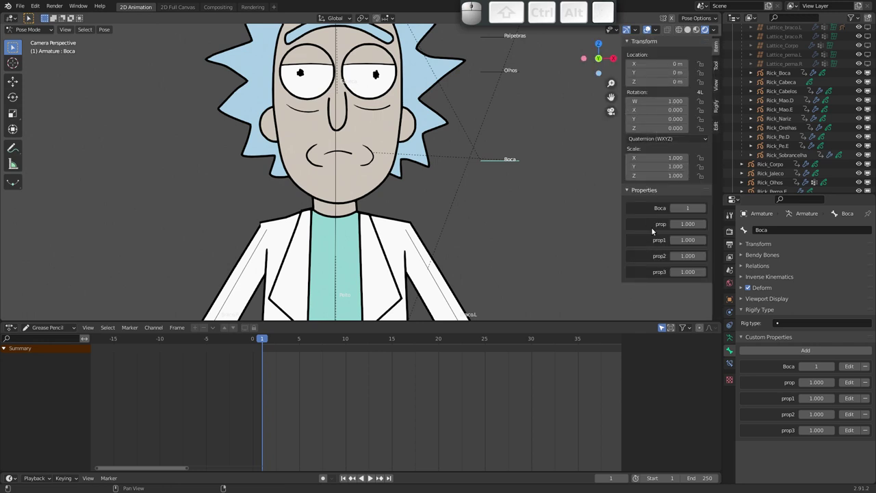
key(n)
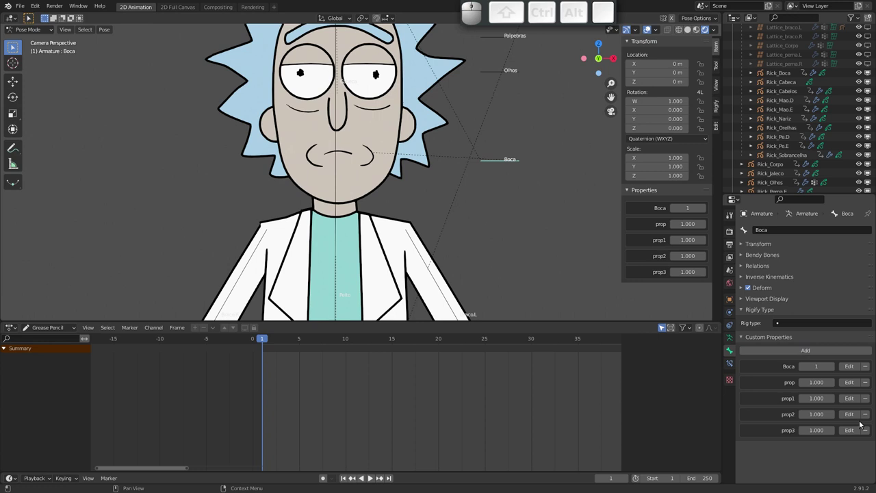
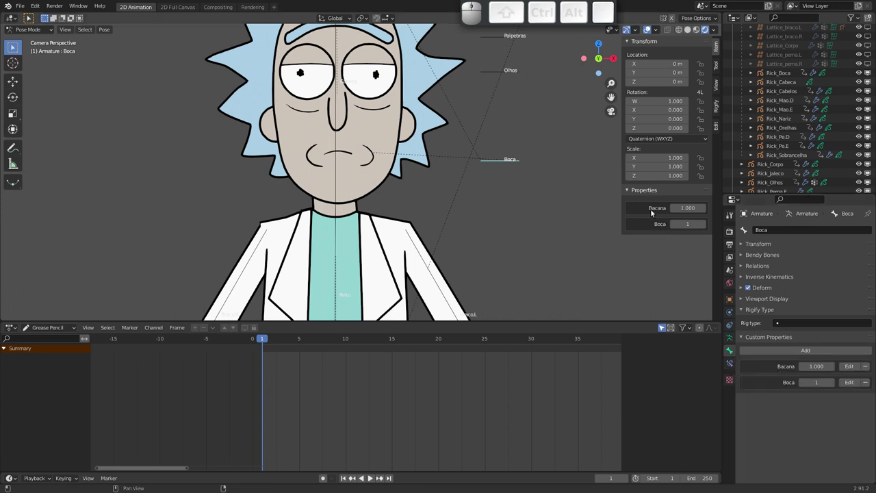
click(866, 366)
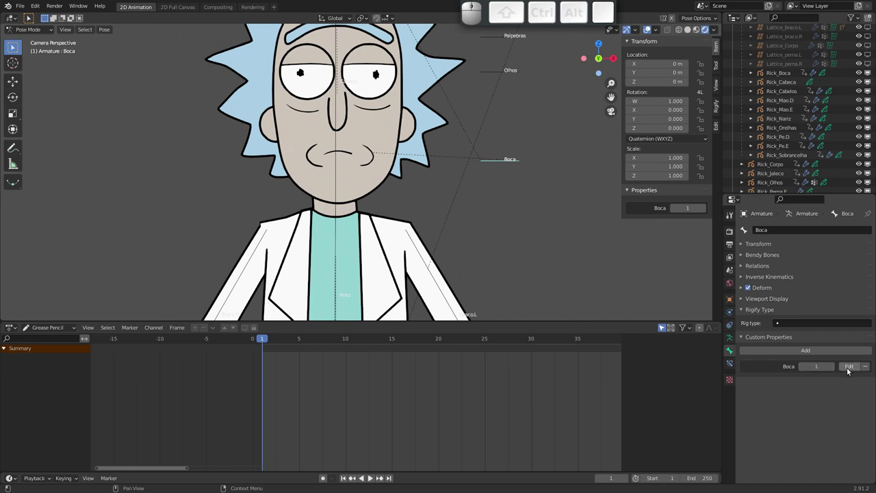
click(853, 366)
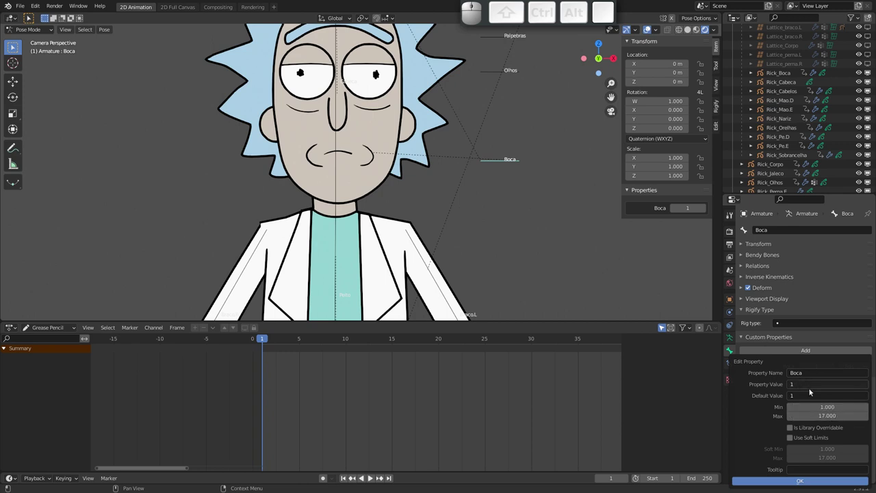
Confirm the Boca property settings and check the mouth strokes in Edit Mode
click(833, 296)
click(364, 154)
key(Tab)
drag(266, 337, 266, 342)
key(Tab)
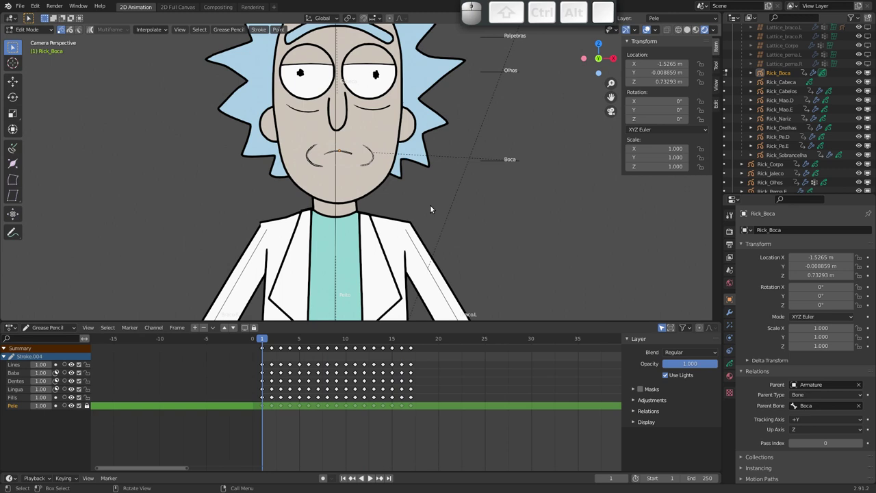
Return to posing with the mouth bone, jump to frame 1 and select the Rick_Boca drawing
click(363, 161)
key(Tab)
click(497, 159)
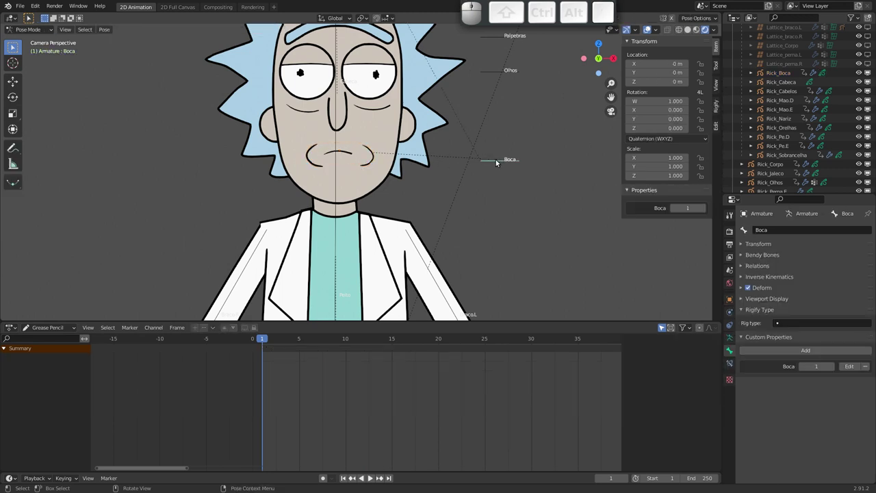
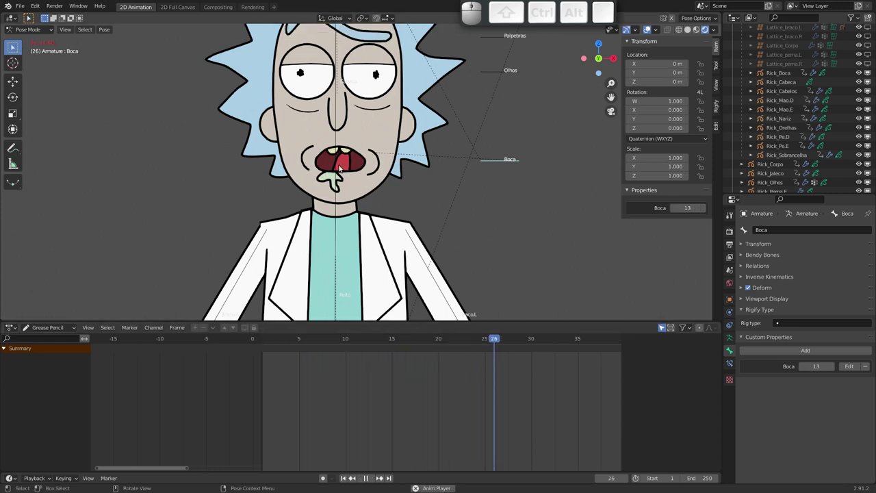
key(Escape)
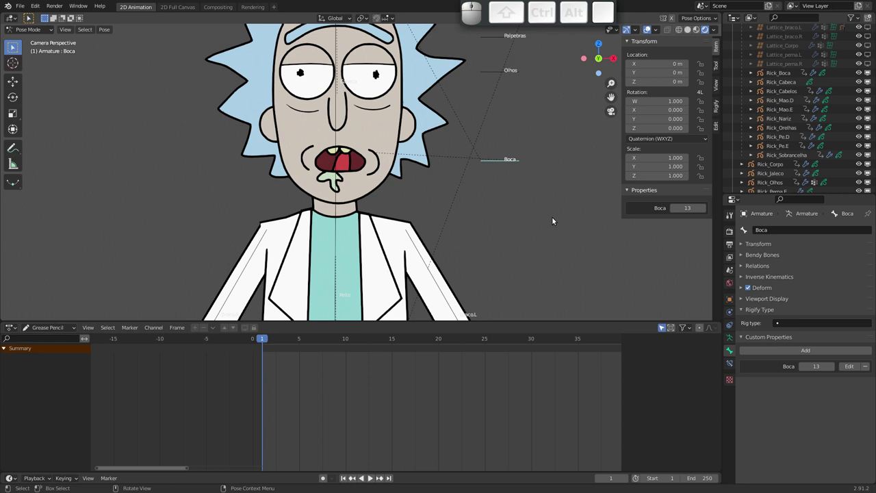
click(357, 164)
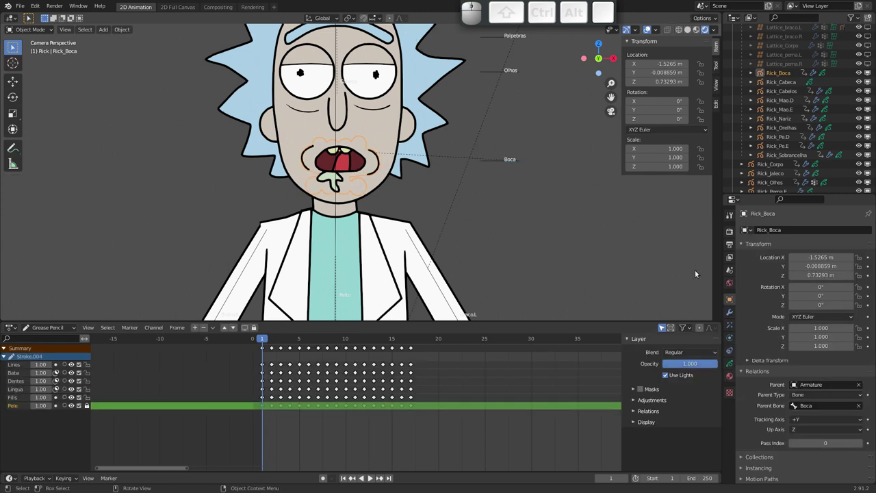
Show Rick_Boca's TimeOffset modifier with its Fixed Frame driven by the Boca property
click(733, 313)
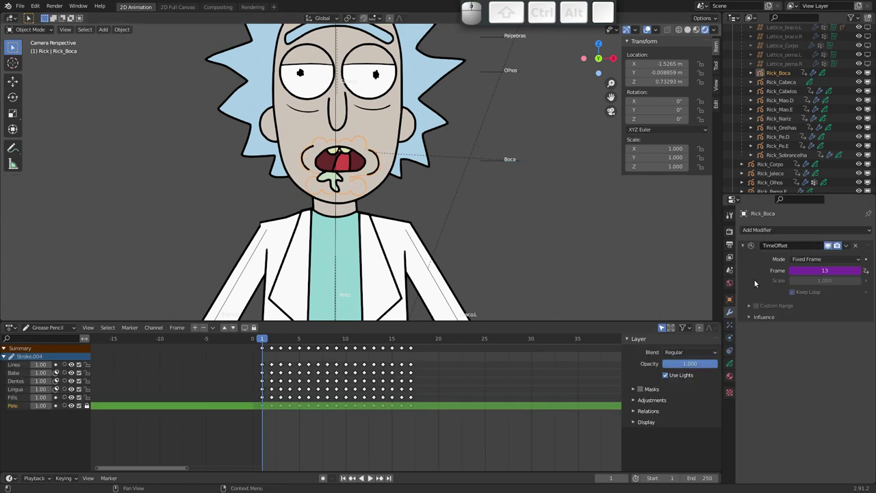
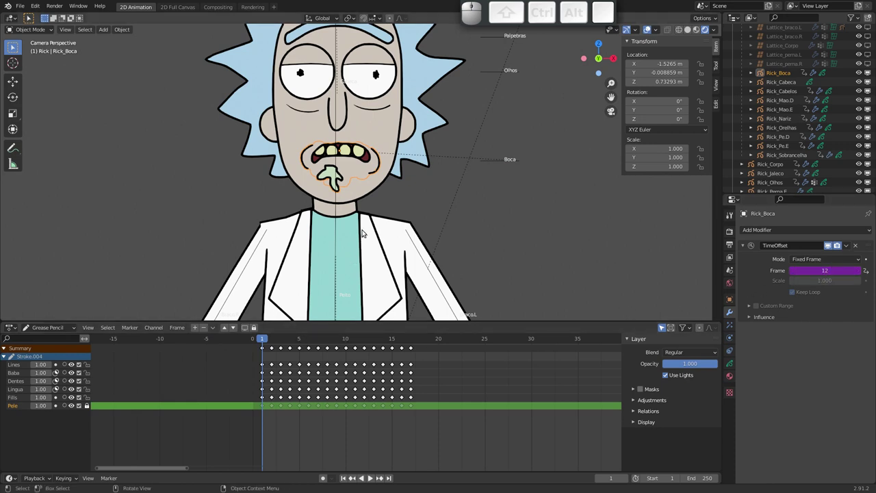
Check the mouth drawing at frame 12 in Edit Mode, then pull back to frame Rick's head
key(Tab)
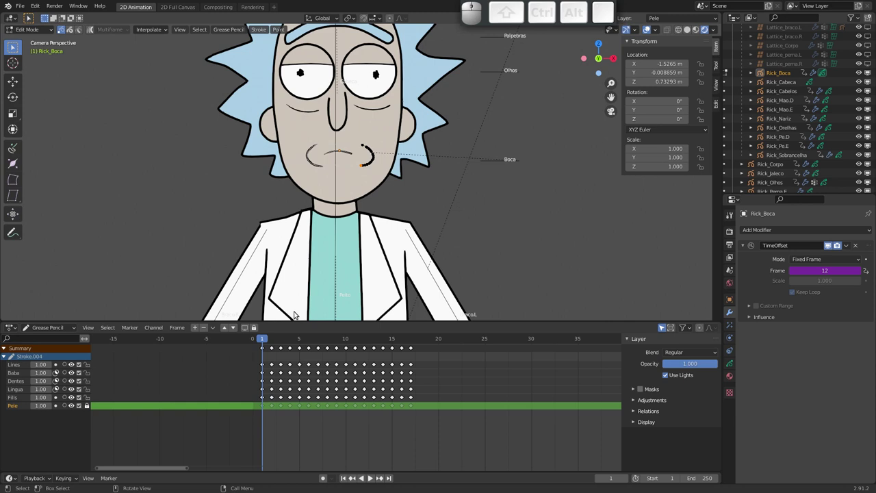
click(366, 341)
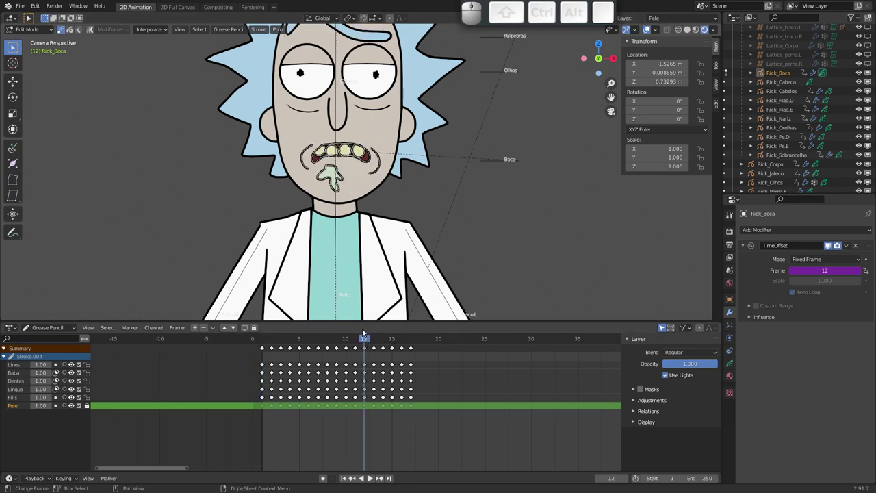
key(Tab)
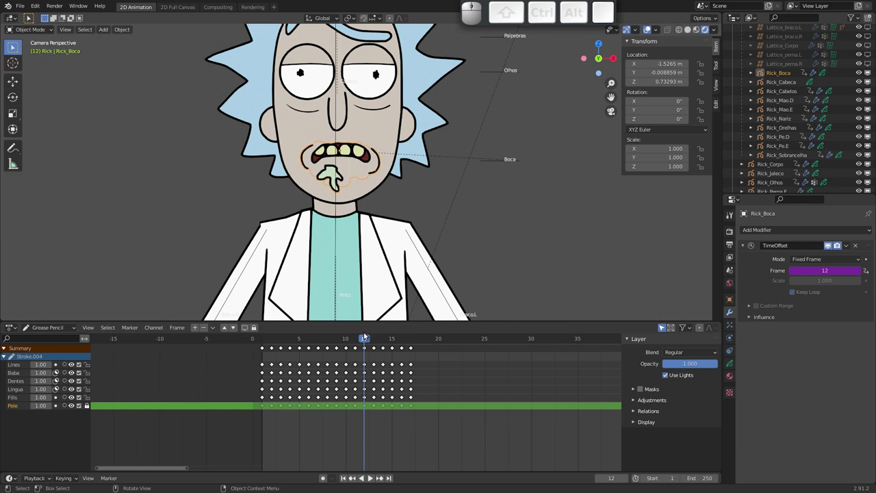
drag(364, 341, 309, 213)
drag(313, 172, 314, 157)
drag(307, 163, 328, 151)
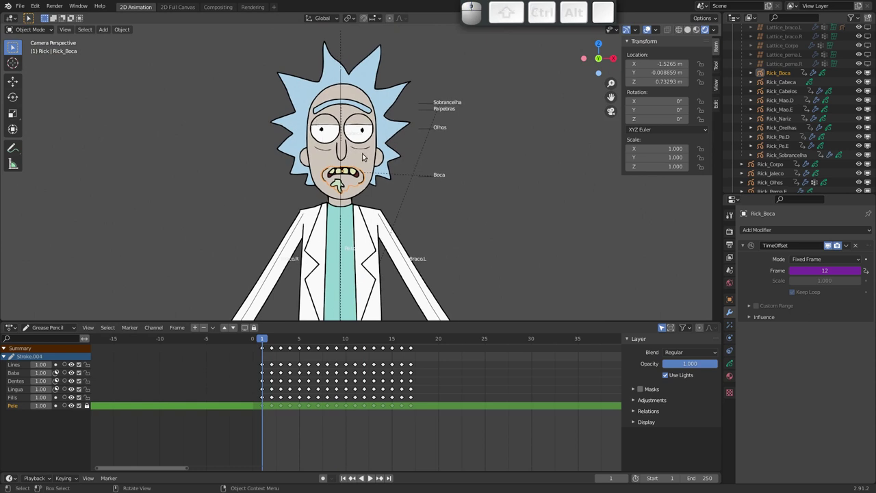
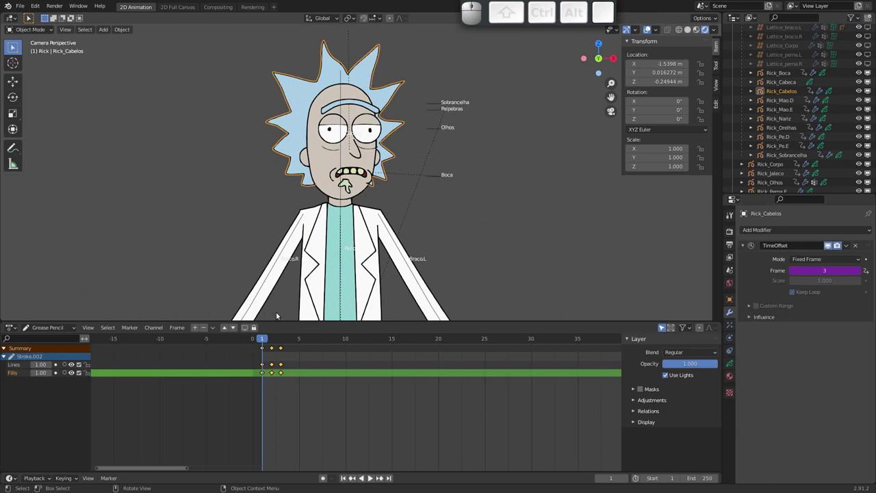
Step through the hair drawing's frames 1–3, scrubbing the first frames
key(Tab)
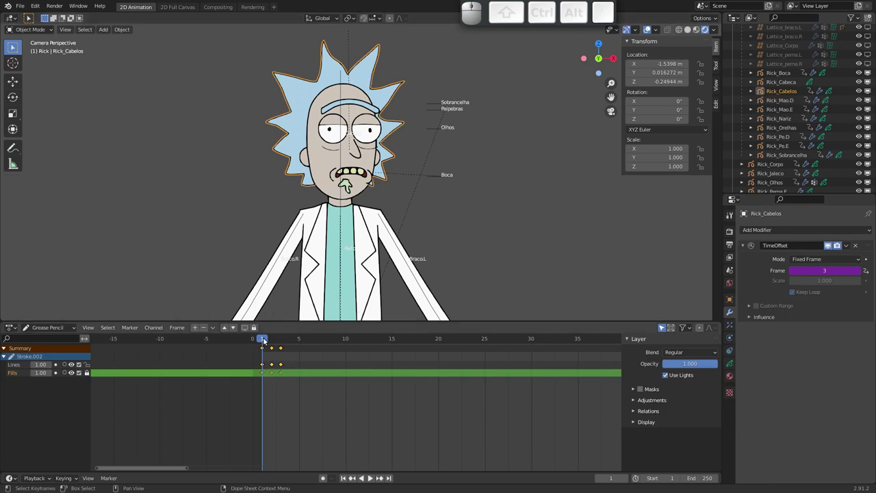
key(Tab)
key(Tab)
drag(266, 341, 276, 334)
key(Tab)
key(Tab)
key(Tab)
Select Rick_Cabelos, then the head bone carrying the Girar property
click(396, 125)
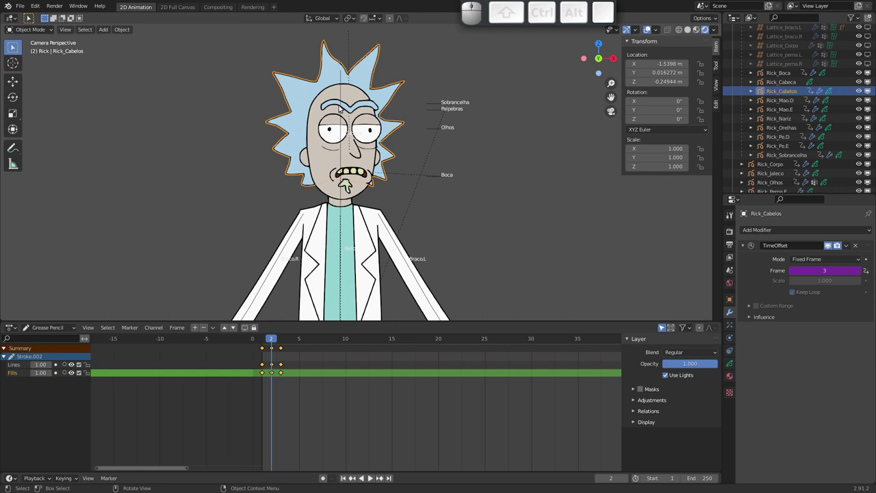
click(340, 97)
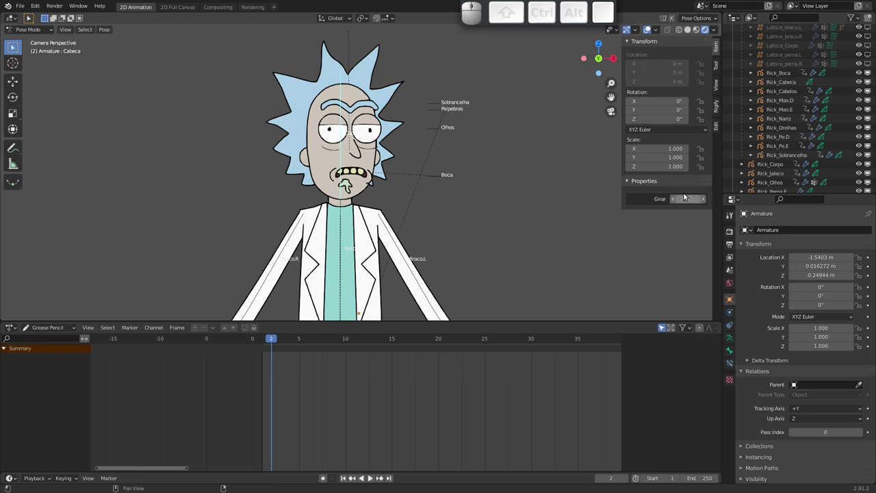
key(r)
key(Escape)
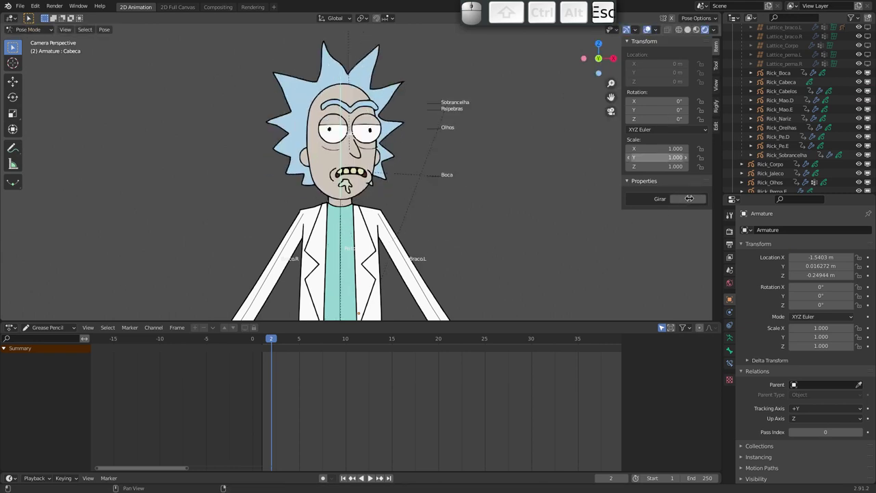
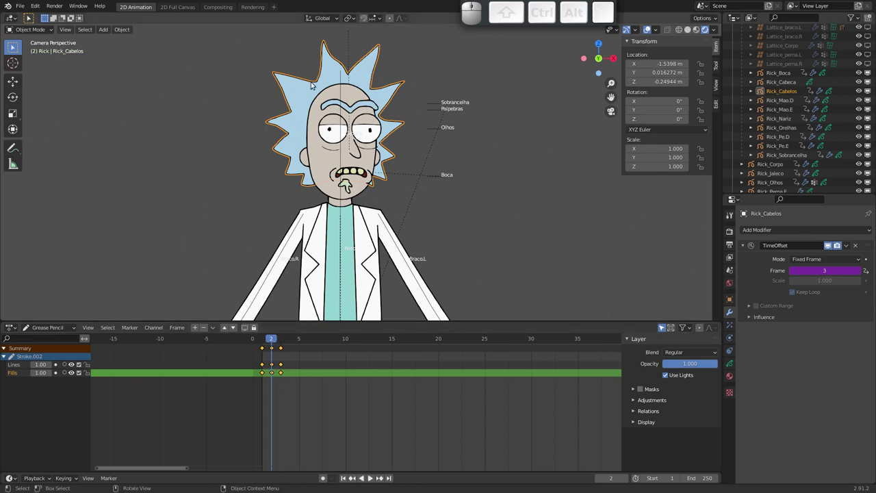
Select the coat drawing Rick_Jaleco and inspect points along its left edge in Edit Mode
click(307, 163)
click(320, 245)
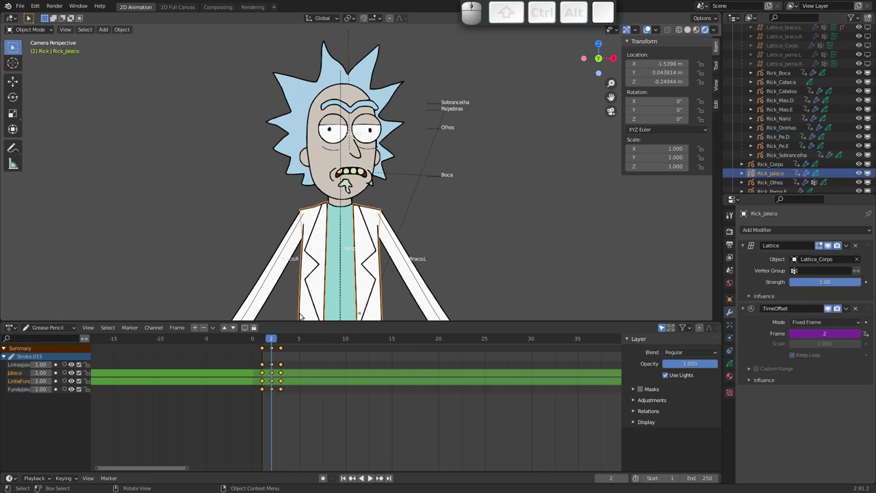
key(Tab)
drag(271, 343, 300, 302)
drag(274, 340, 305, 259)
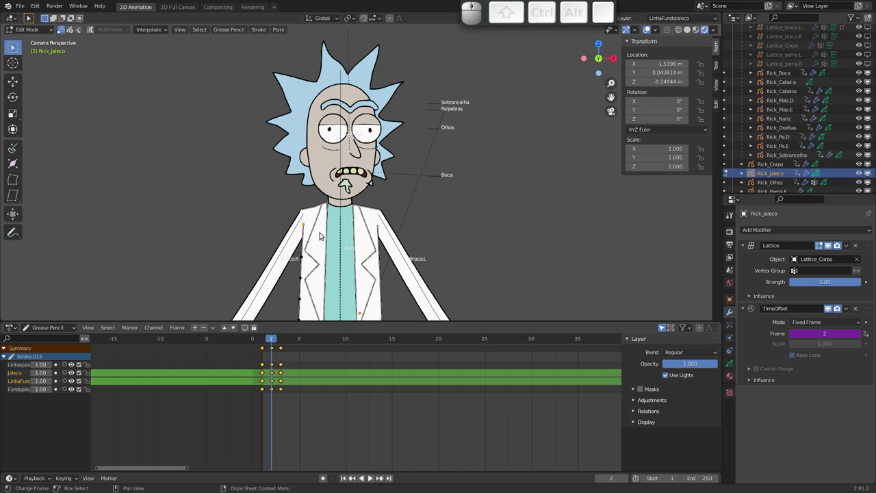
key(Tab)
Pull the view back to show Rick's full body from head to feet
drag(345, 200, 324, 257)
drag(313, 230, 280, 200)
drag(280, 196, 262, 199)
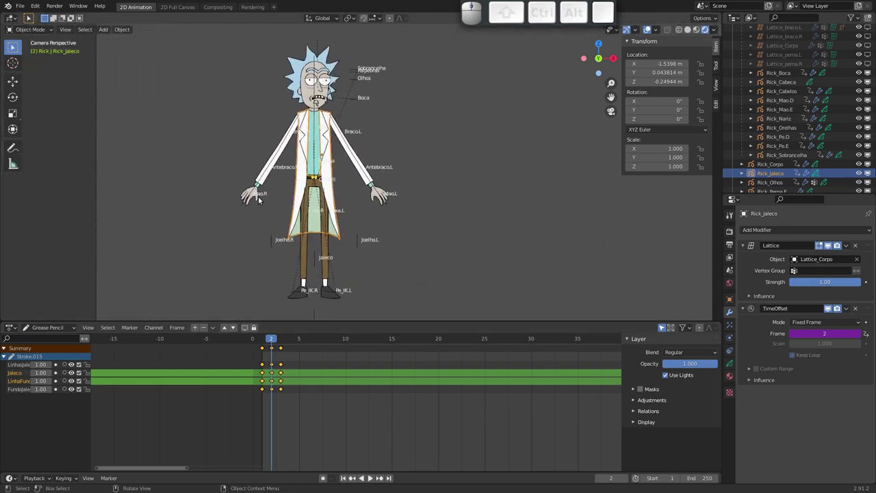
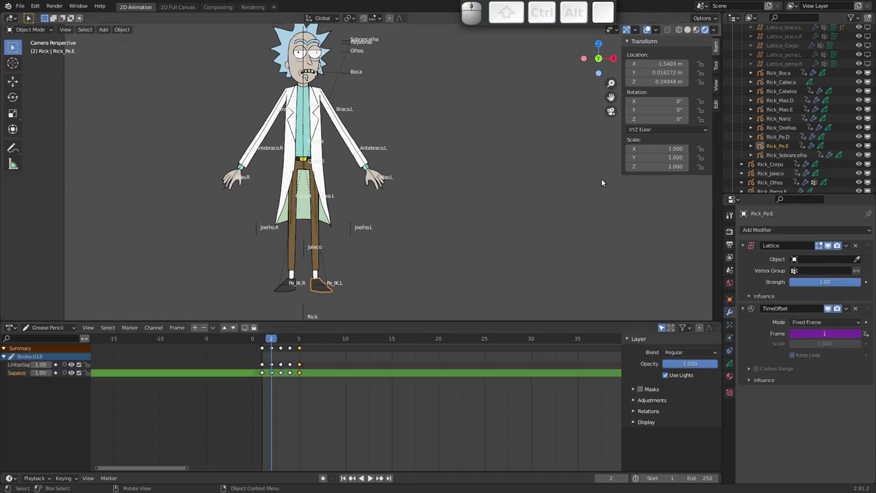
Select the Pe_IK.L foot bone, frame the torso and arms, and bring up Rick_Braco.E
click(326, 286)
drag(316, 232, 318, 211)
drag(313, 202, 351, 178)
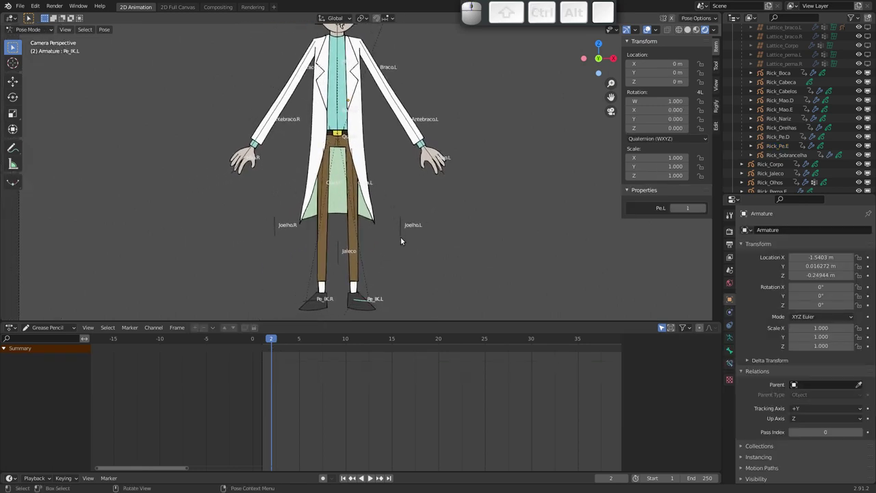
drag(337, 141, 348, 190)
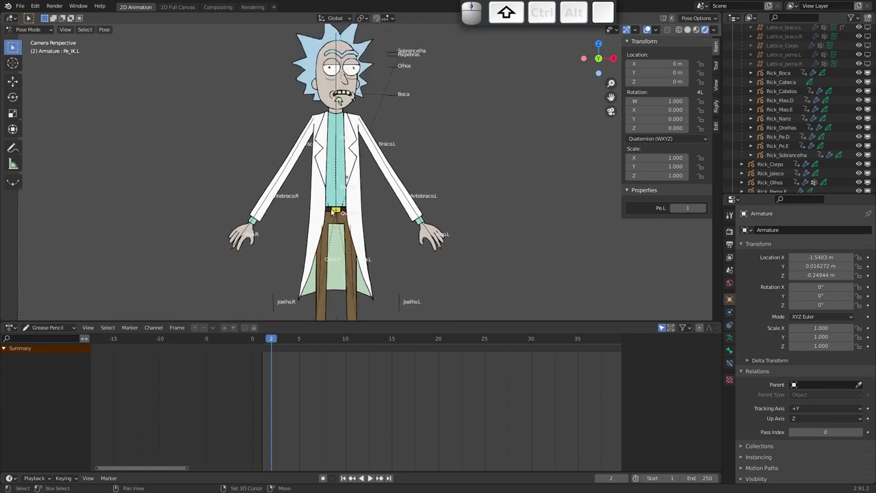
drag(316, 193, 334, 163)
drag(313, 190, 328, 181)
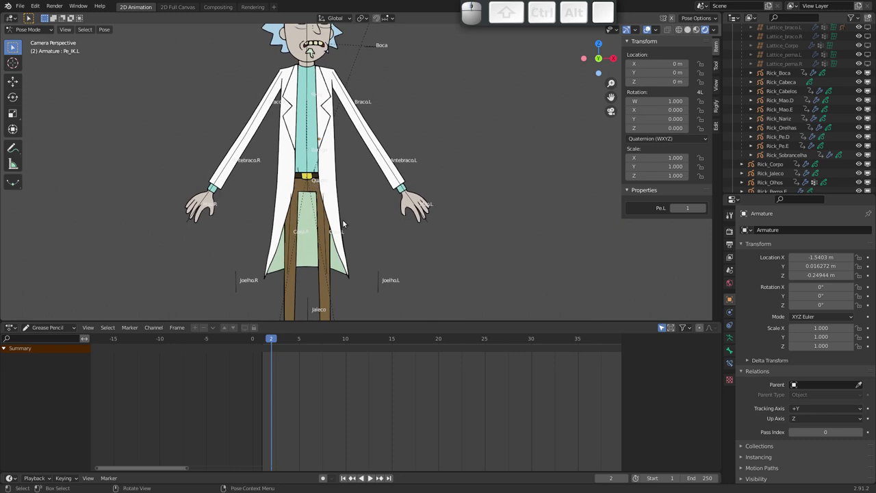
click(393, 162)
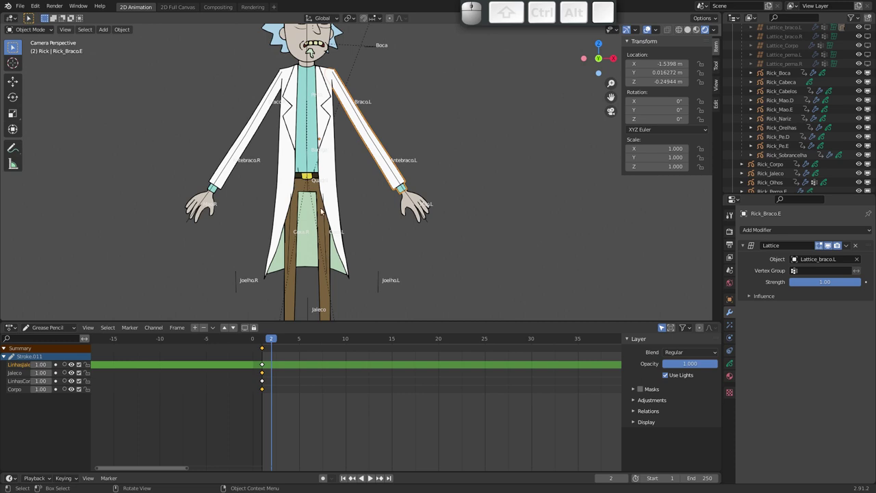
Select the armature's Antebraco.L forearm bone and start rotating it to bend the arm
click(363, 117)
click(381, 151)
key(r)
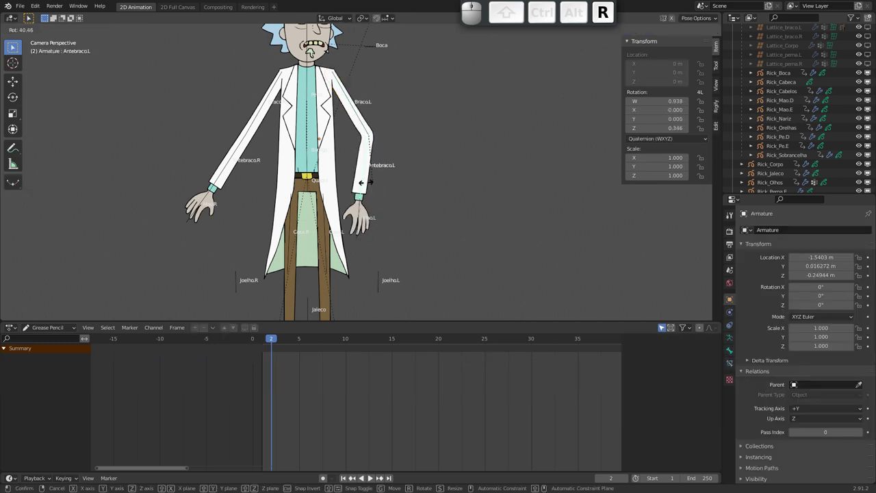
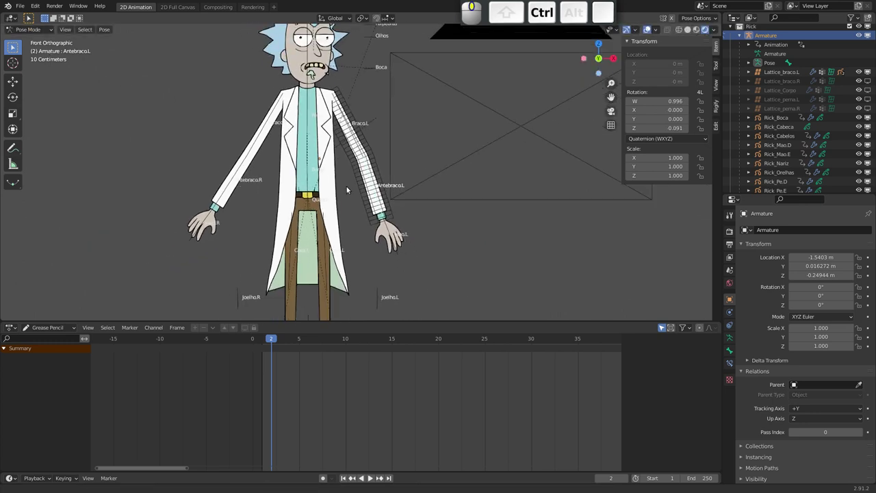
Slide Lattice_braco.L onto the left sleeve and return to posing the armature
drag(238, 152, 312, 163)
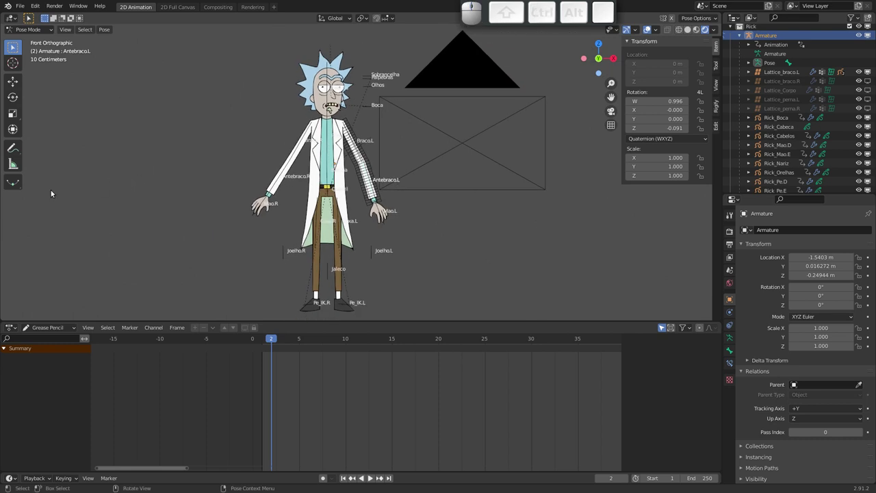
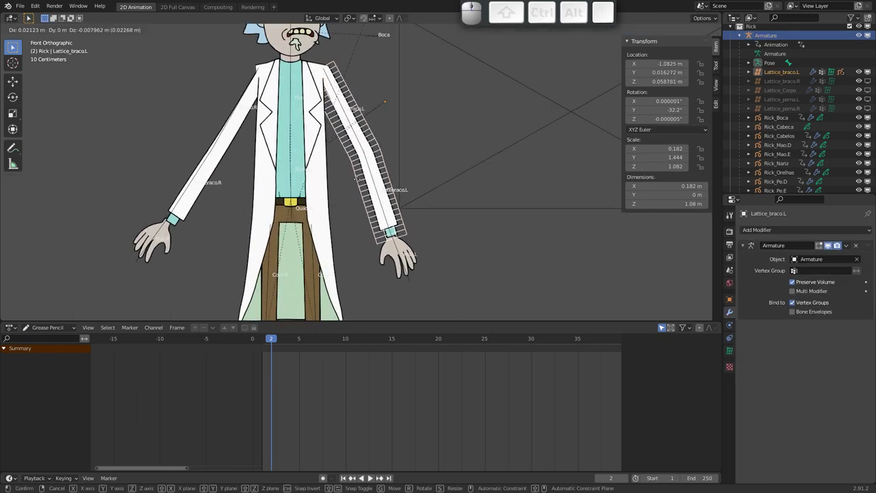
key(Escape)
drag(341, 136, 324, 129)
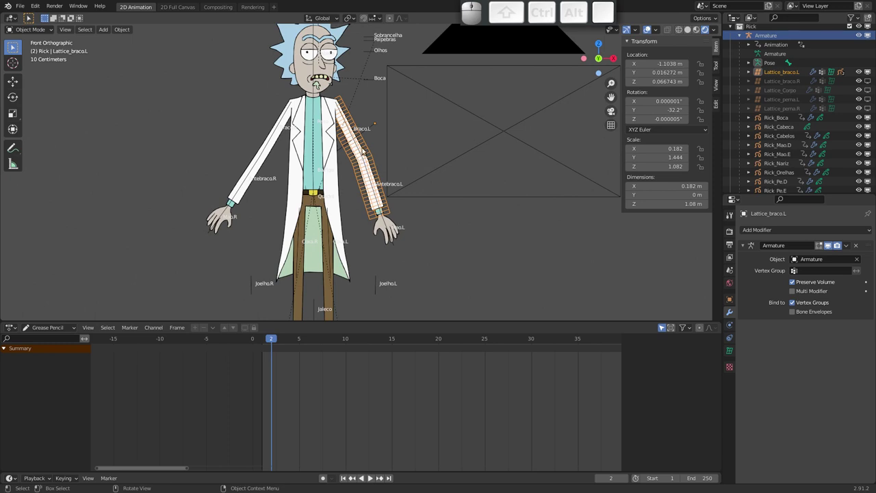
key(h)
Select Antebraco.L, test a rotation, and reset it to the straight rest pose with Alt+R
click(371, 173)
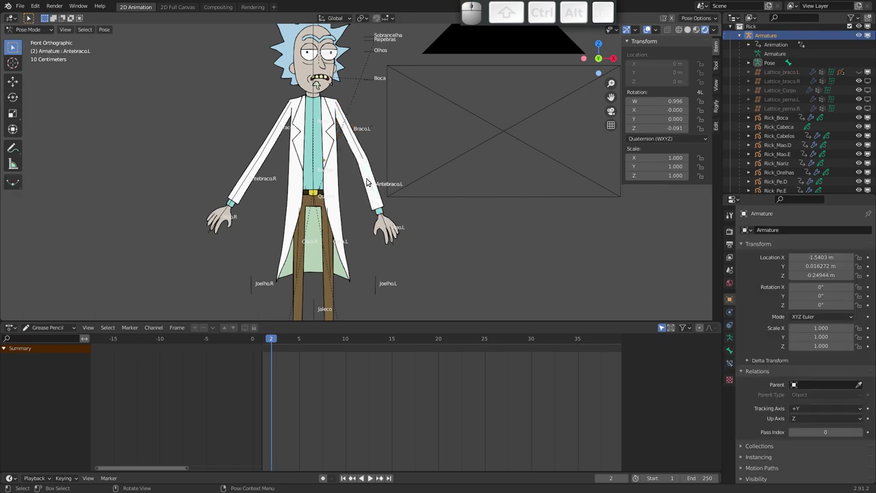
key(r)
key(Escape)
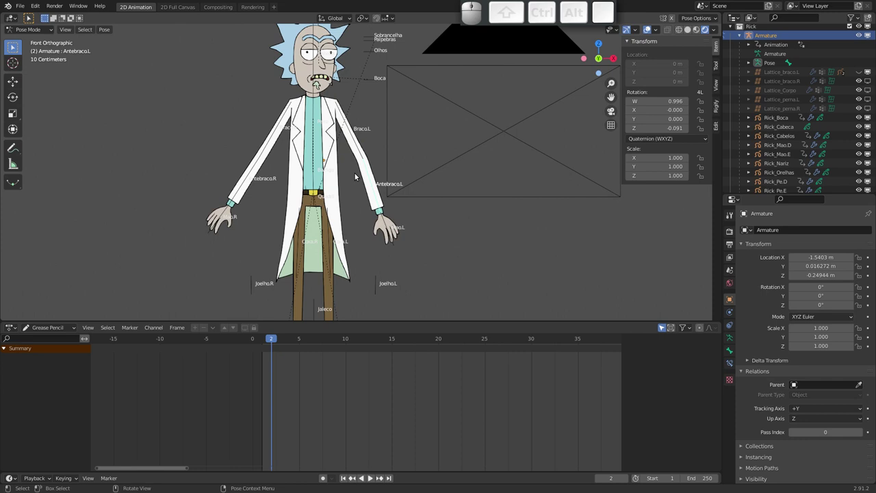
key(alt+r)
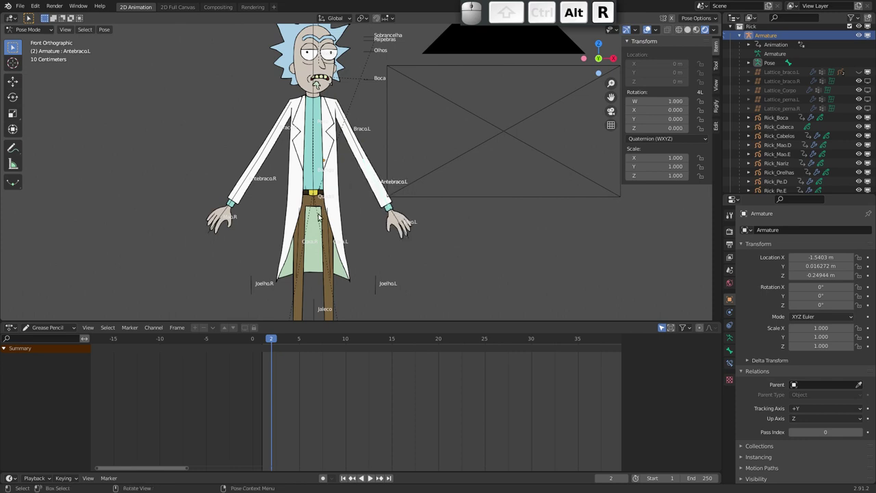
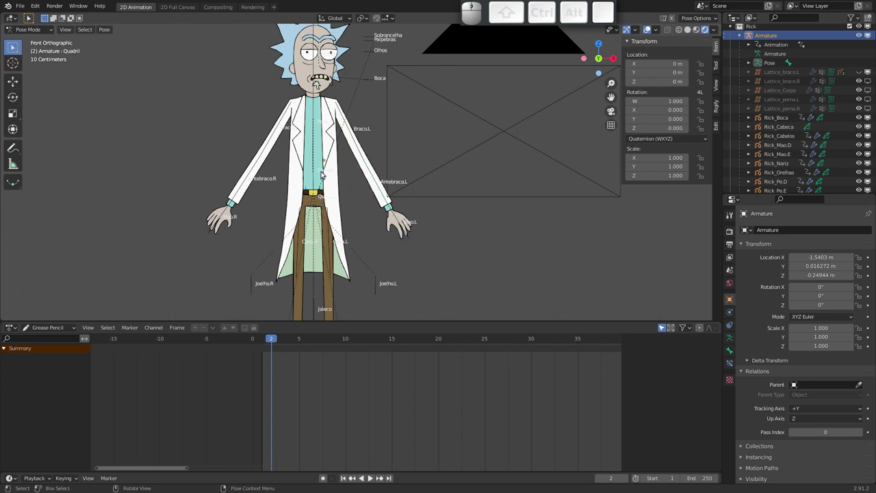
Switch the Rick armature into bone Edit Mode
key(Tab)
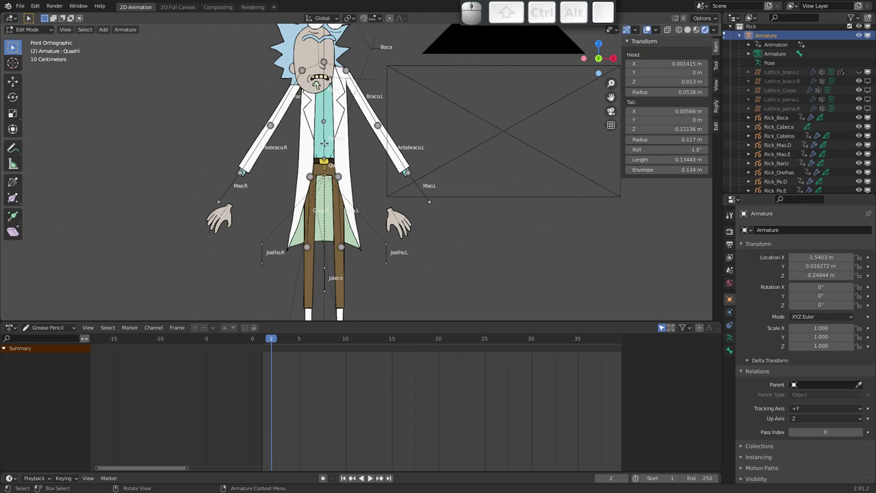
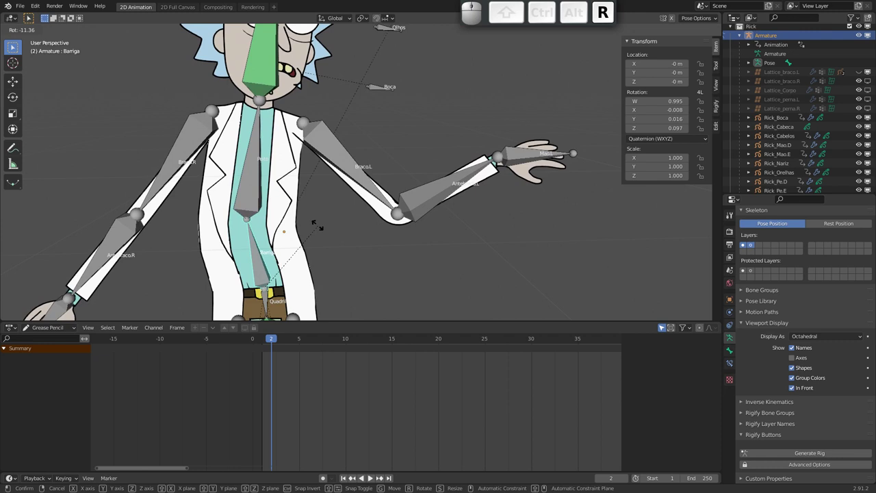
Rotate the torso and hip bones to lean Rick's body, then frame his upper body
click(311, 222)
click(271, 304)
key(r)
click(316, 304)
middle_click(289, 245)
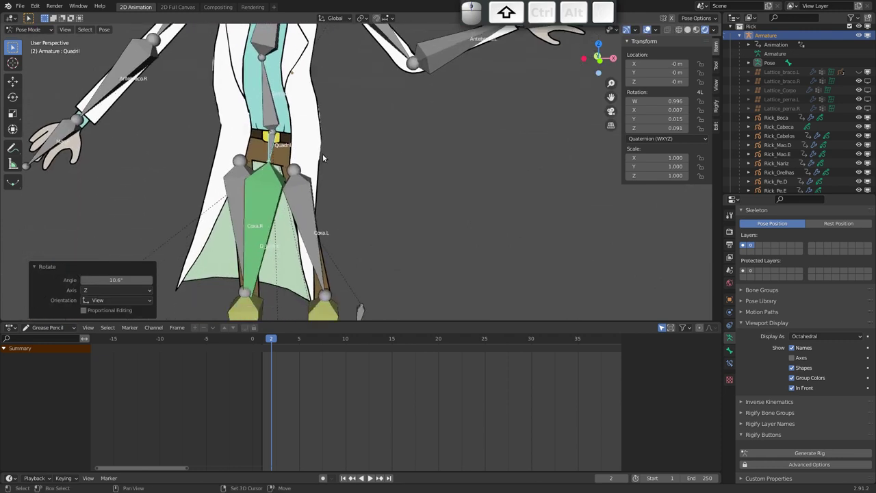
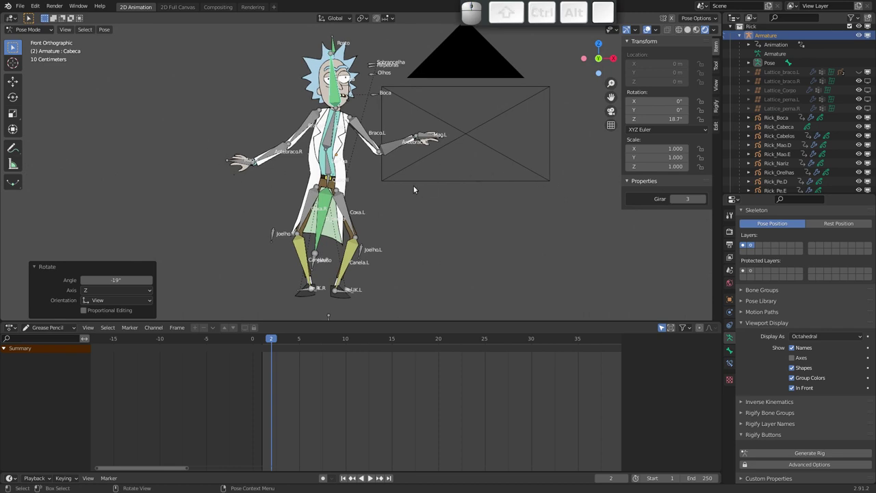
drag(314, 158, 354, 106)
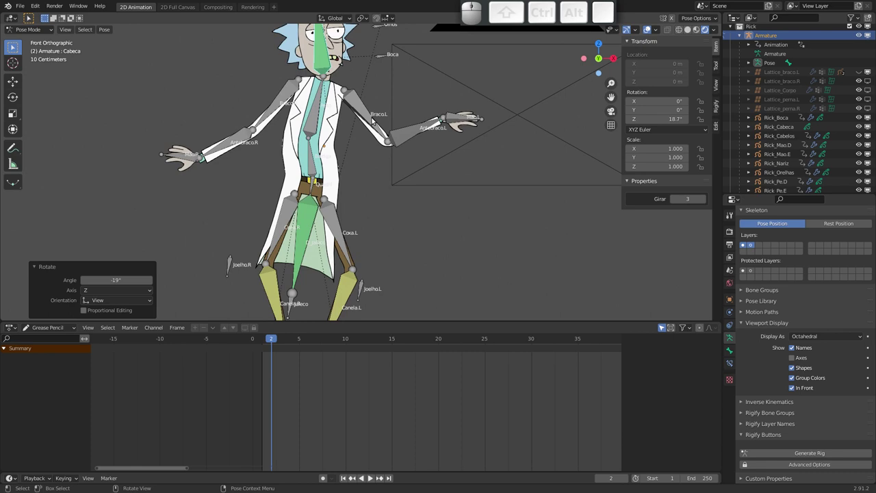
click(750, 245)
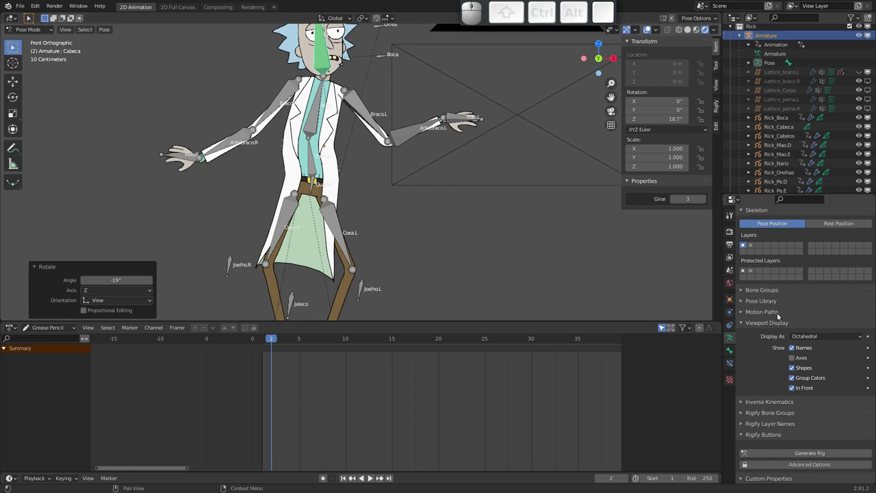
Display the bones as Wire and rotate the left upper arm Braco.L and forearm
click(813, 336)
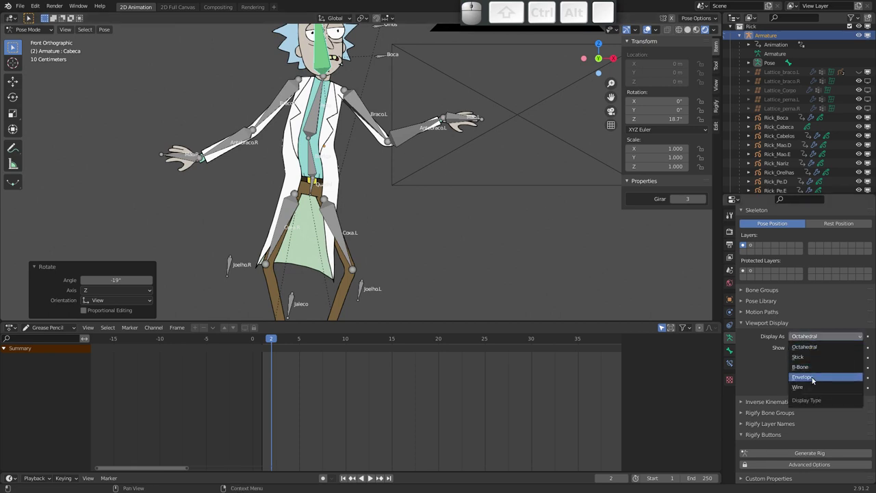
click(813, 388)
click(369, 119)
key(r)
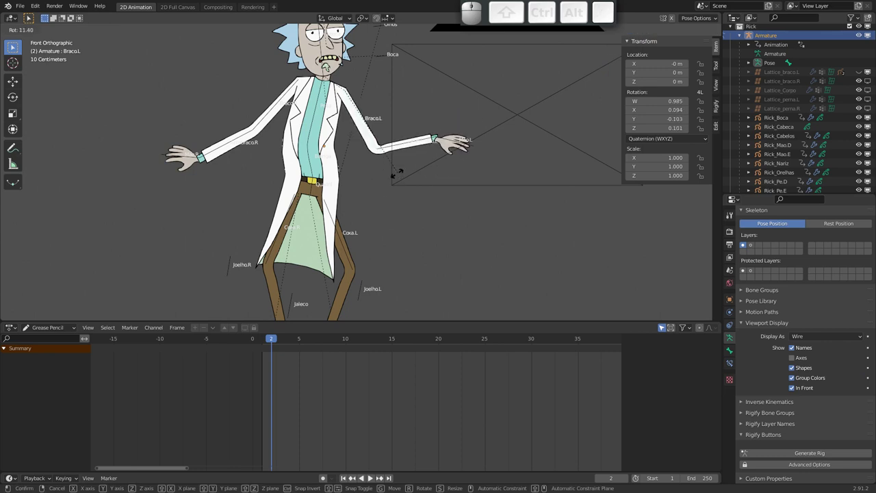
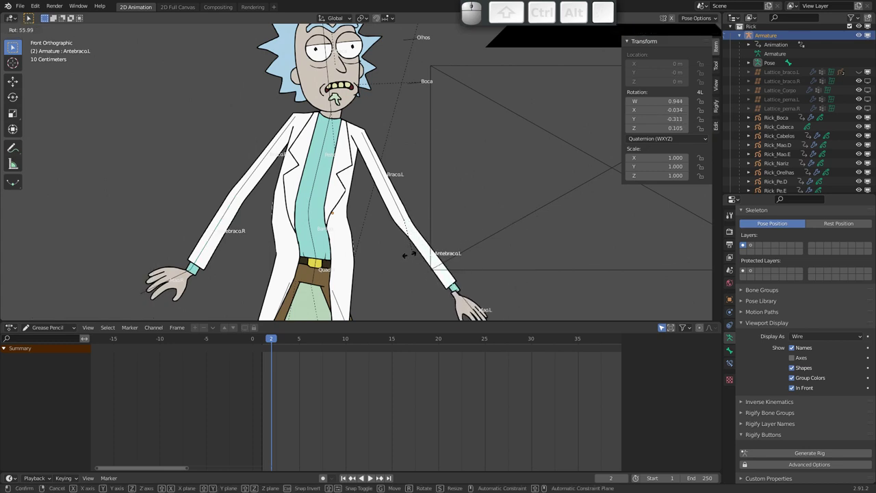
click(405, 259)
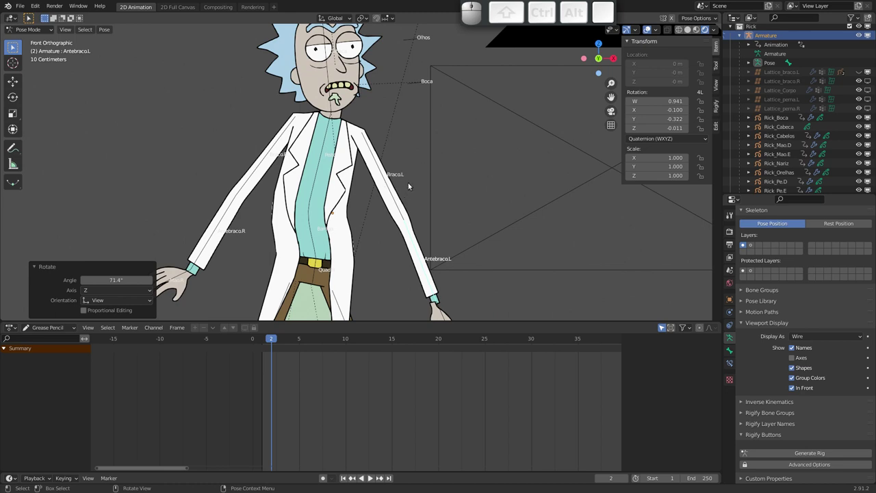
Select every bone of the rig and clear location, rotation and scale back to rest pose
drag(388, 183, 410, 178)
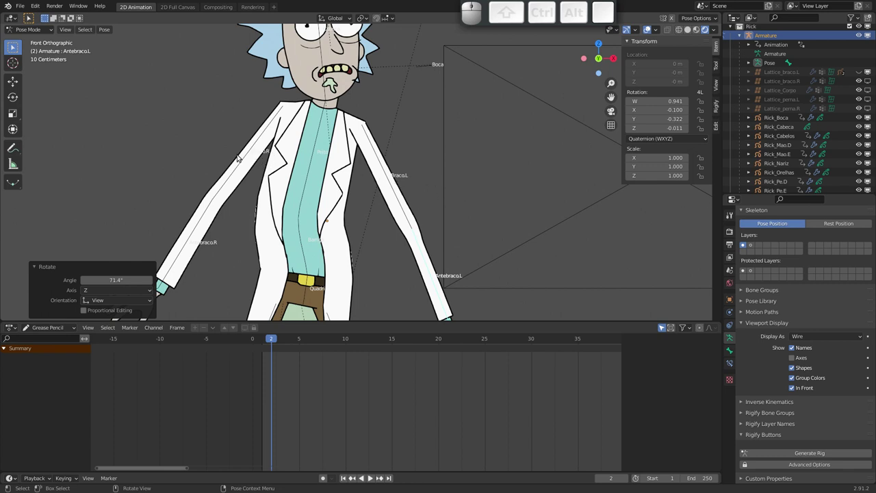
drag(310, 162, 350, 165)
click(382, 173)
click(387, 180)
click(270, 170)
drag(318, 173, 324, 203)
key(a)
key(alt+g)
key(alt+r)
key(alt+s)
drag(355, 159, 364, 144)
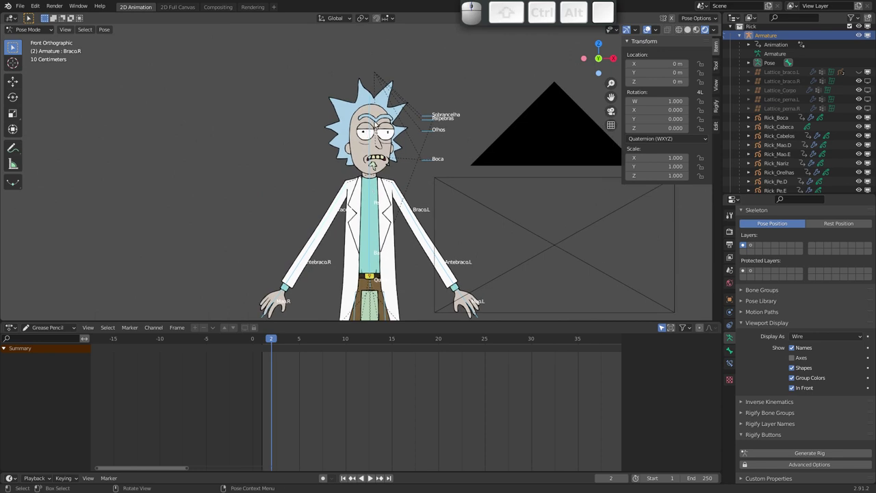
click(375, 118)
click(371, 112)
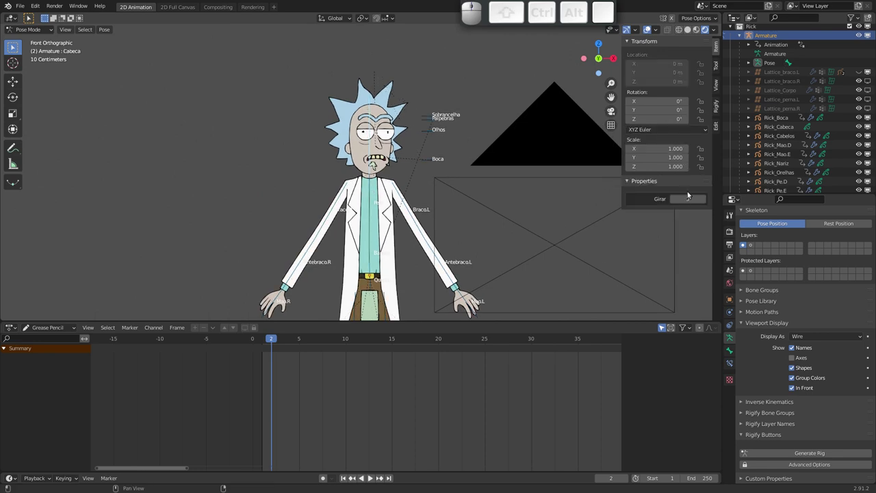
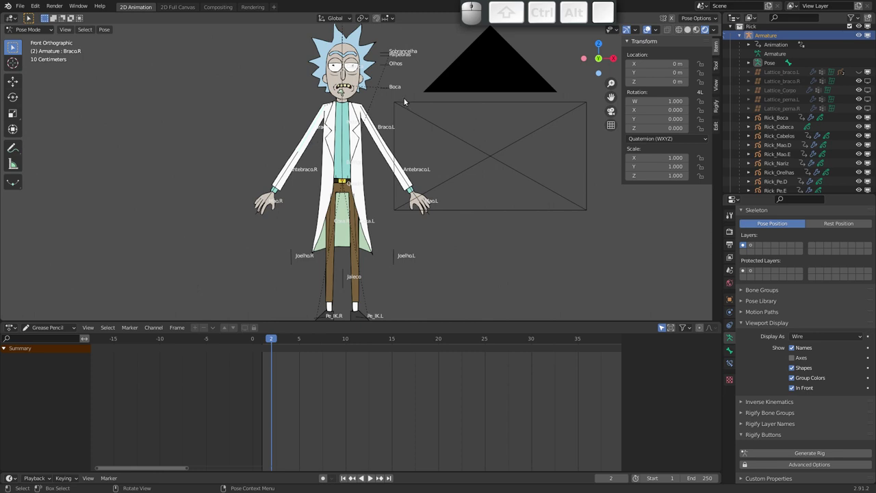
Start a new 2D Animation file from the File menu, reaching the save-changes prompt
click(23, 10)
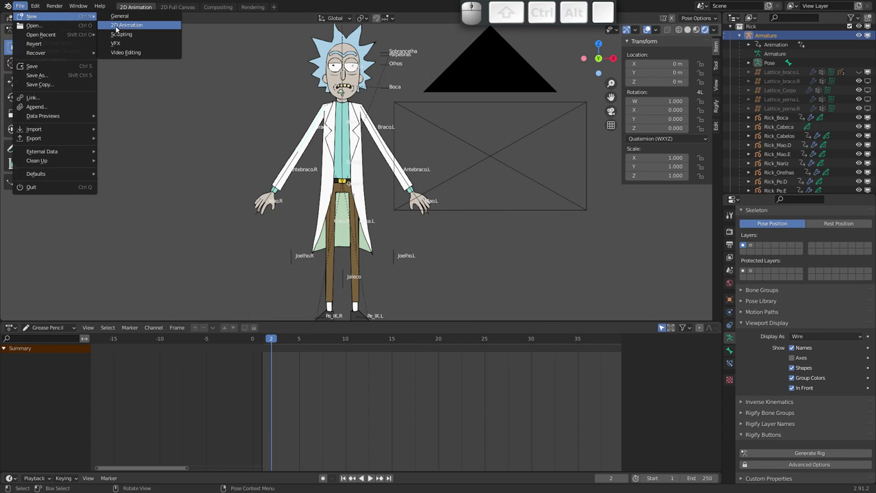
click(132, 28)
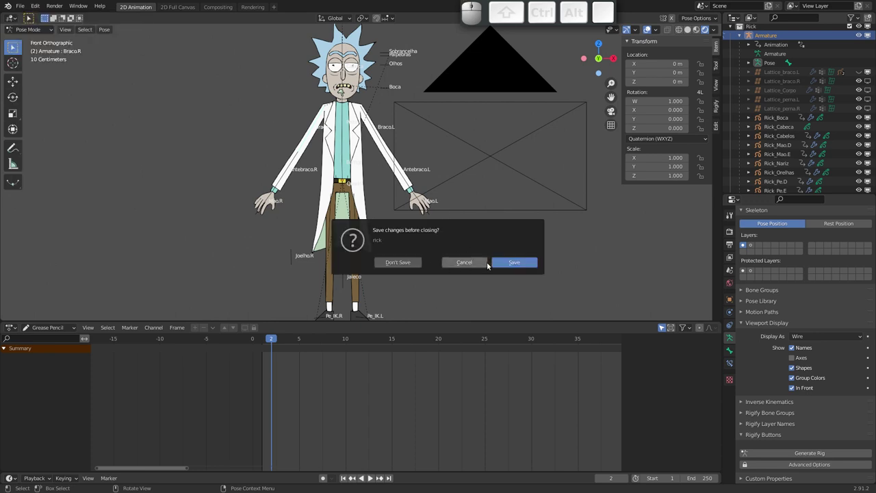
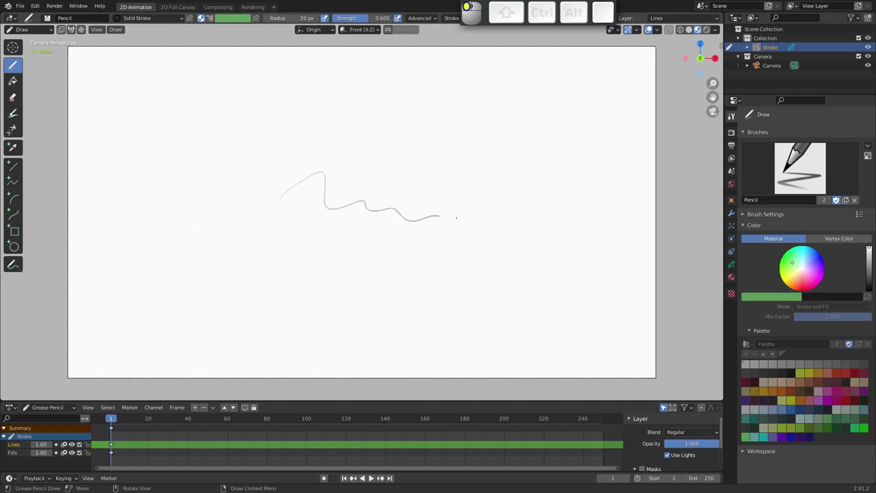
Undo the test scribble and rename the Grease Pencil object to Rick
key(ctrl+z)
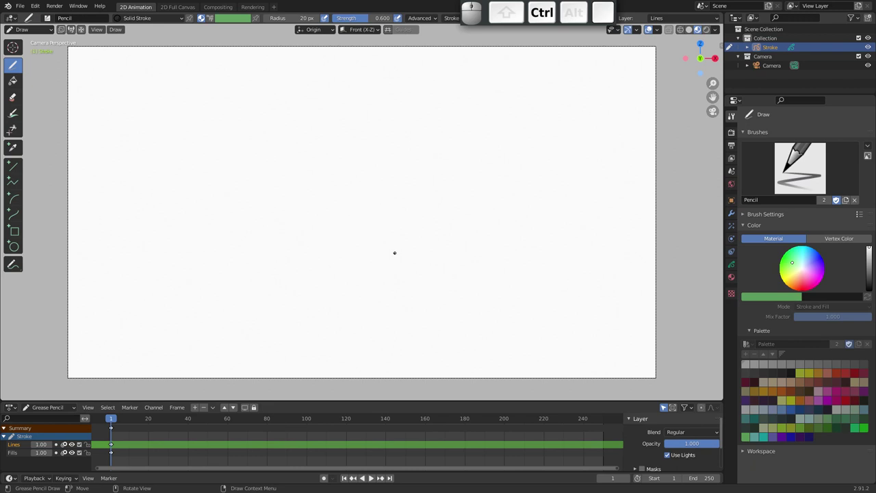
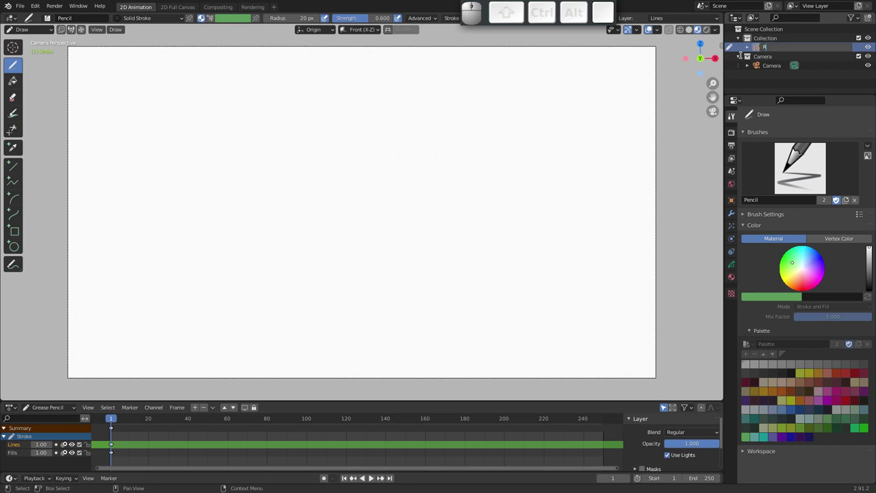
key(i)
key(c)
key(k)
key(Return)
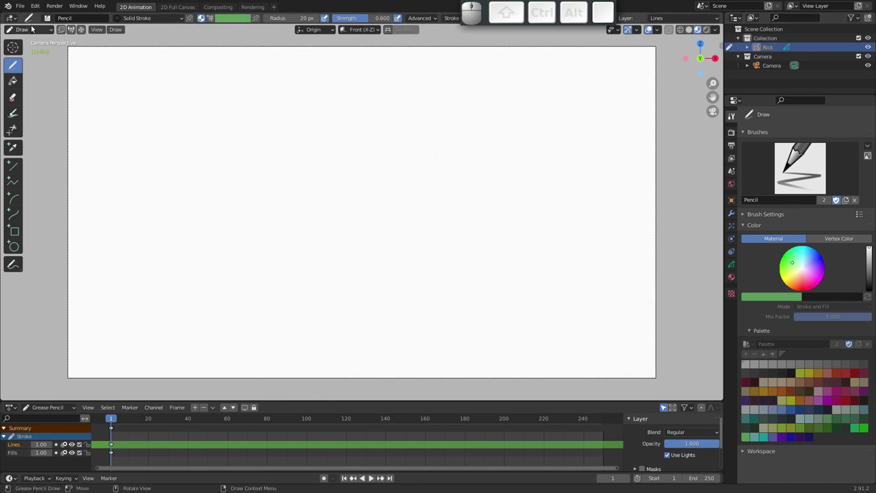
Switch the Rick object into Edit Mode and then back to Object Mode
key(Tab)
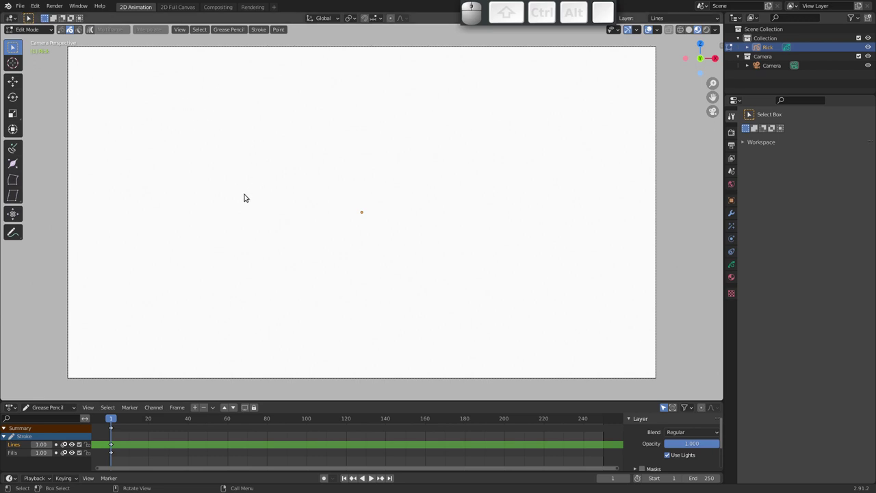
key(shift+a)
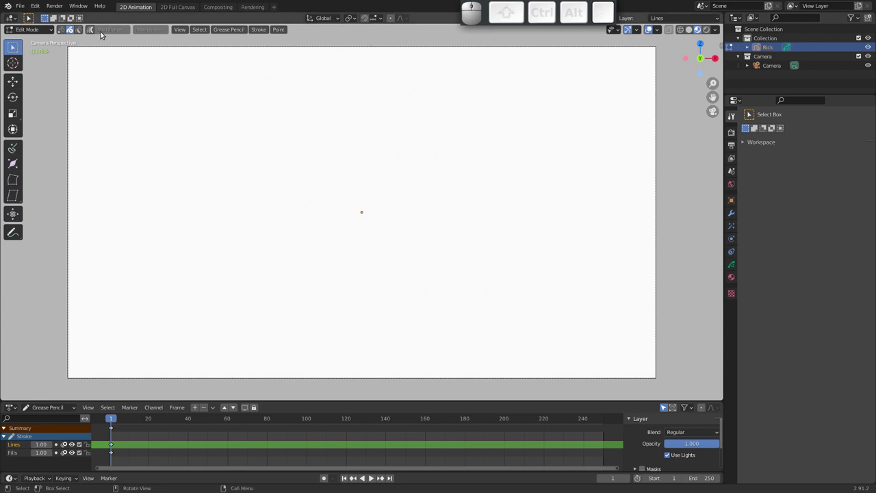
click(48, 29)
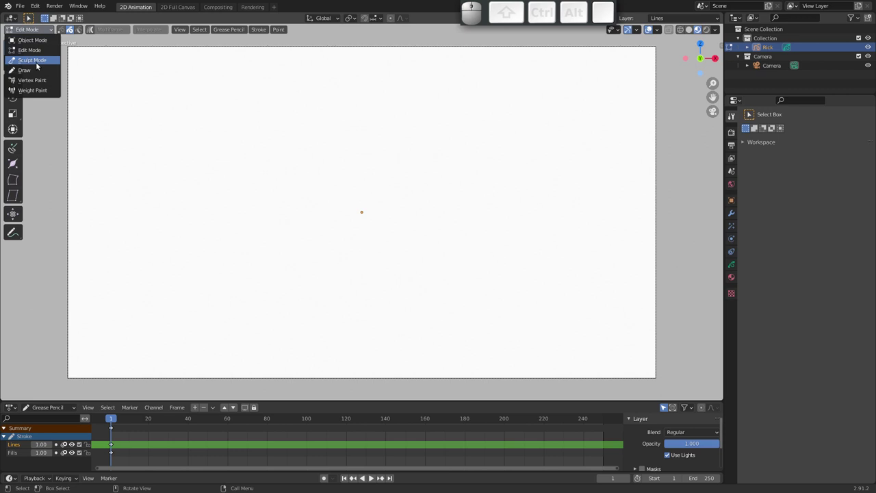
click(49, 39)
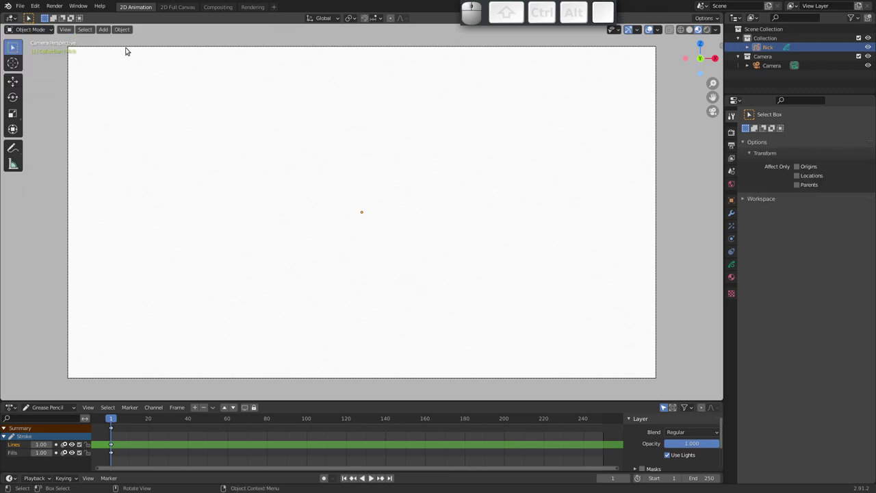
Add a reference image and browse through the ufmg course folders to the Rick images folder
key(shift+a)
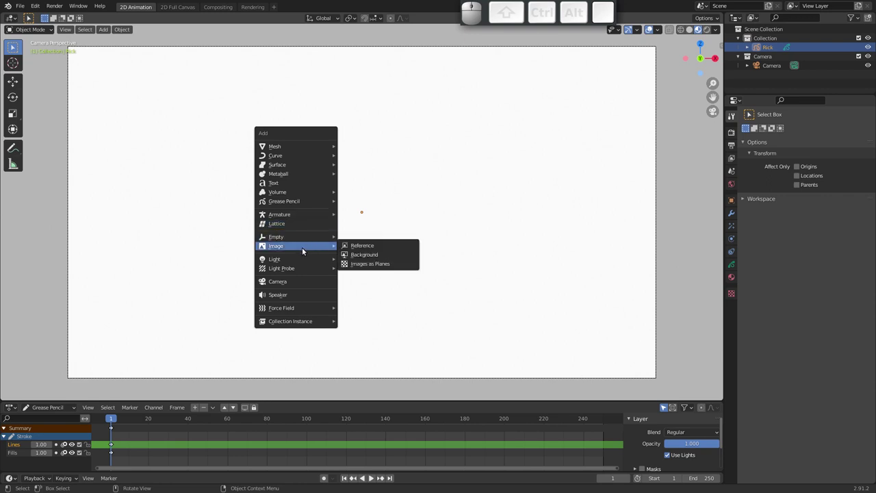
click(375, 247)
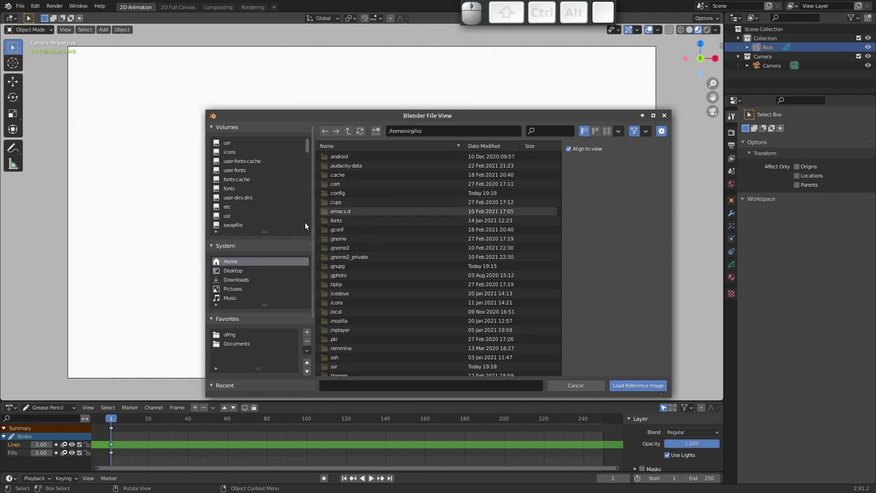
click(249, 338)
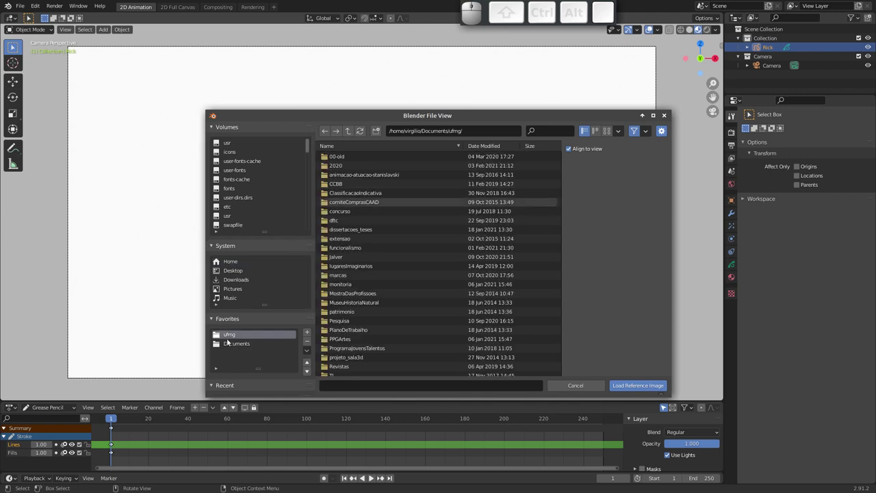
click(336, 168)
click(341, 176)
click(354, 158)
click(345, 168)
click(339, 257)
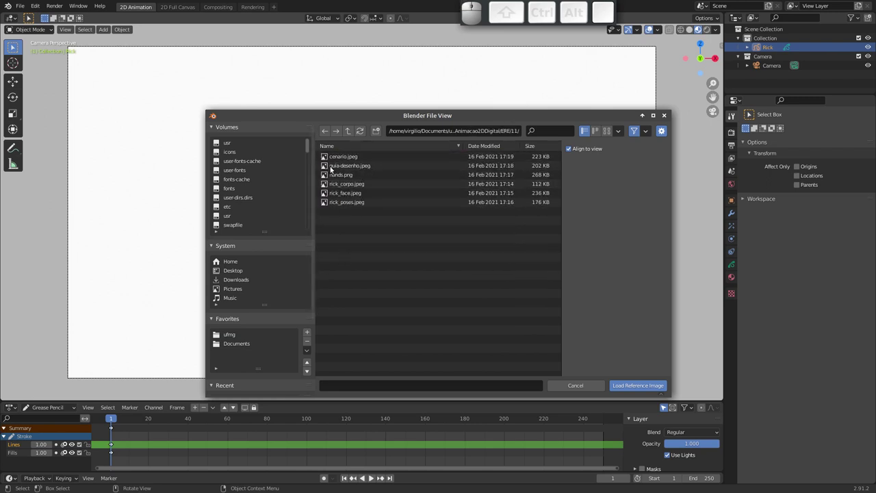
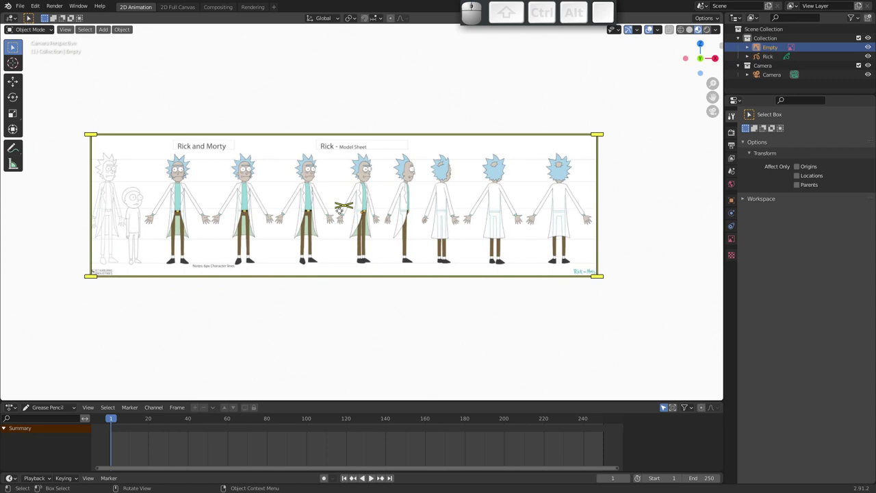
Scale up the reference image and bring up the interaction mode pie menu for Draw Mode
key(s)
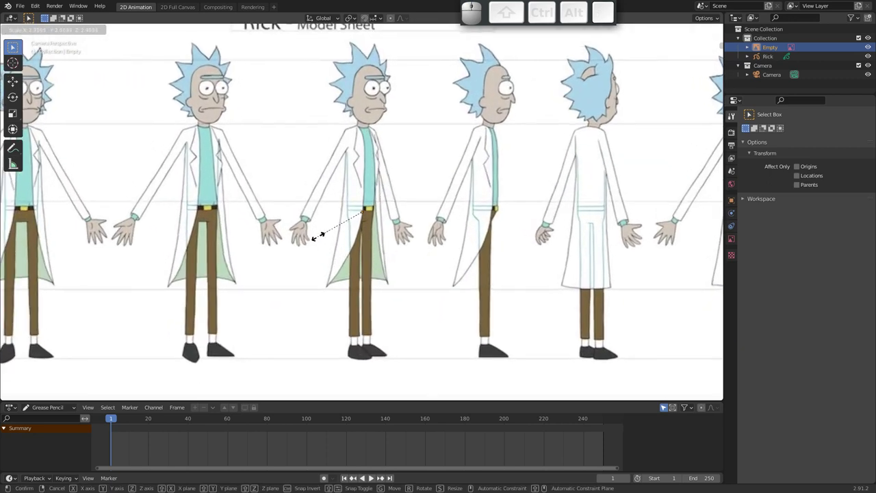
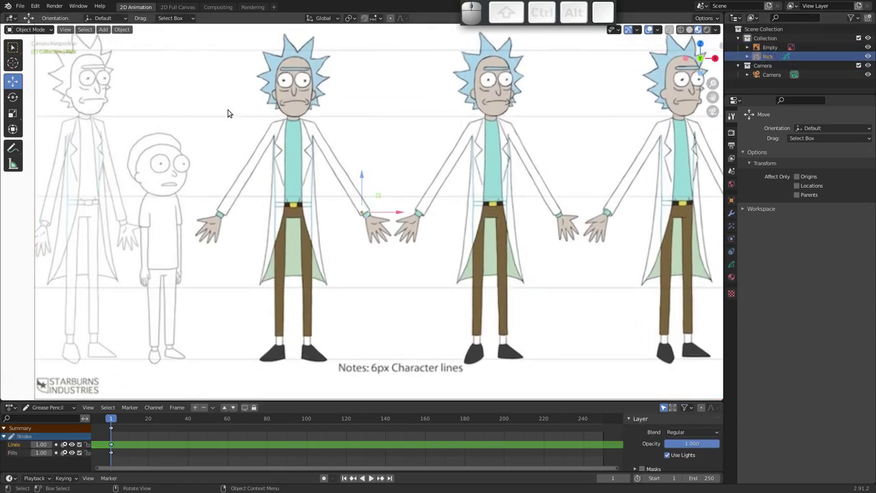
key(ctrl+Tab)
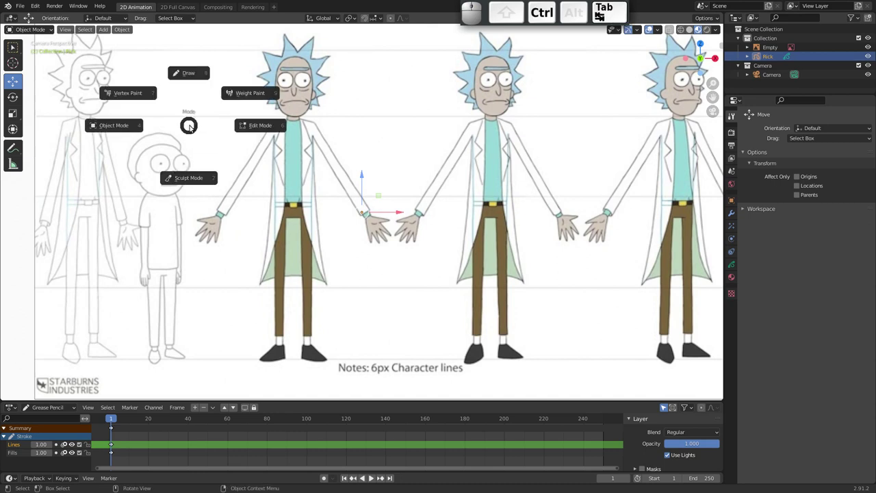
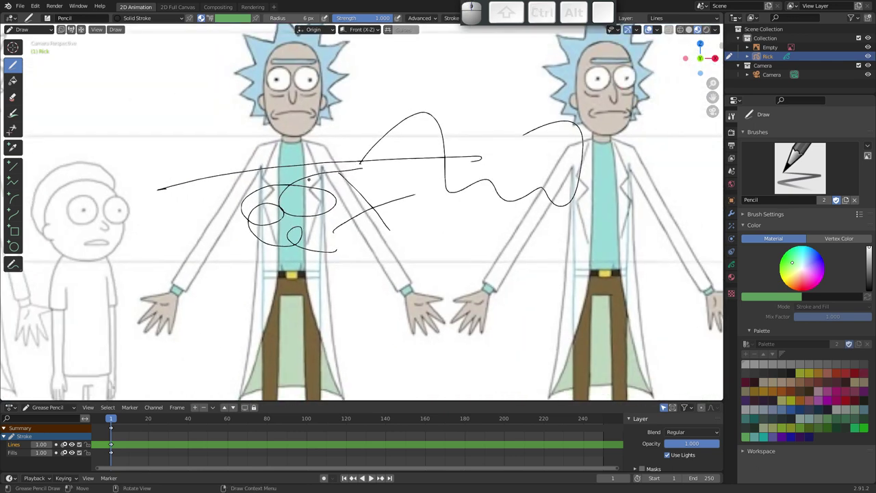
Bring up the delete options to wipe the trial scribbles from Rick's layers
key(Delete)
key(x)
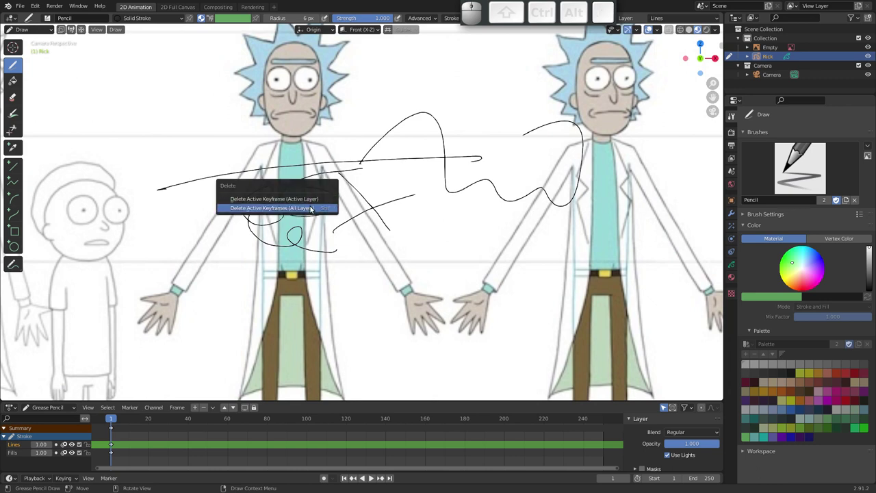
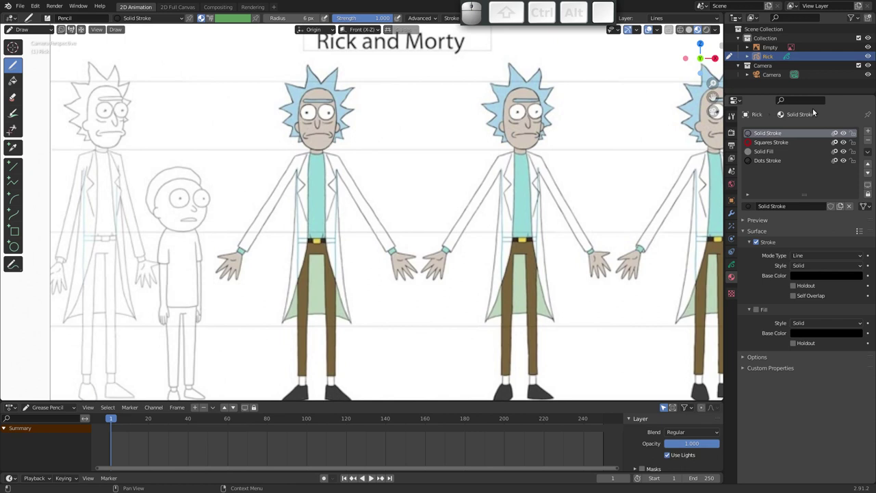
Pick the Dots Stroke material, then add a new material slot named Cabelo
click(787, 161)
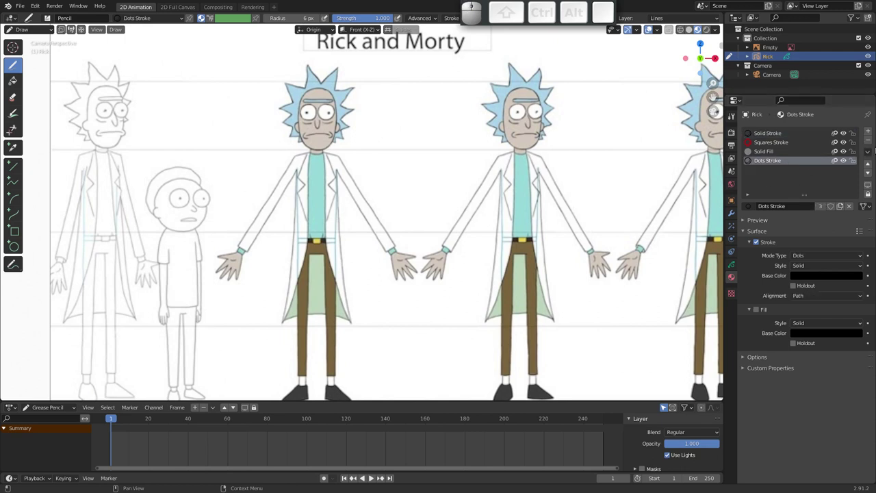
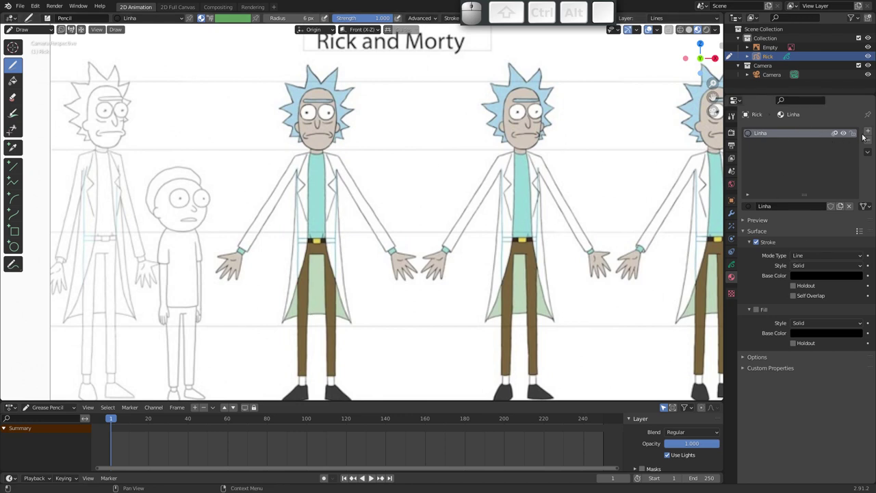
click(872, 134)
click(808, 209)
click(785, 207)
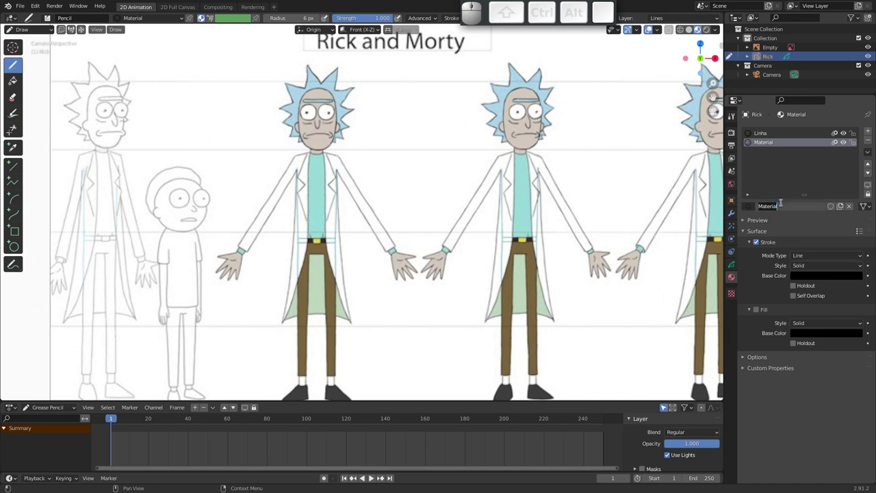
key(shift+c)
key(shift+a)
key(shift+b)
key(shift+e)
key(shift+l)
key(shift+o)
key(shift+Page_Down)
key(Return)
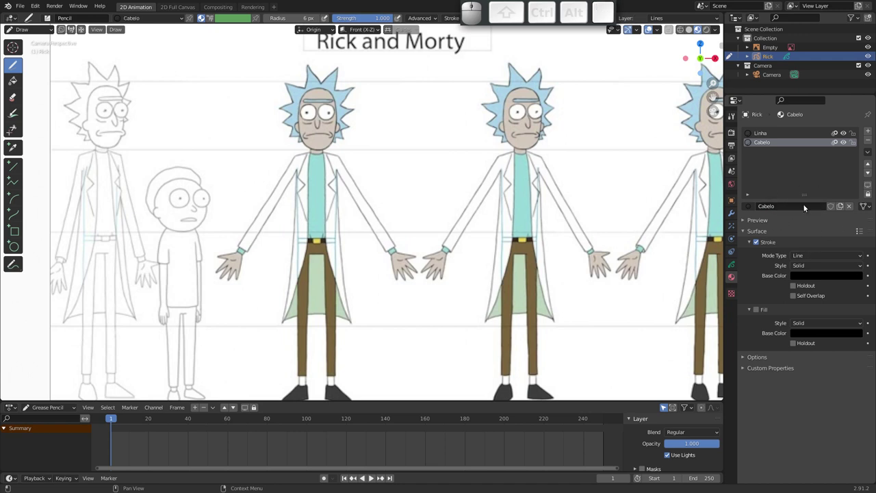
Make Cabelo fill-only with stroke off and choose its light blue fill colour
click(760, 244)
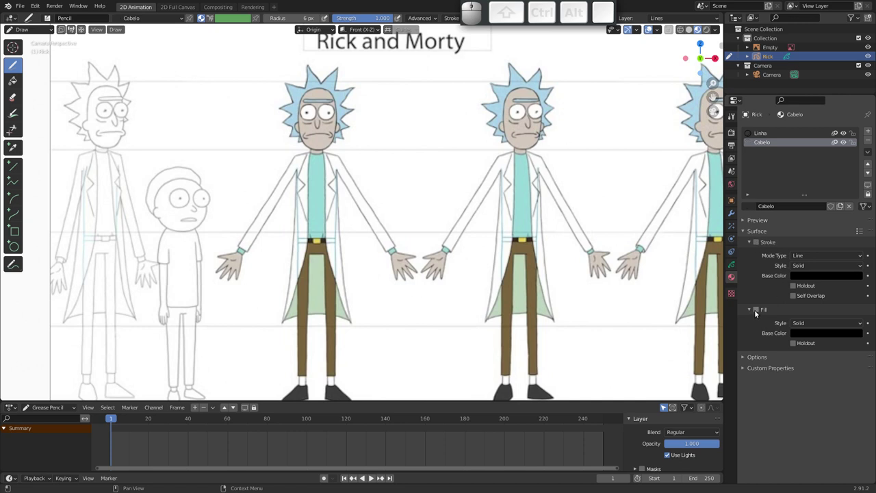
click(759, 312)
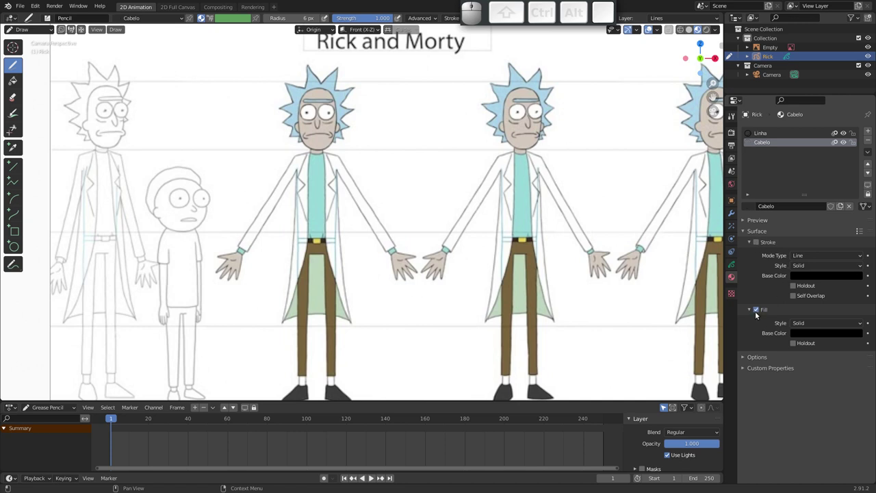
click(818, 336)
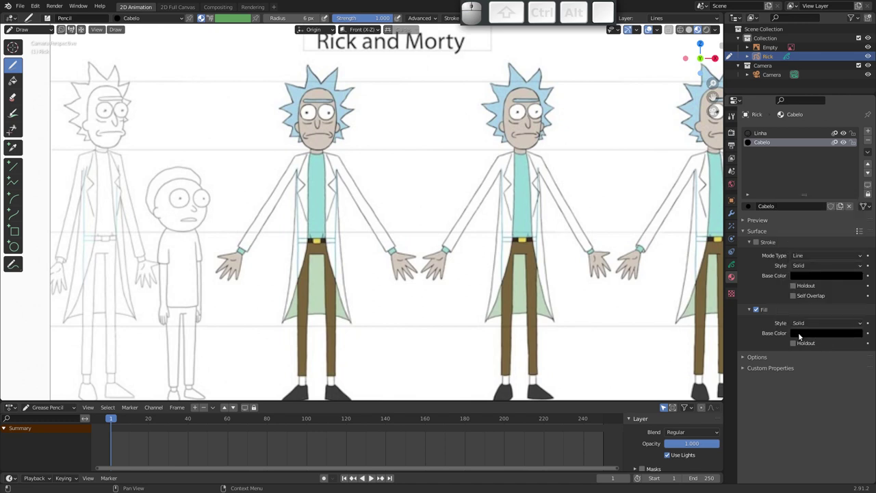
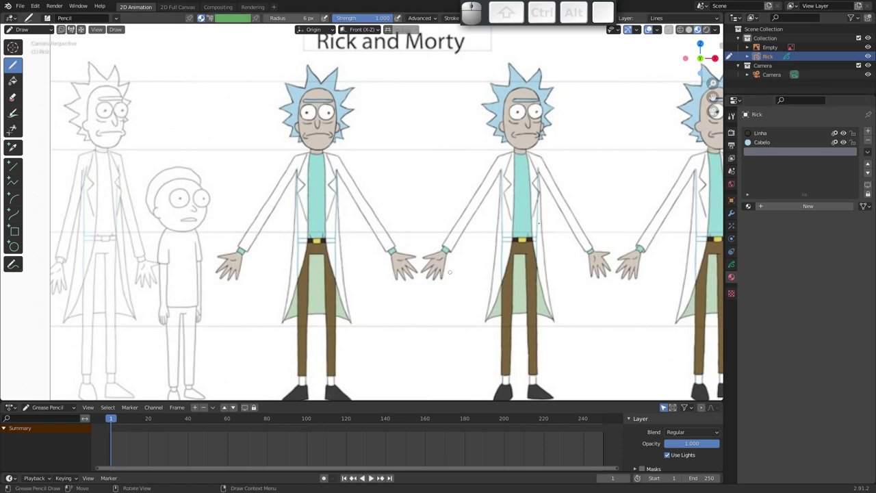
Add a third material and name it Jaleco-frente for the coat front
click(809, 208)
click(789, 210)
key(shift+j)
key(shift+a)
key(shift+l)
key(e)
key(c)
key(o)
key(-)
key(f)
key(r)
key(n)
key(t)
key(e)
key(Return)
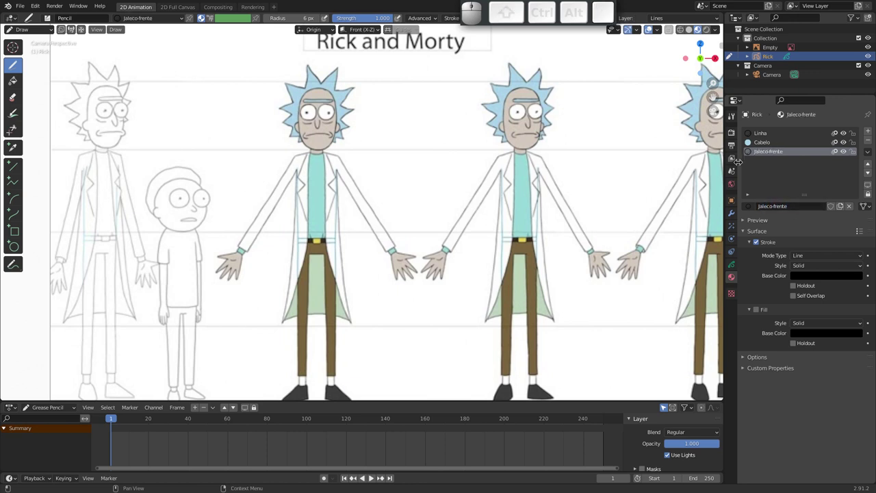
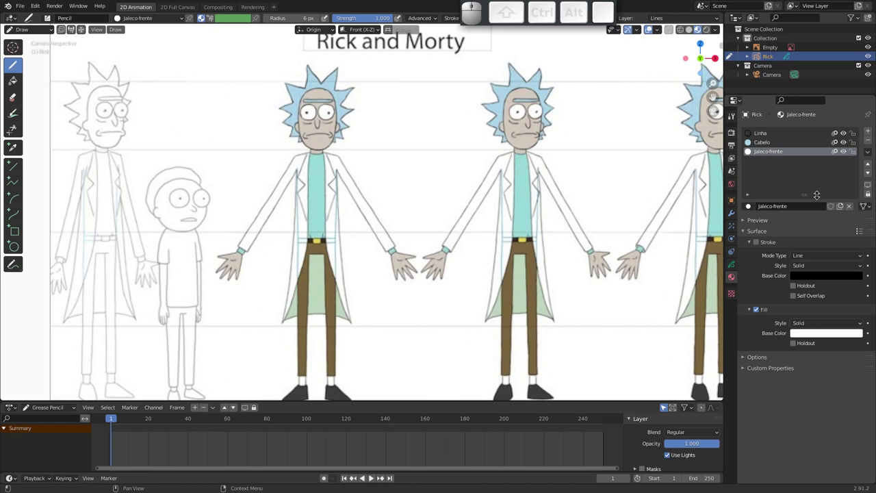
Add a fourth material and name it Pele for the skin
click(870, 129)
click(794, 209)
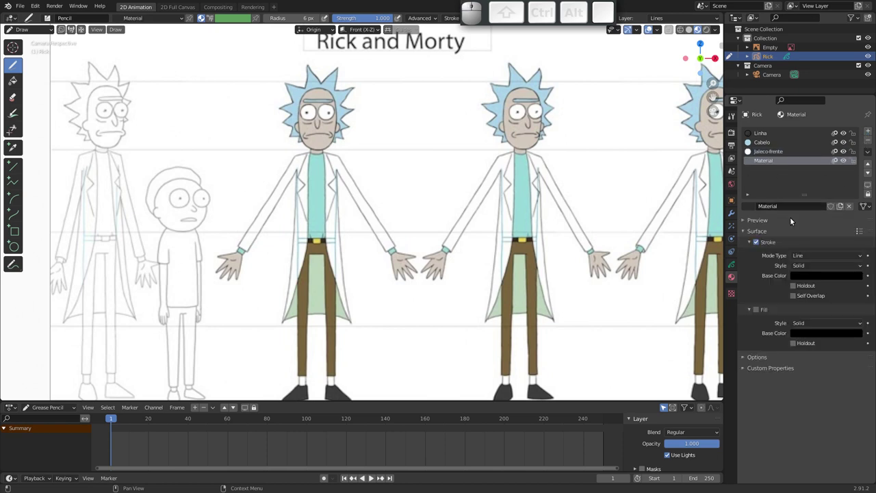
click(789, 206)
key(shift+p)
key(shift+e)
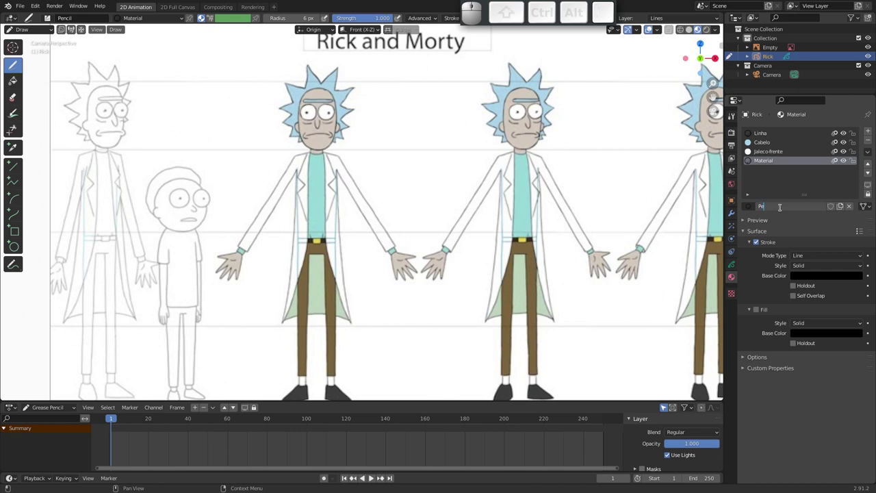
key(l)
key(e)
key(Return)
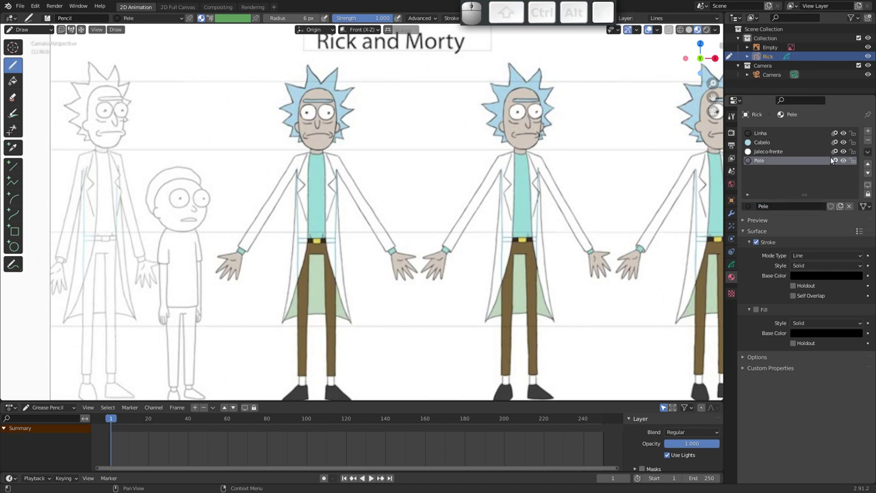
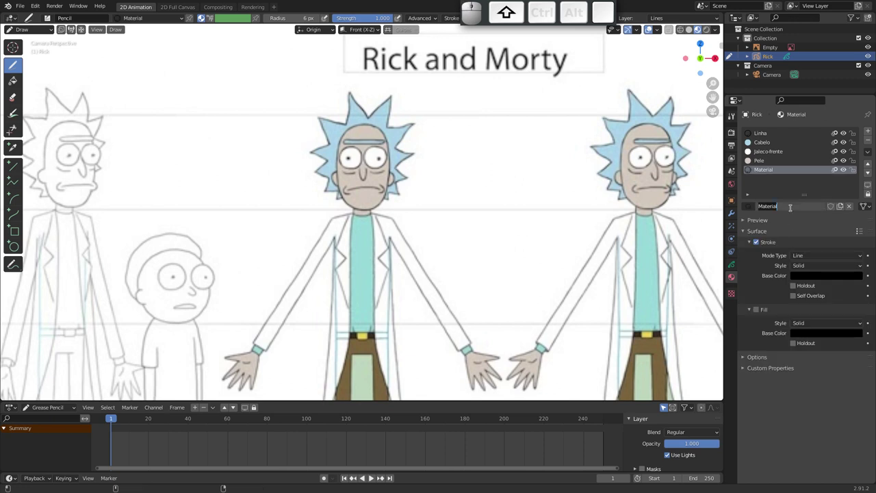
Name the next material Branco-olhos for the eye whites
key(shift+b)
key(shift+r)
key(shift+a)
key(shift+n)
key(shift+c)
key(shift+o)
key(shift+-)
key(shift+o)
key(shift+l)
key(shift+h)
key(shift+o)
key(shift+s)
key(shift+Return)
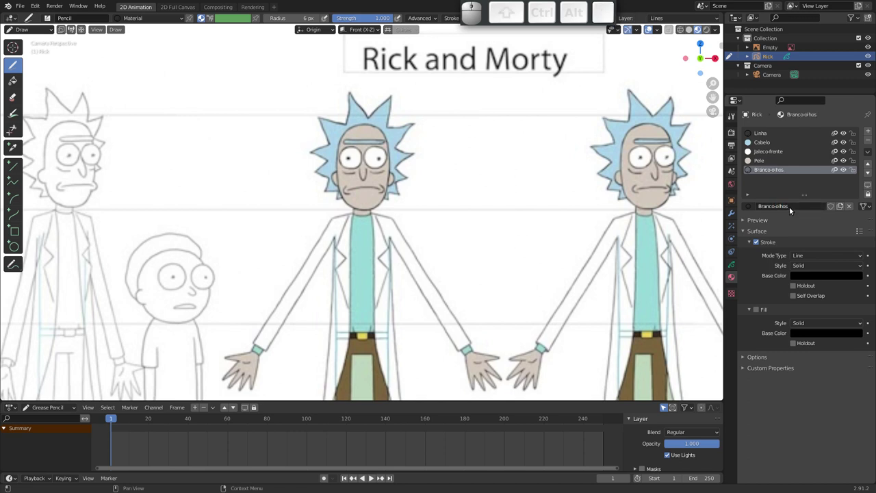
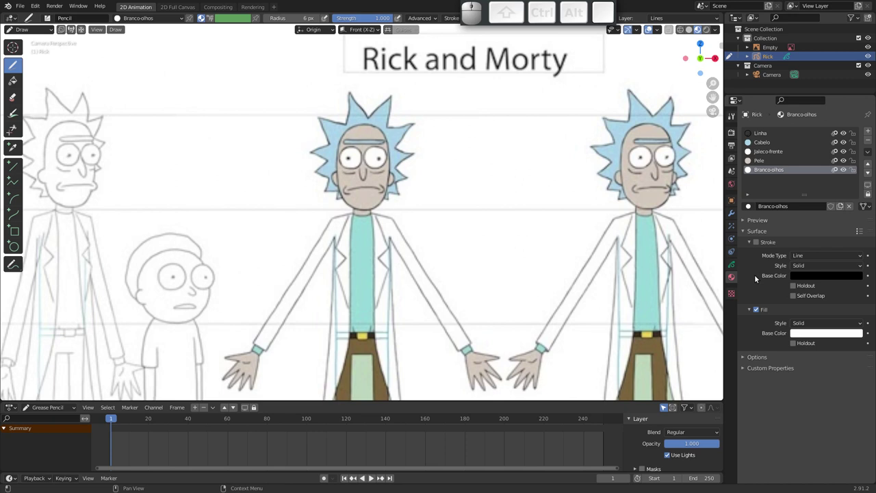
Add a sixth material named Camiseta for the shirt with stroke off and fill on
click(868, 129)
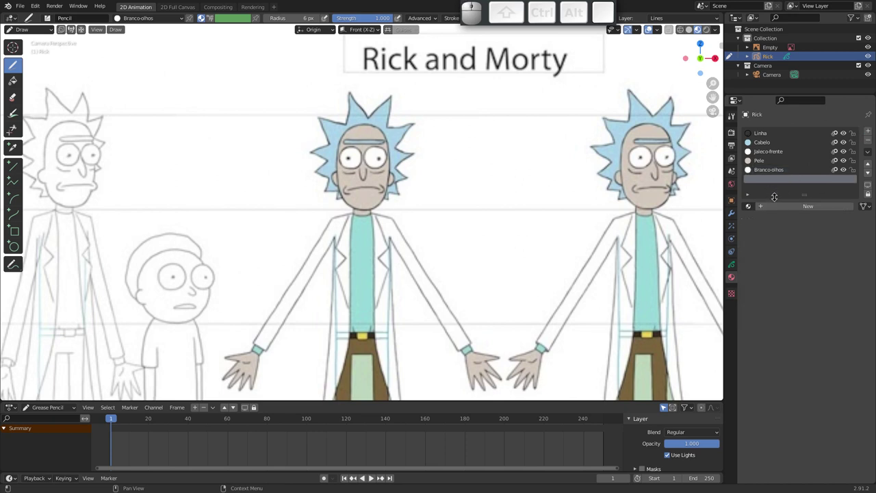
click(787, 206)
click(791, 207)
key(shift+c)
key(shift+a)
key(shift+m)
key(shift+i)
key(shift+s)
key(shift+e)
key(shift+t)
key(shift+Return)
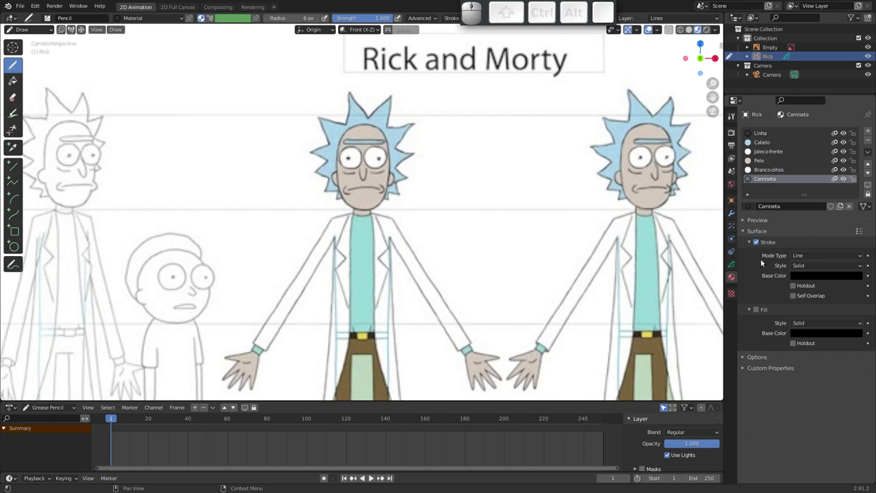
click(760, 244)
click(769, 316)
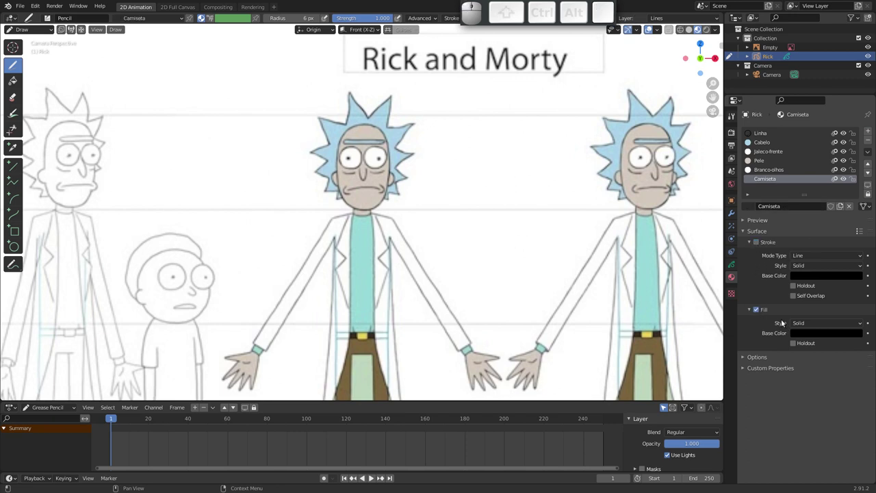
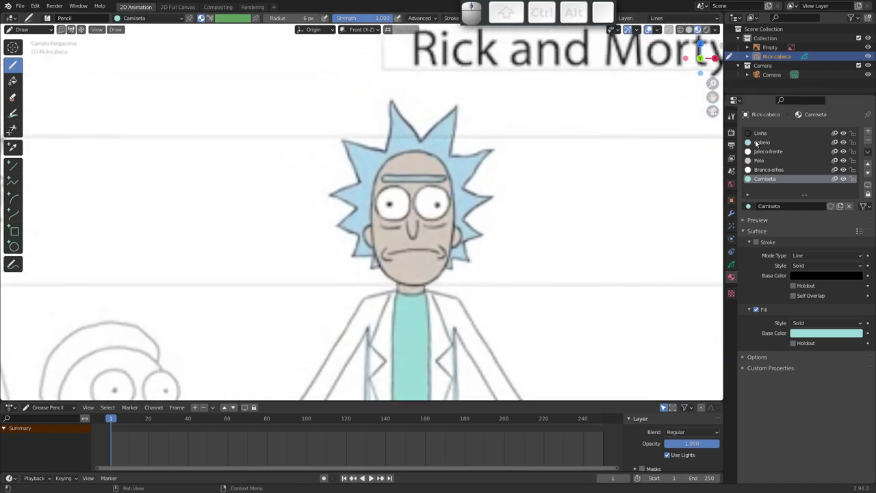
Make Linha the active drawing material and show the head object's layers
click(762, 136)
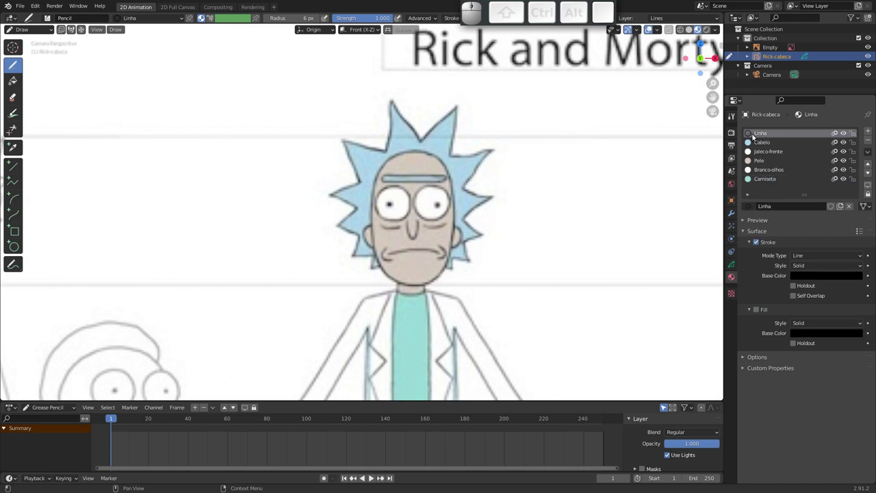
click(733, 266)
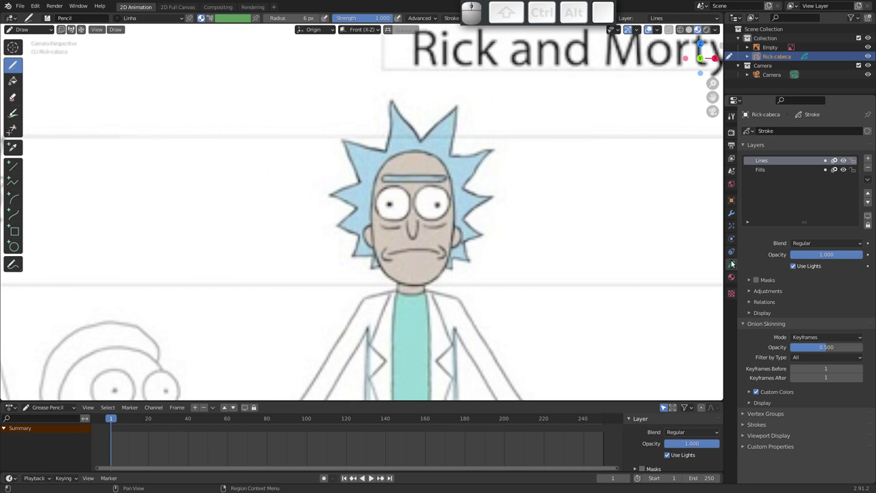
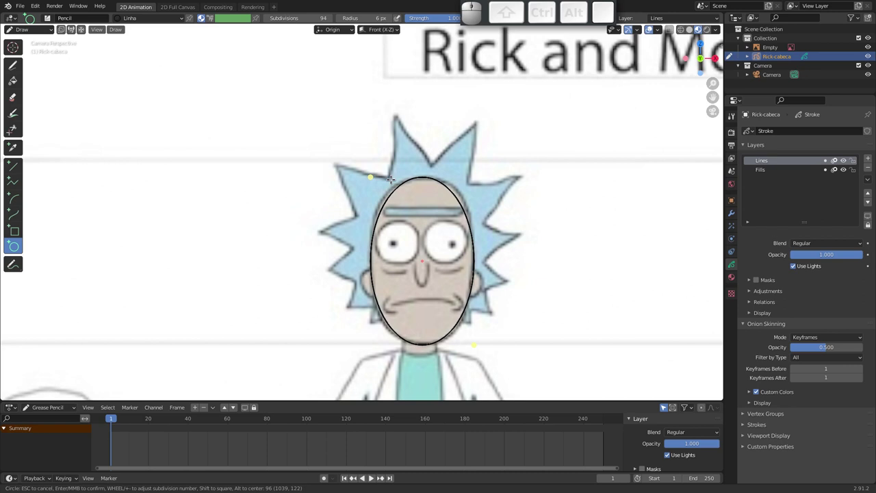
Confirm the face oval and push its outline to fit the cheek and eye area of the reference
key(Return)
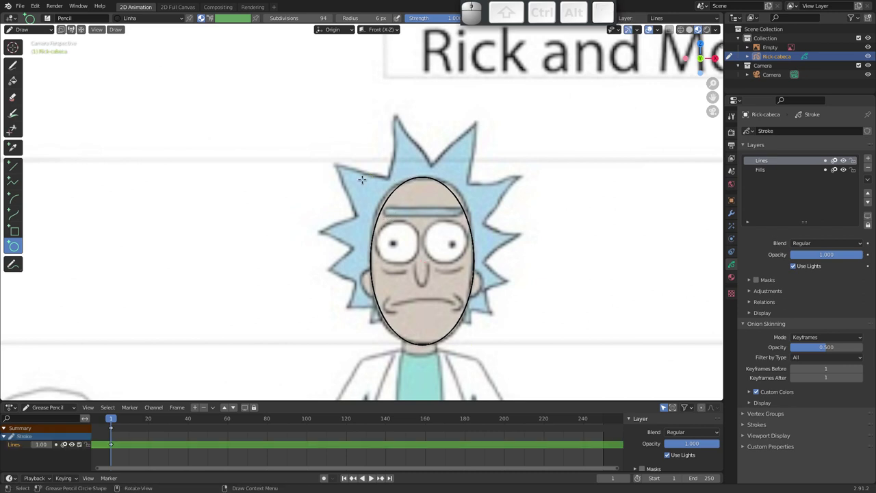
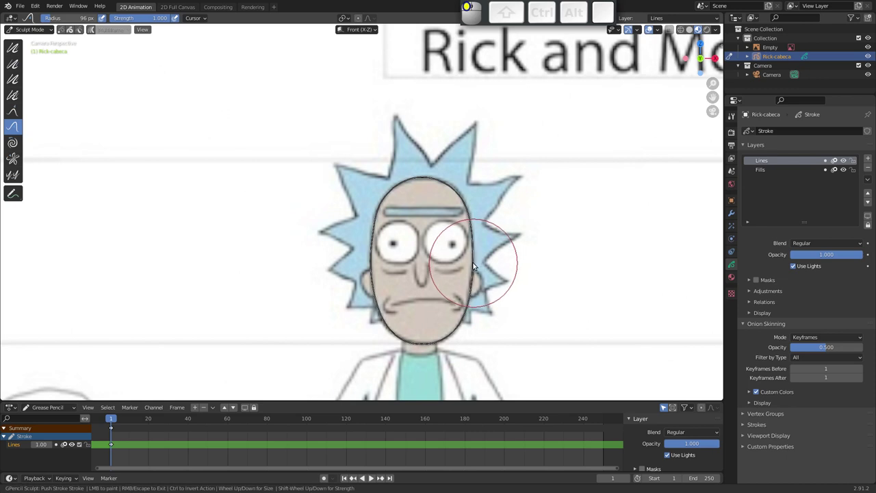
drag(375, 273, 411, 282)
drag(406, 183, 436, 220)
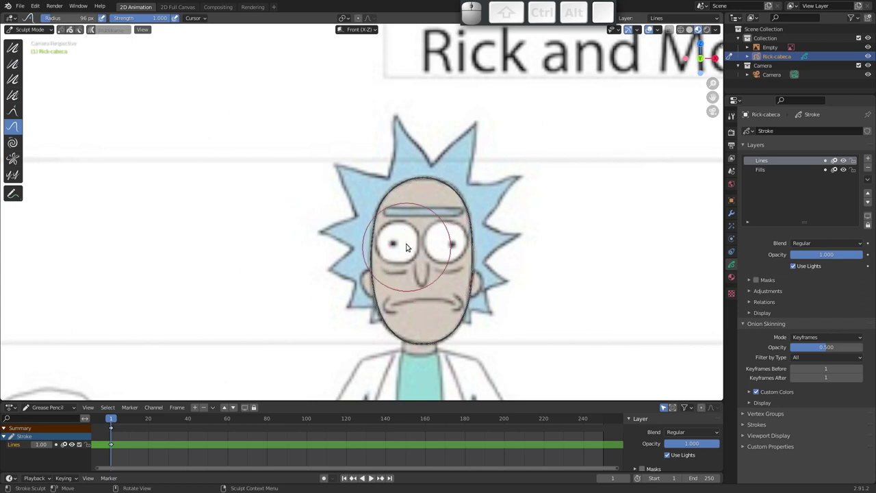
key(ctrl+Tab)
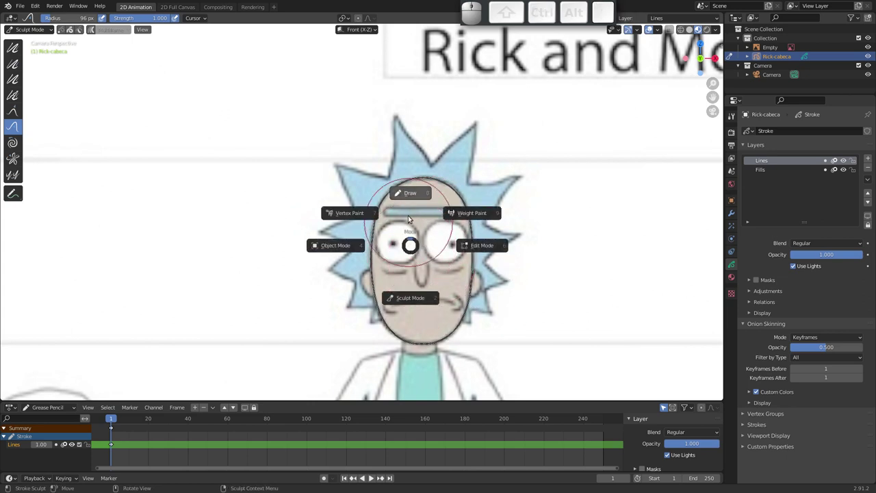
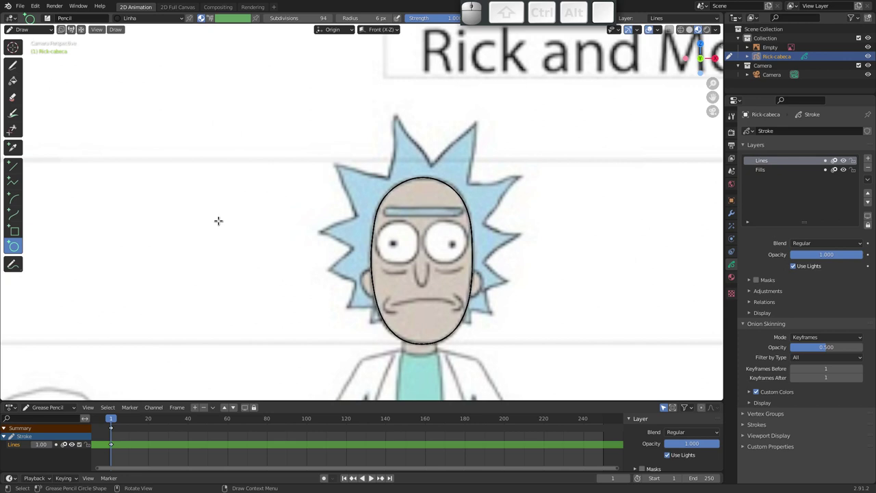
key(shift+space)
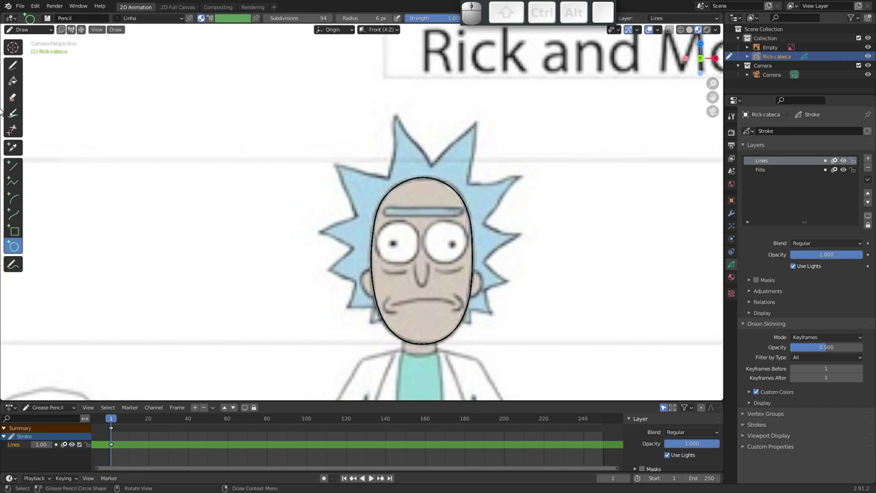
key(shift+space)
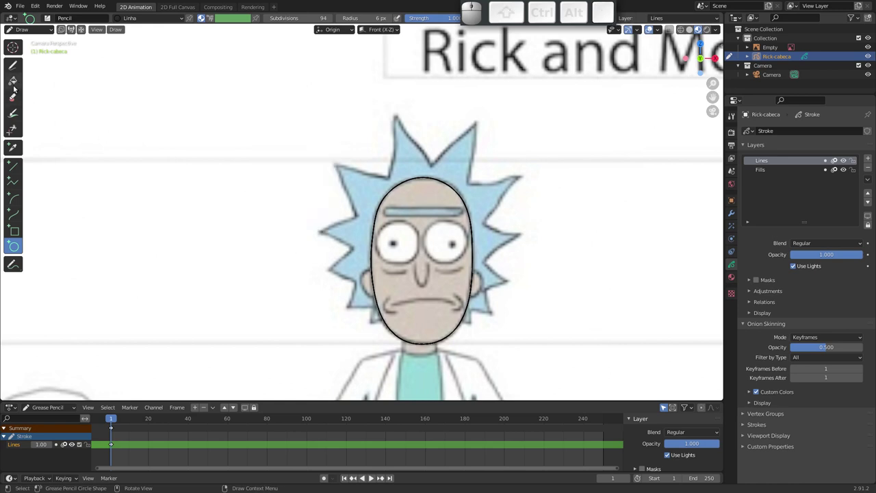
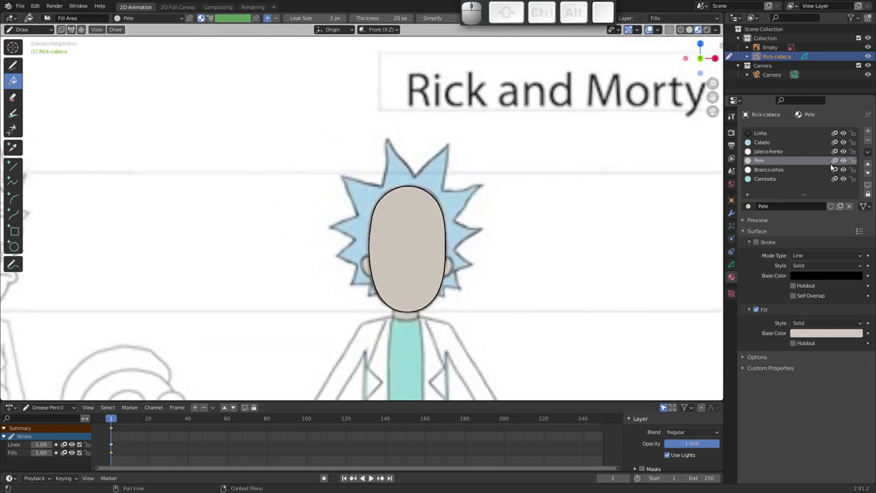
Toggle the Fills layer's visibility so the reference face shows through the head object
click(848, 163)
click(846, 160)
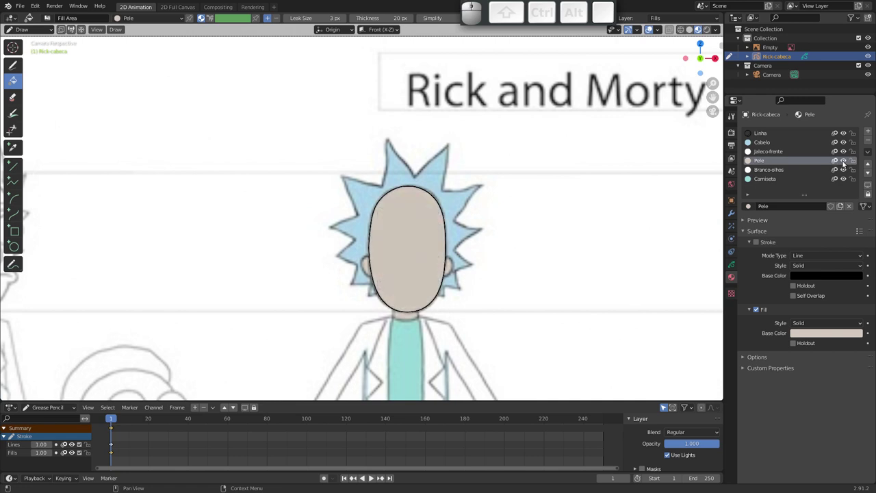
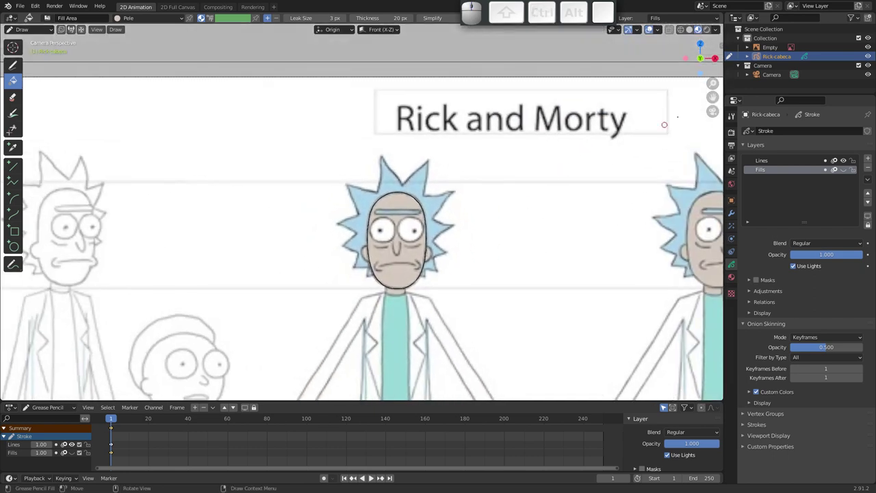
click(778, 59)
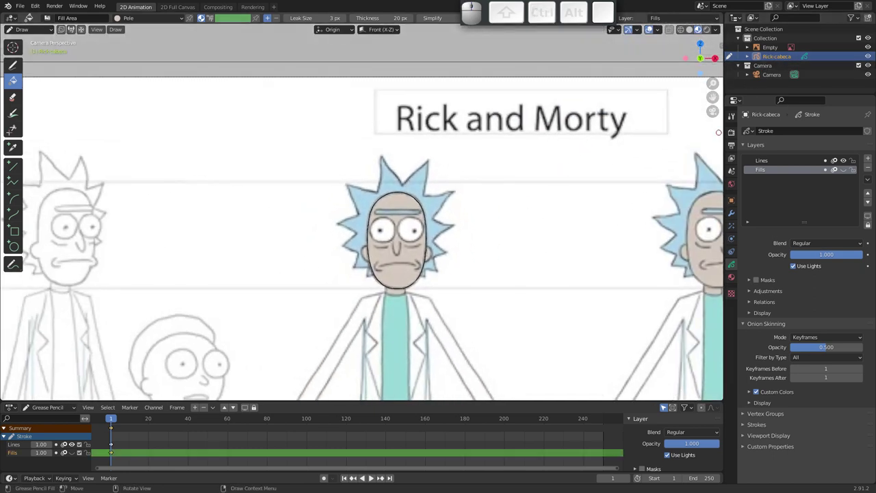
click(733, 276)
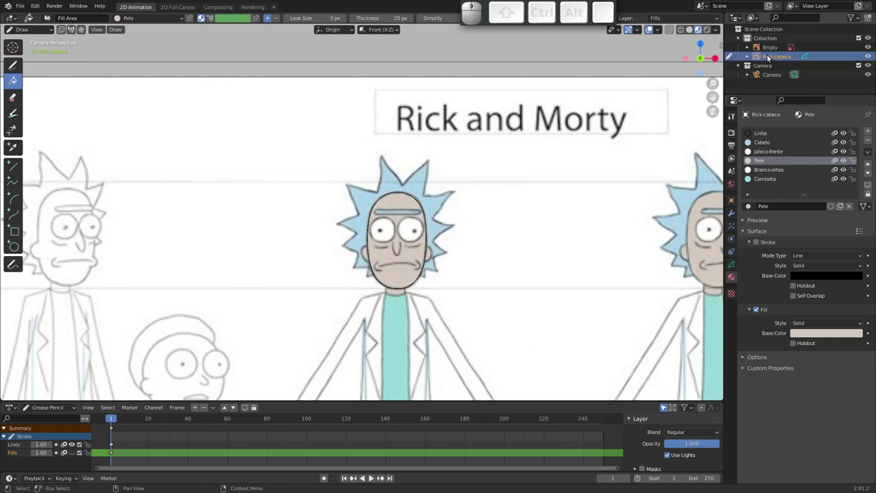
click(768, 56)
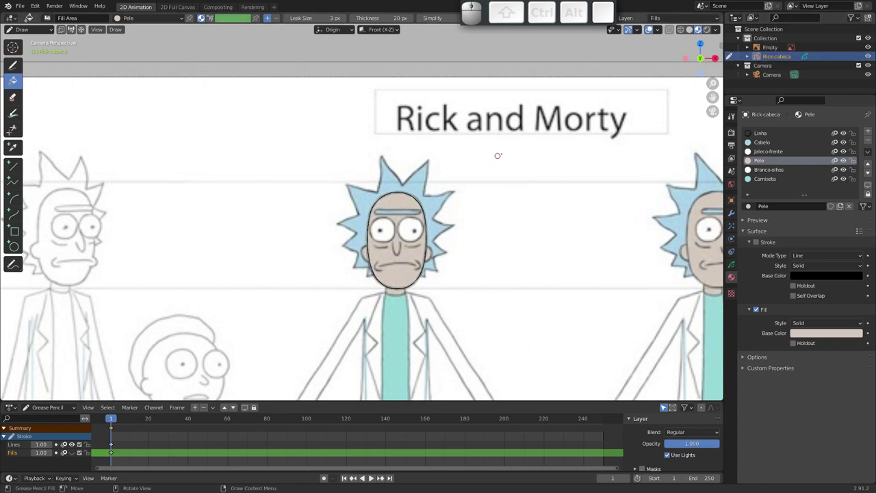
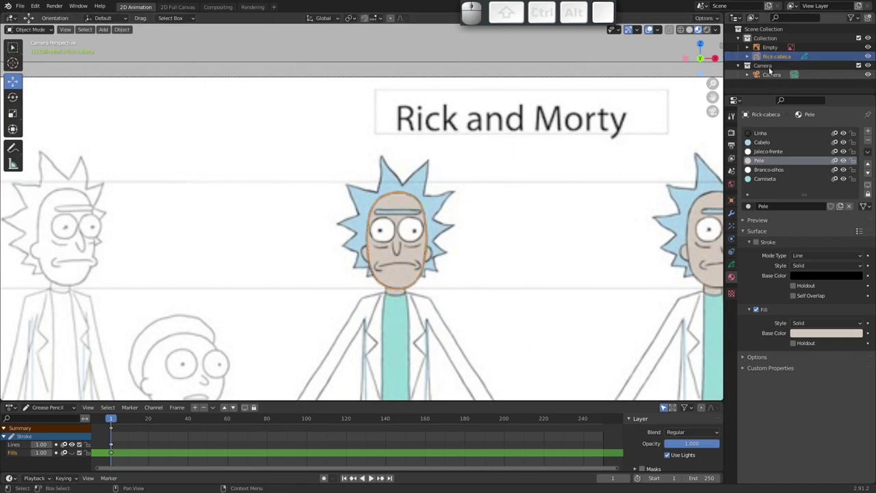
Duplicate Rick-cabeca and keep the copy in place over the original
key(shift+d)
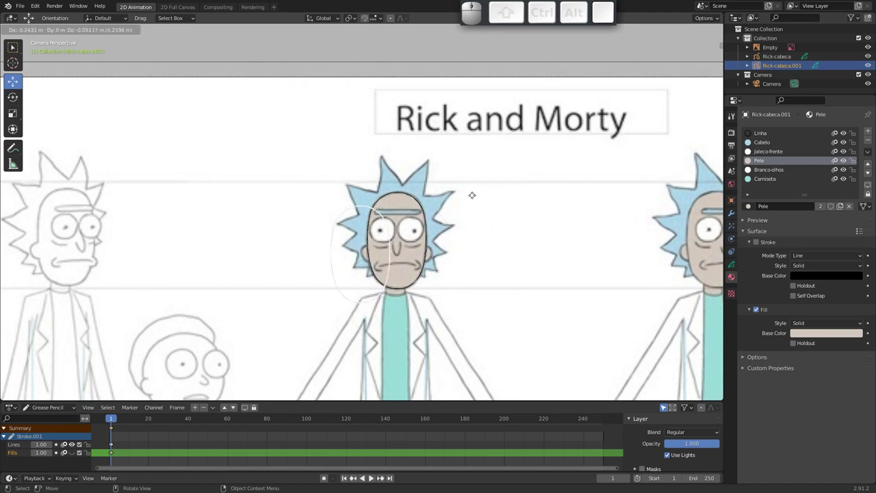
key(Escape)
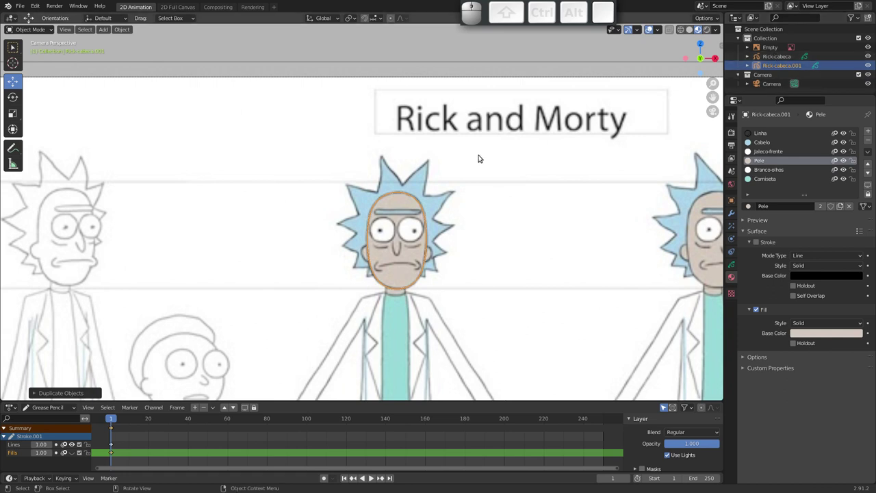
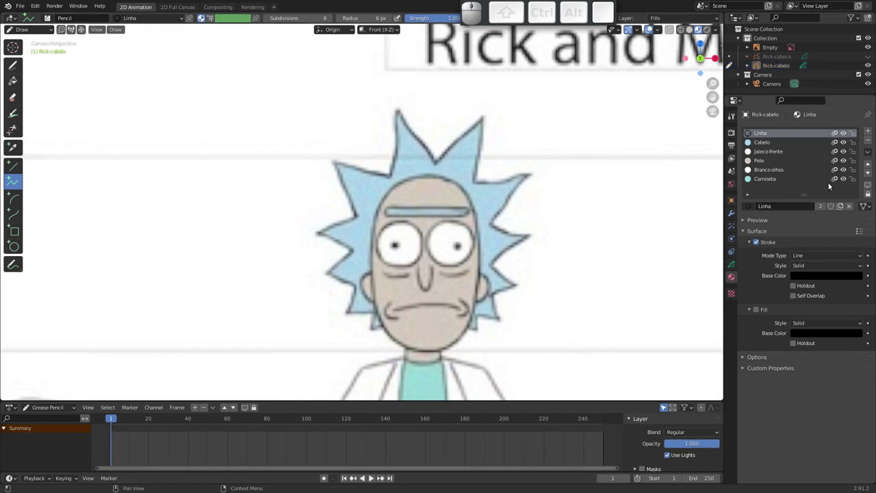
Make Lines the drawing layer of Rick-cabelo and show its Fills layer again
click(732, 264)
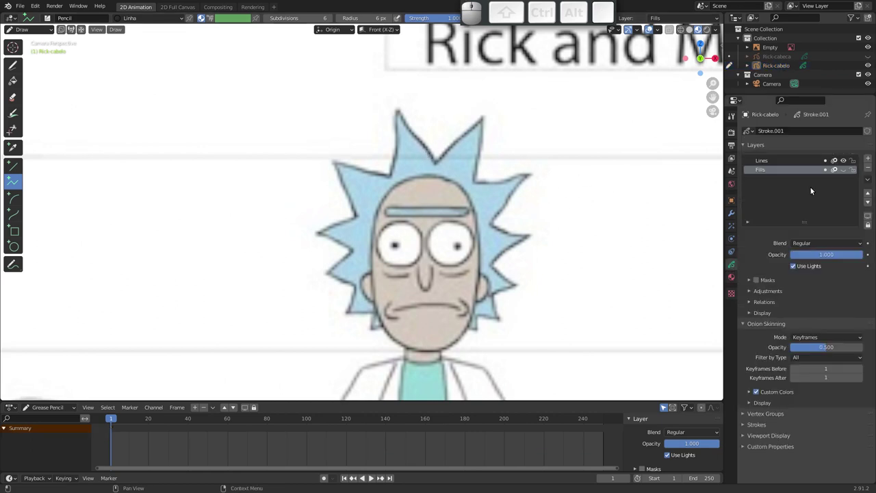
click(786, 162)
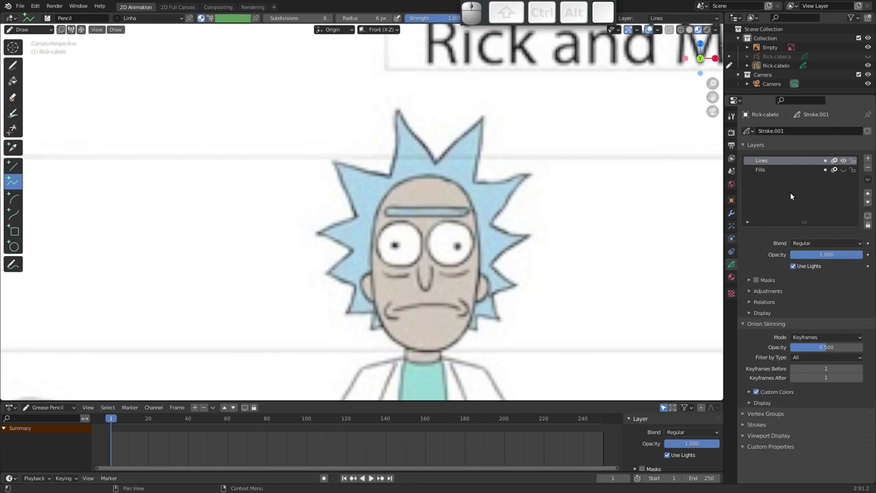
click(845, 168)
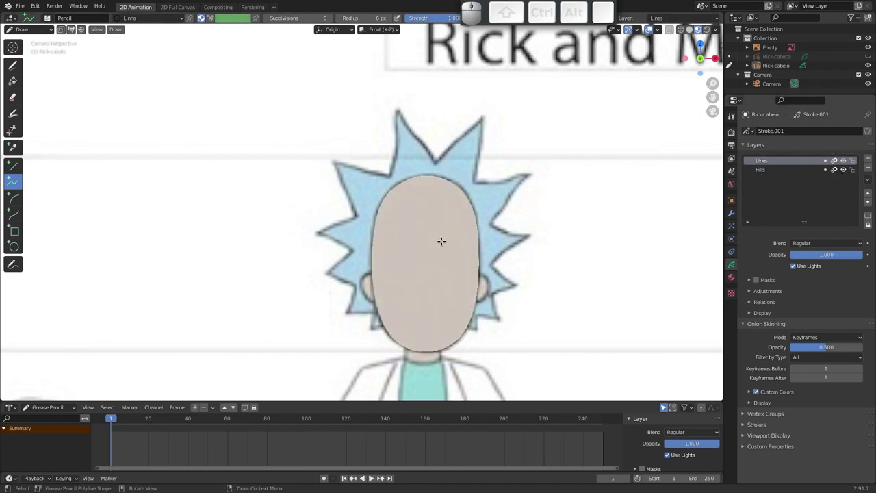
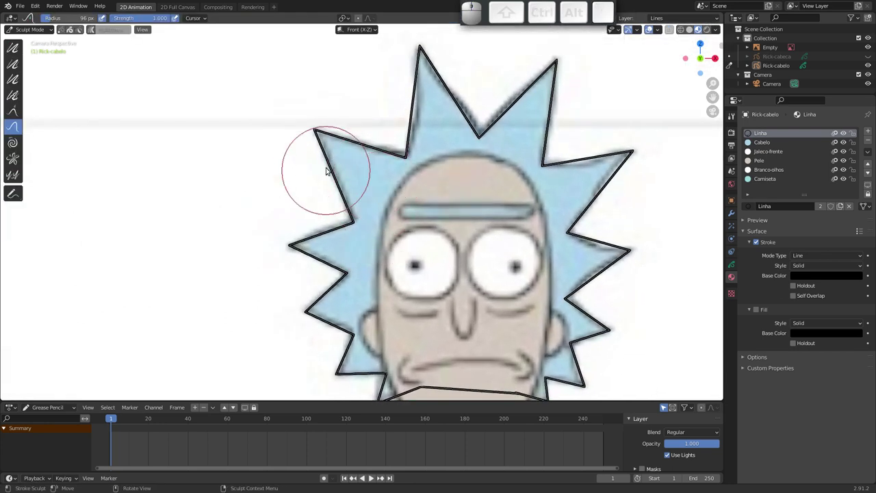
Push the upper and right-side hair spikes into shape along the reference
click(316, 168)
click(356, 131)
drag(394, 156, 414, 115)
drag(417, 109, 425, 69)
drag(418, 74, 456, 84)
click(455, 84)
drag(458, 114, 512, 114)
drag(504, 108, 536, 87)
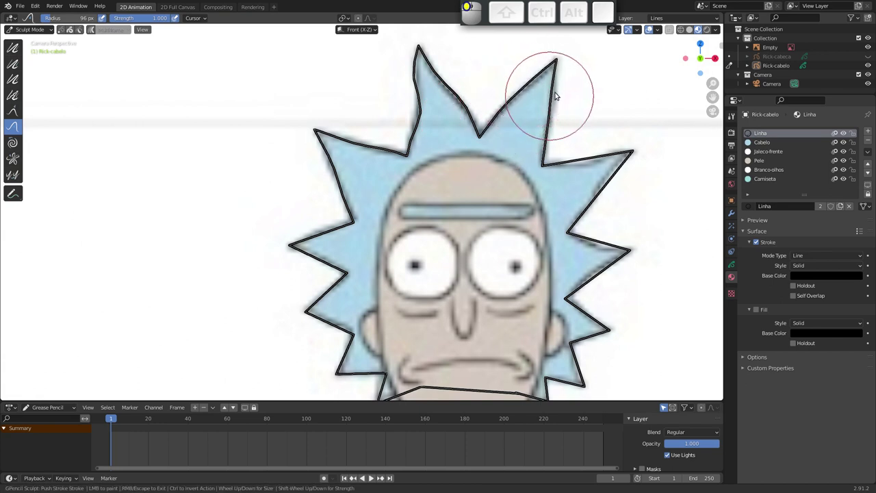
drag(542, 125, 550, 146)
click(548, 126)
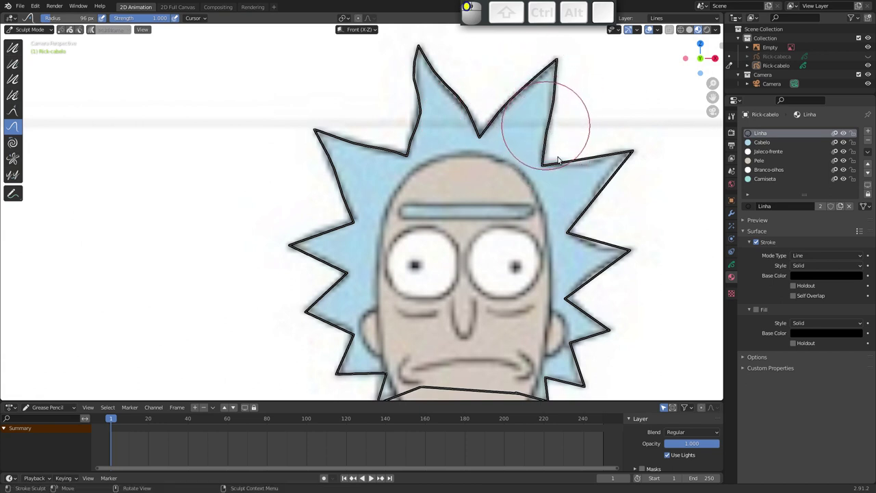
click(583, 164)
click(548, 167)
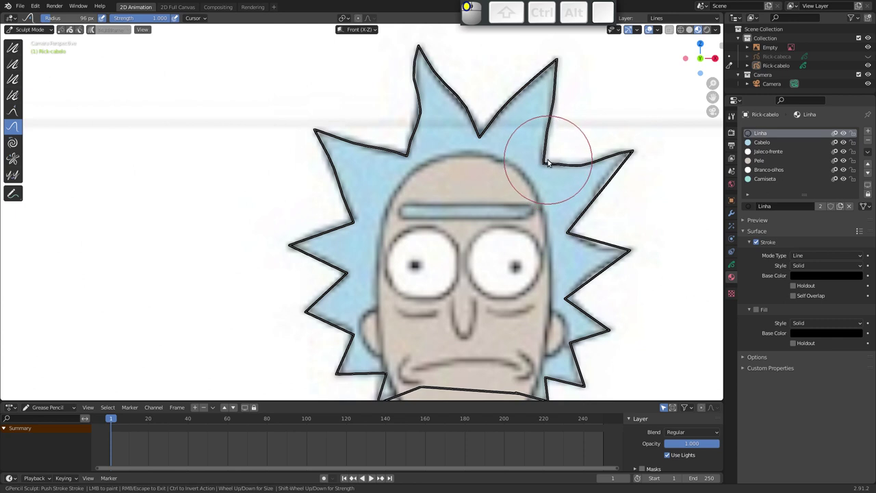
drag(614, 174, 598, 229)
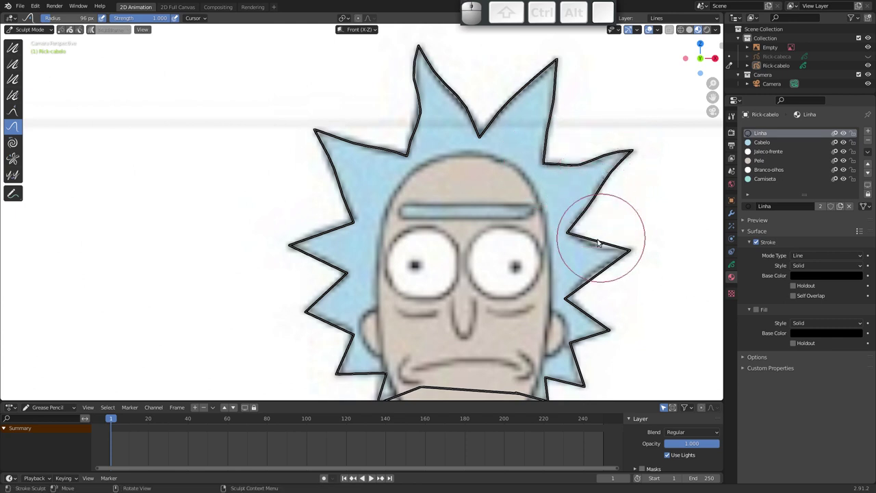
click(601, 241)
With a smaller brush refine the lower and left hair spikes to hug the reference hair
key(f)
click(605, 247)
drag(567, 234, 621, 244)
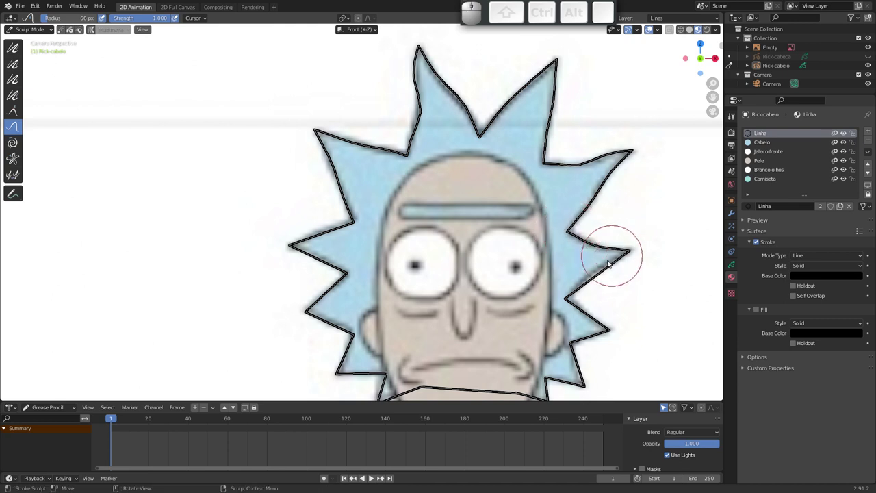
click(599, 273)
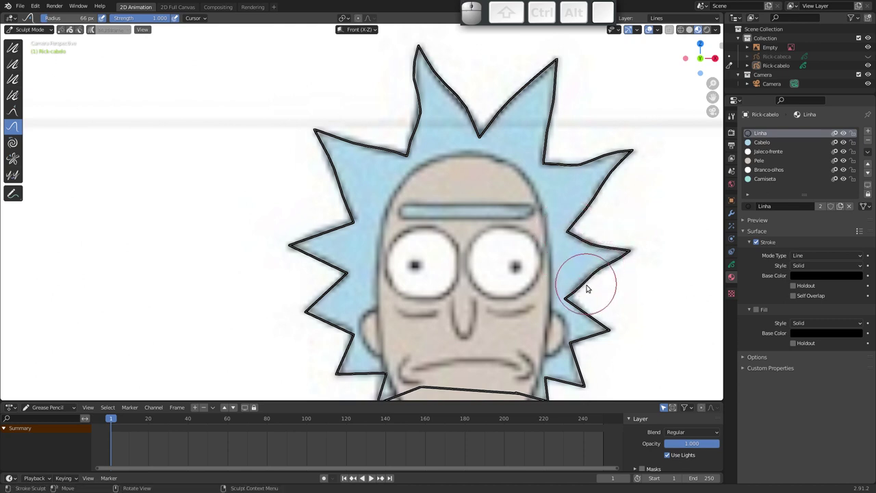
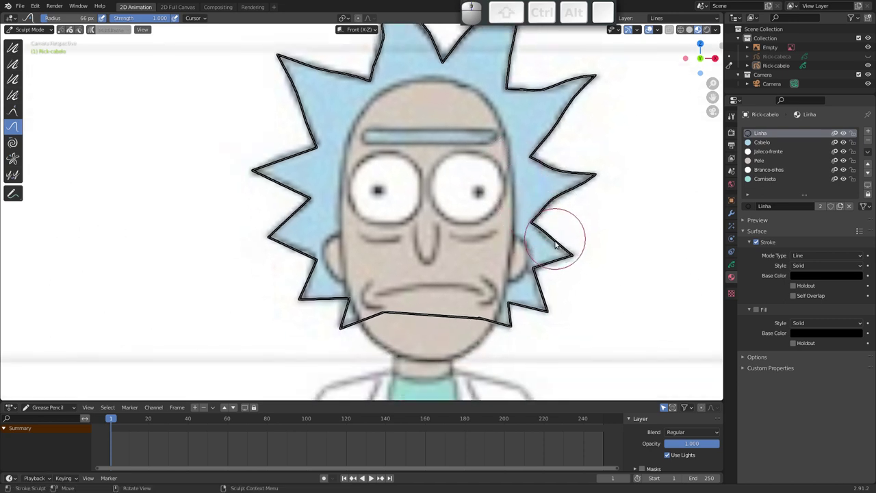
drag(551, 266, 545, 286)
drag(541, 295, 520, 307)
click(520, 304)
click(512, 325)
drag(354, 328, 336, 295)
drag(336, 297, 299, 254)
drag(298, 246, 289, 211)
drag(290, 214, 285, 189)
click(286, 190)
drag(300, 159, 430, 140)
drag(429, 160, 416, 186)
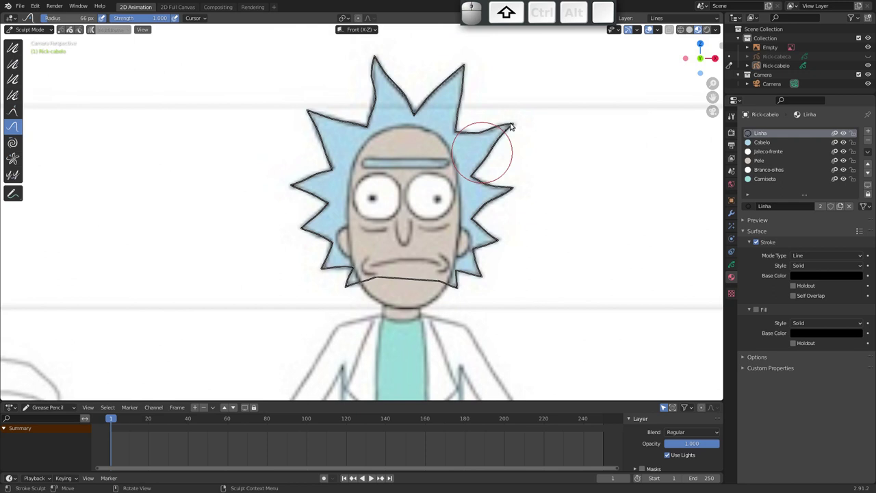
Make the light-blue Cabelo material current and return to Draw mode
click(768, 144)
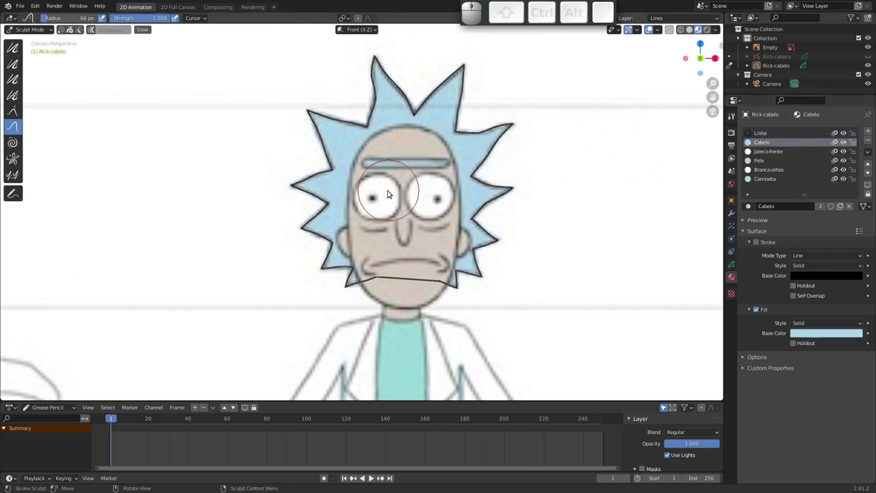
key(ctrl+Tab)
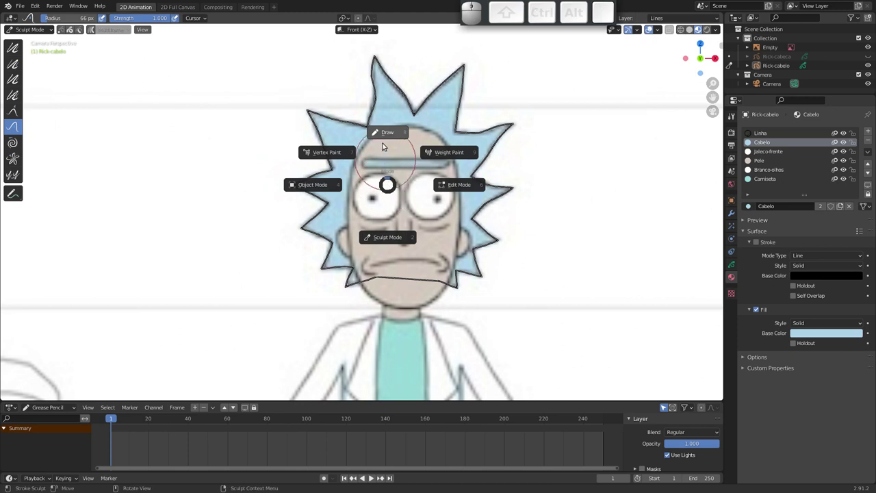
click(391, 136)
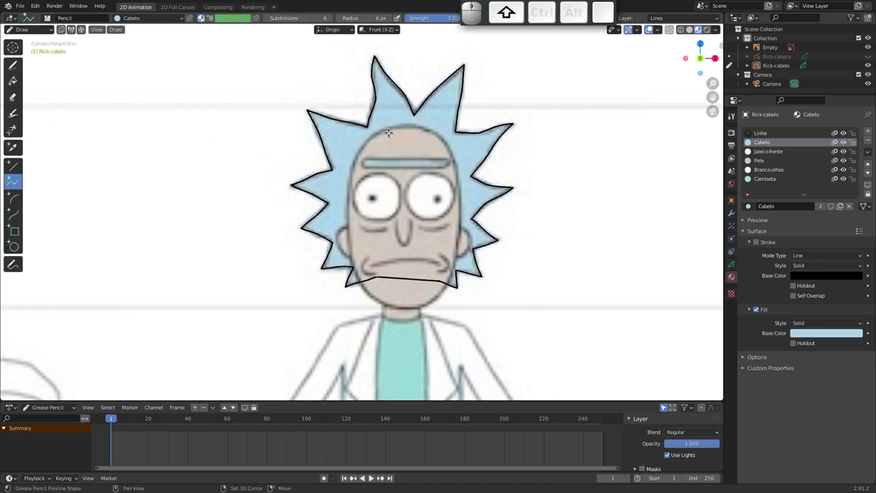
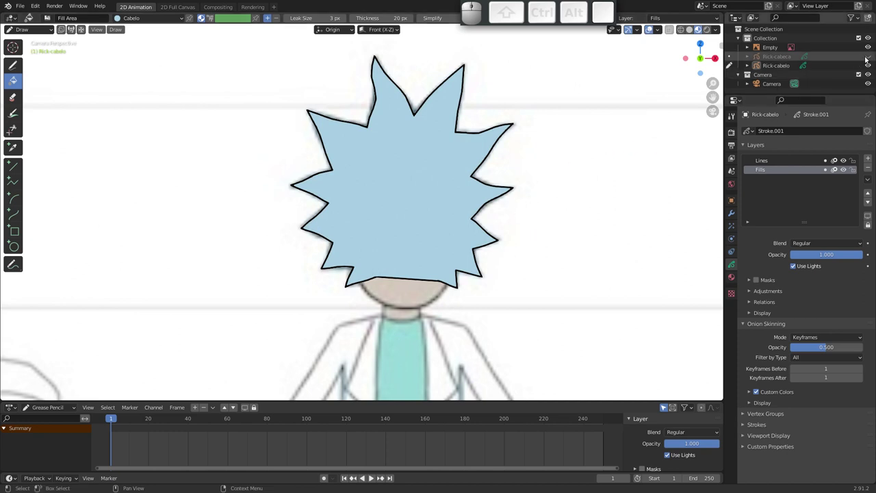
drag(872, 58, 742, 68)
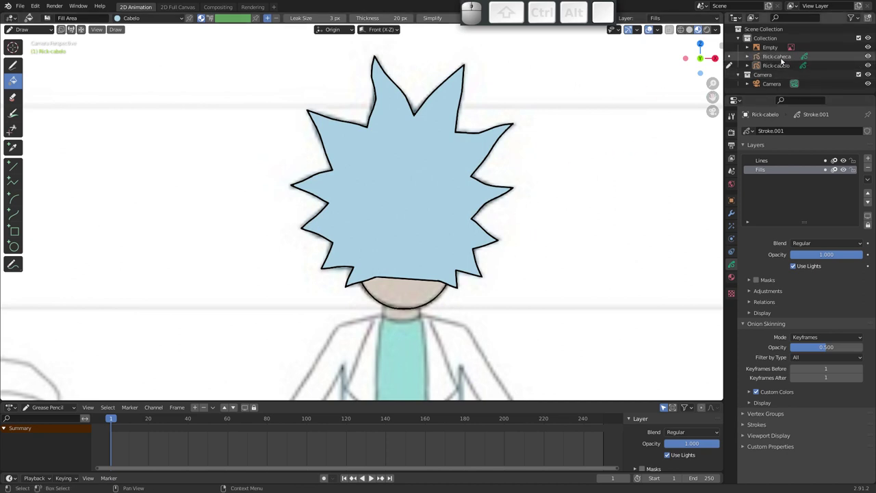
key(Tab)
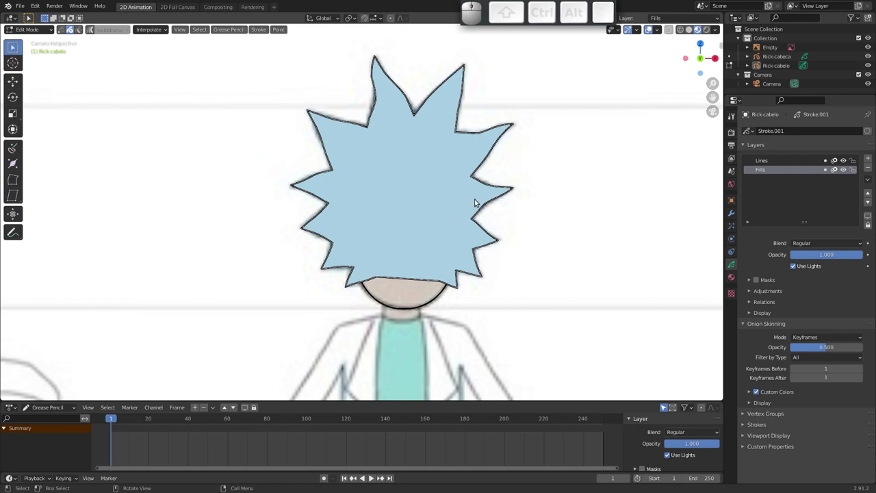
drag(456, 214, 351, 187)
drag(343, 139, 552, 128)
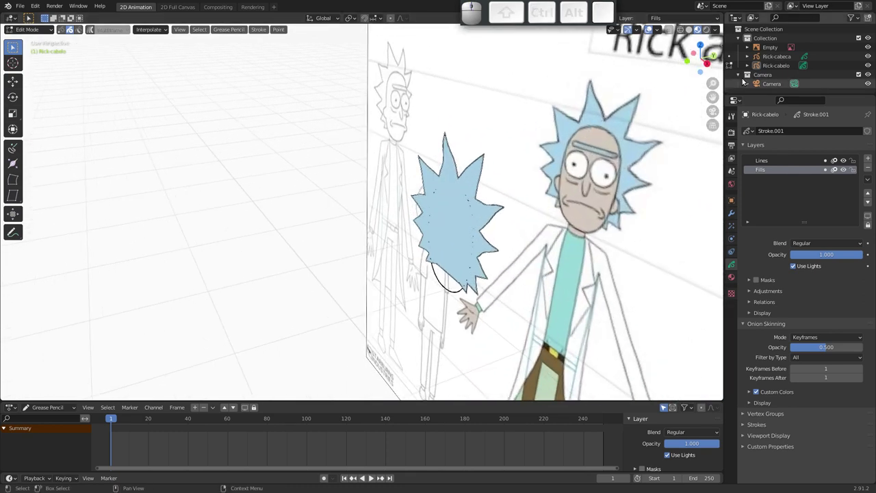
click(782, 63)
drag(431, 248, 467, 255)
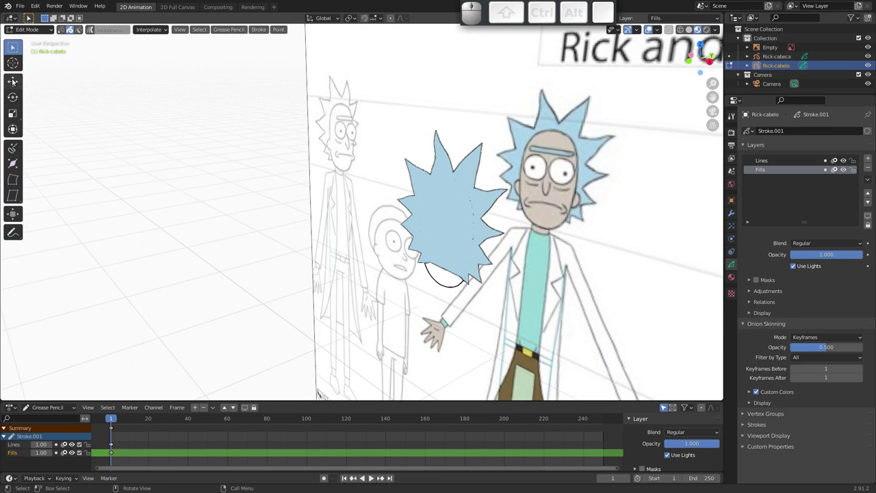
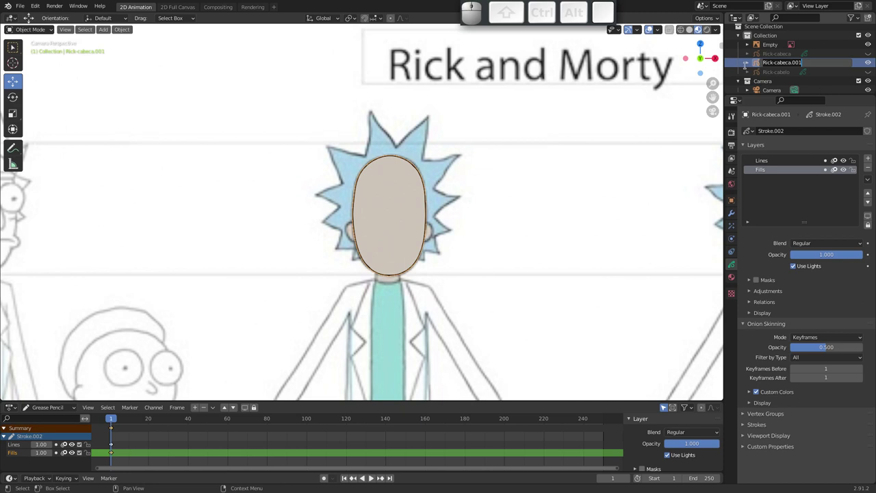
Rename the copied head object to Rick-olhos and zoom in on Rick's face
key(End)
key(ctrl+shift+Left)
key(o)
key(l)
key(h)
key(o)
key(s)
key(Return)
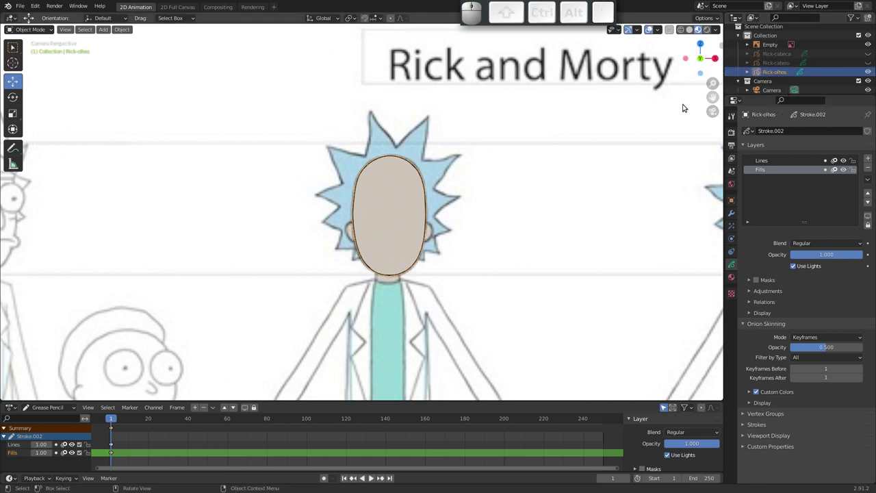
drag(410, 213, 370, 160)
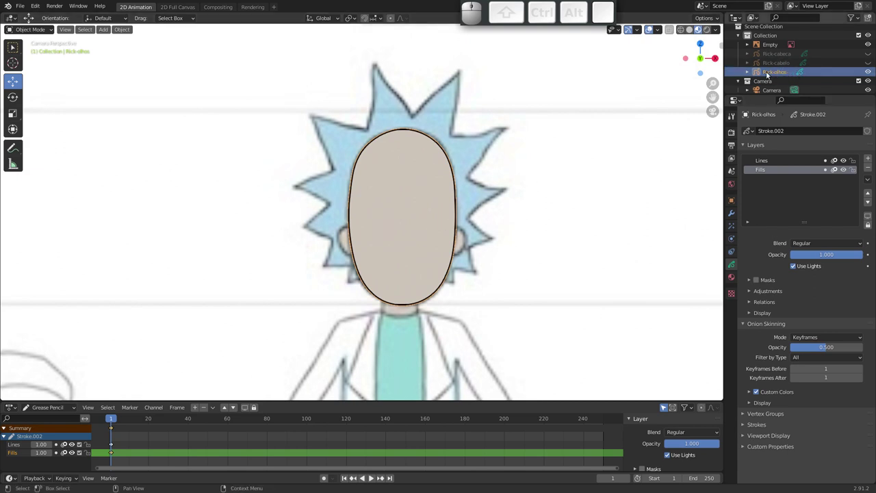
click(37, 30)
Draw a black circle on Rick-olhos and move it over the right-hand eye in the reference
click(31, 69)
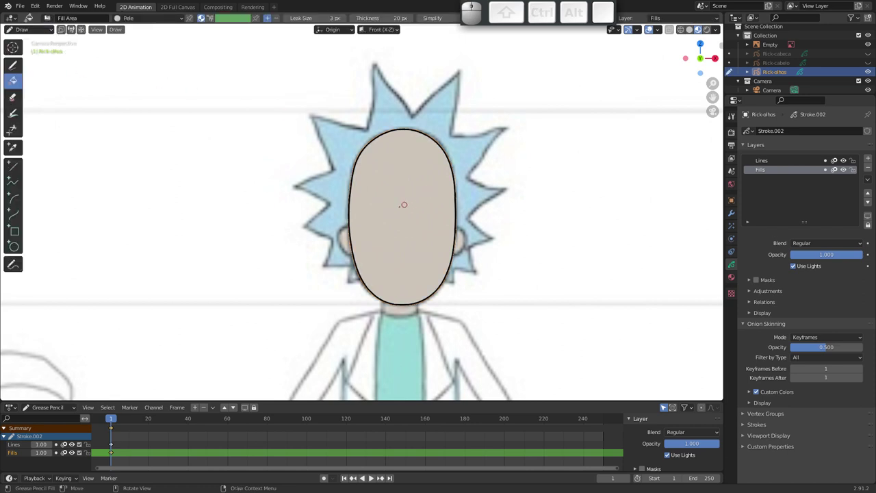
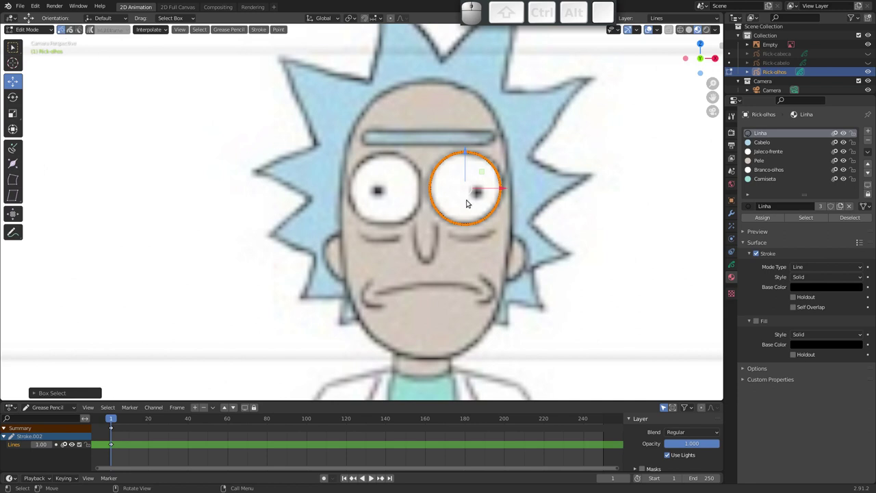
drag(466, 196, 518, 166)
drag(486, 177, 364, 263)
click(358, 270)
key(g)
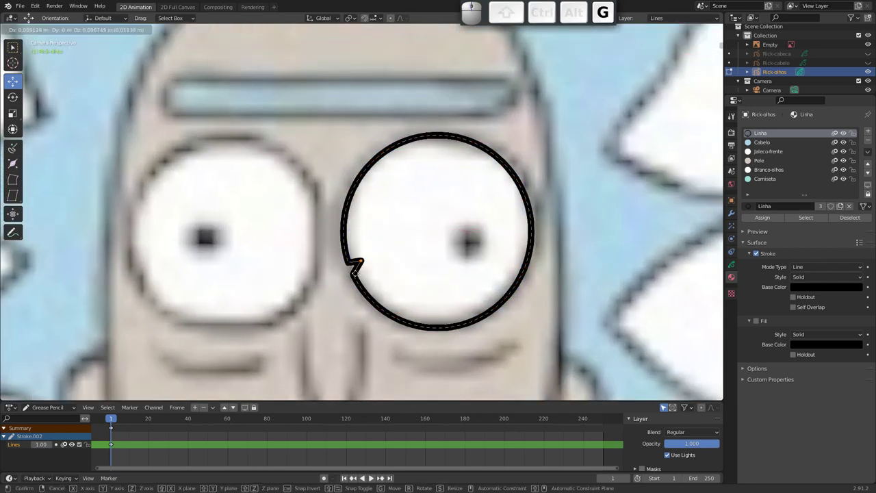
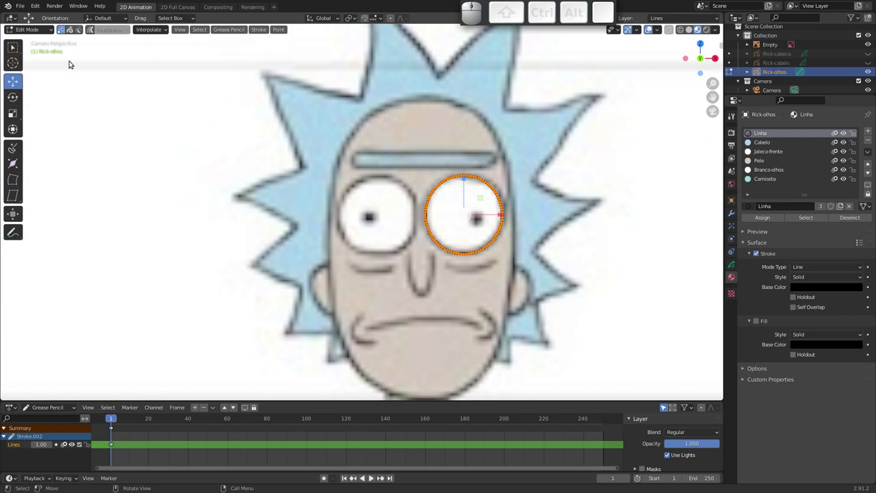
key(Tab)
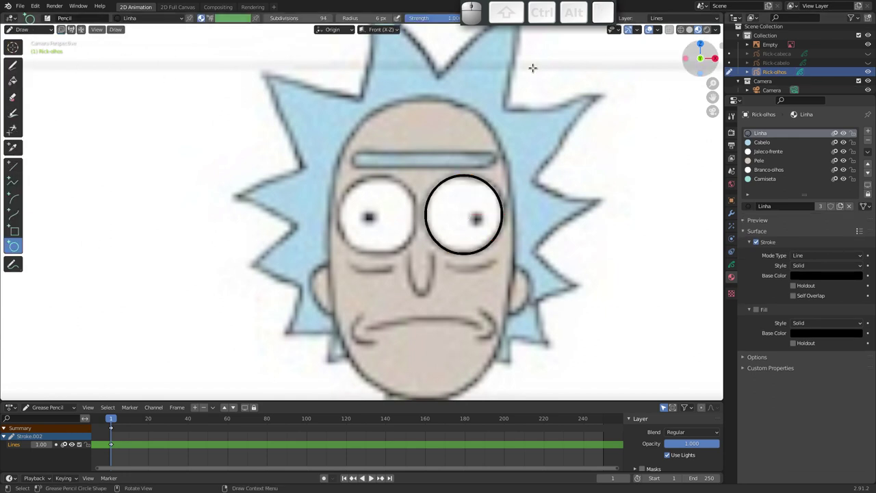
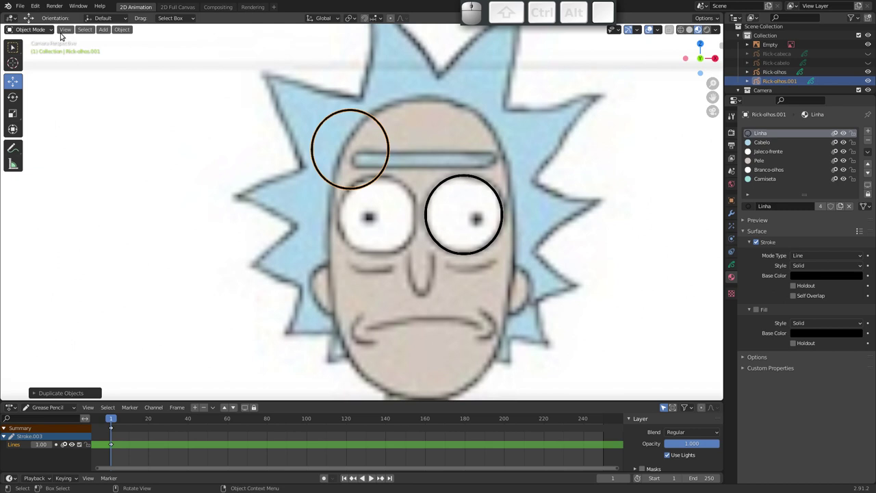
Delete the stray duplicate, then duplicate Rick-olhos's eye circle for the other eye
key(x)
click(377, 165)
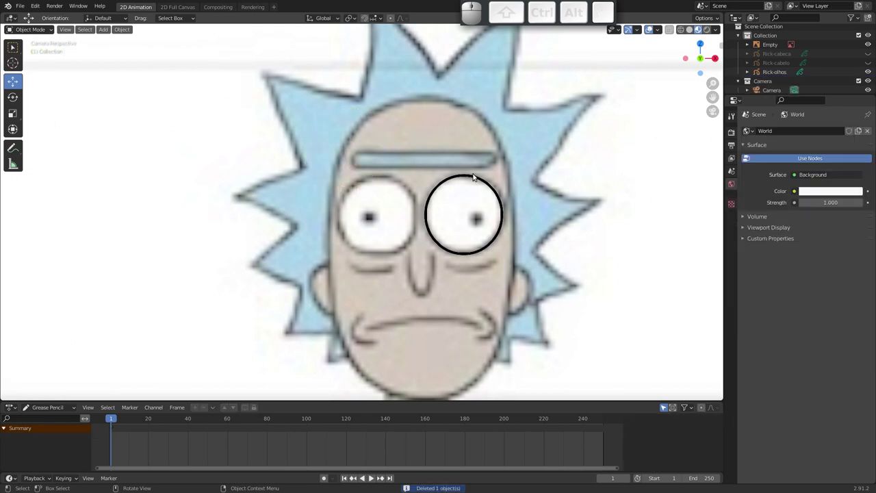
click(449, 176)
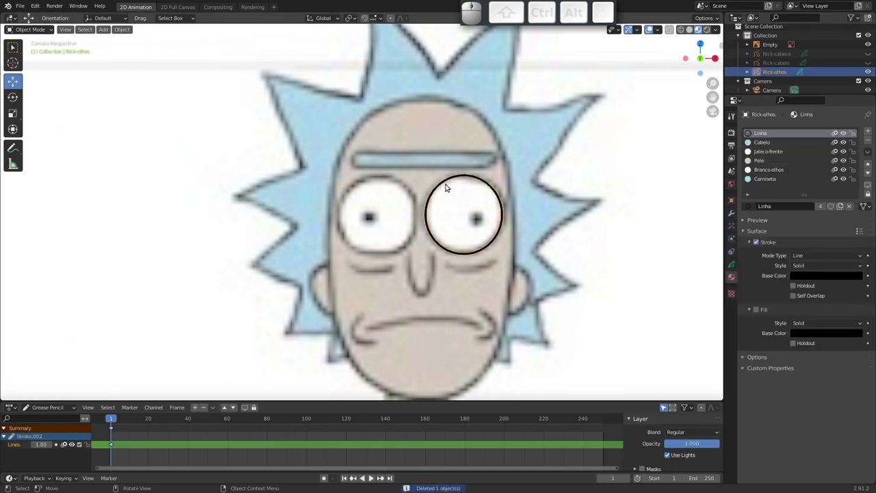
key(Tab)
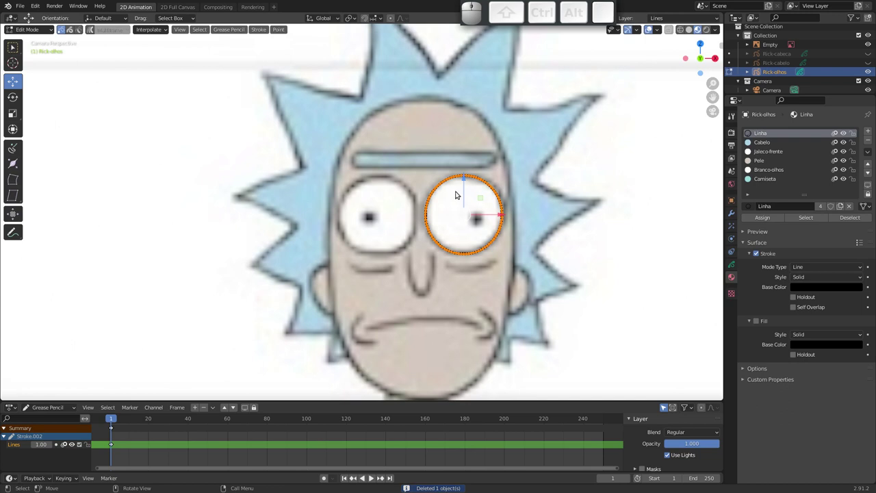
drag(423, 156, 501, 206)
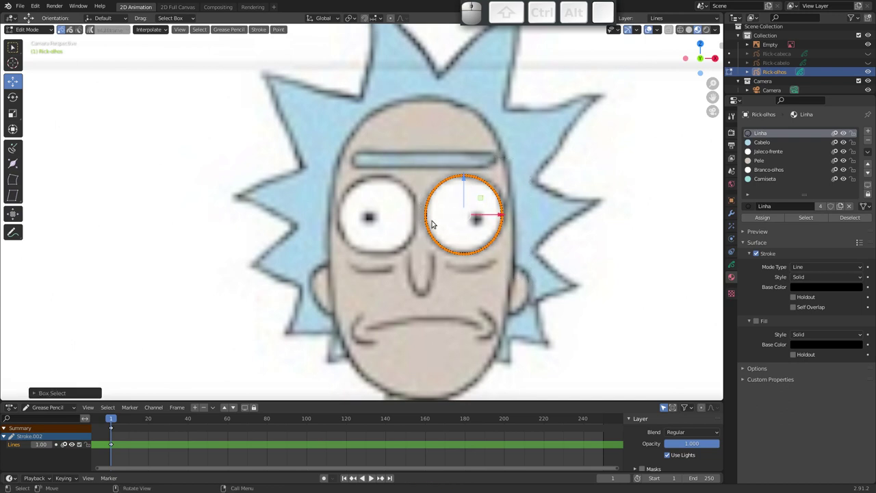
key(shift+d)
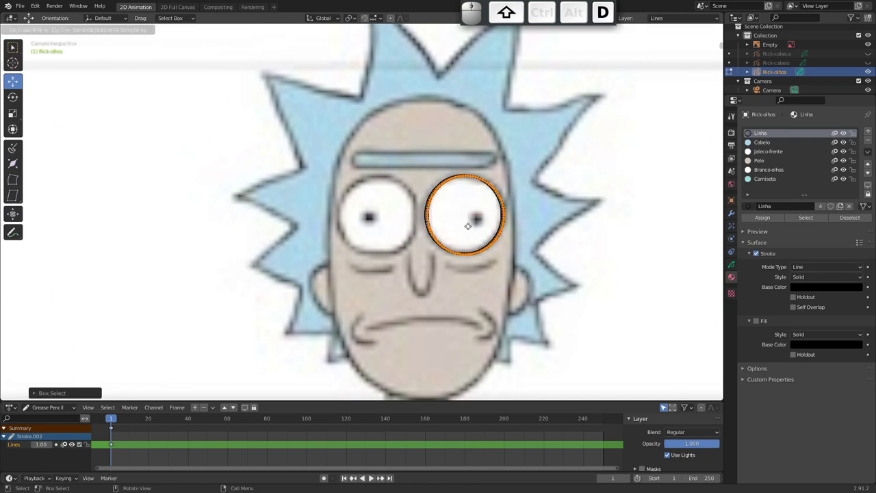
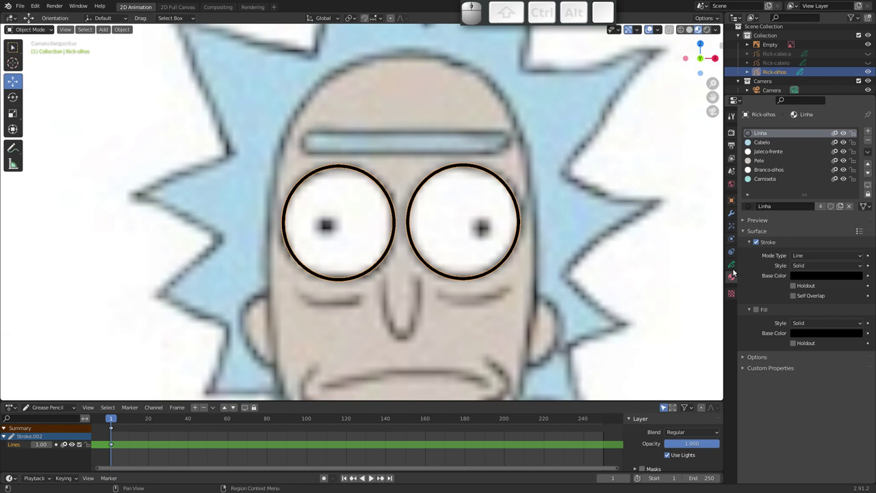
Select the Rick-olhos Fills layer and switch to the Fill tool in Draw mode
click(764, 169)
click(734, 264)
click(774, 172)
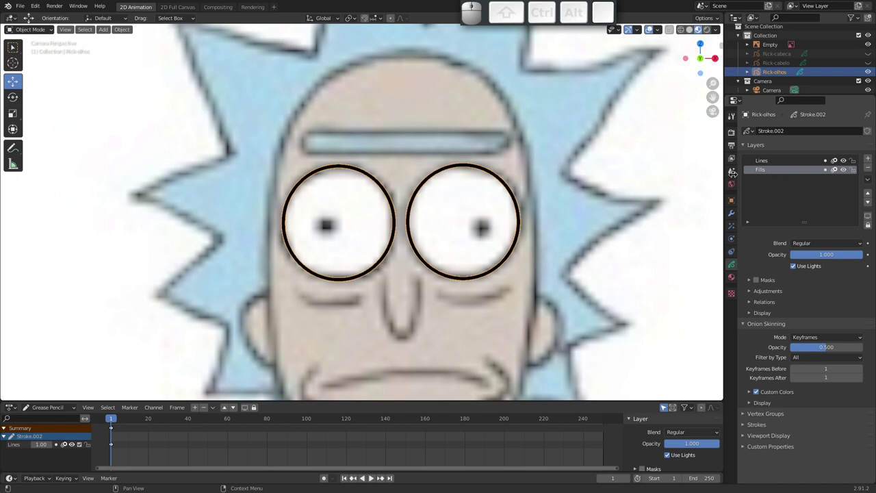
click(39, 32)
click(35, 72)
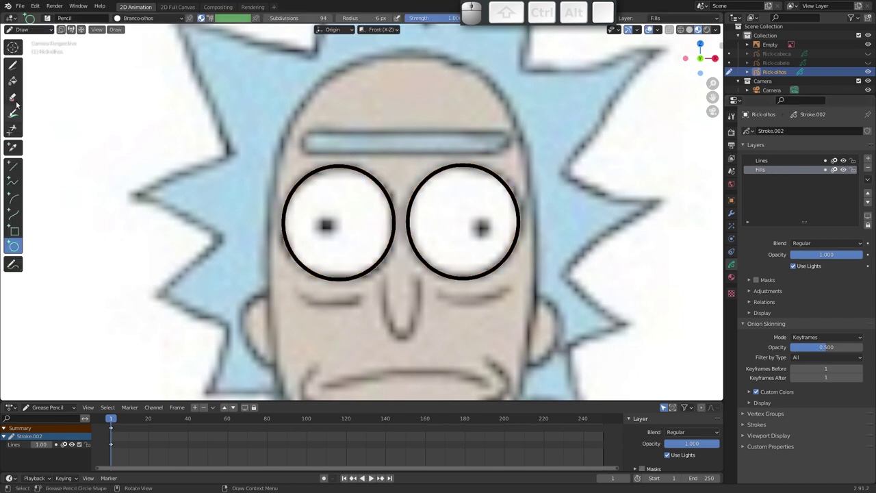
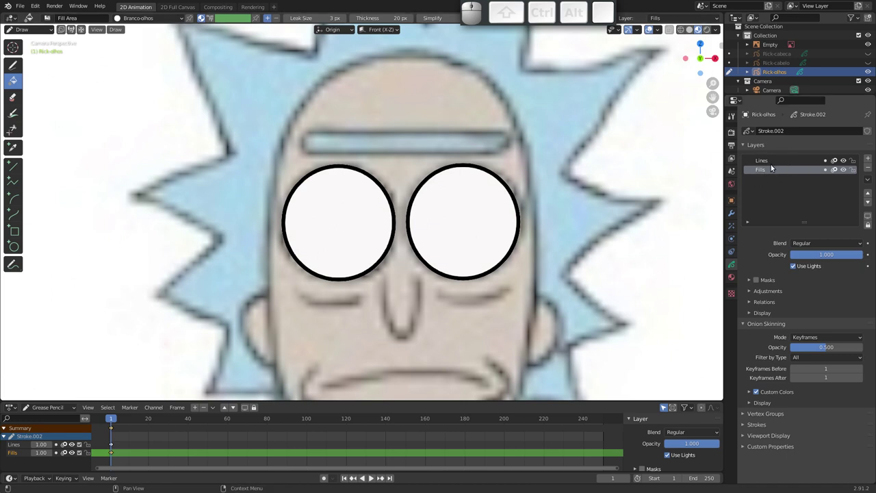
Add two new layers to Rick-olhos and rename the first one Palpebras
click(870, 159)
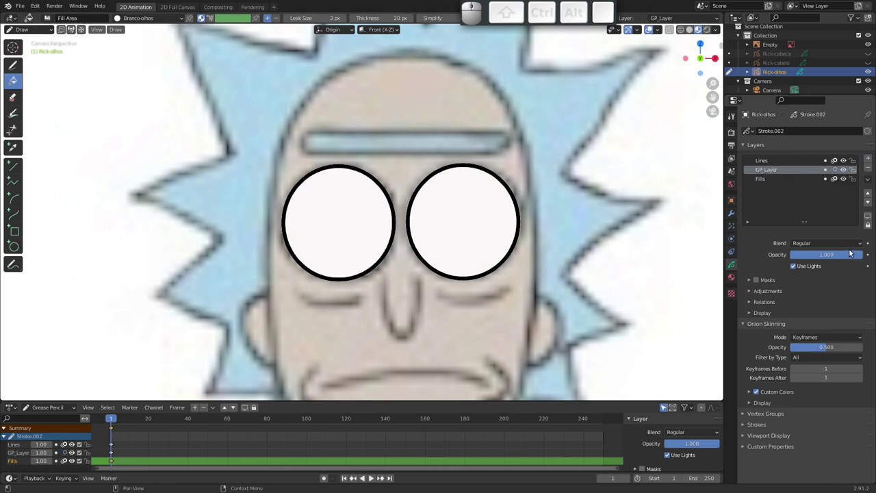
click(870, 157)
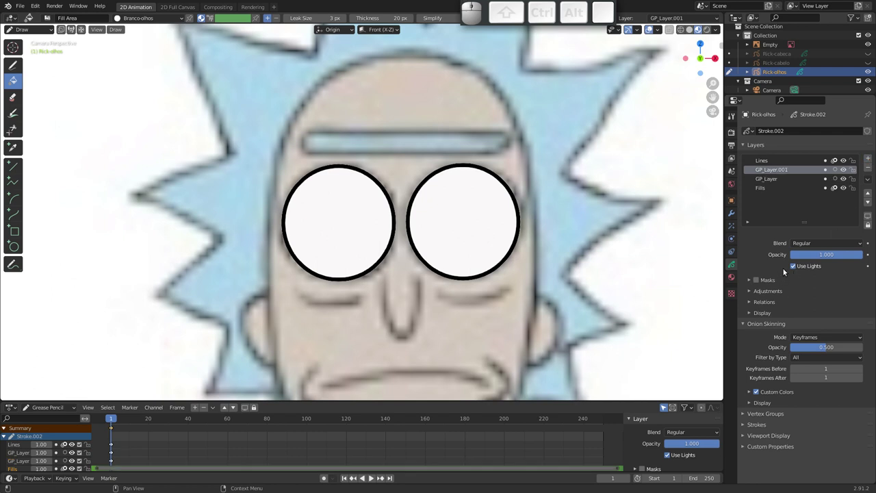
click(779, 172)
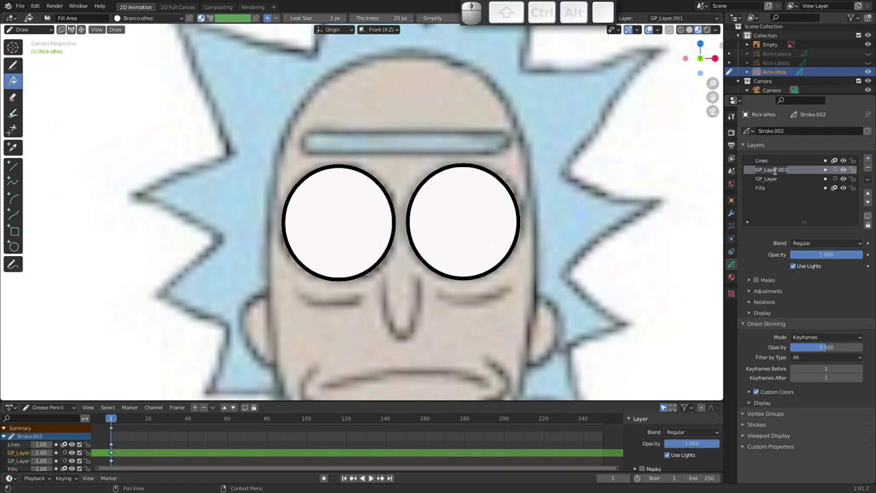
key(shift+p)
key(a)
key(l)
key(p)
key(e)
key(b)
key(a)
key(s)
key(Return)
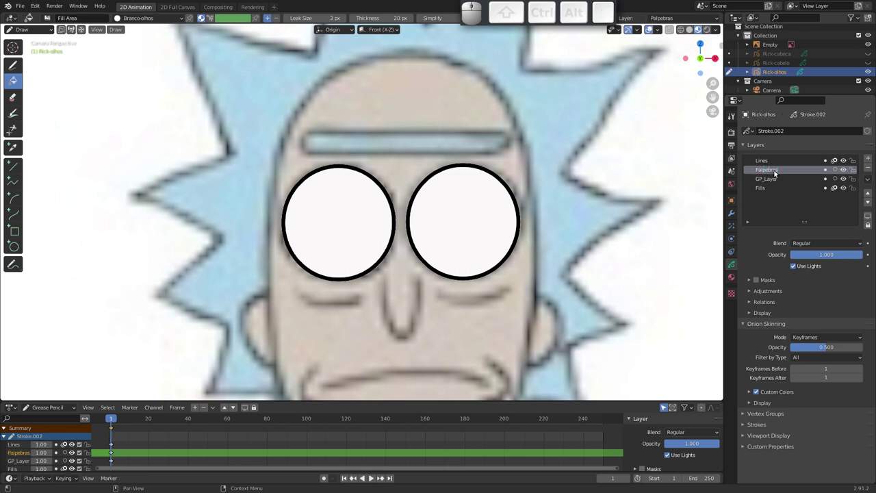
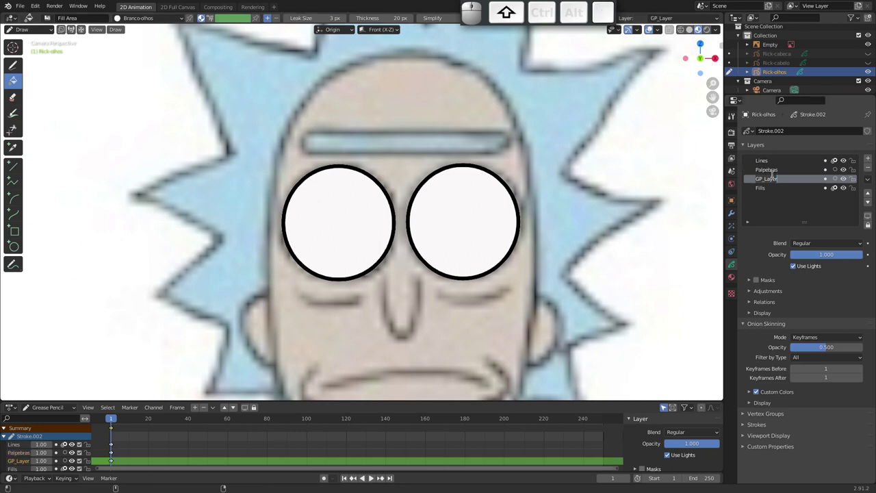
Rename the second new layer Pupilas
key(shift+p)
key(shift+u)
key(shift+p)
key(shift+i)
key(shift+l)
key(shift+a)
key(shift+s)
key(shift+Return)
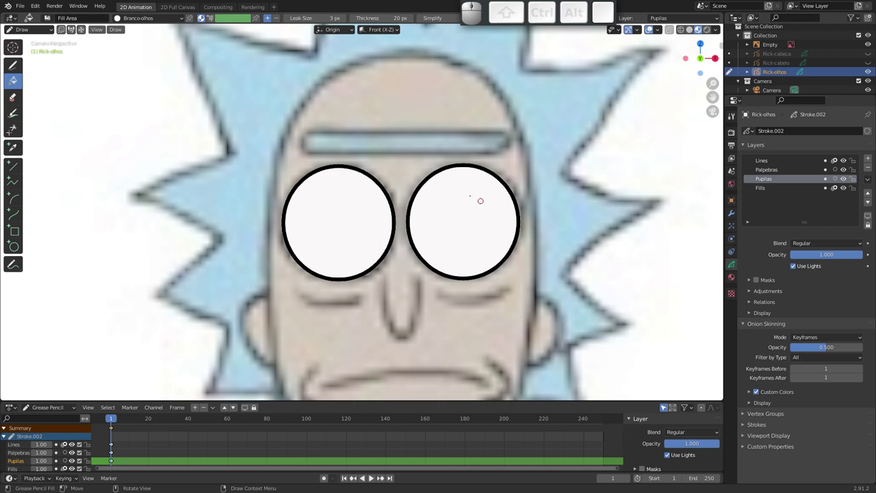
Hide the white Fills layer, draw the pupils, and enable masking on the Pupilas layer
click(847, 189)
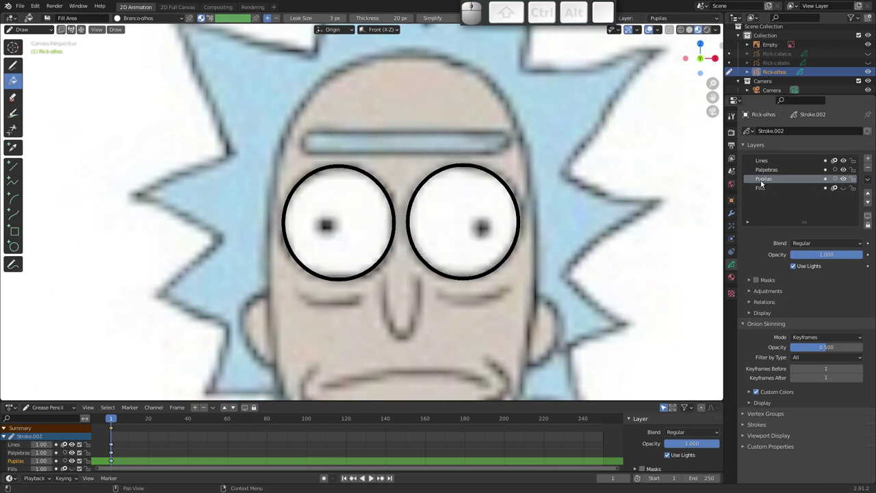
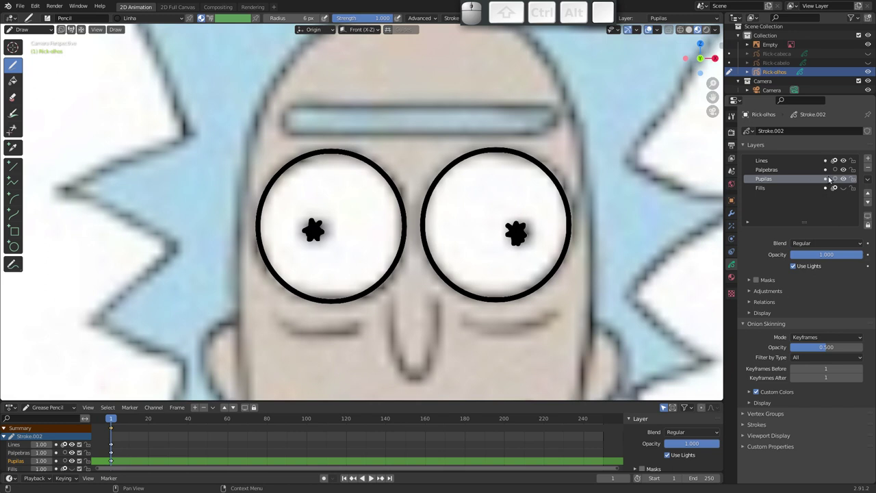
click(829, 183)
click(829, 180)
click(828, 180)
click(828, 180)
click(828, 181)
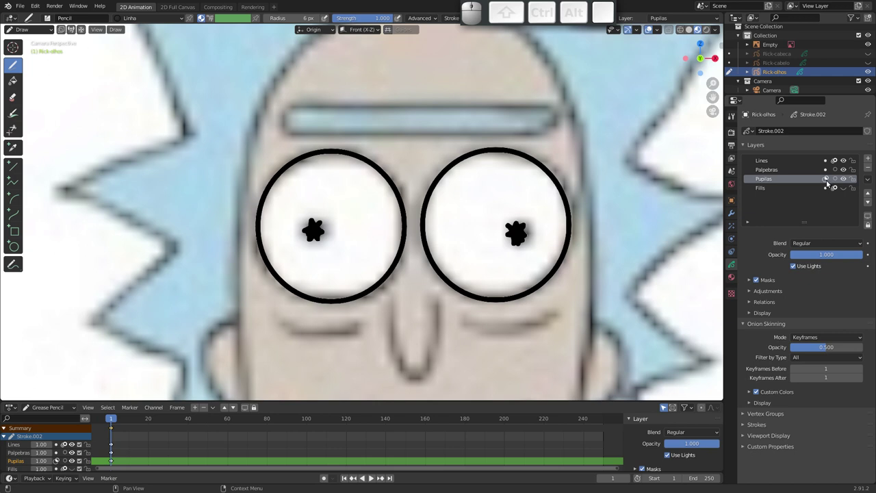
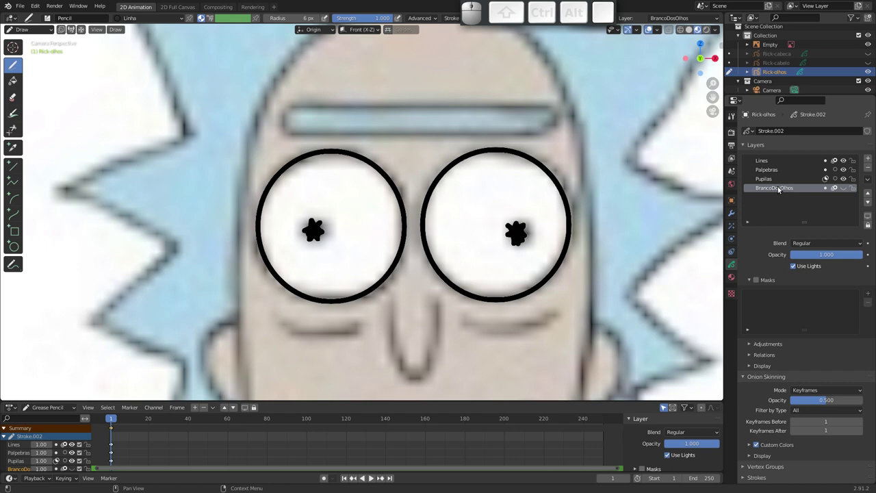
Add BrancoDosOlhos as the mask layer for Pupilas so pupils show only inside the eye whites
click(775, 180)
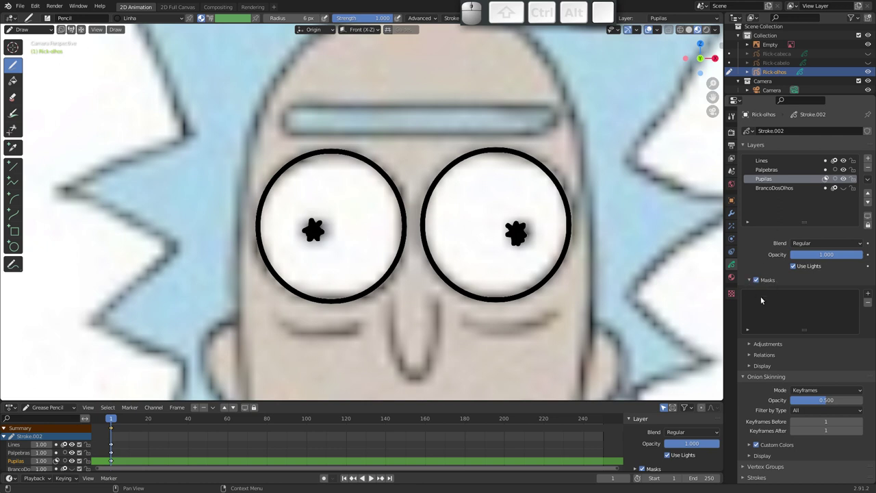
click(755, 280)
click(760, 282)
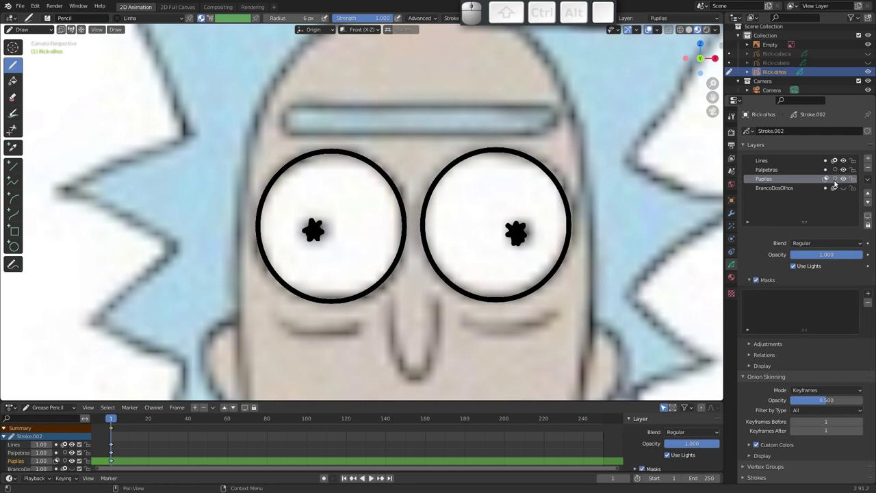
click(868, 292)
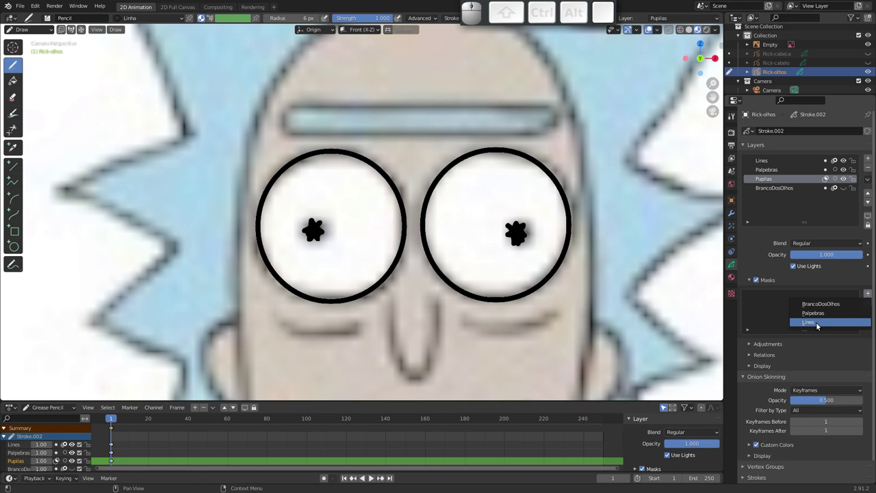
click(820, 305)
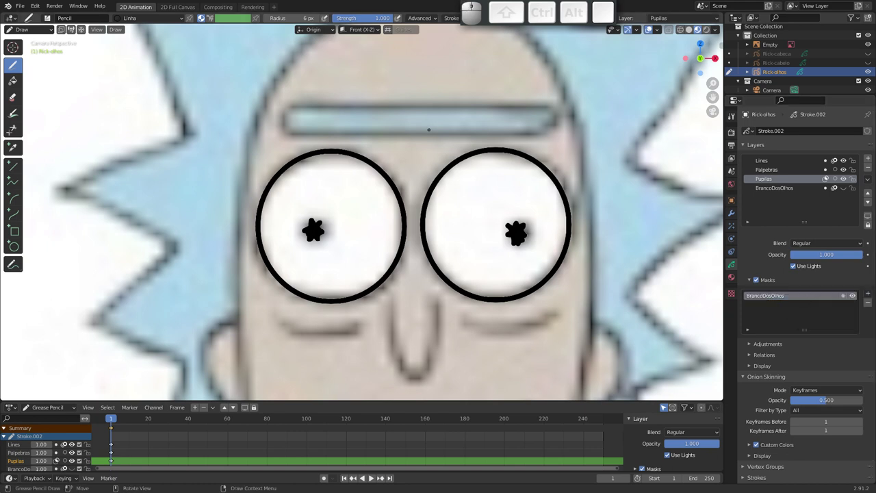
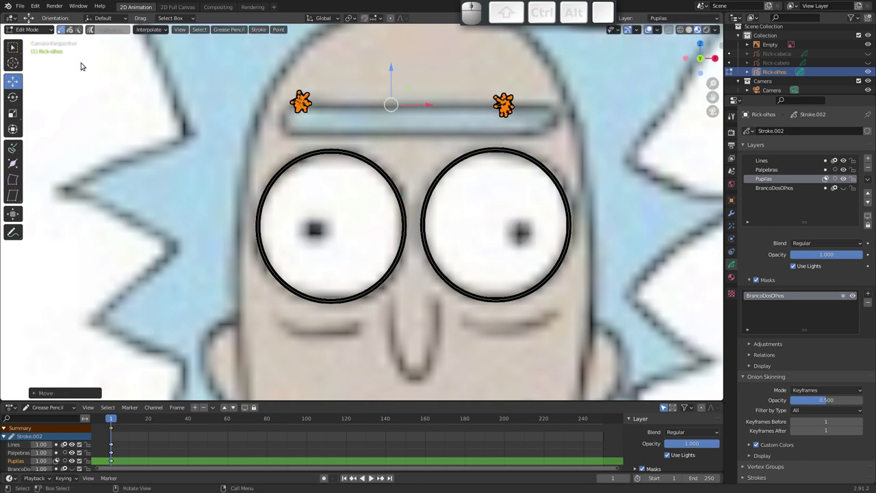
Move the pupil strokes around in Edit Mode to confirm the eye-white mask clips them
key(Tab)
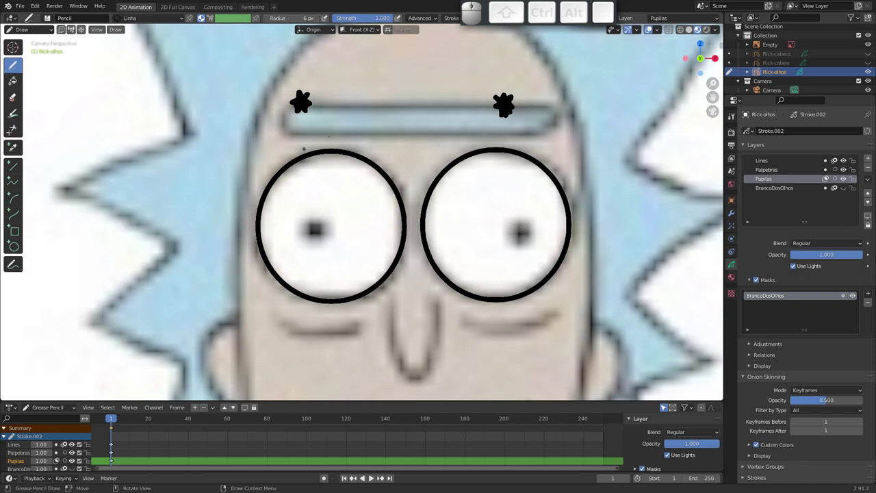
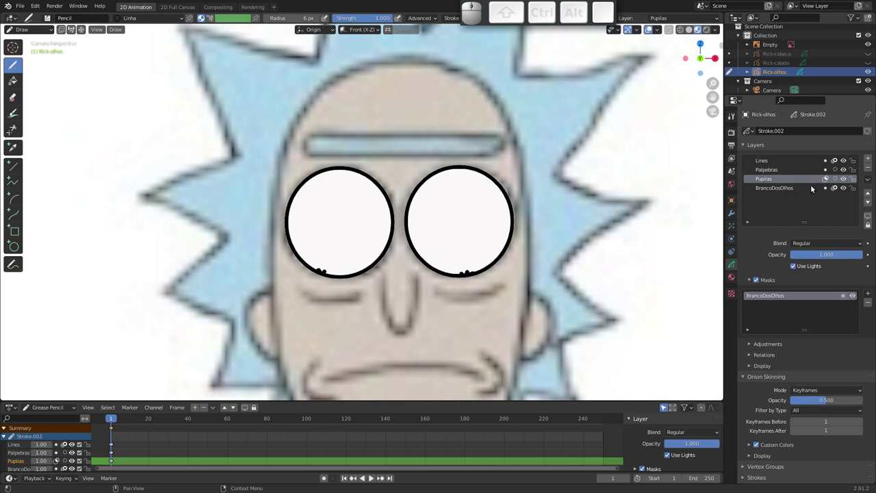
key(Tab)
key(g)
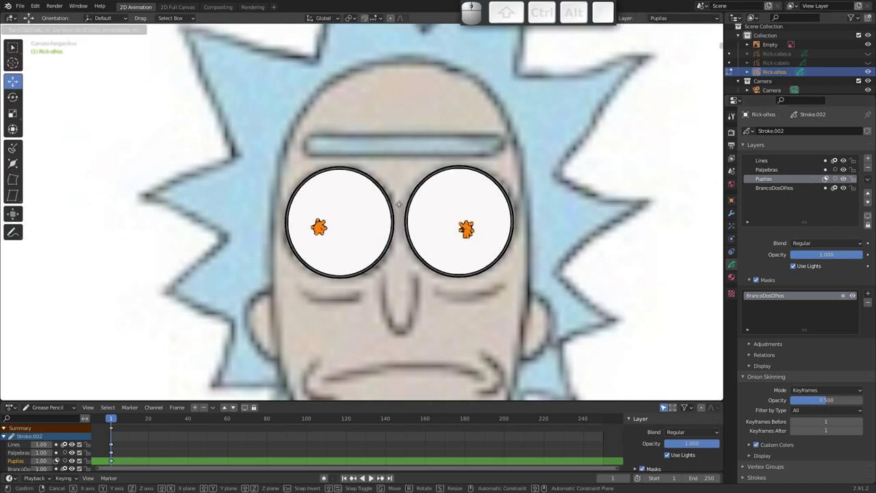
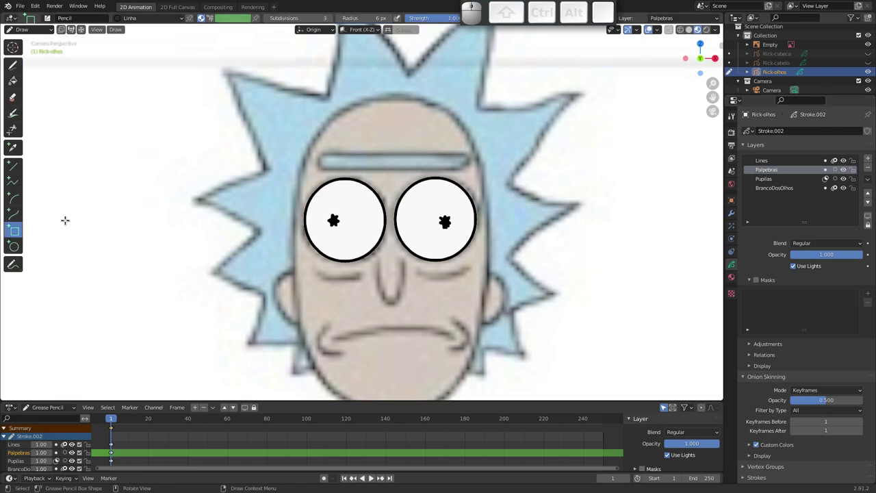
Draw the eyelid rectangle over the right eye and undo its skin fill
drag(857, 161, 841, 198)
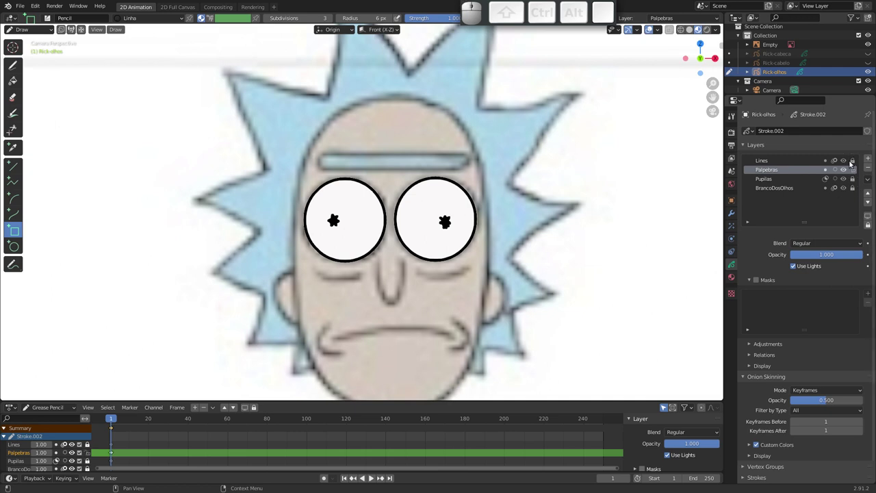
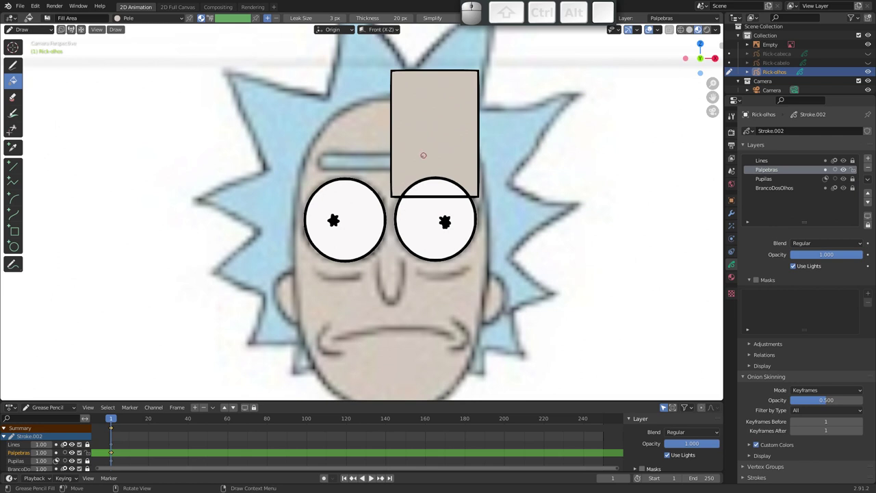
key(ctrl+z)
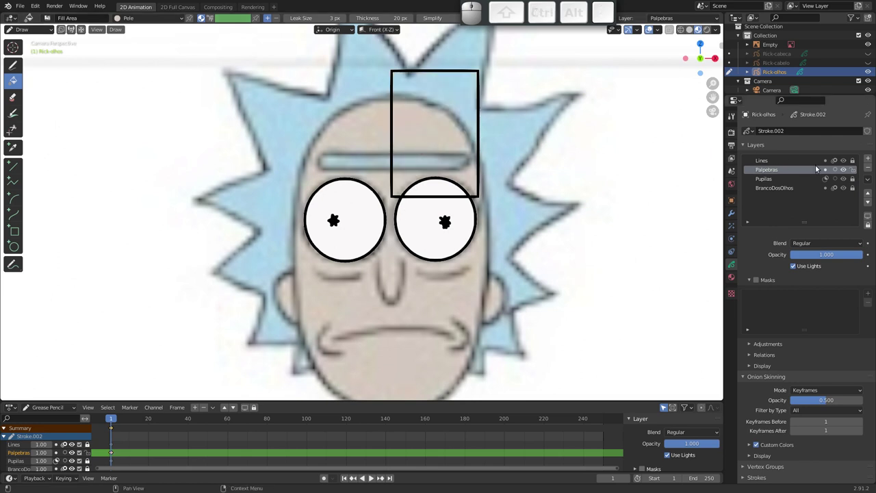
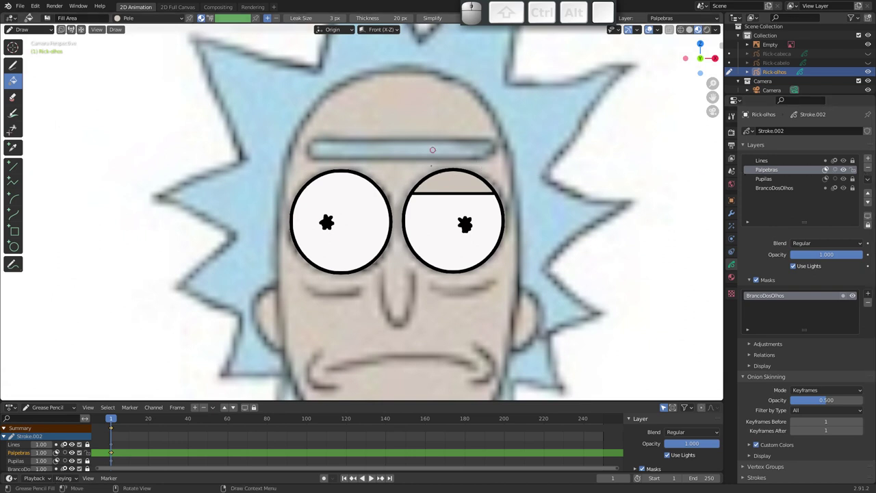
Select the whole eyelid rectangle in Edit Mode to test how far it closes over the eye
key(Tab)
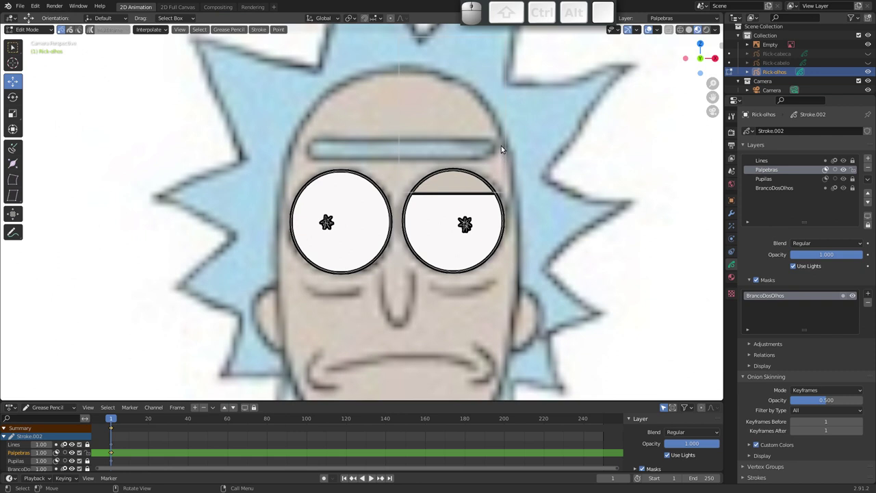
click(507, 149)
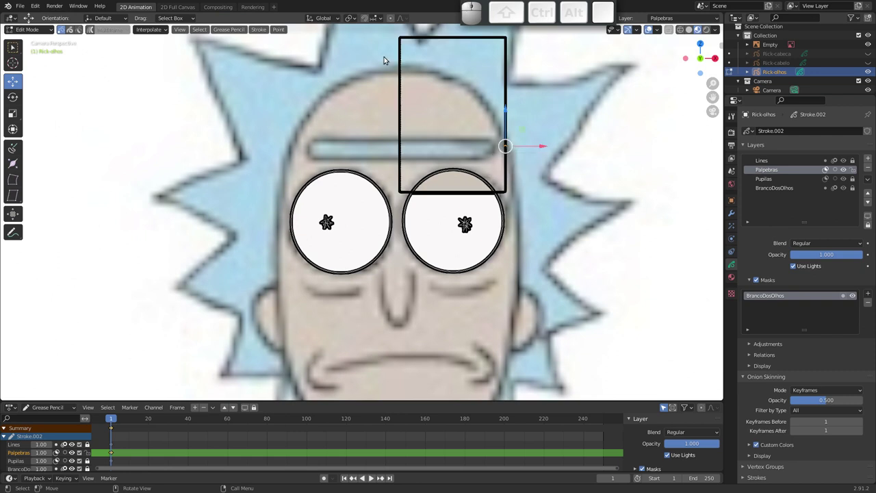
drag(390, 33, 441, 86)
key(l)
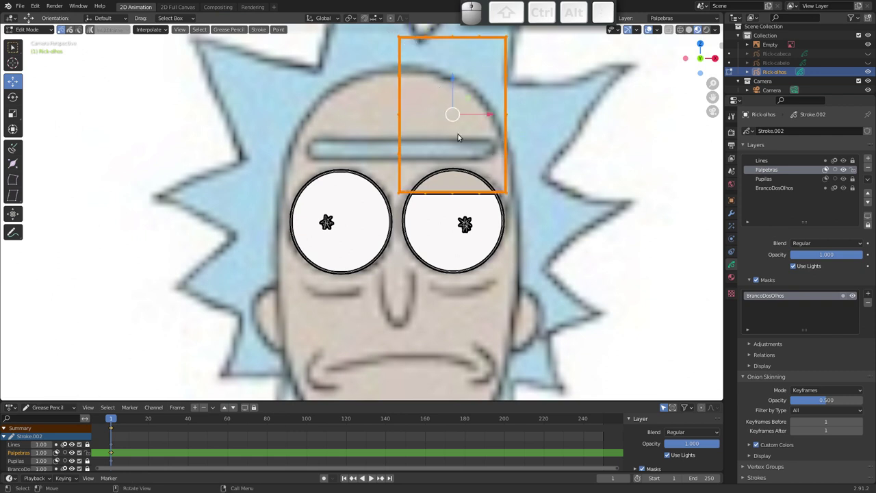
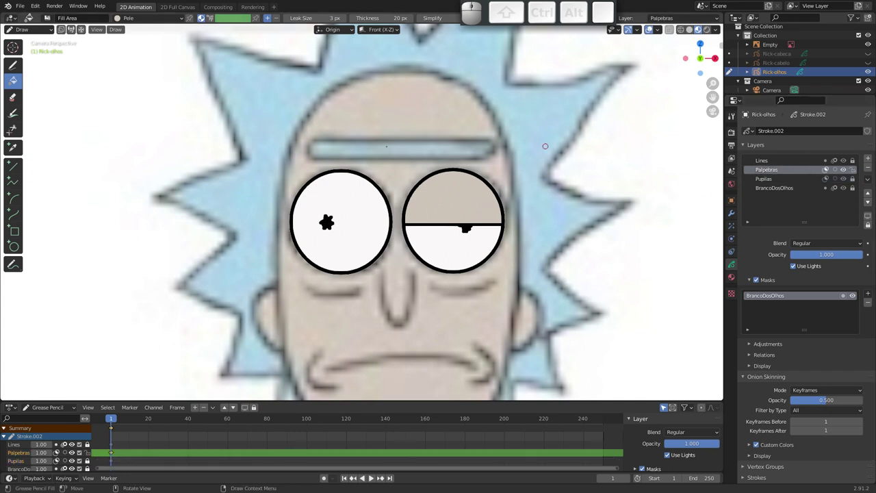
Raise the eyelid back above the right eye, then duplicate it and move the copy along X toward the left eye
key(Tab)
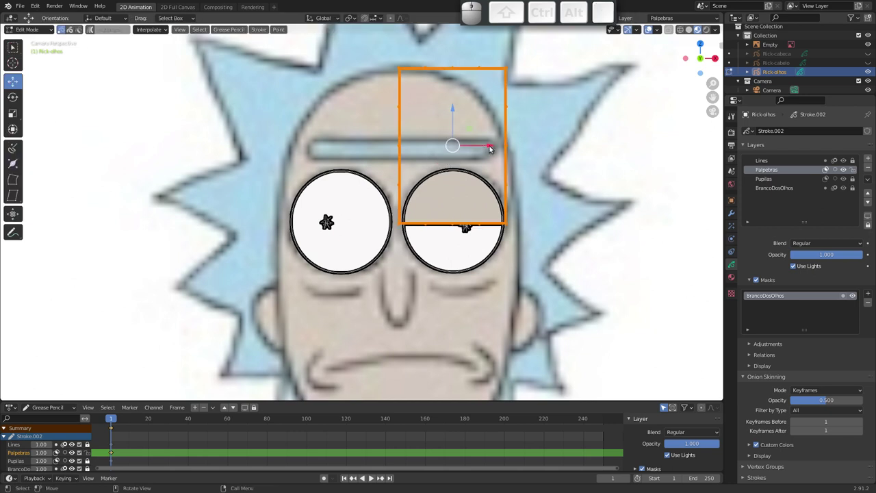
click(451, 109)
click(394, 63)
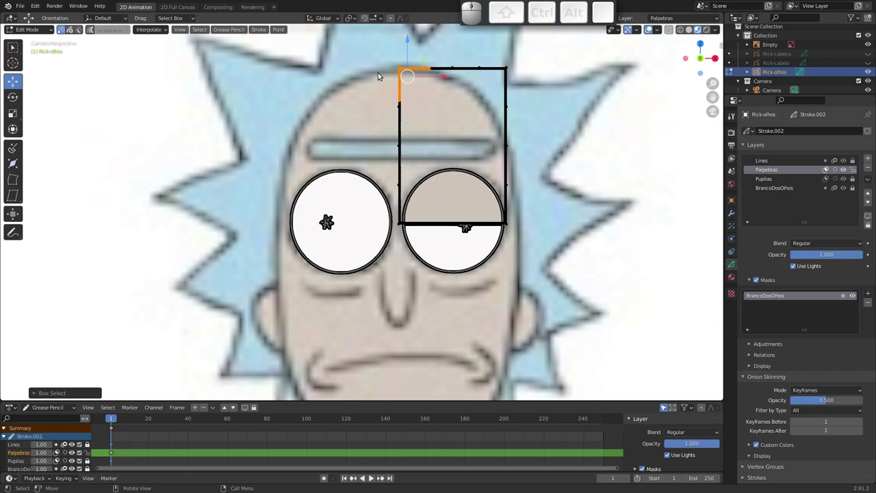
drag(387, 60, 430, 93)
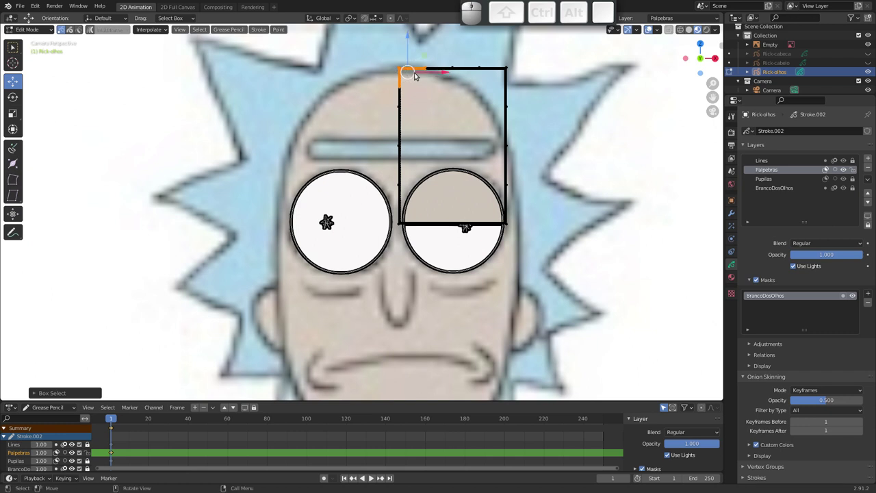
key(l)
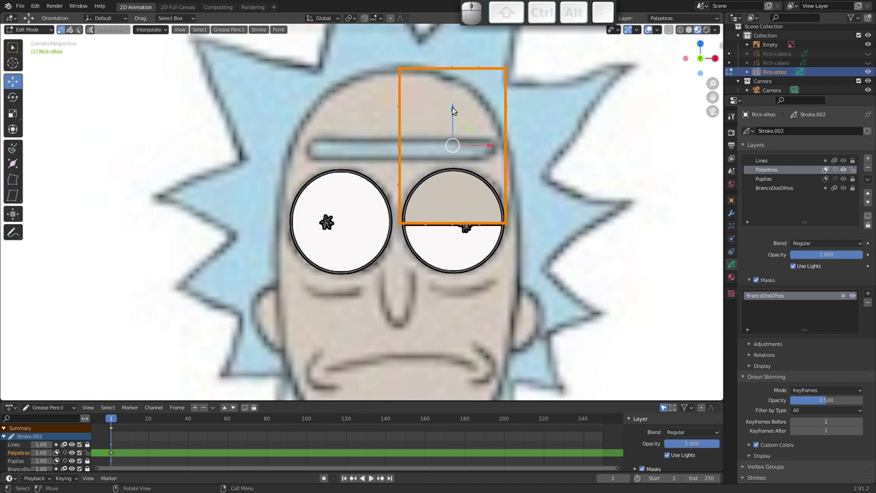
drag(455, 114, 457, 117)
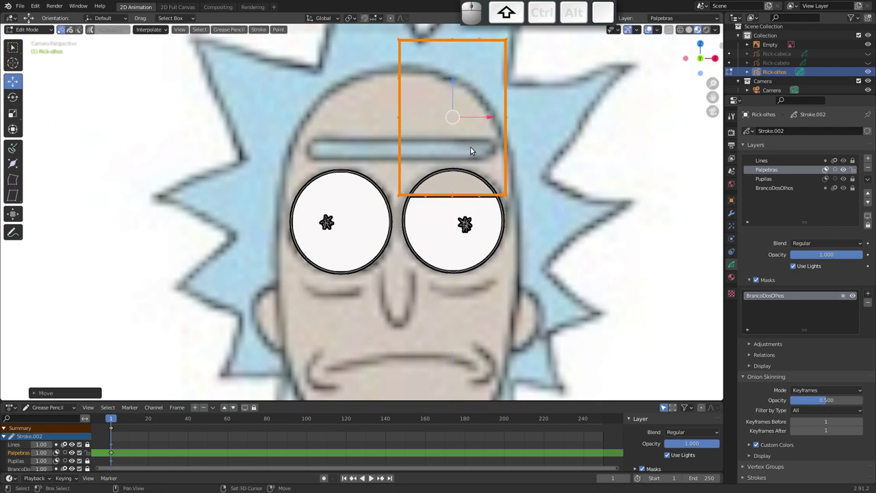
key(shift+d)
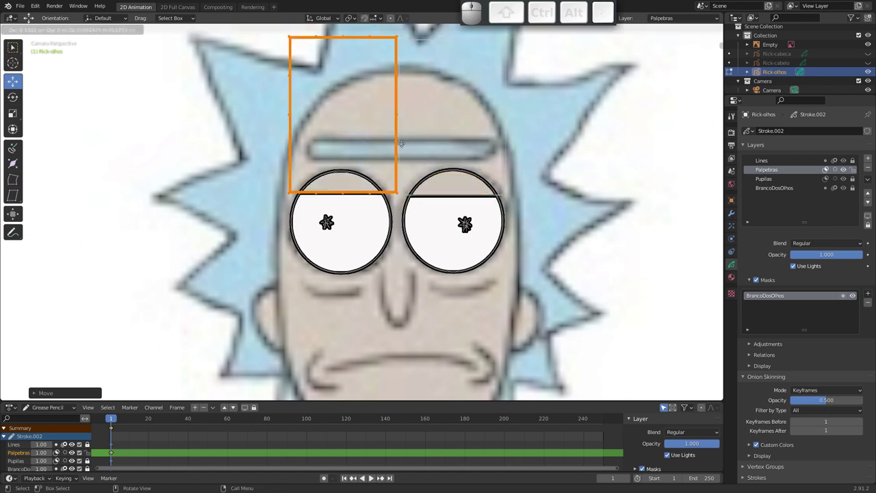
key(x)
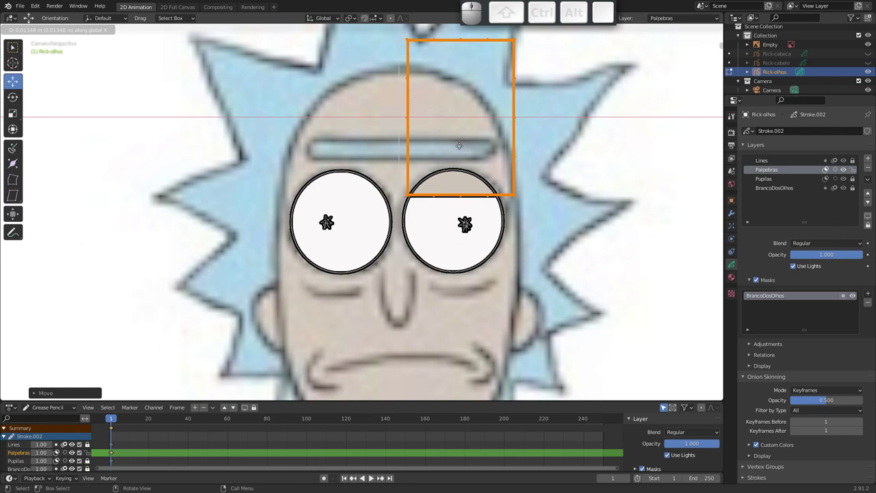
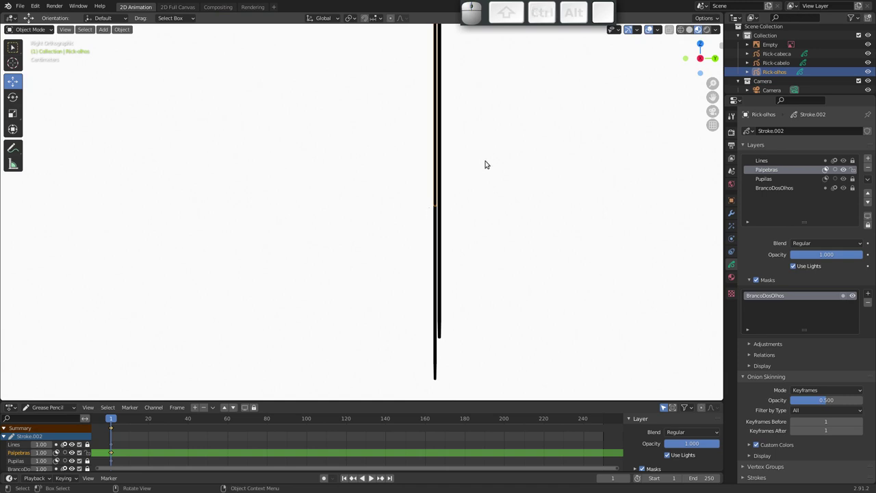
Select Rick-olhos and move it along Y so the eyes sit in front of the head
click(784, 55)
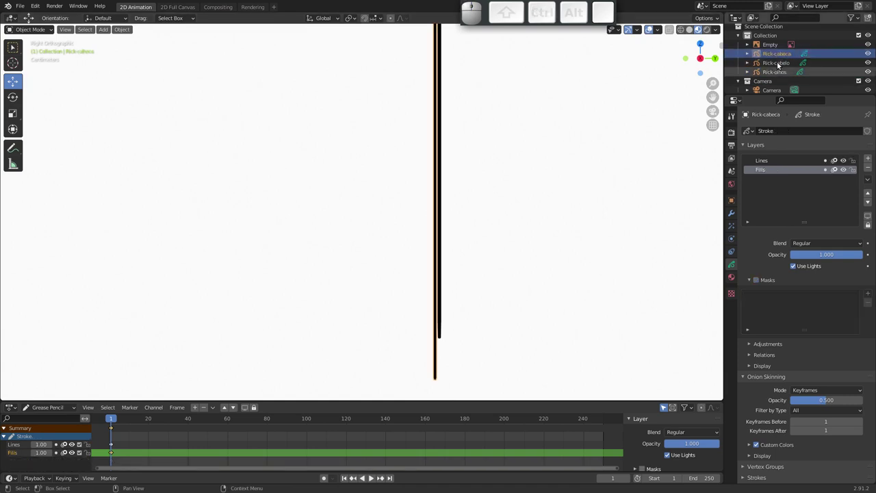
click(781, 74)
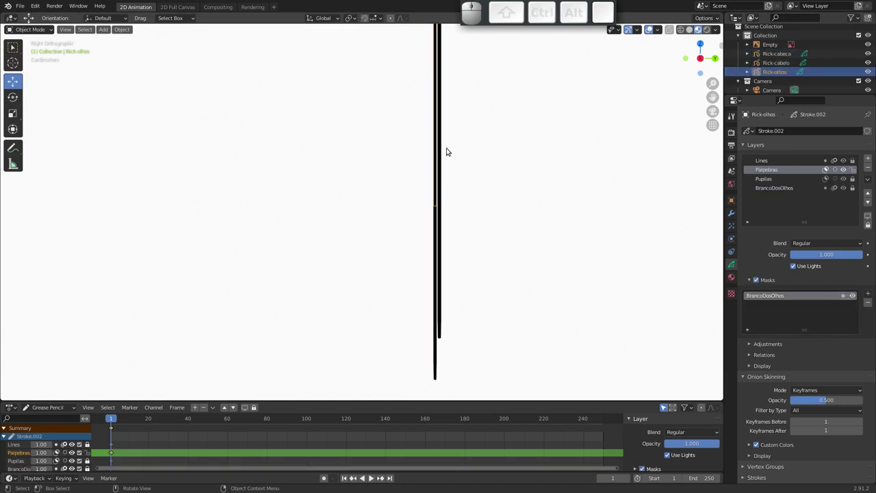
key(g)
key(x)
key(y)
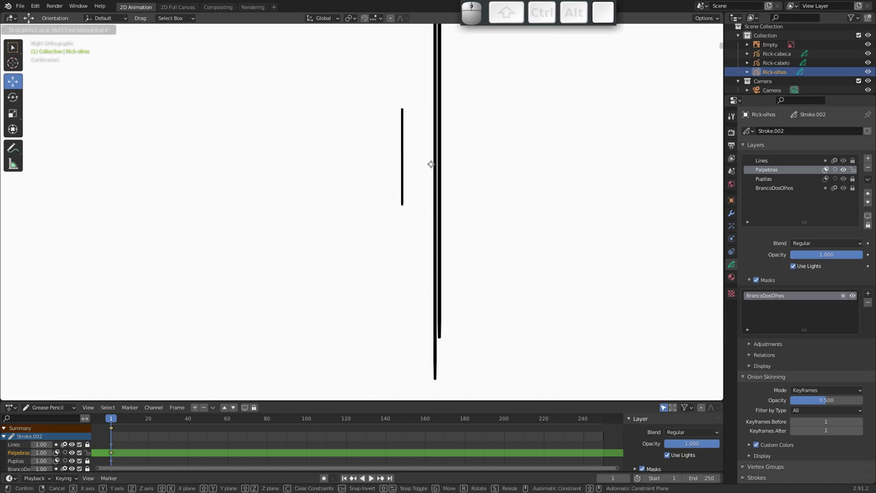
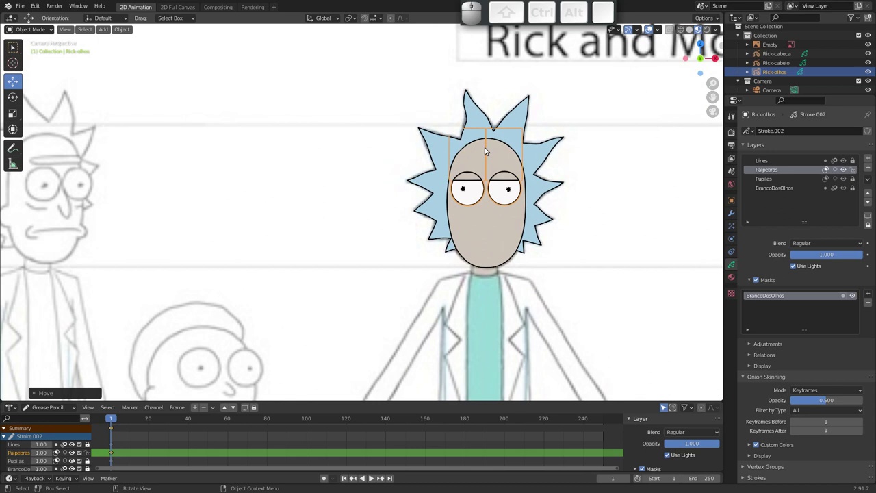
Pan and zoom around the character sheet, ending zoomed in on Rick's face
drag(455, 246, 389, 199)
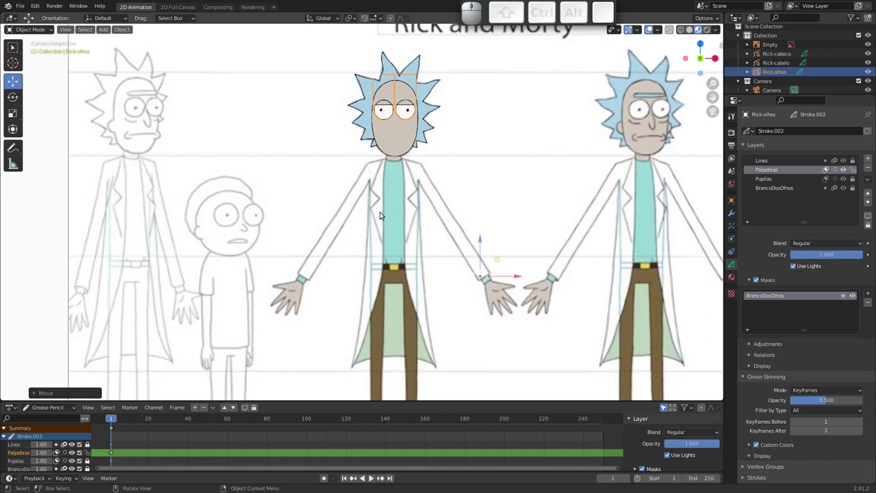
drag(376, 171, 361, 128)
drag(378, 187, 366, 203)
middle_click(363, 187)
drag(343, 218, 359, 223)
drag(389, 212, 354, 238)
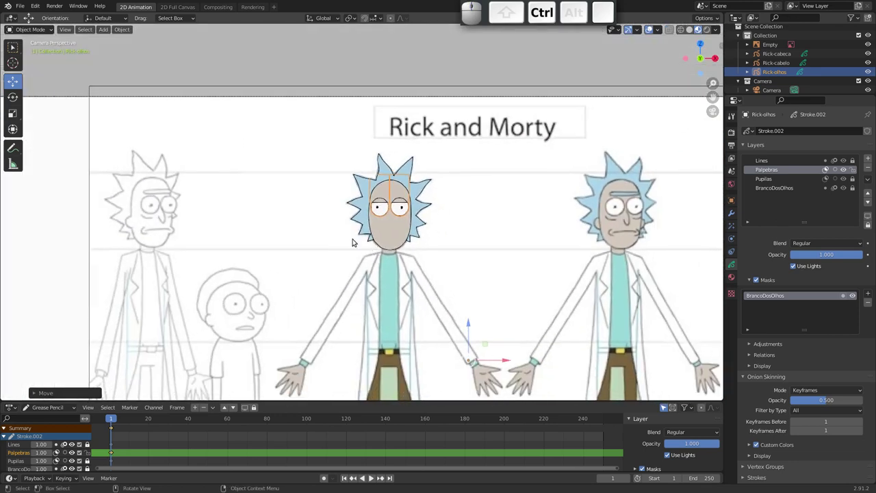
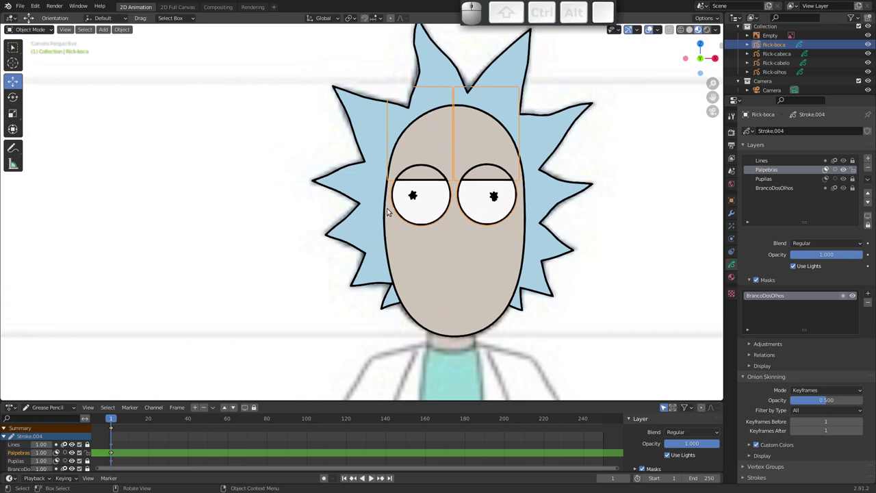
drag(426, 247, 409, 269)
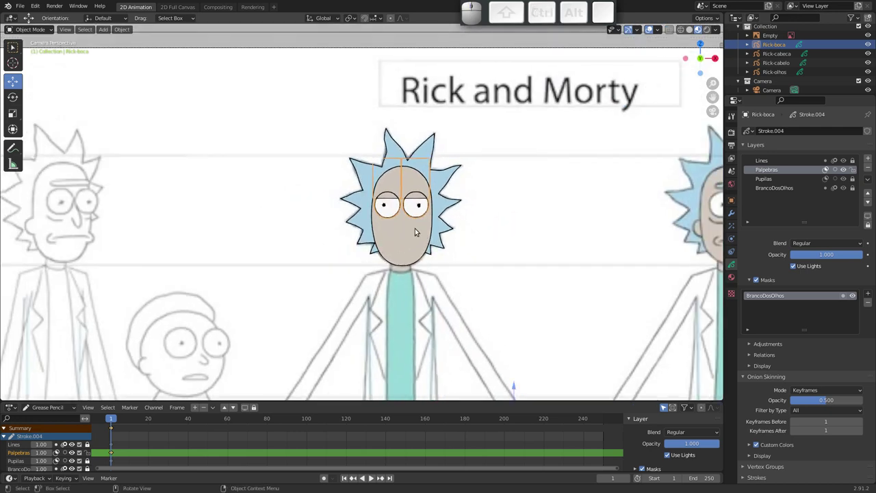
drag(410, 277, 386, 311)
drag(382, 293, 368, 213)
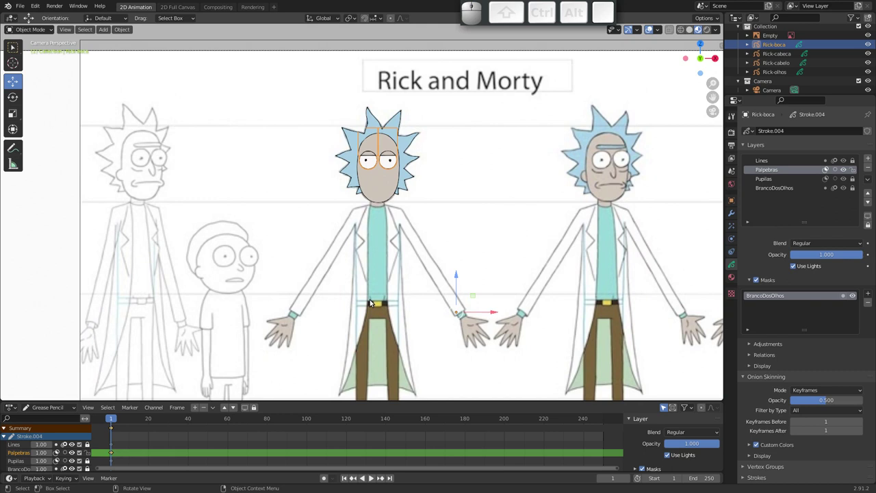
drag(364, 250, 411, 216)
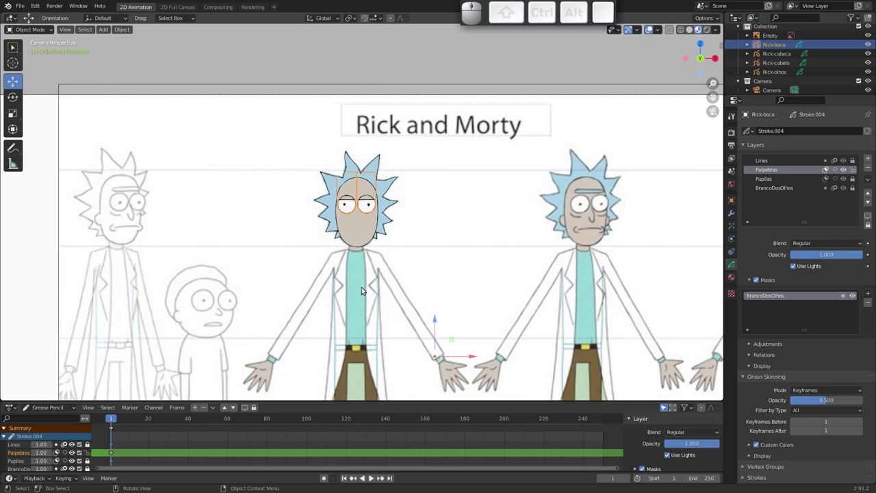
drag(348, 286, 342, 242)
drag(344, 273, 325, 324)
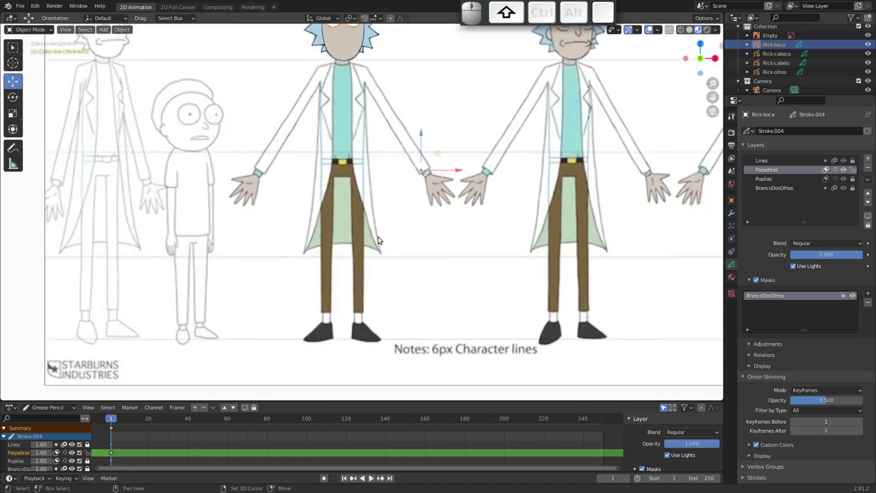
drag(336, 190, 392, 211)
drag(390, 209, 393, 196)
drag(378, 204, 374, 166)
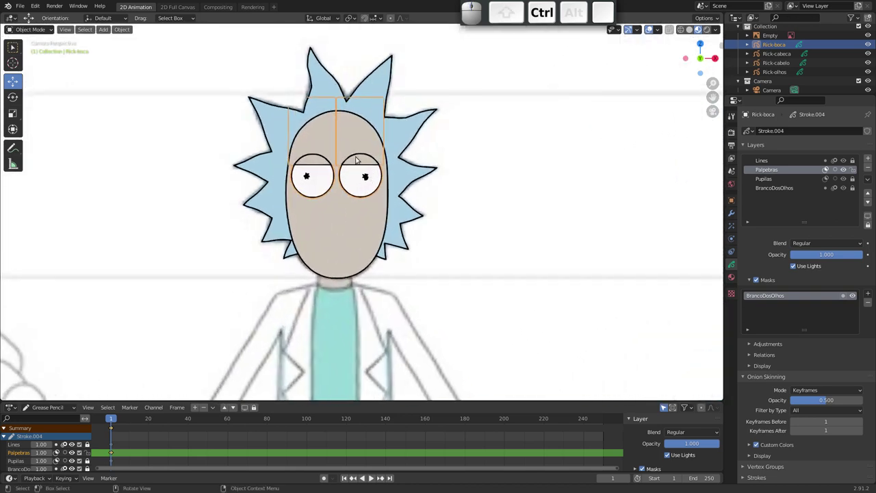
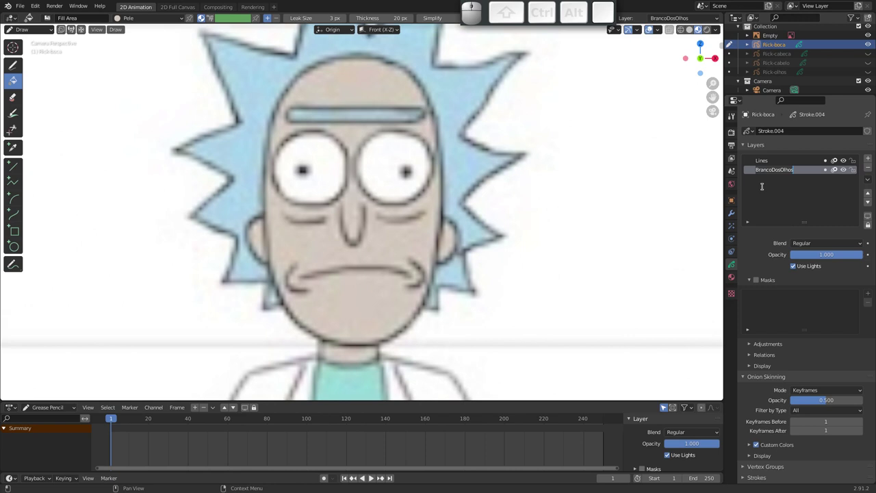
Rename the BrancoDosOlhos layer of Rick-boca to FundoBoca
key(shift+f)
key(u)
key(n)
key(d)
key(o)
key(shift+b)
key(shift+o)
key(shift+a)
key(shift+Return)
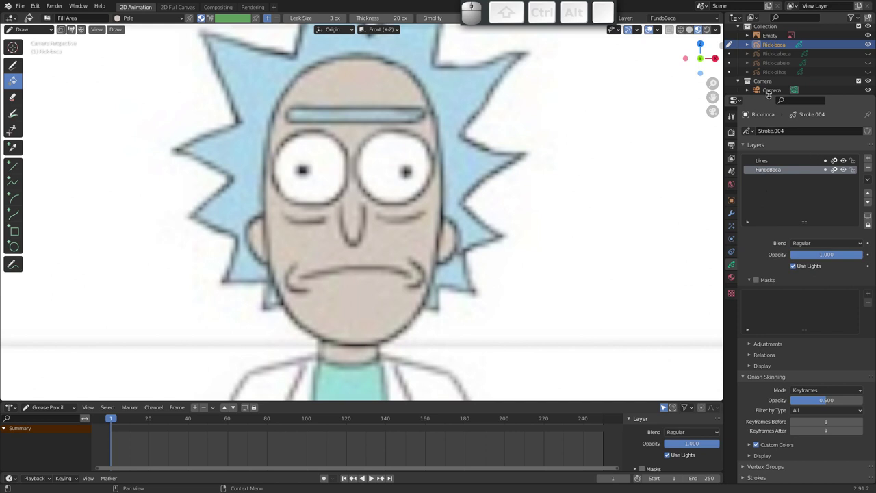
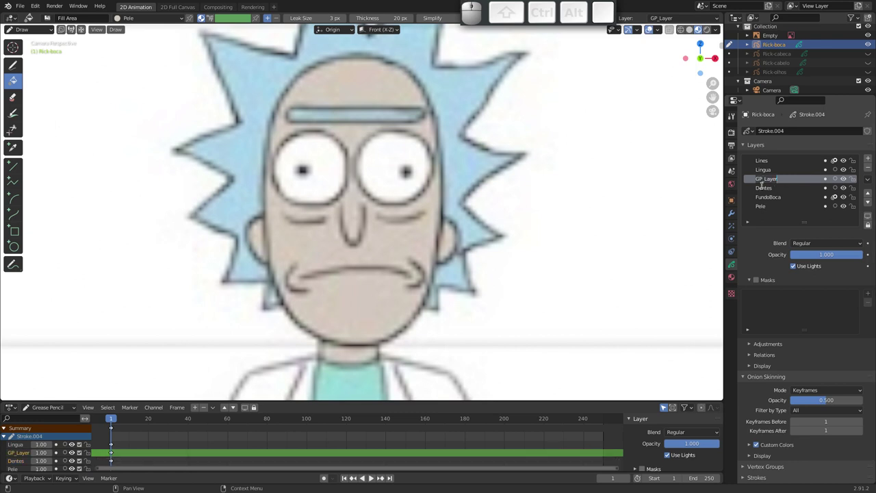
Rename a new layer Baba
key(shift+b)
key(shift+a)
key(shift+b)
key(shift+a)
key(shift+Return)
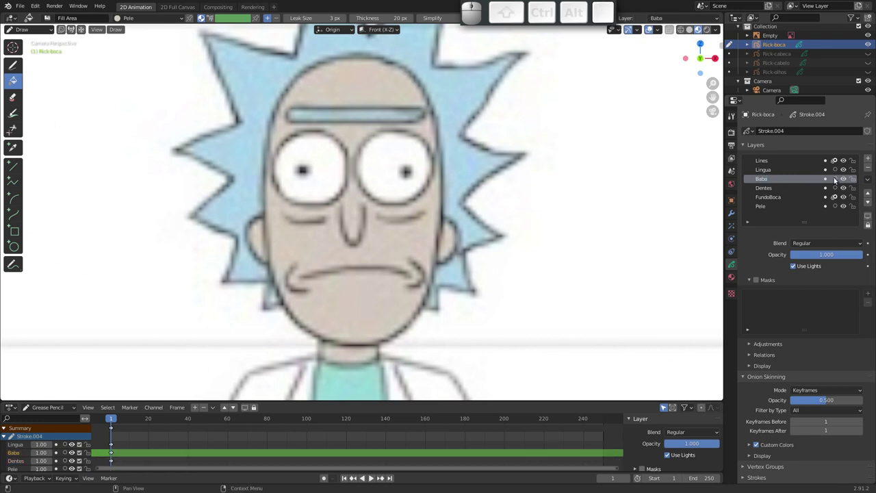
Make Lines the active layer and confirm the curved mouth line drawn with the Arc tool
click(871, 201)
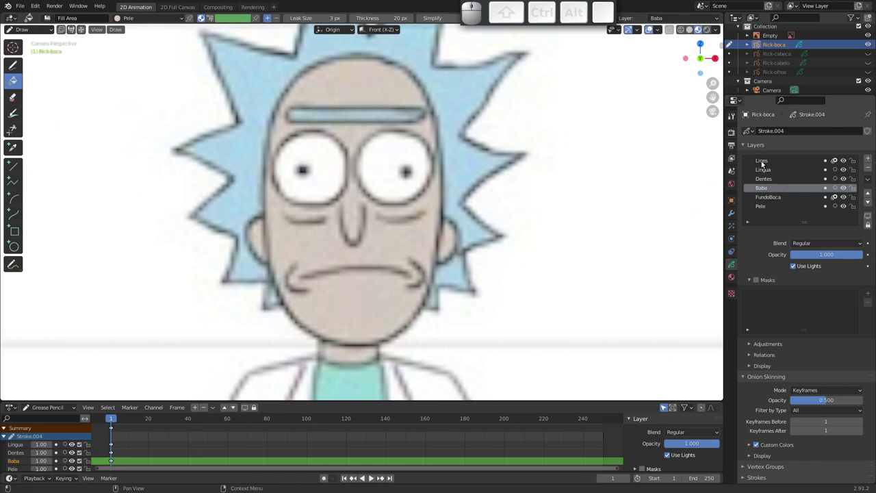
click(764, 161)
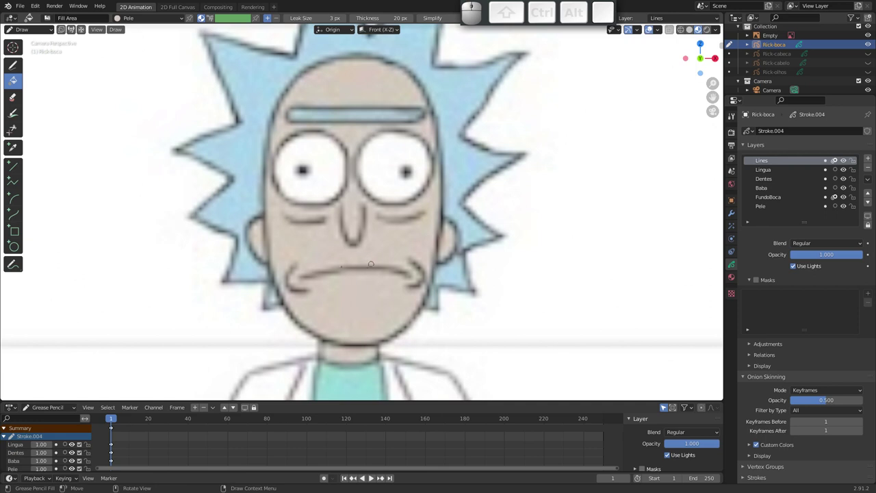
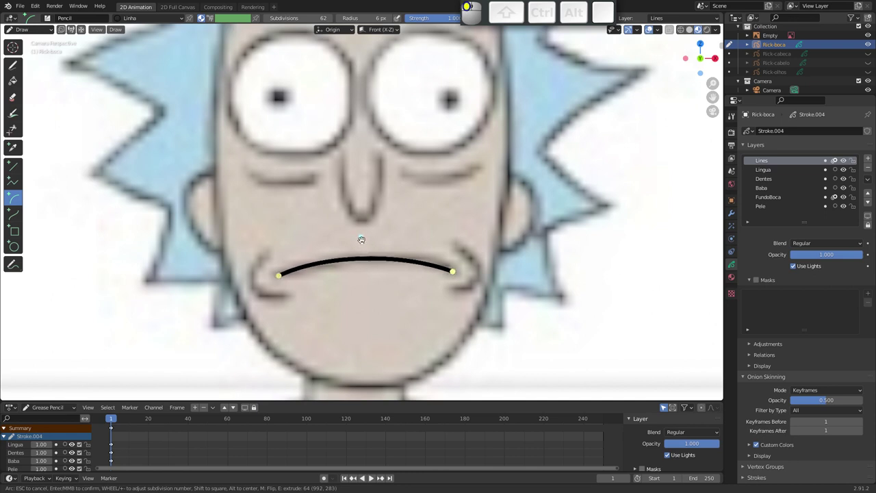
key(Return)
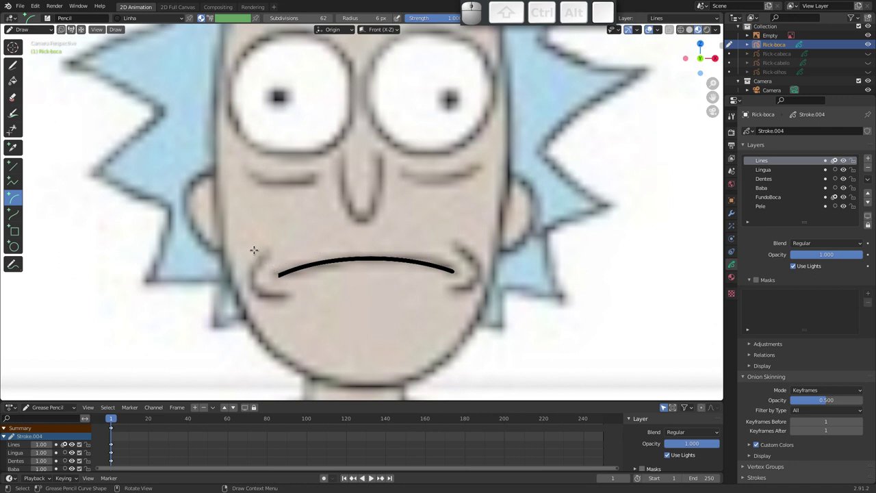
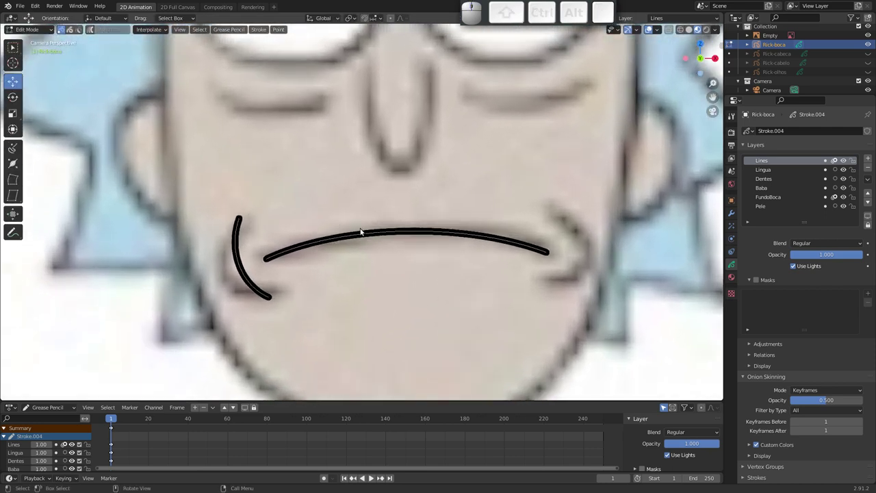
Try pushing the mouth-corner stroke into a bend in Sculpt Mode, then undo the sculpt changes
key(Tab)
click(263, 304)
drag(241, 269, 243, 271)
click(250, 280)
drag(237, 254, 240, 222)
click(241, 224)
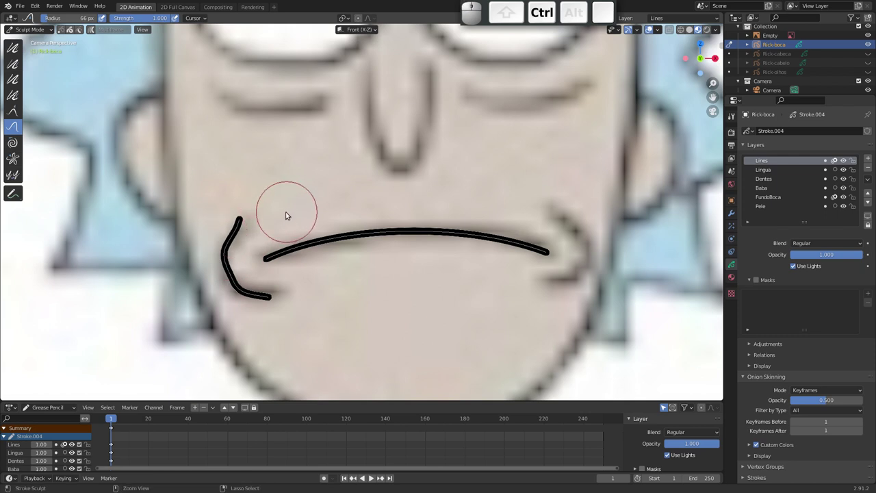
key(ctrl+z)
key(ctrl+z)
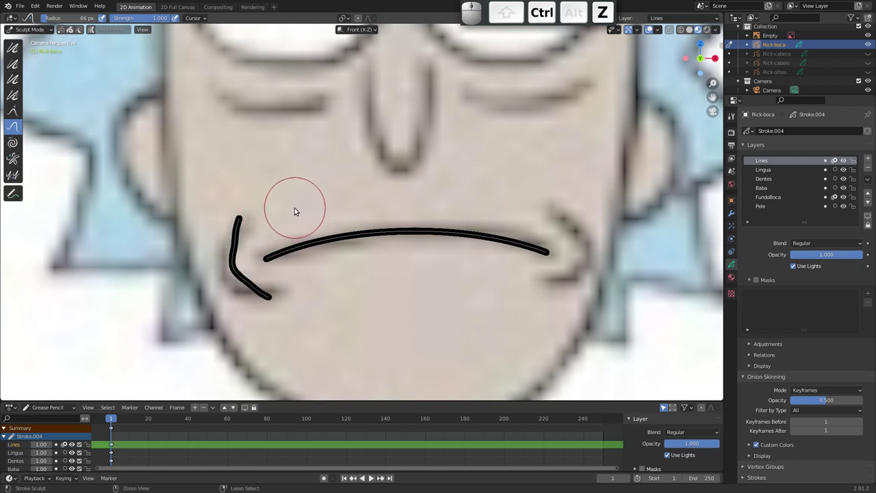
Back in Edit Mode, select the middle point of the corner curve and test moving it, cancelling
key(ctrl+Tab)
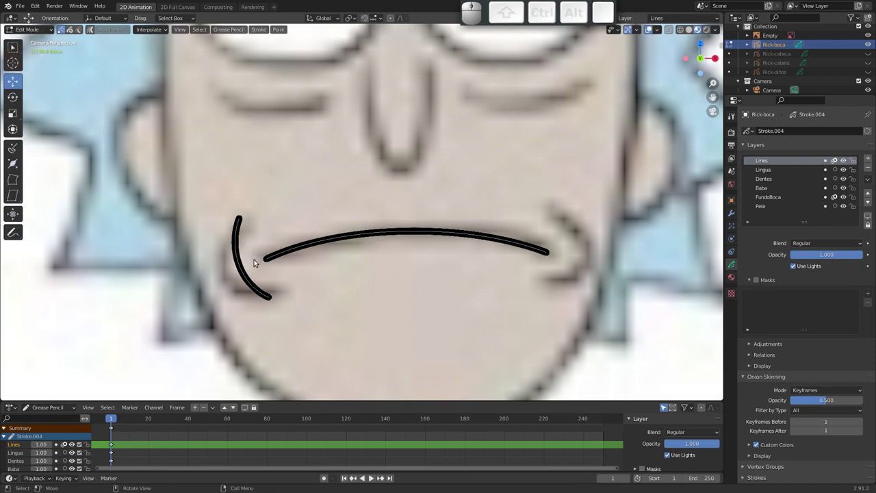
click(236, 265)
drag(235, 194, 288, 368)
drag(222, 289, 202, 288)
click(201, 288)
key(g)
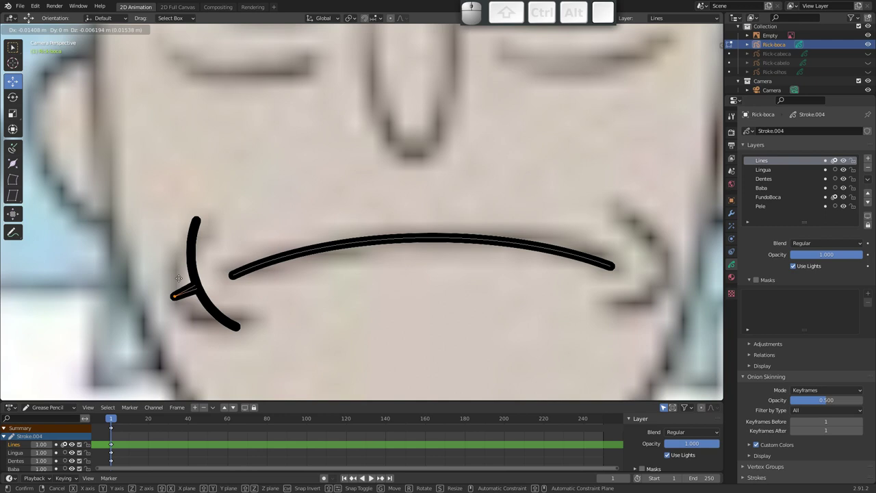
key(Escape)
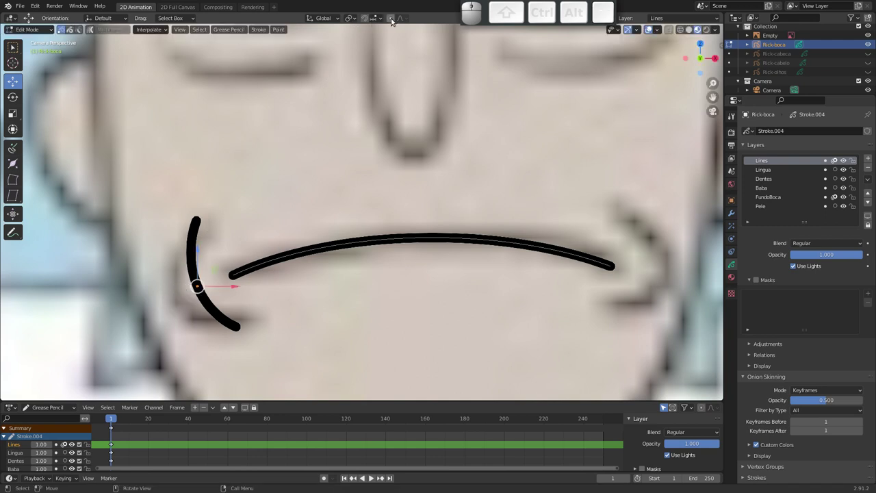
Enable proportional editing (O) and move the point with smooth falloff, adjusting the influence radius
click(393, 21)
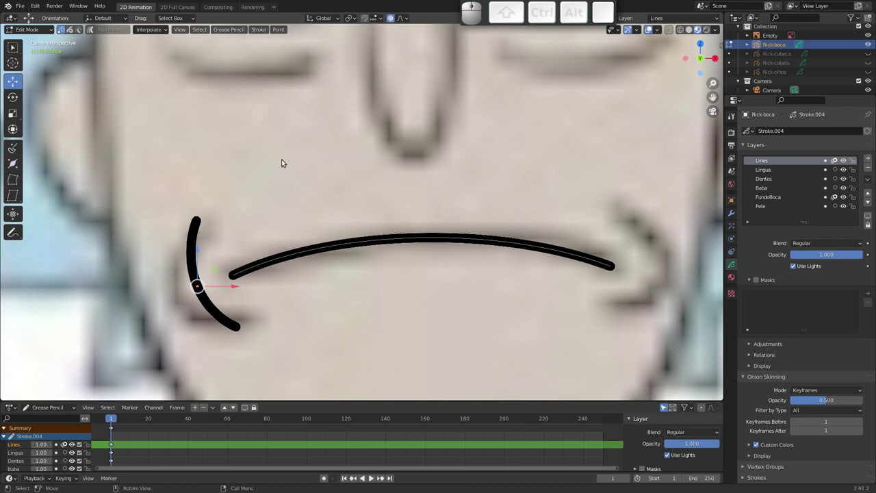
key(o)
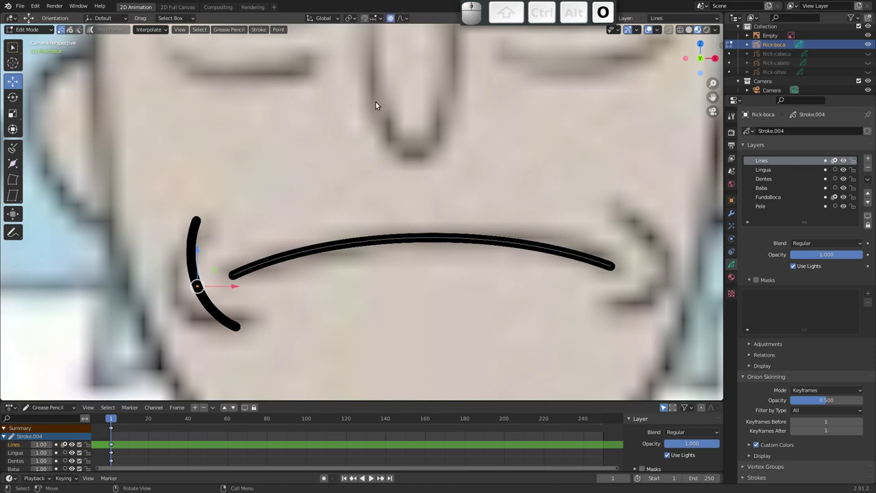
click(403, 20)
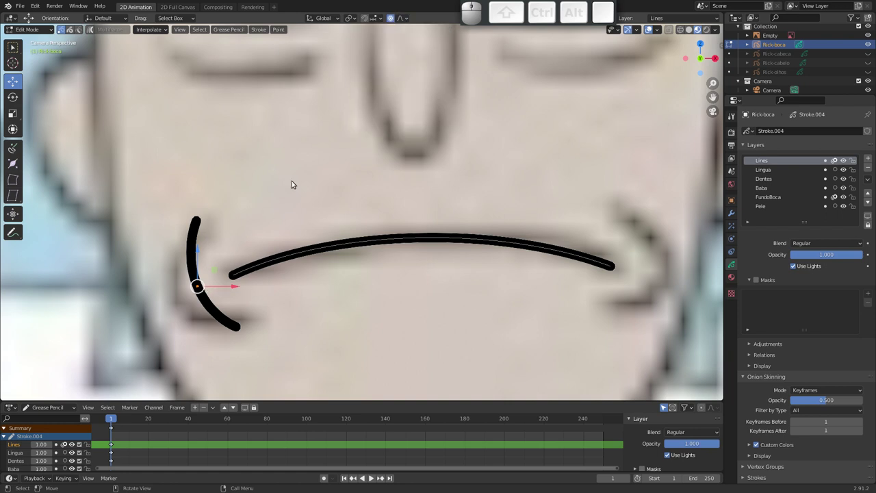
key(g)
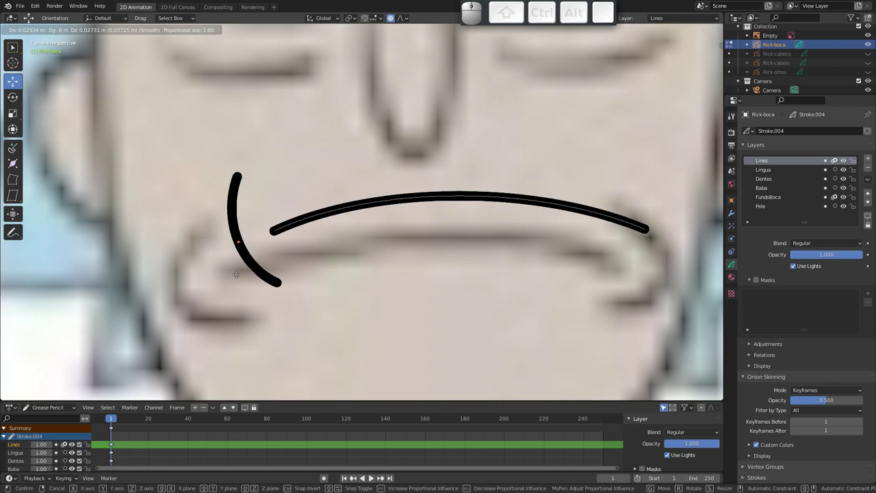
scroll(up, 3)
scroll(down, 3)
scroll(down, 3)
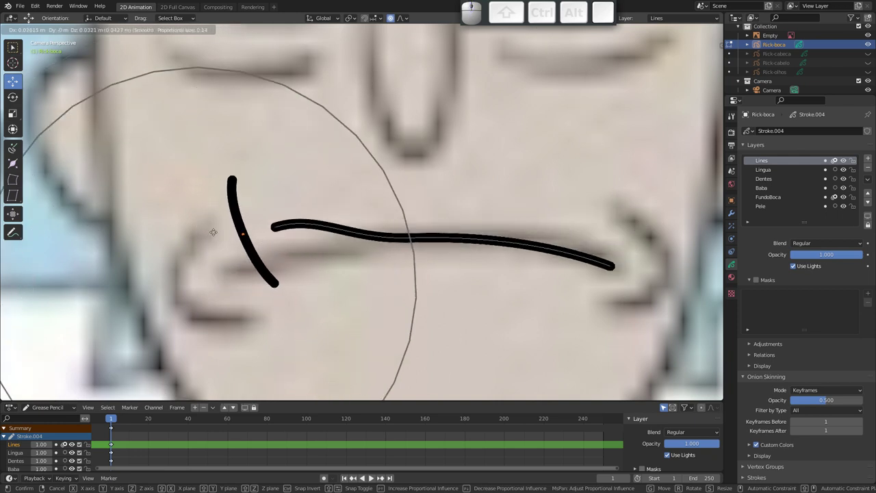
scroll(up, 3)
scroll(down, 3)
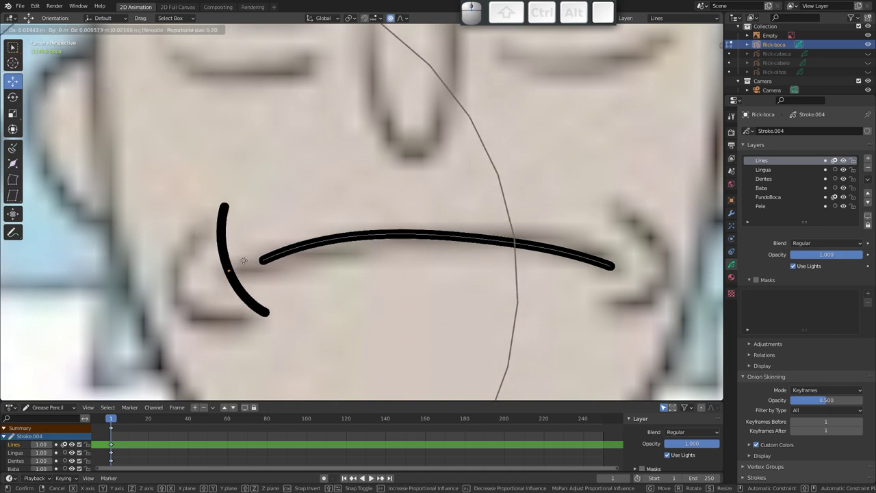
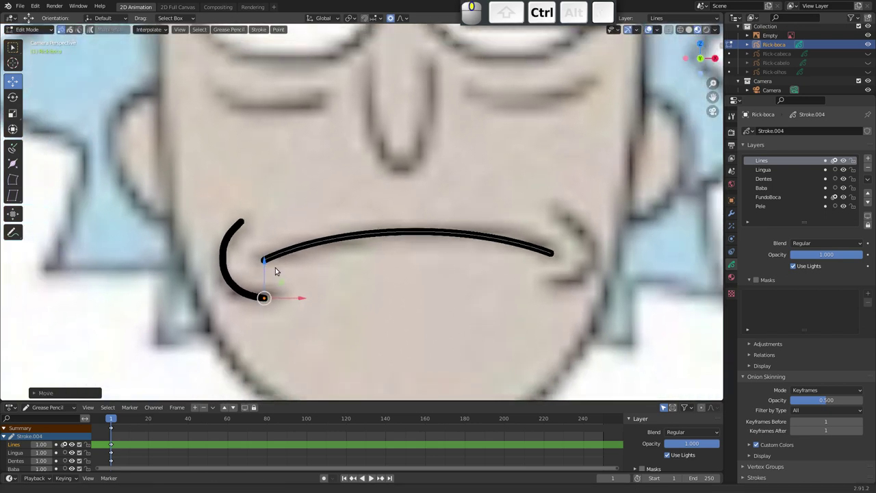
Select the whole left corner stroke, duplicate it and drop the copy near the right mouth corner
drag(276, 235, 259, 299)
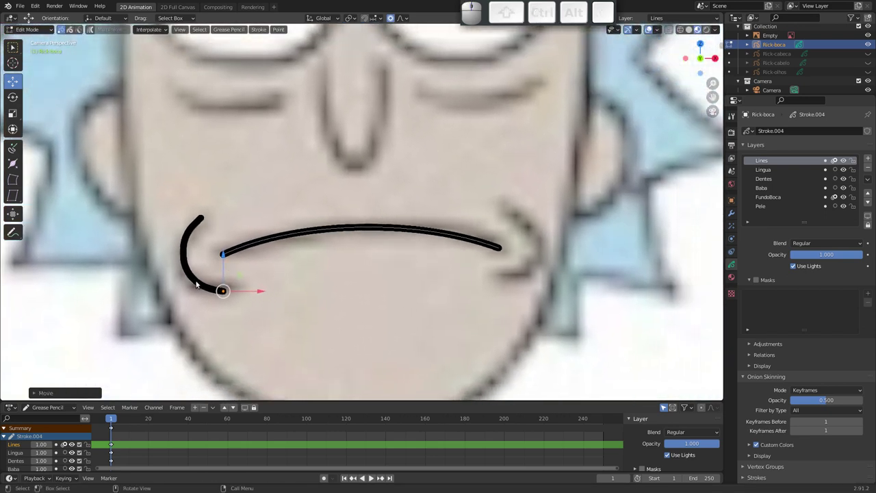
key(l)
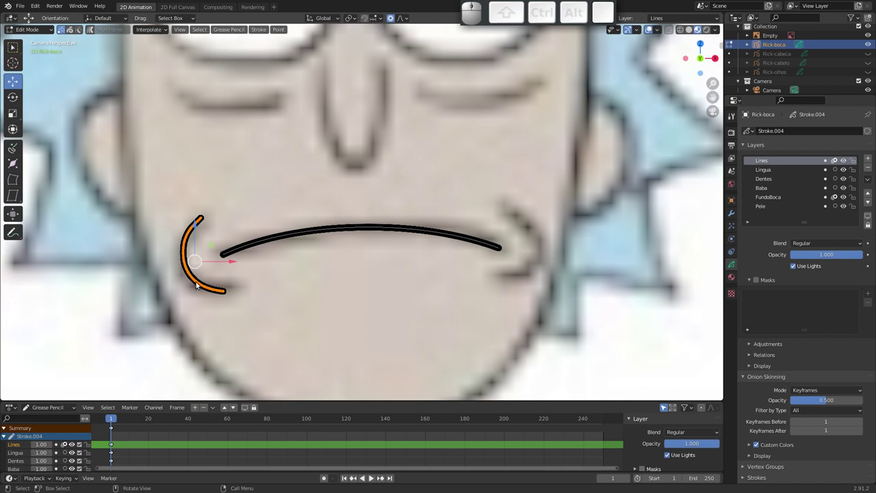
key(shift+d)
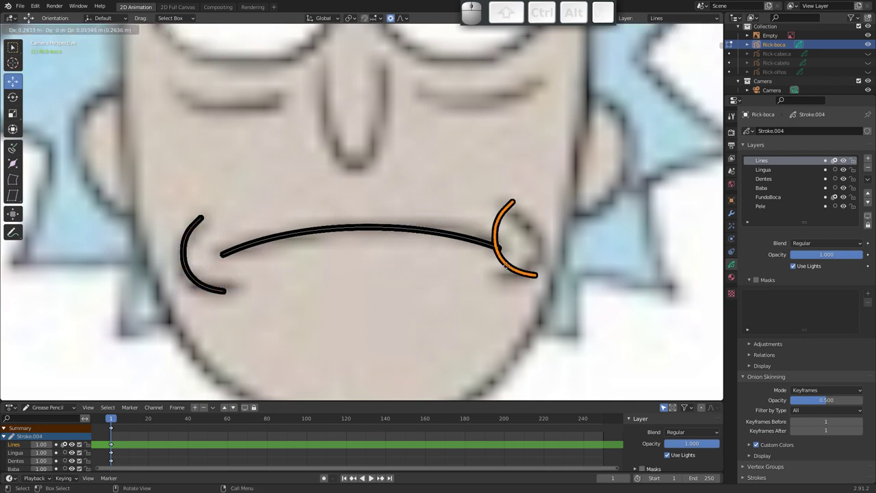
click(480, 268)
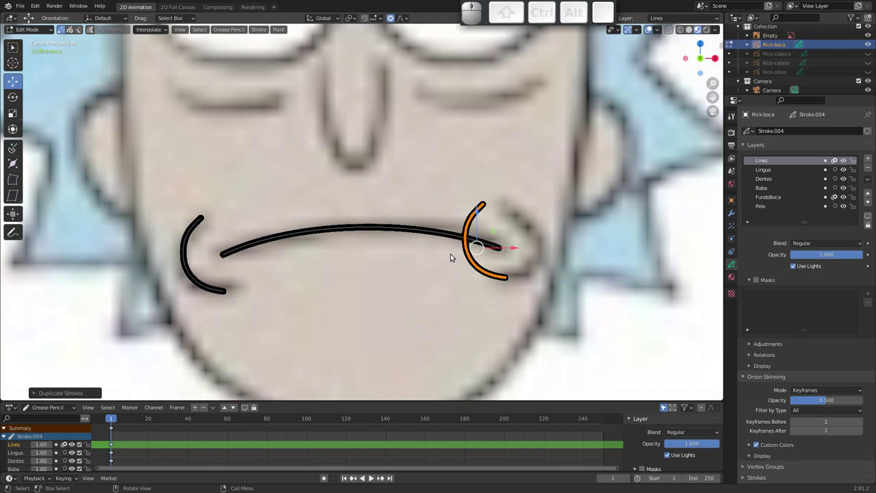
Mirror the copied curve horizontally with S, X, -1 after cancelling two attempts
key(s)
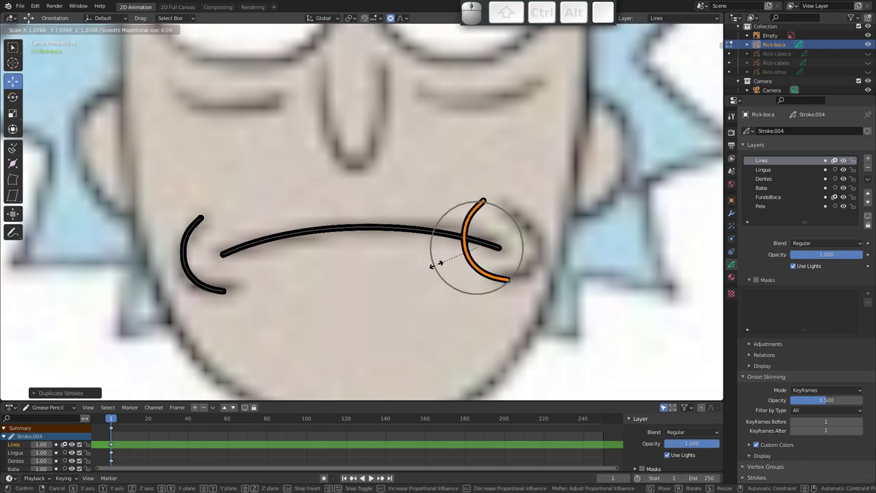
key(x)
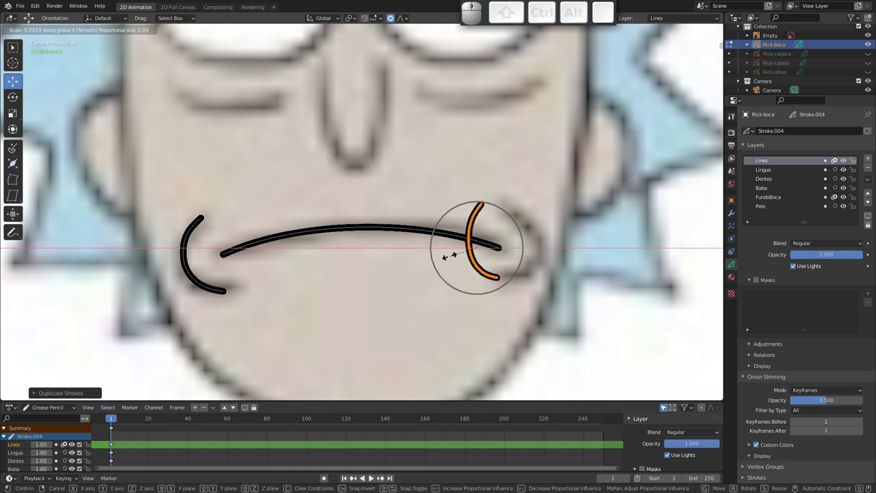
key(Escape)
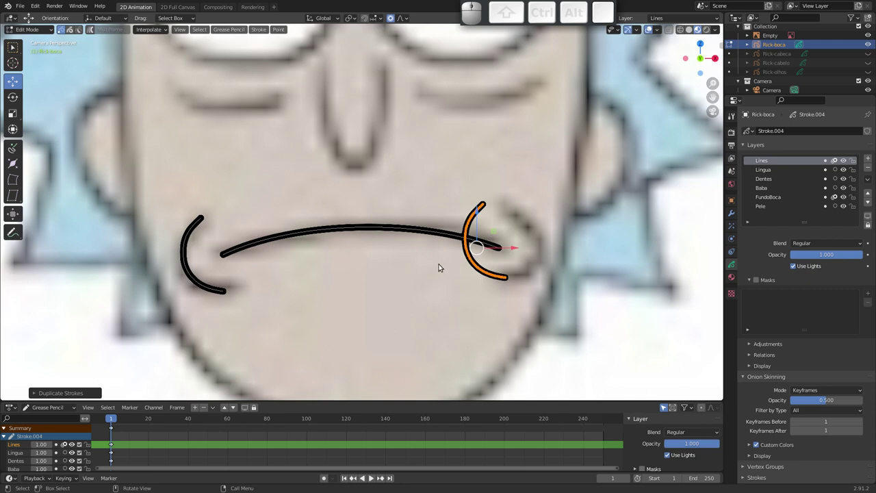
key(s)
key(2)
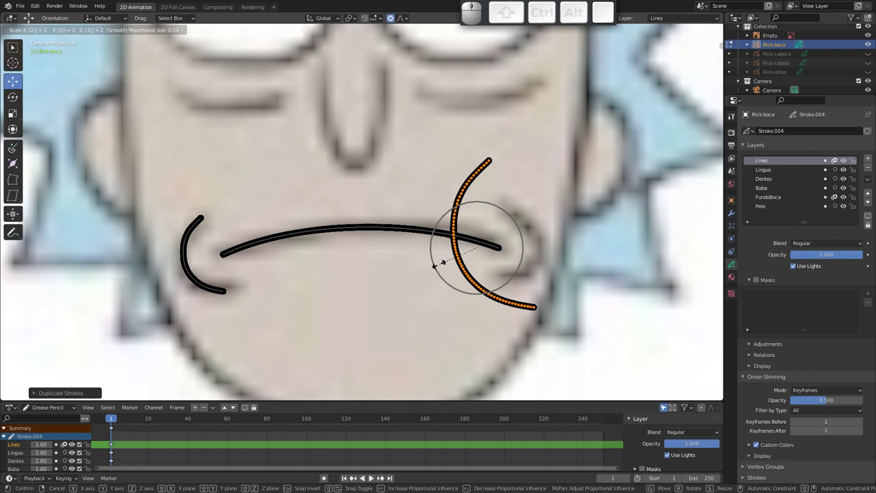
key(Escape)
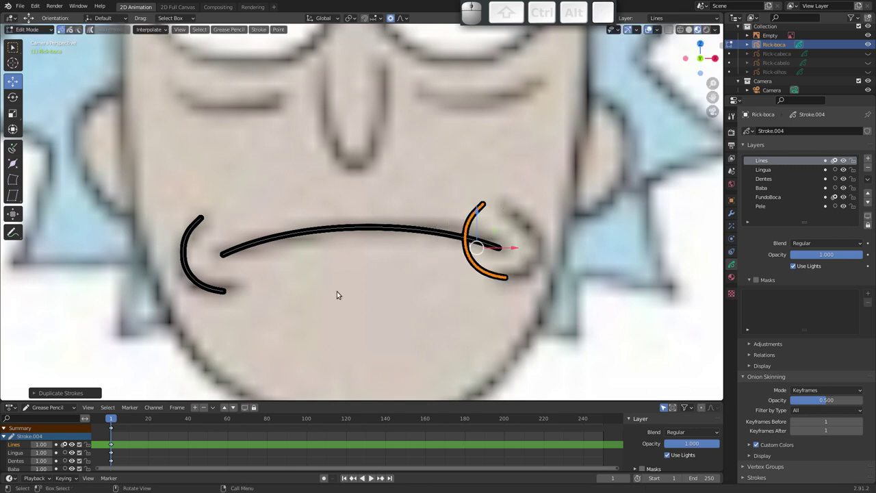
key(s)
key(x)
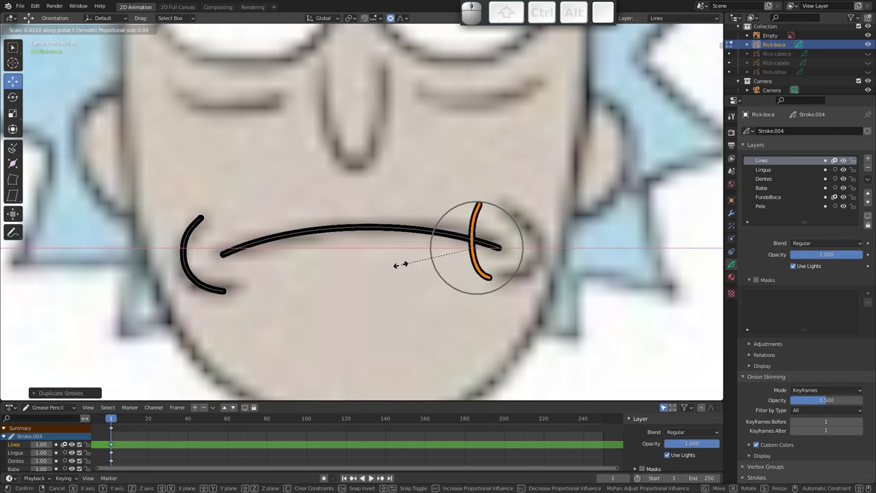
key(-)
key(1)
key(Return)
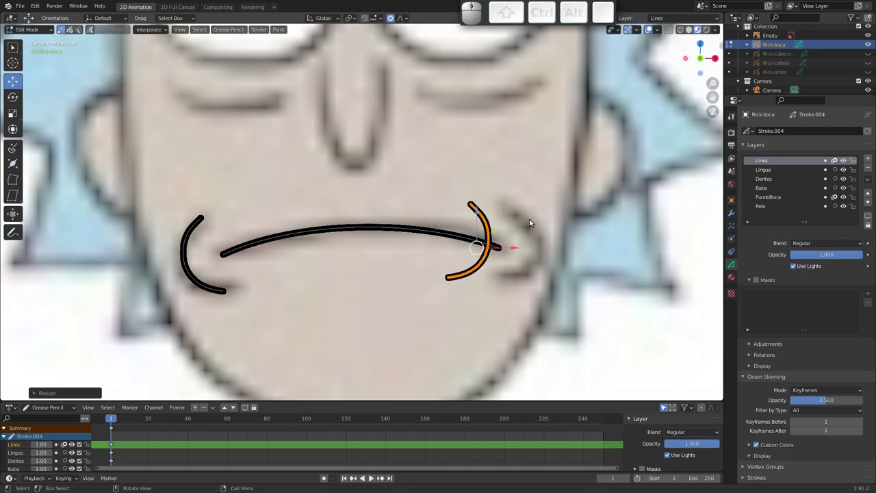
Move the mirrored curve to the right mouth corner and frame the whole face
key(g)
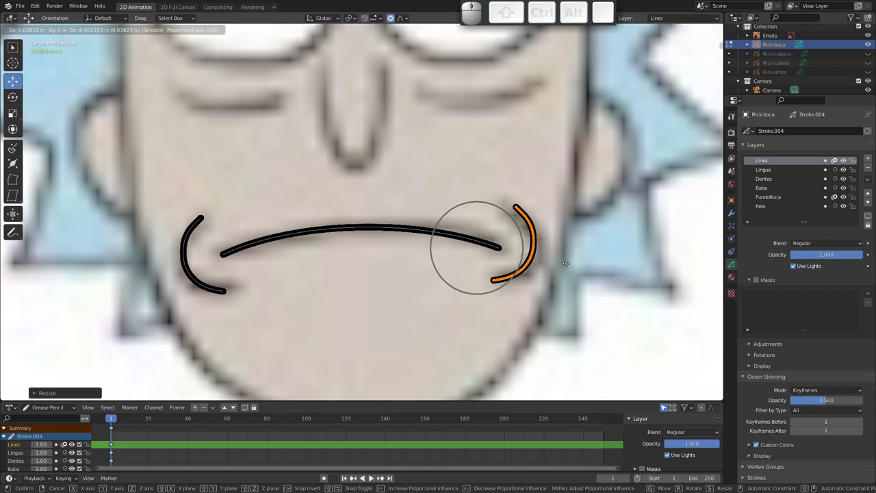
click(573, 266)
drag(490, 255, 435, 244)
drag(438, 267, 473, 227)
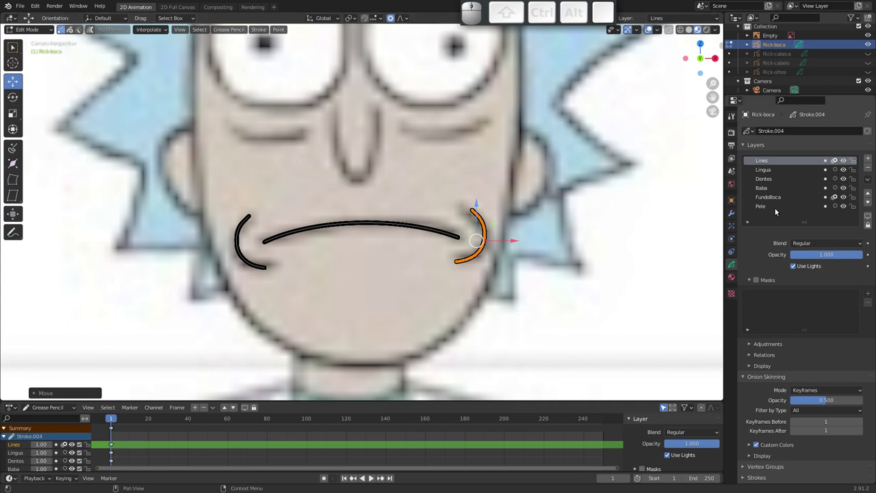
Make Pele the active layer, pick the skin-coloured Pele material and enter Draw Mode with the Circle tool
click(766, 207)
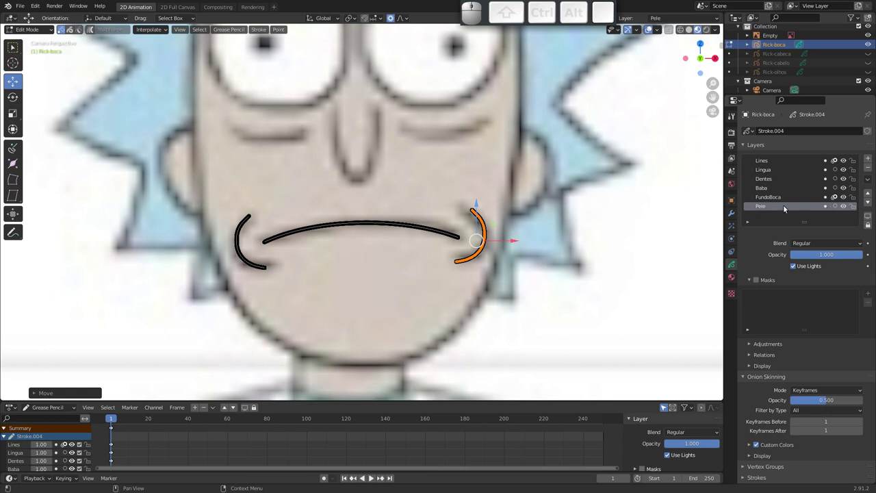
click(735, 278)
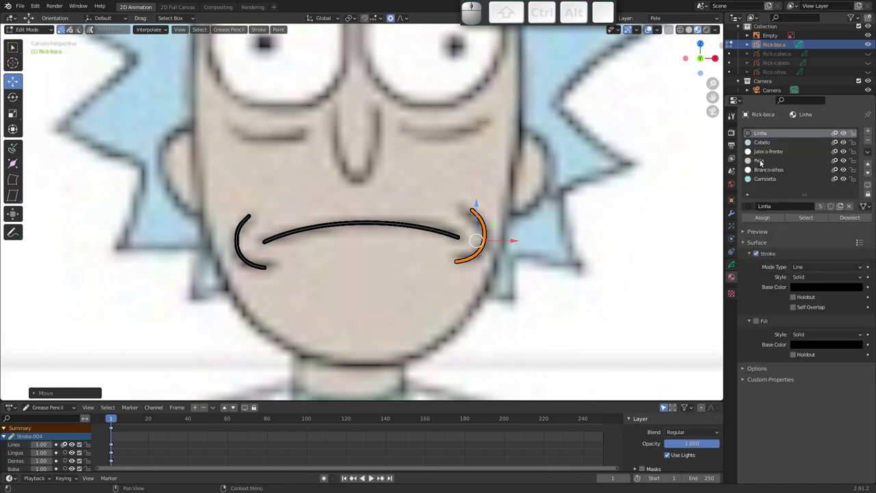
click(764, 163)
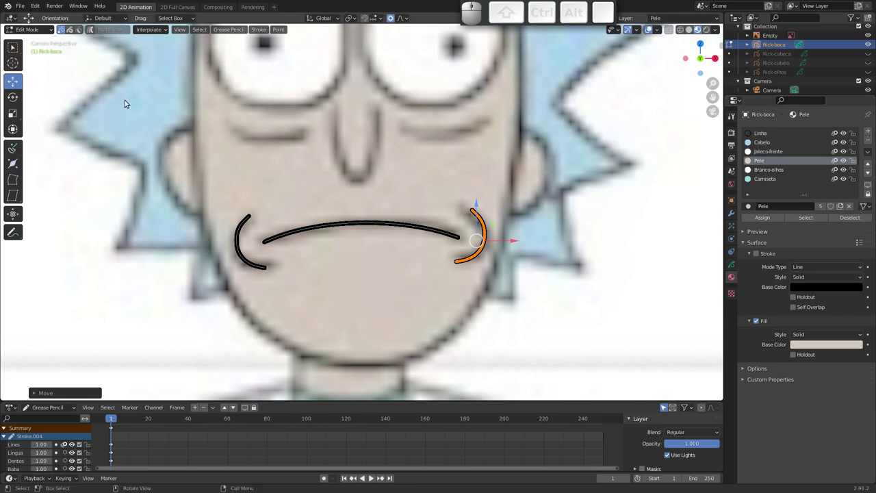
key(Tab)
click(42, 33)
click(32, 73)
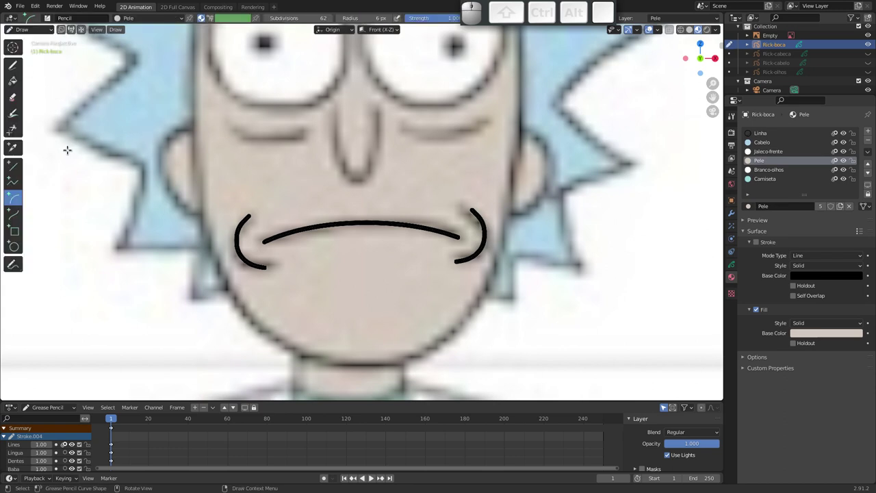
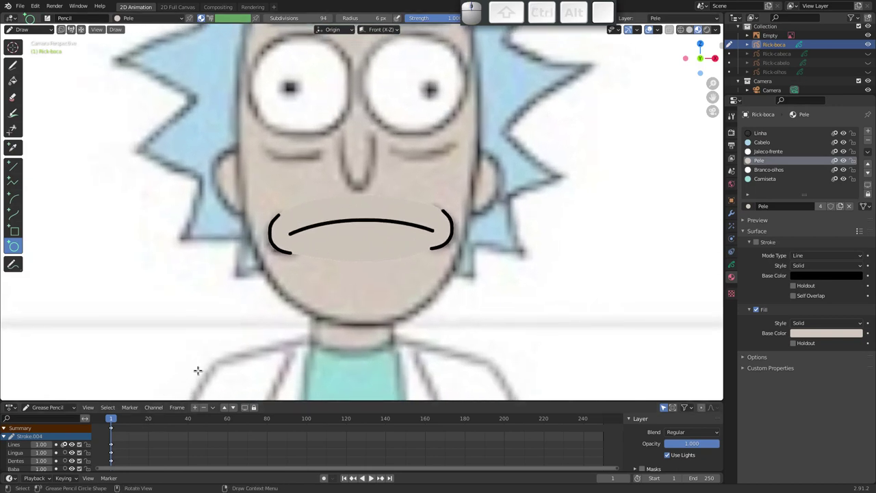
Confirm the skin-coloured ellipse over the mouth and return the timeline to frame 1
click(115, 421)
drag(115, 422, 118, 410)
click(112, 422)
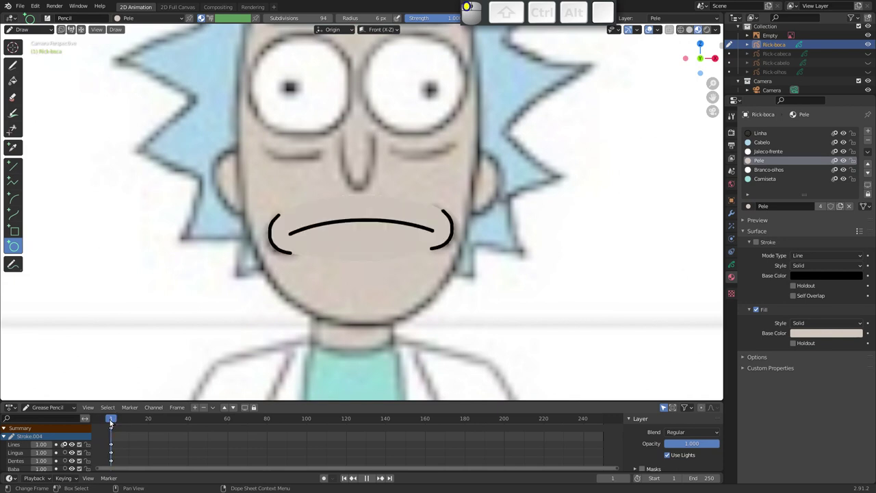
Step to frame 2 and lay a skin-coloured ellipse over the mouth
key(Right)
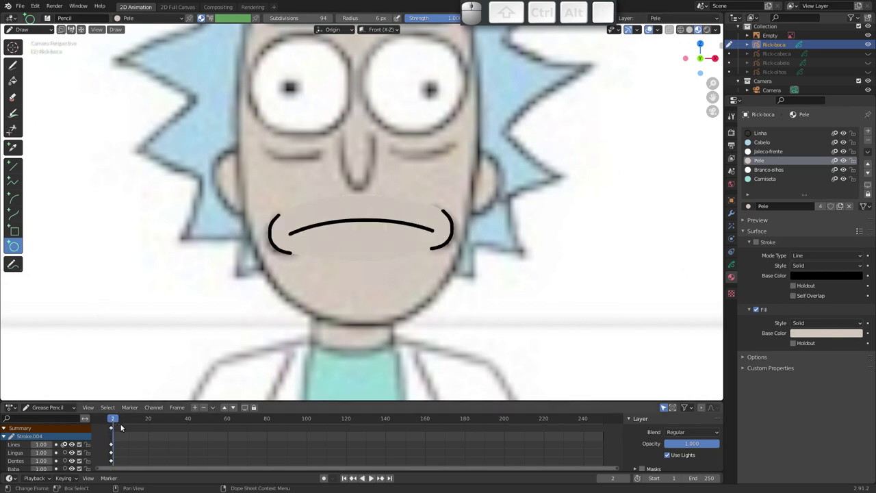
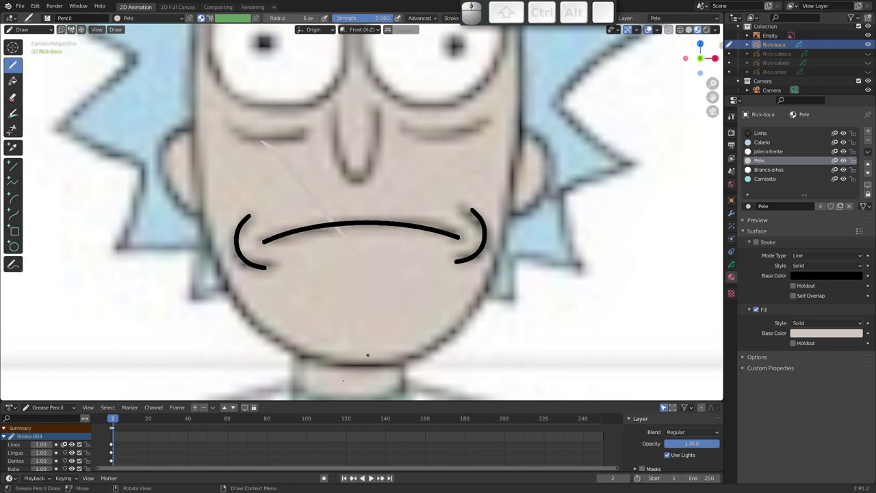
key(ctrl+z)
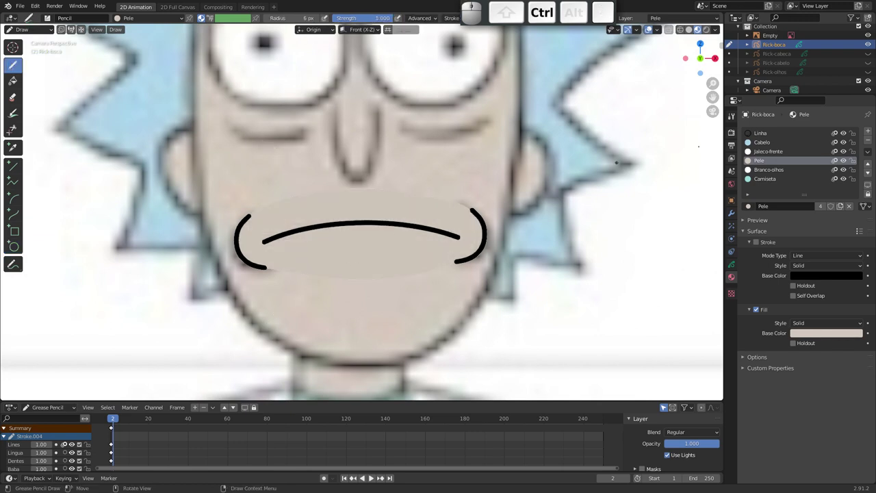
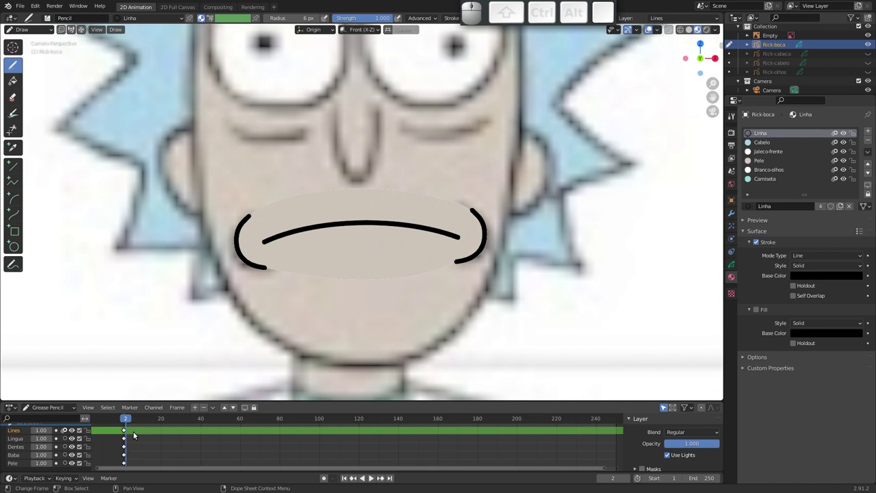
Keyframe the frame 2 mouth and switch toward drawing the open-mouth outline
key(i)
click(123, 435)
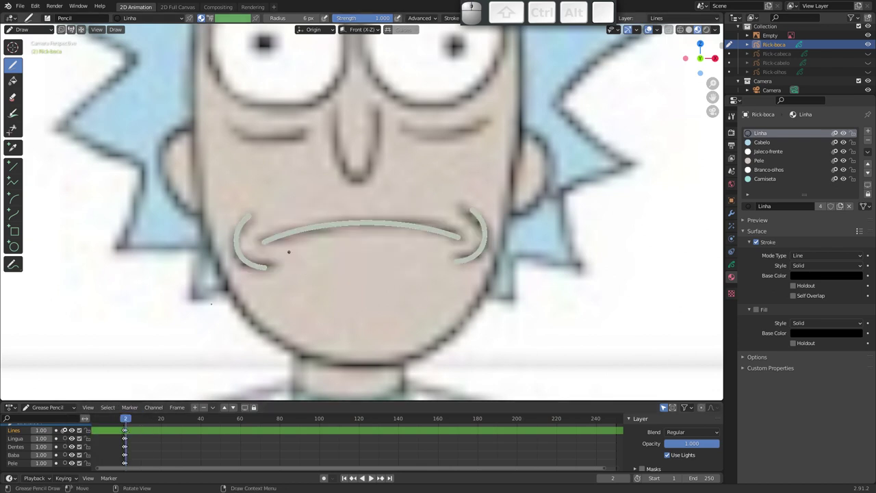
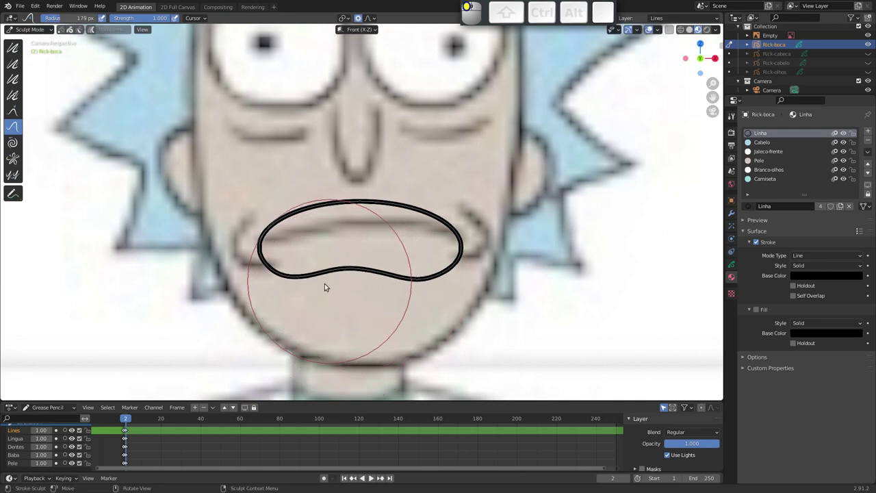
Smooth the open-mouth outline's edges with the Smooth brush and return to Edit Mode
drag(392, 284, 349, 221)
drag(335, 211, 398, 213)
drag(407, 210, 371, 203)
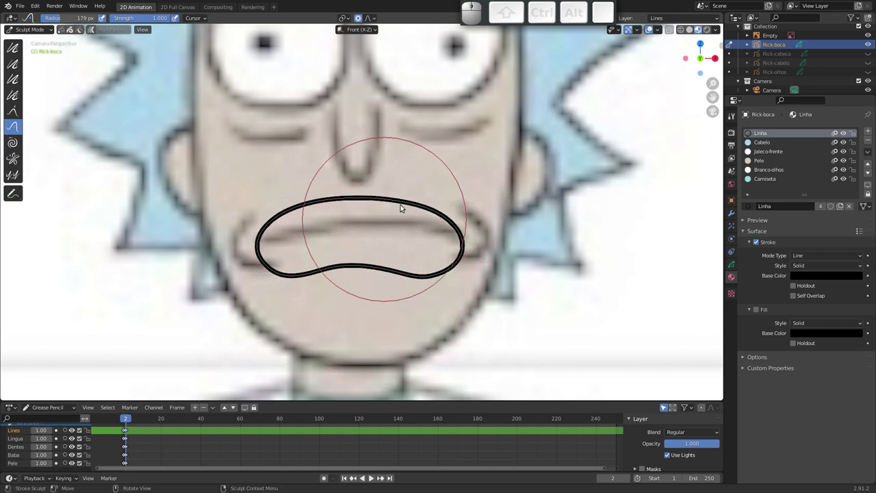
click(286, 265)
key(Tab)
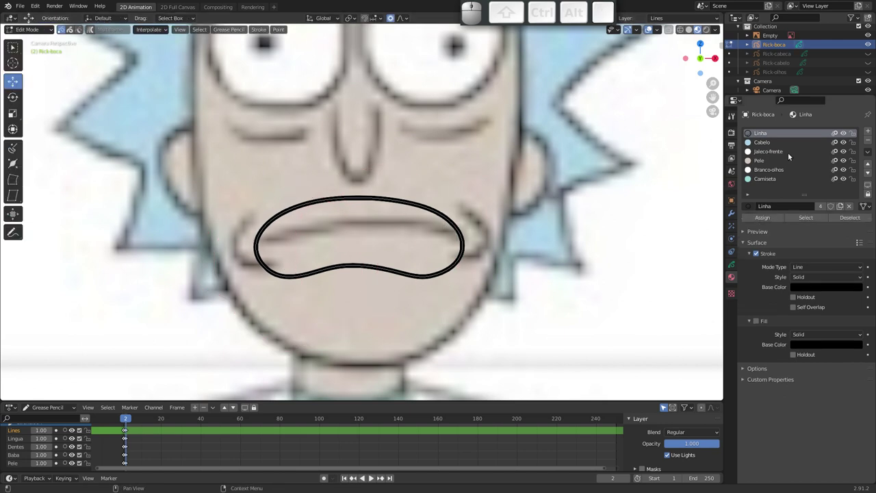
Pull the view back to see the full reference sheet
drag(419, 184, 447, 202)
drag(427, 206, 347, 195)
drag(347, 213, 648, 108)
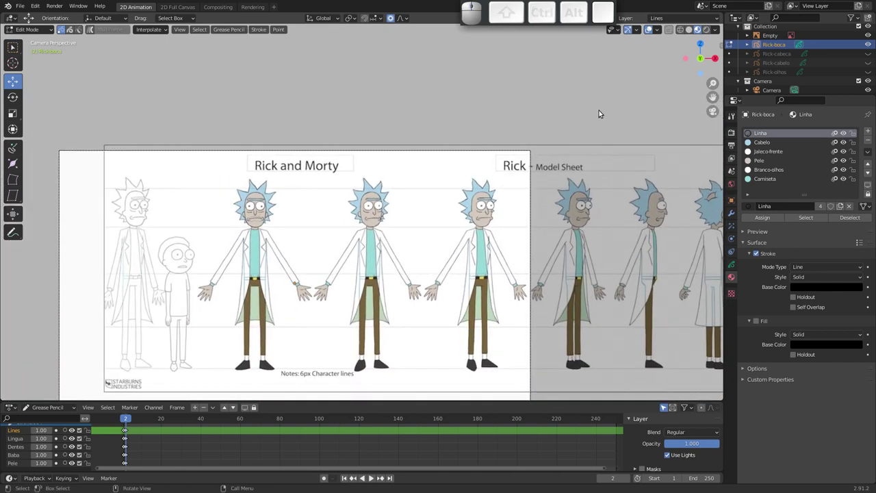
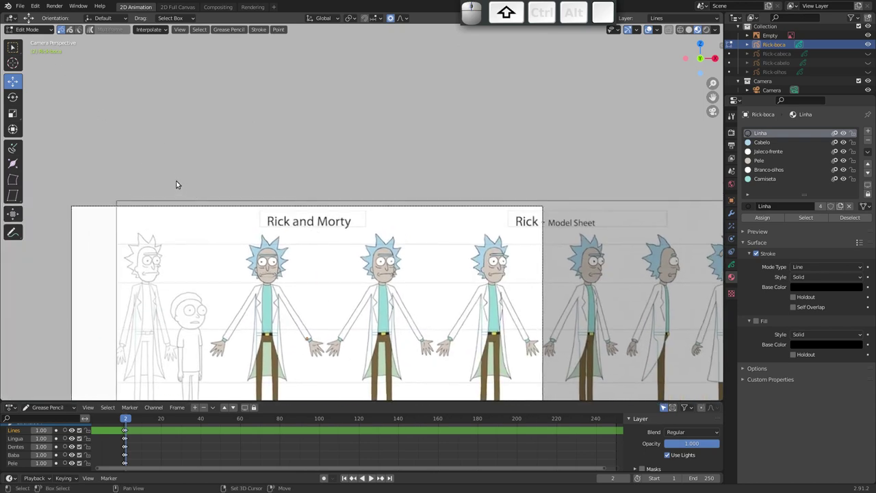
Bring up the mode pie menu and switch to Object Mode for adding the expressions reference
key(shift+a)
key(ctrl+shift+Tab)
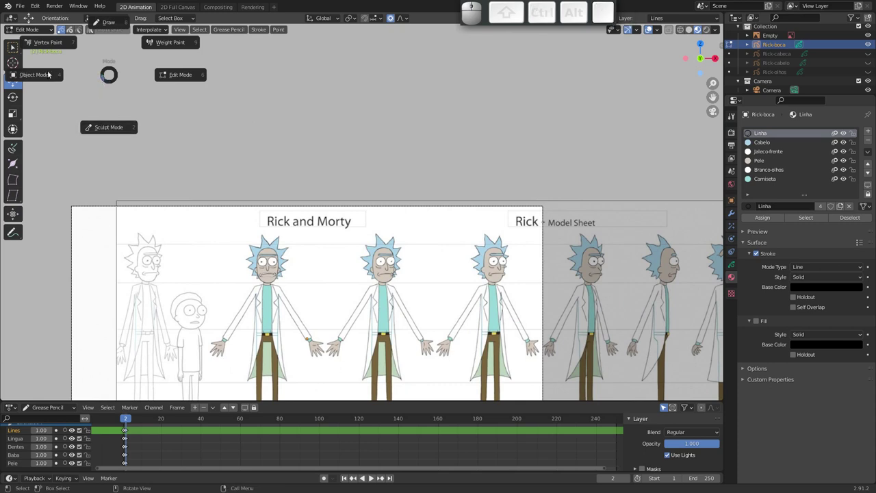
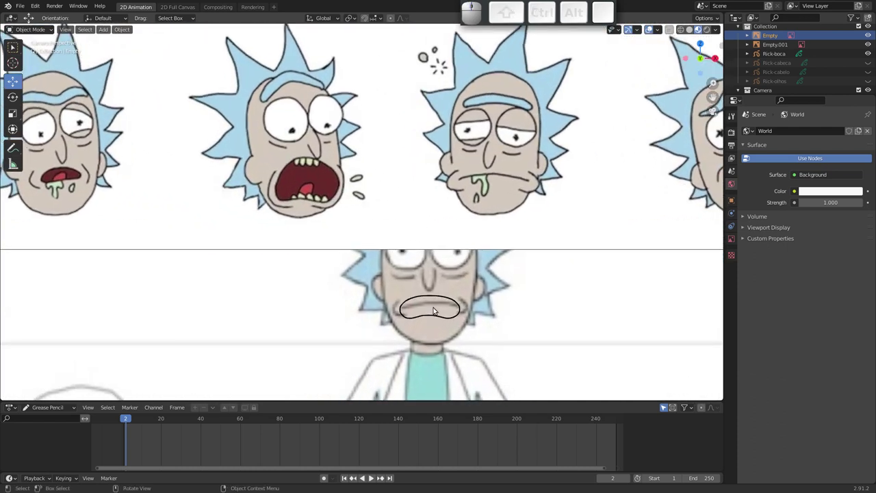
Select the mouth object, hide the expressions reference image and zoom in on Rick's face
click(772, 54)
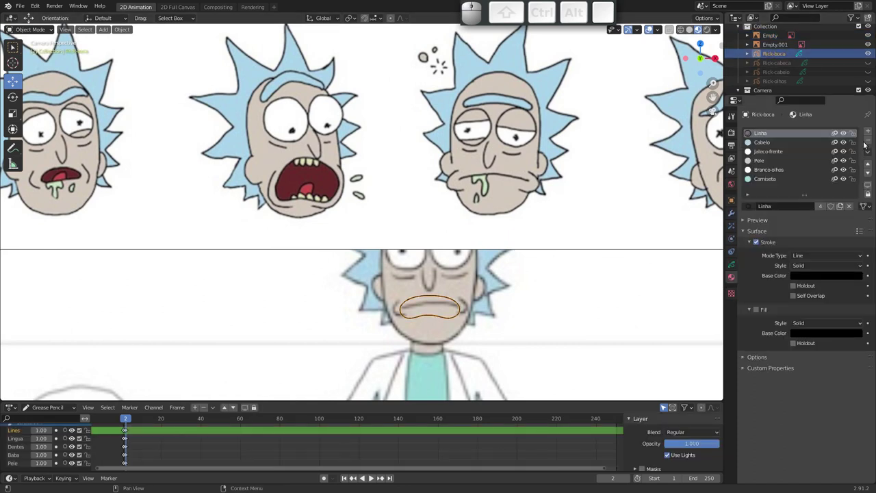
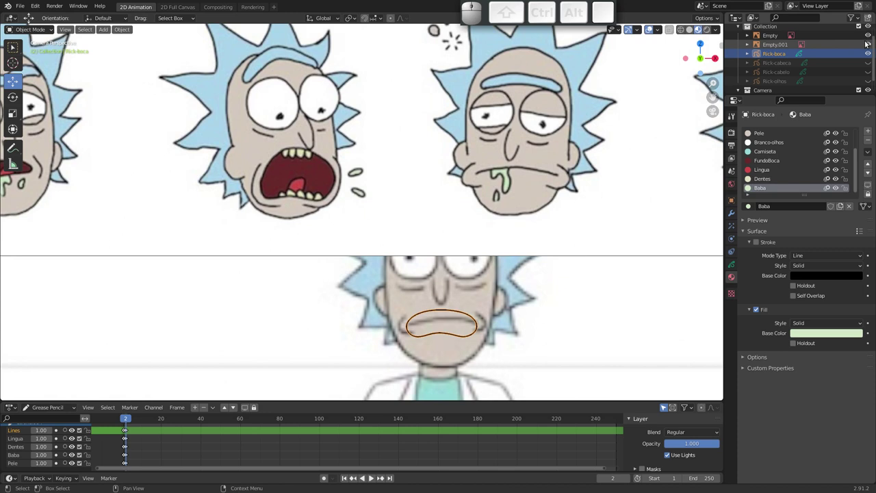
click(869, 41)
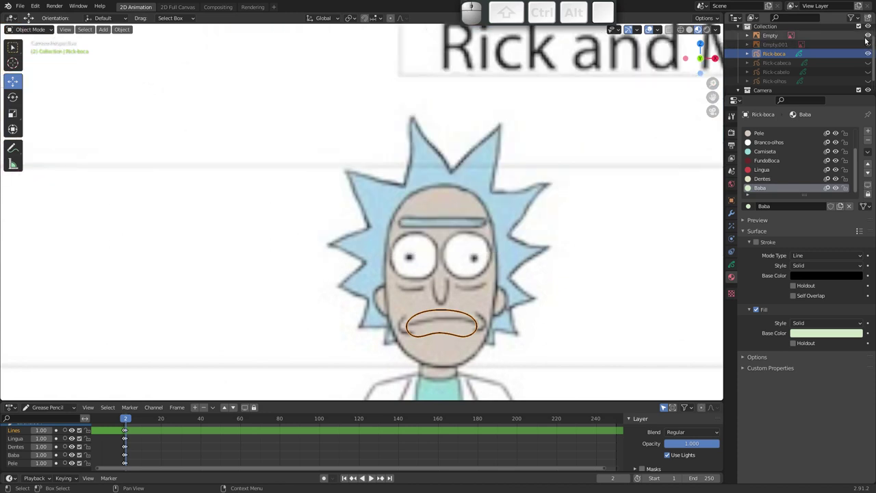
drag(486, 292, 470, 280)
drag(423, 226, 300, 246)
drag(299, 230, 367, 239)
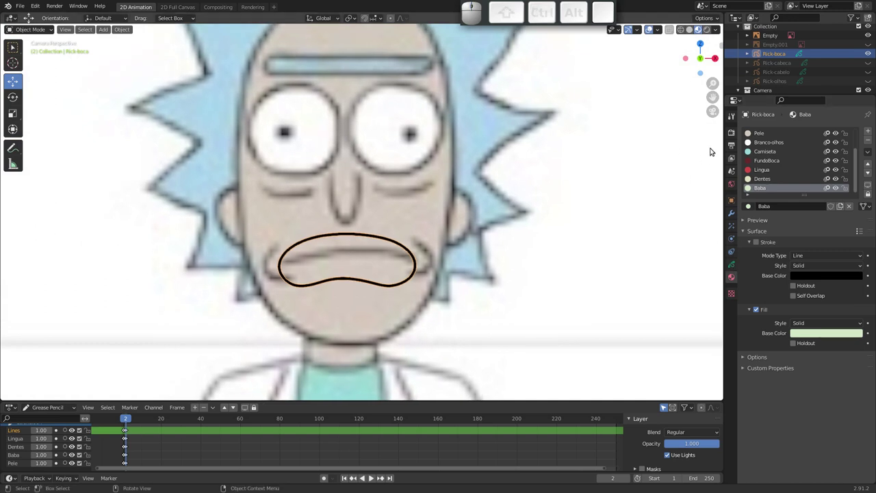
Give FundoBoca a dark red fill and show the mouth object's Layers panel
click(770, 162)
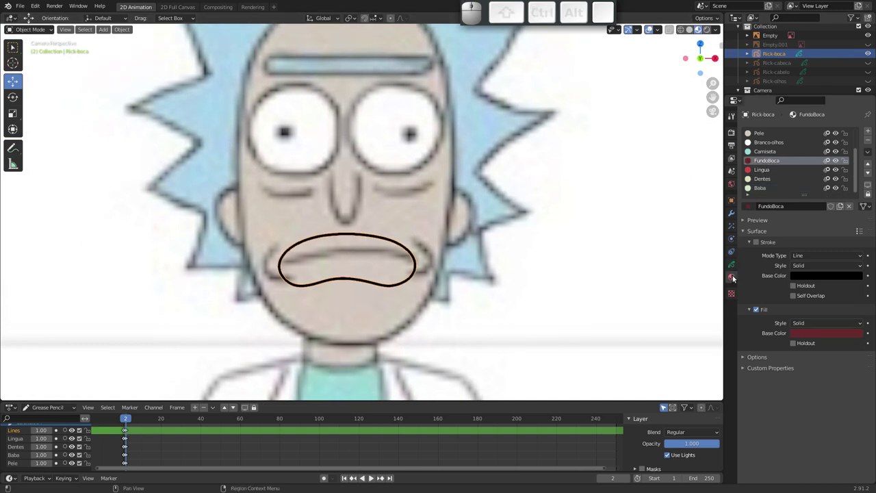
click(736, 280)
click(734, 264)
click(779, 198)
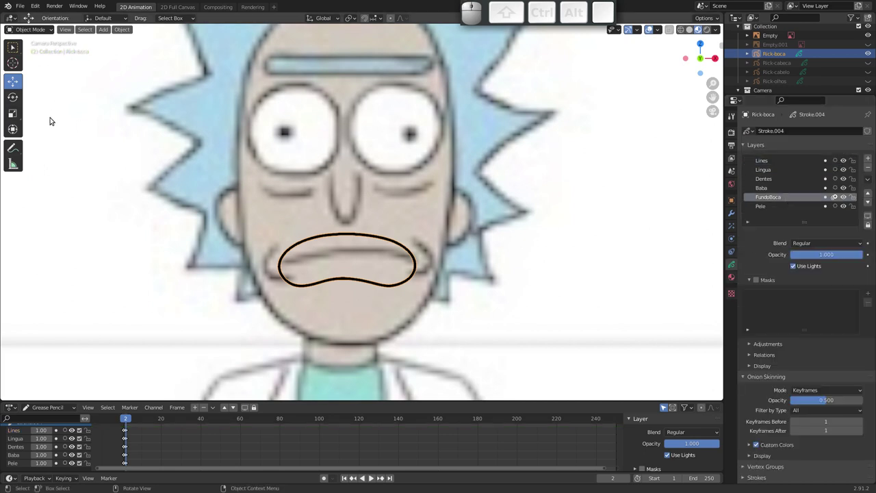
Enter Draw Mode, choose the Circle tool and bring up the drawing tool list
key(ctrl+Tab)
click(110, 48)
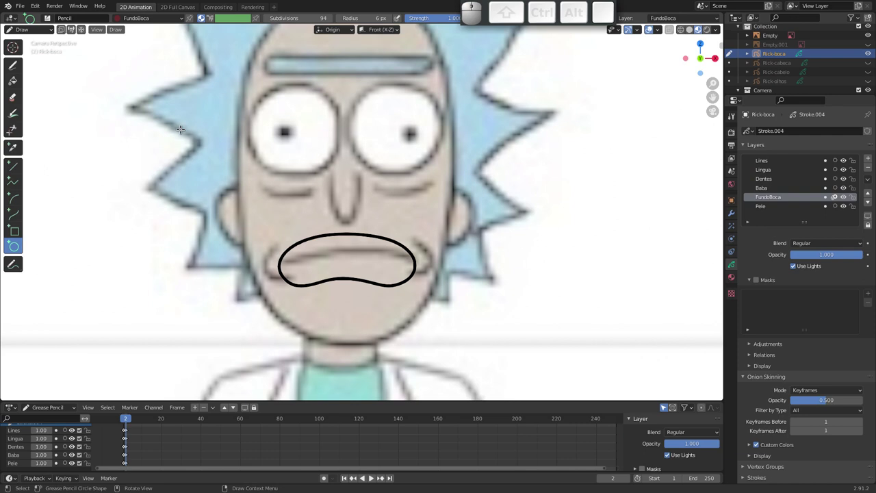
key(shift+space)
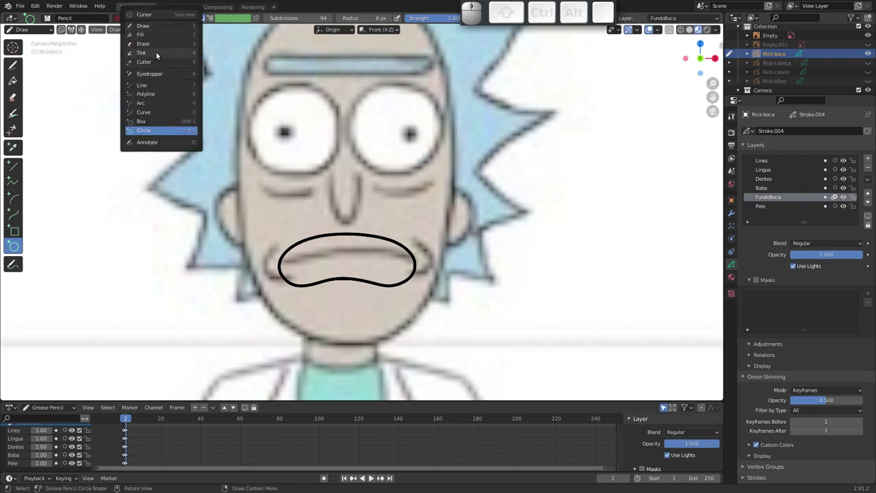
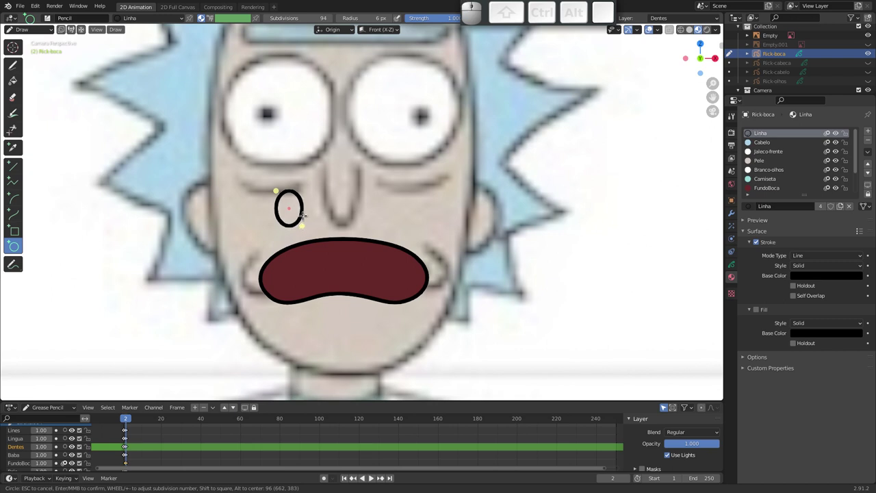
Finish the tooth oval, then select and duplicate it with Shift+D in Edit Mode
key(Return)
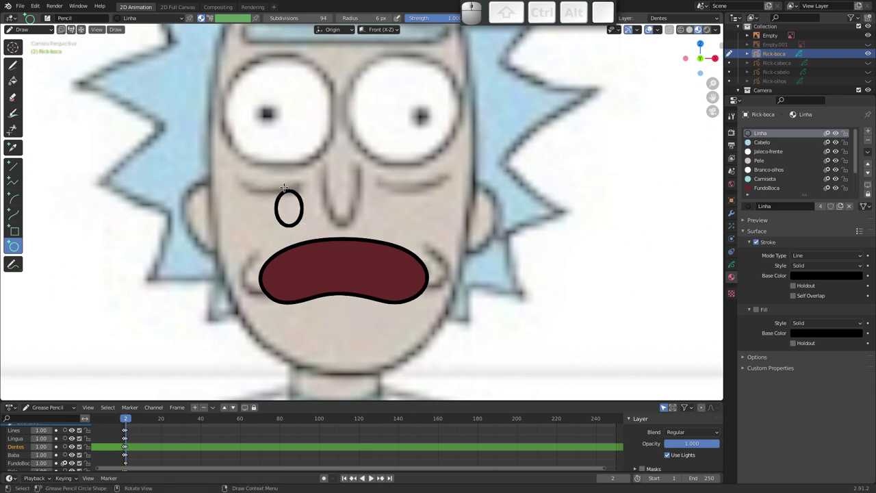
key(Tab)
drag(265, 182, 311, 229)
key(shift+d)
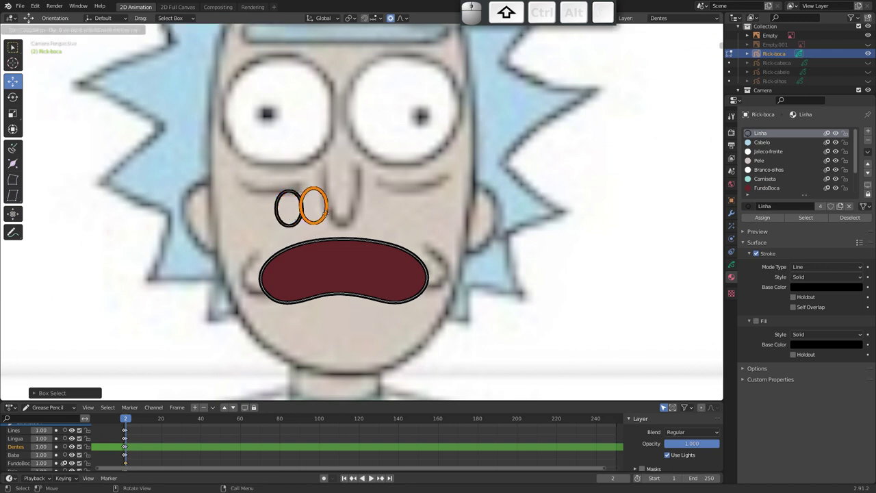
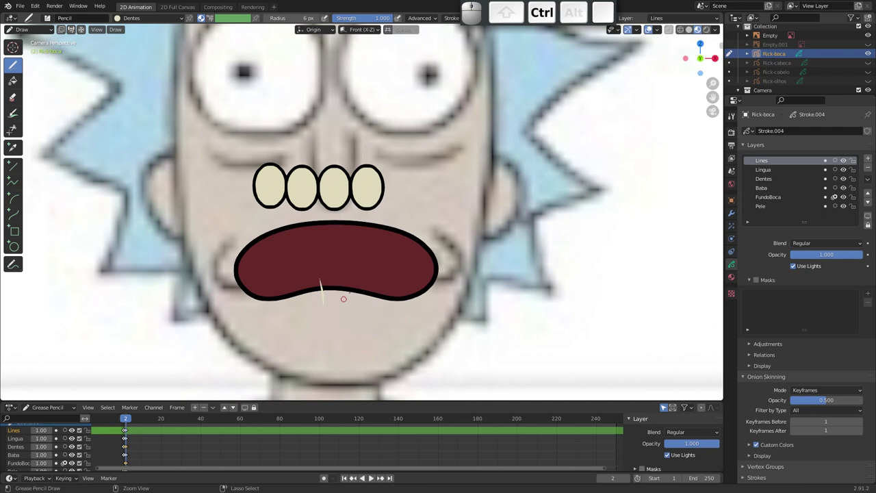
Expand the object's material list and pick the Lines layer with Linha material
click(734, 276)
click(771, 133)
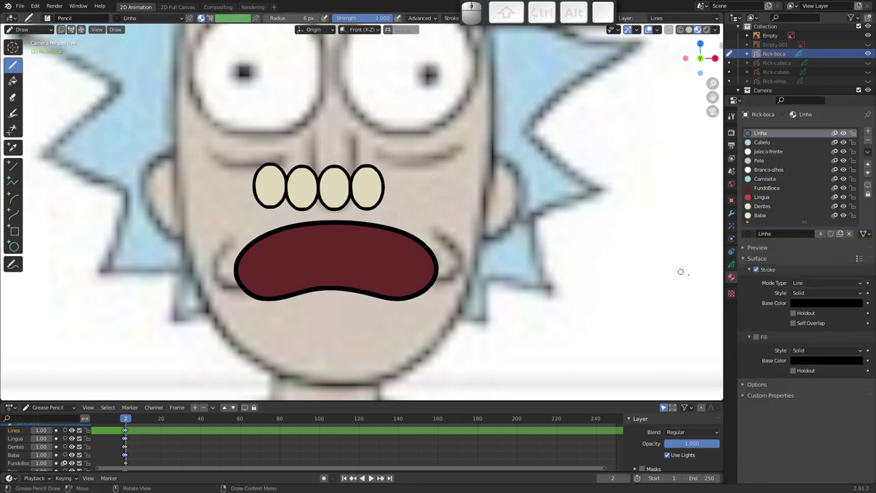
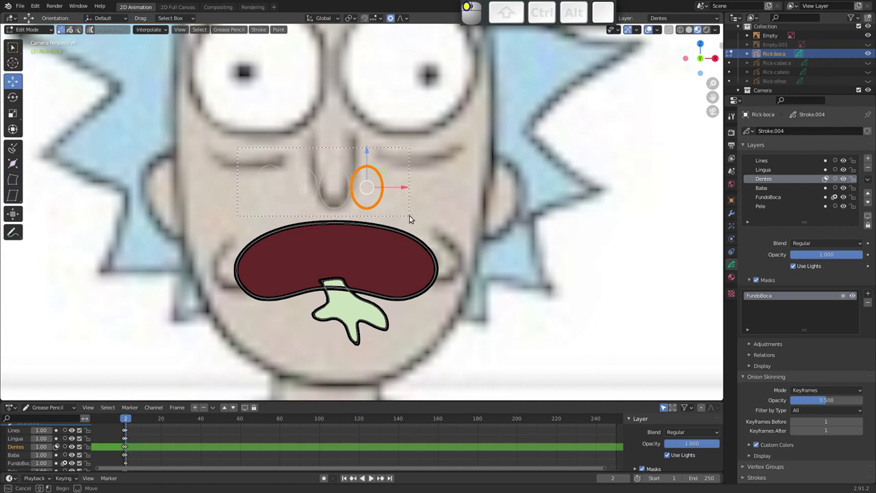
Move the teeth down into the top of the mouth and make the Baba drool layer active
key(g)
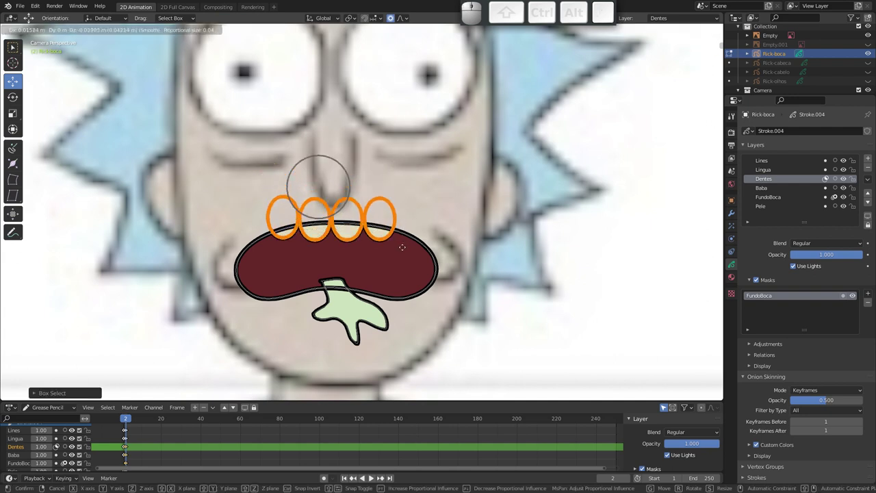
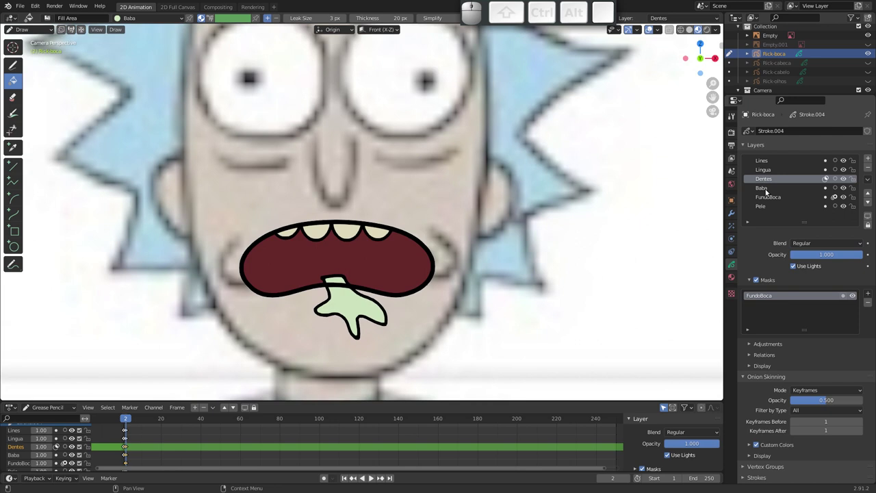
click(826, 186)
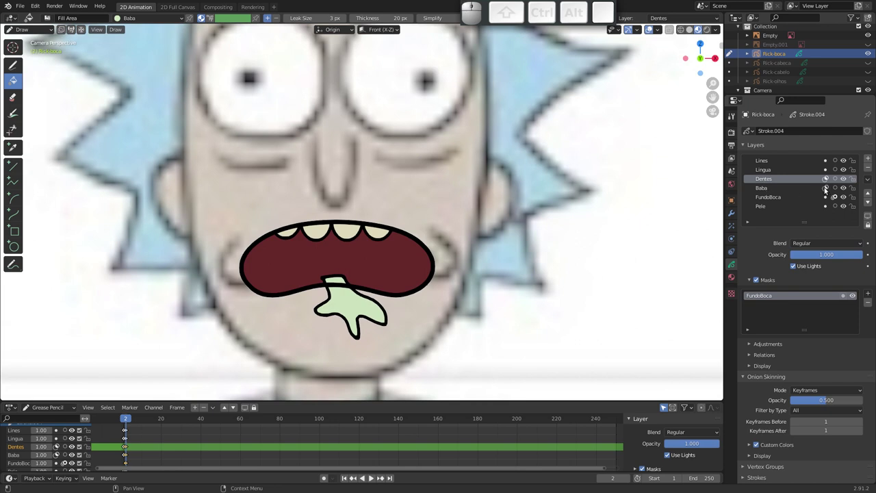
click(774, 191)
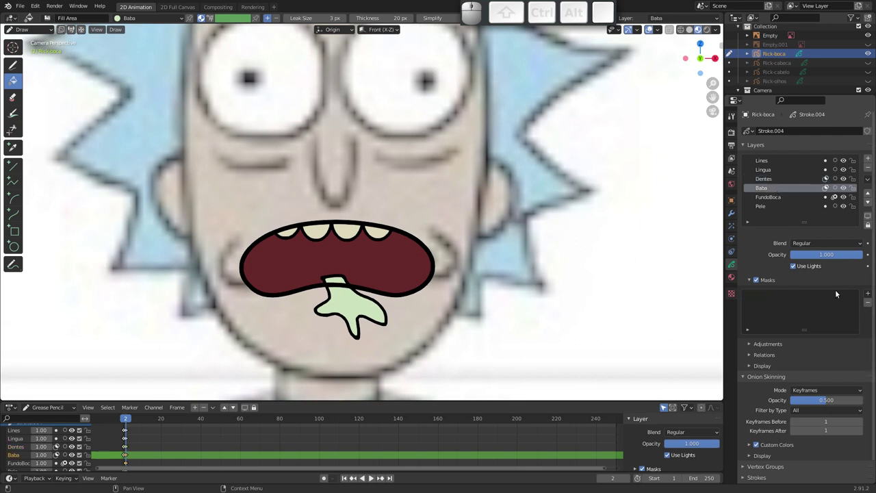
Mask the Baba drool layer with the FundoBoca mouth background
click(867, 292)
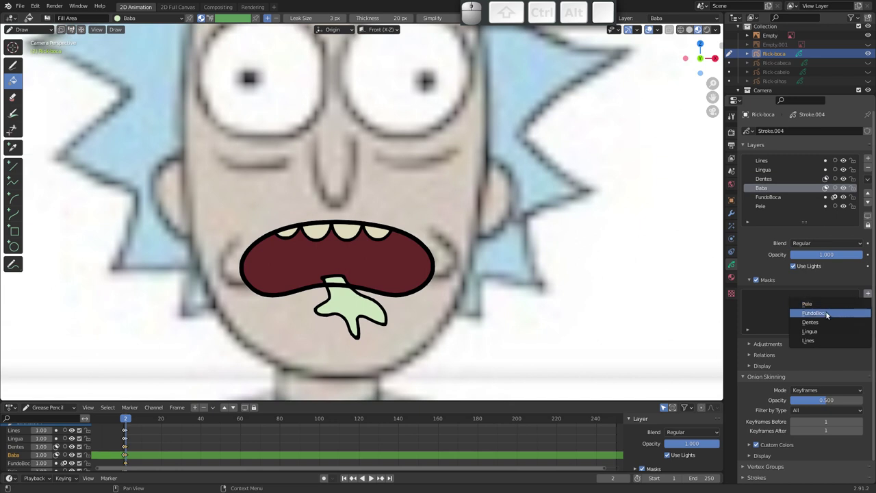
click(832, 314)
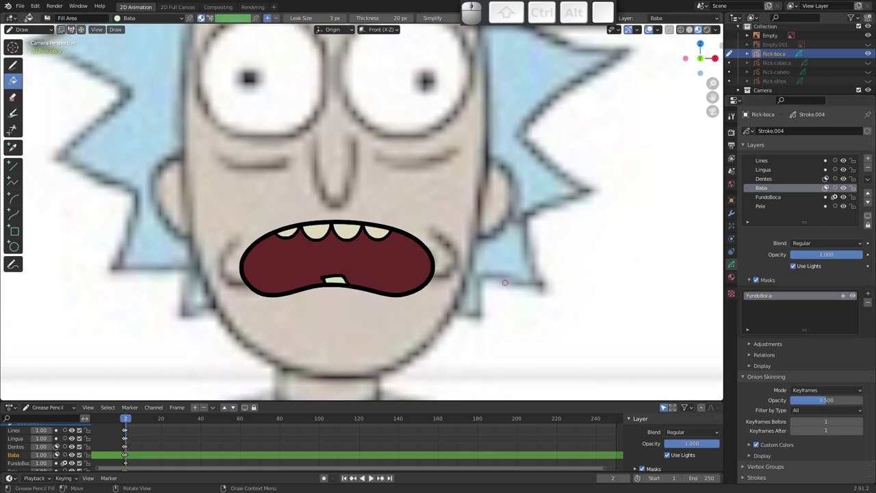
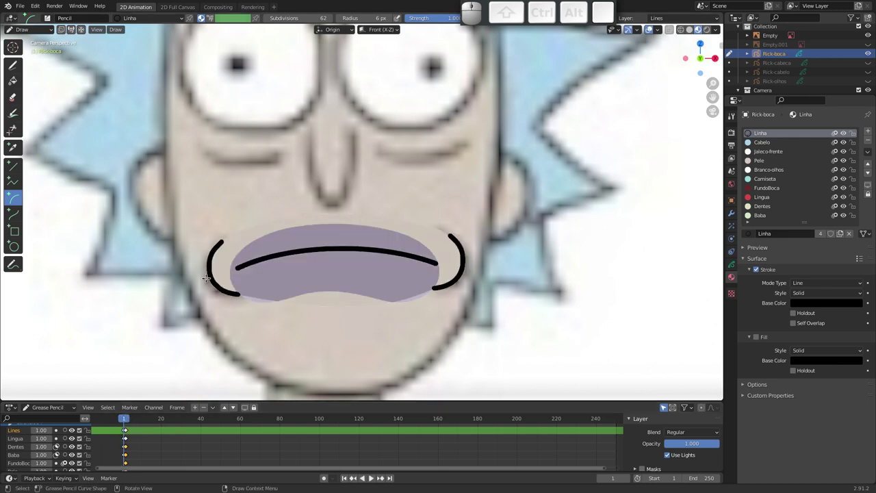
Select the closed mouth's whole skin outline stroke and copy it with Ctrl+C
key(Tab)
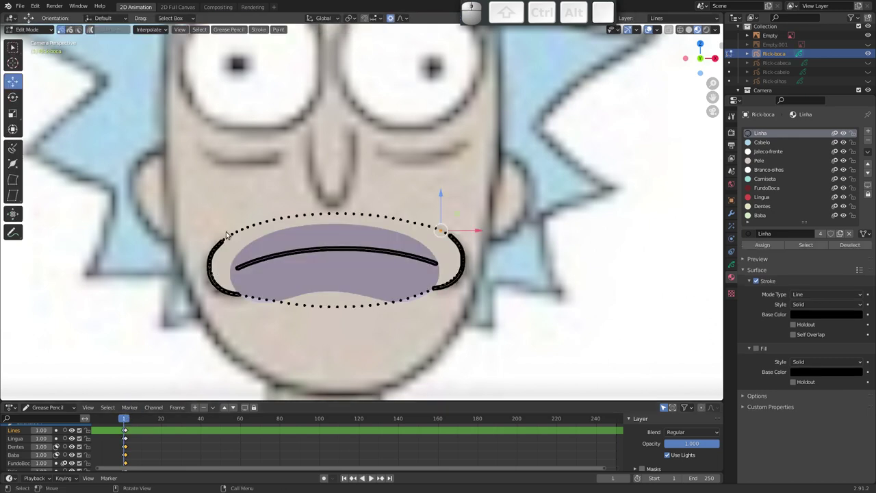
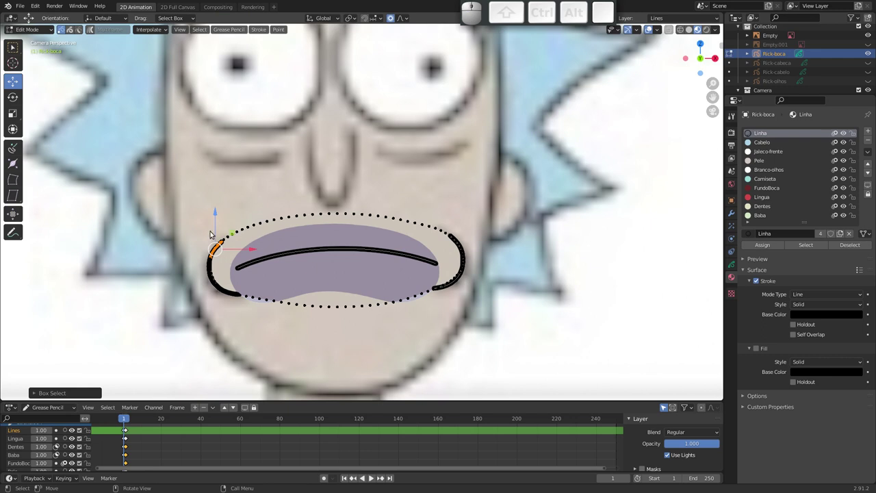
key(l)
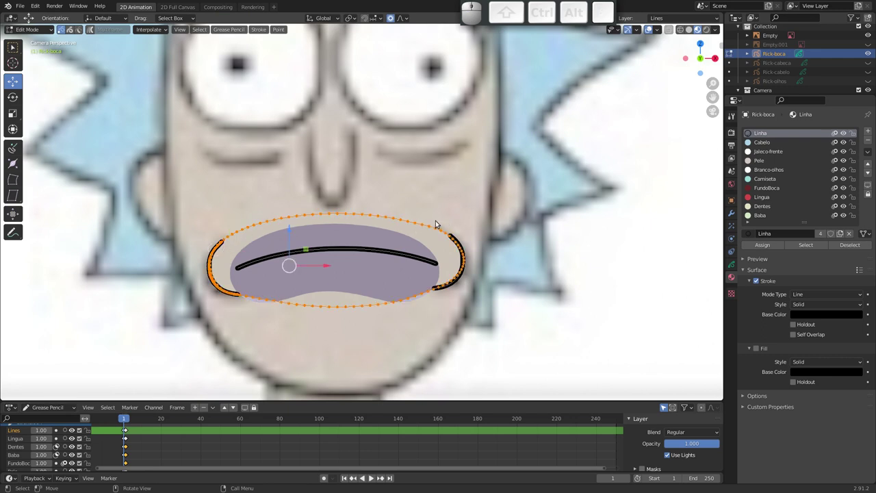
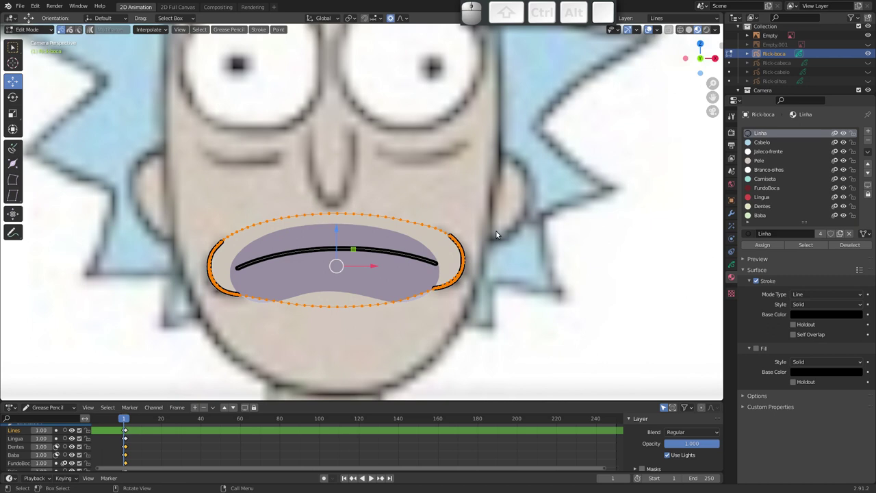
drag(301, 204, 323, 215)
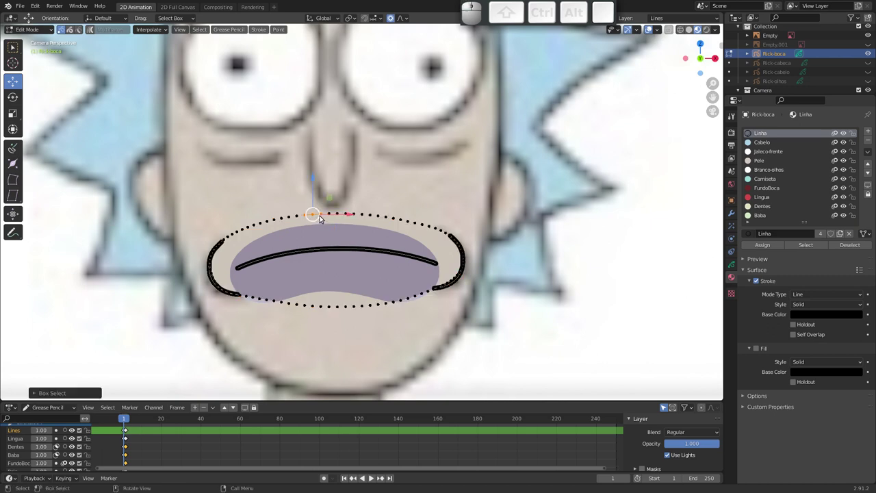
key(l)
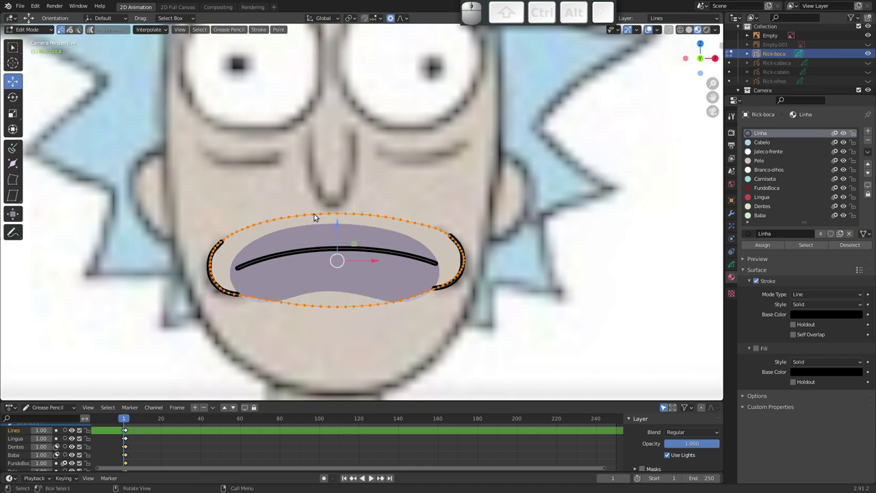
key(ctrl+c)
Step to the open-mouth frame 2 and make the Pele skin layer active
key(Right)
click(732, 262)
click(767, 205)
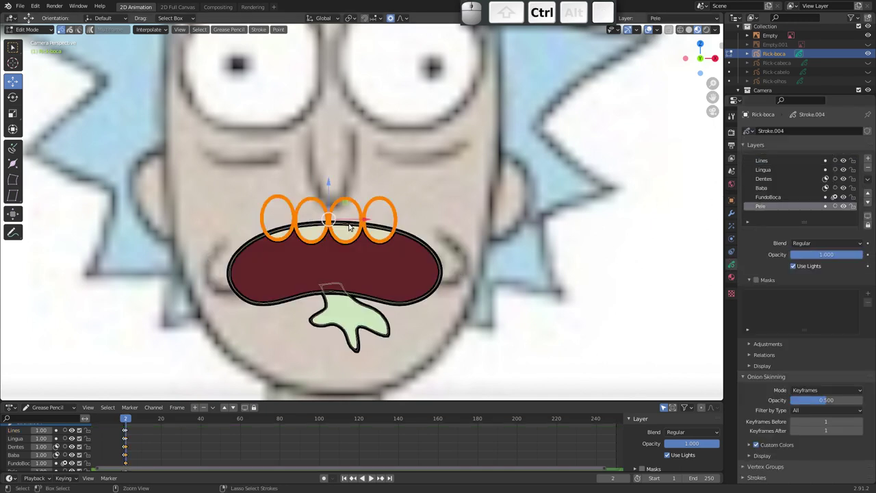
Paste the skin outline on frame 2, then select both mouth-corner curves on frame 1
key(ctrl+v)
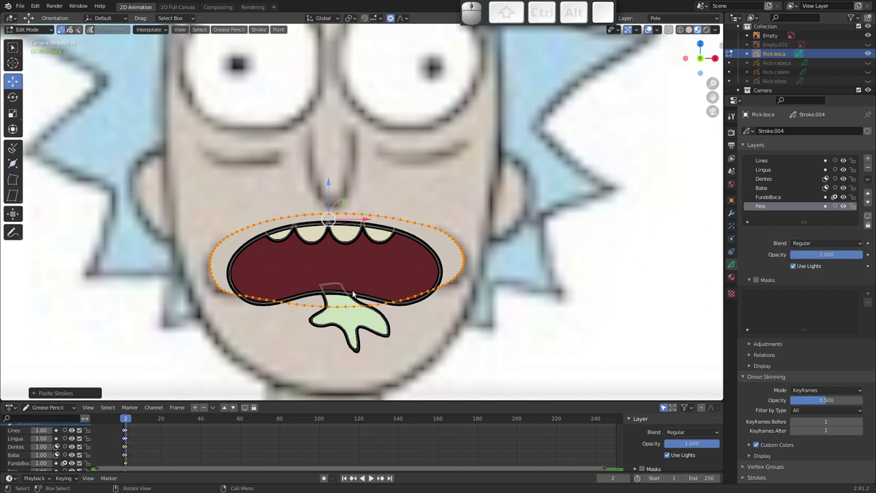
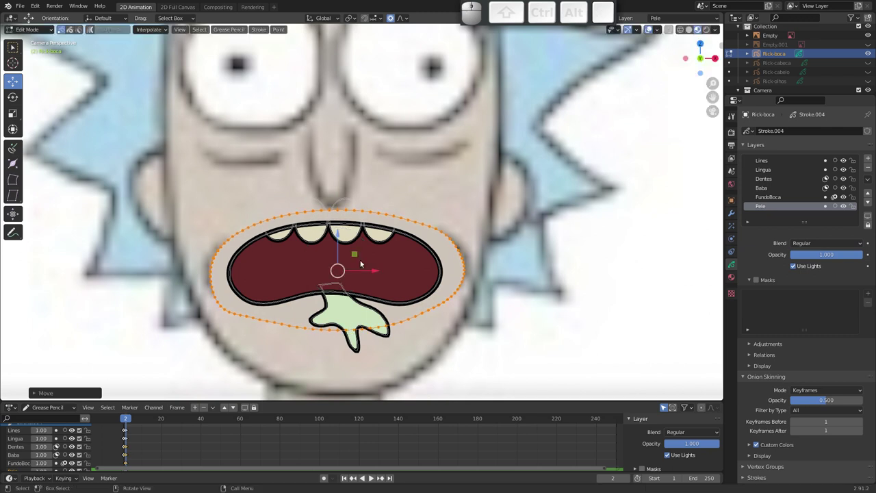
key(Left)
click(218, 290)
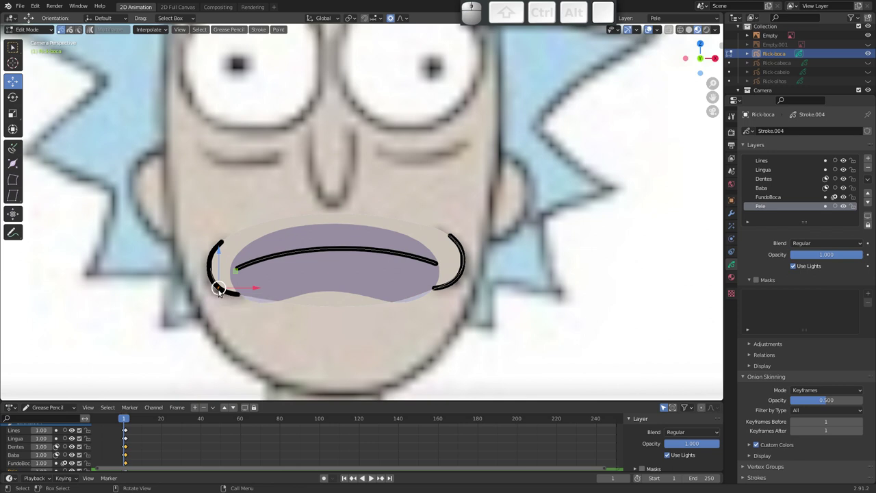
key(l)
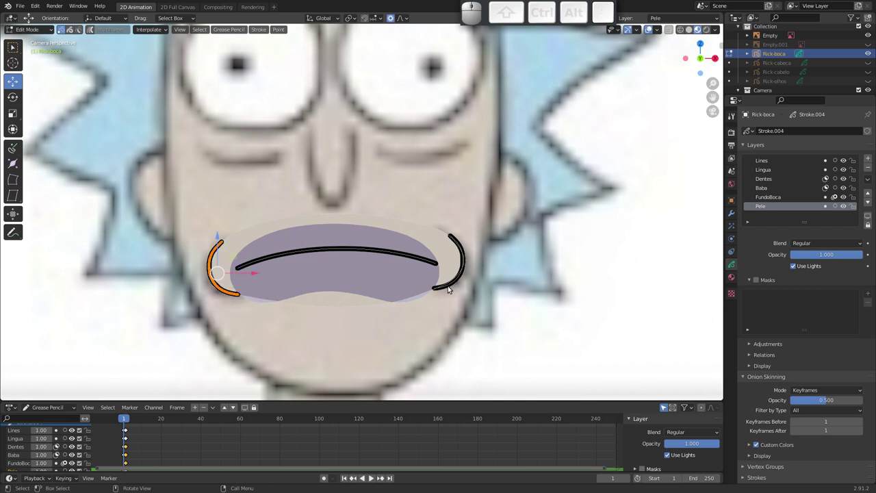
click(453, 286)
key(l)
Copy the two corner curves and paste them onto the open-mouth frame
key(ctrl+c)
key(Right)
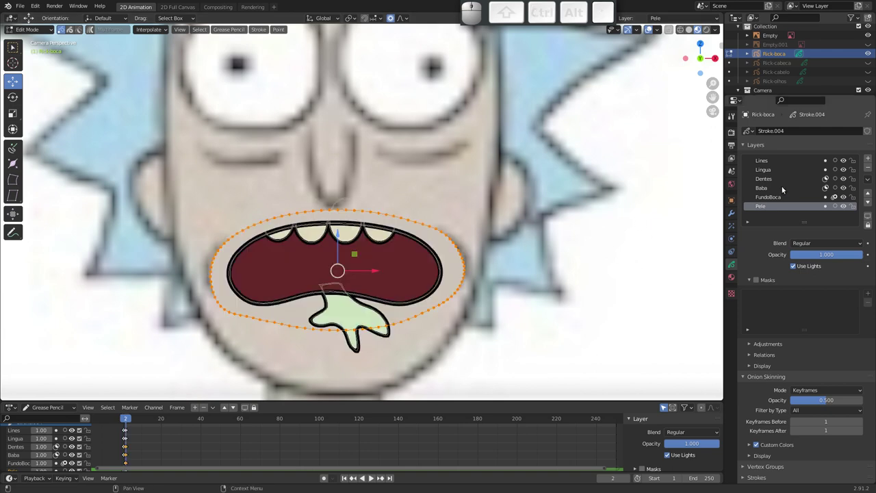
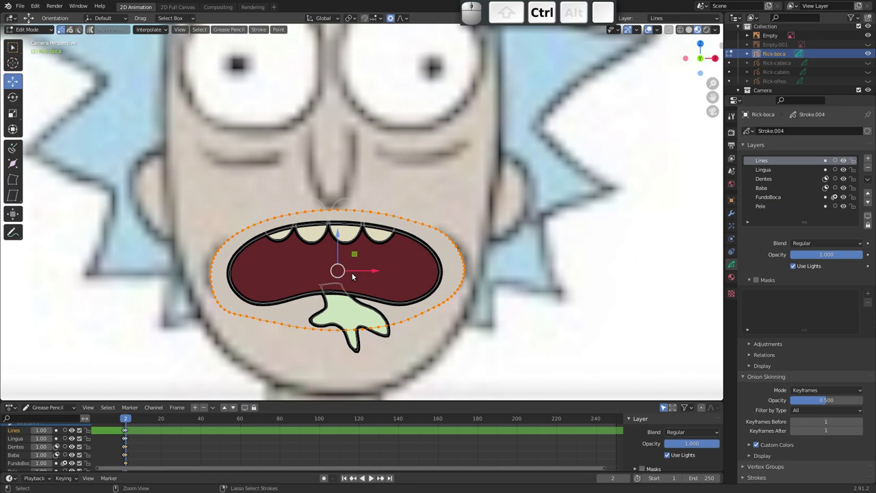
key(ctrl+v)
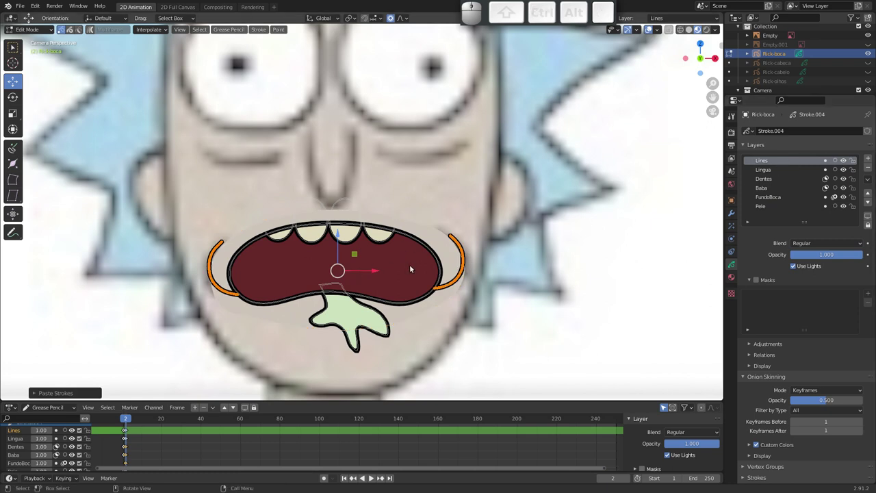
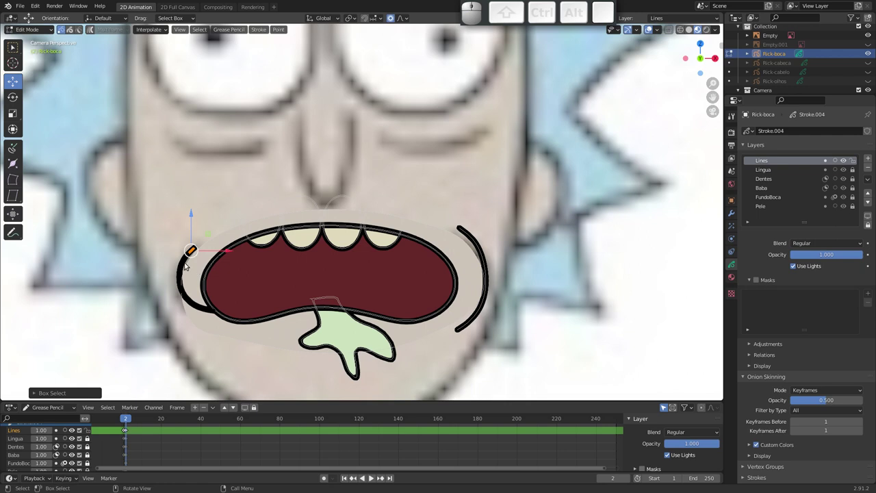
Select the whole cheek bracket stroke with L
key(l)
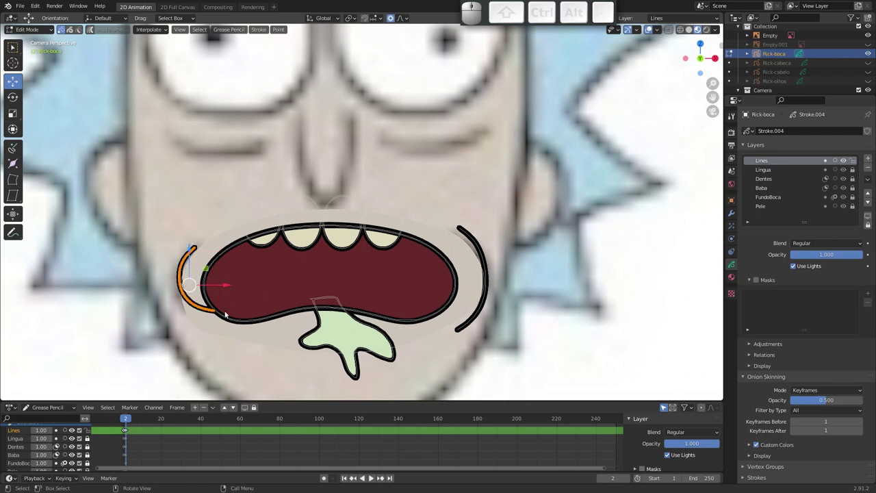
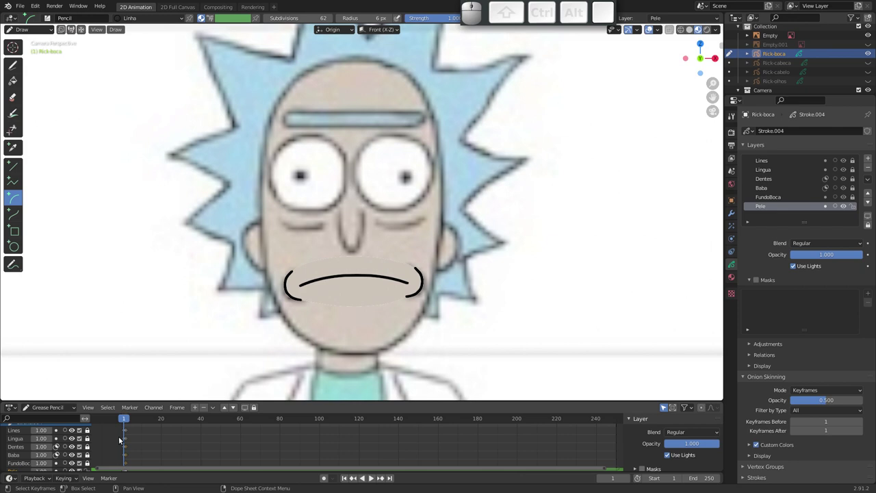
Flip between the closed and open mouth frames to compare, ending on frame 2
key(Right)
key(Left)
key(Right)
key(Left)
key(Right)
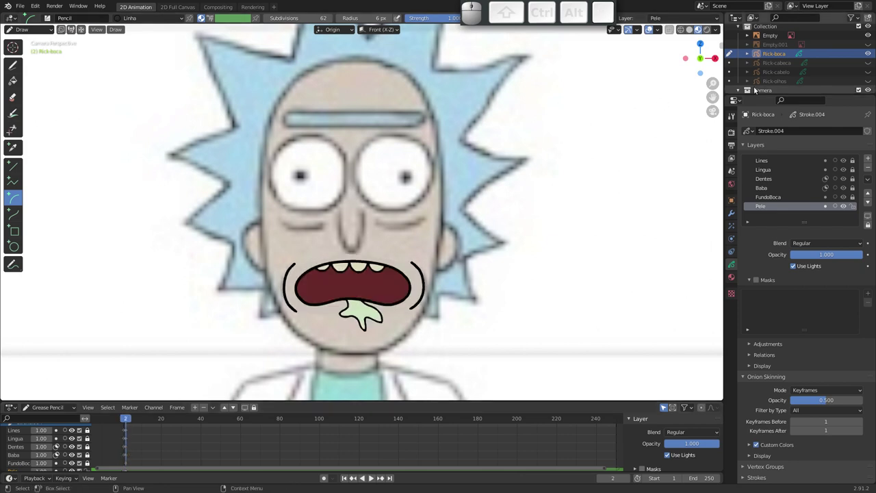
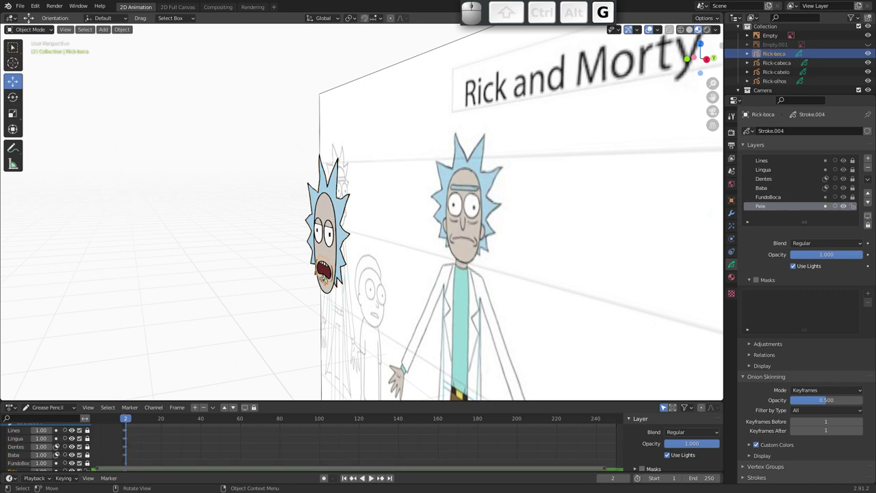
Leave drawing to Object Mode and pan the viewport down over Rick's full body
key(Escape)
drag(318, 260, 394, 300)
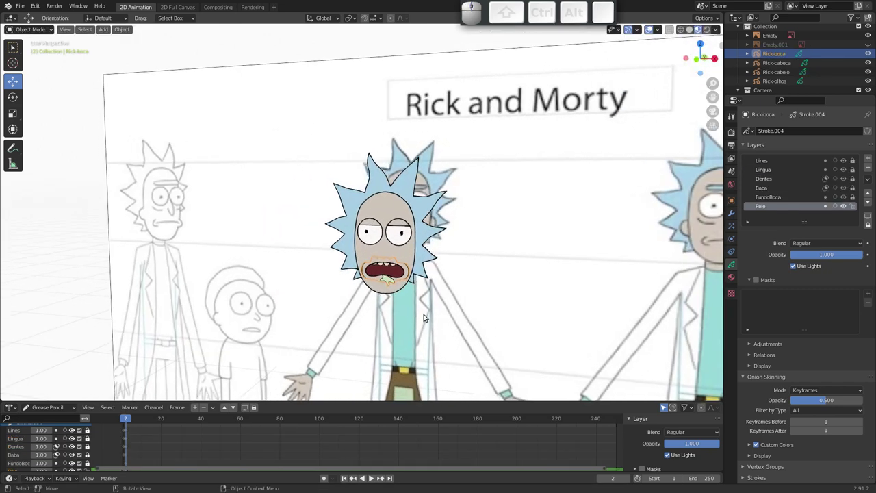
drag(374, 275, 385, 269)
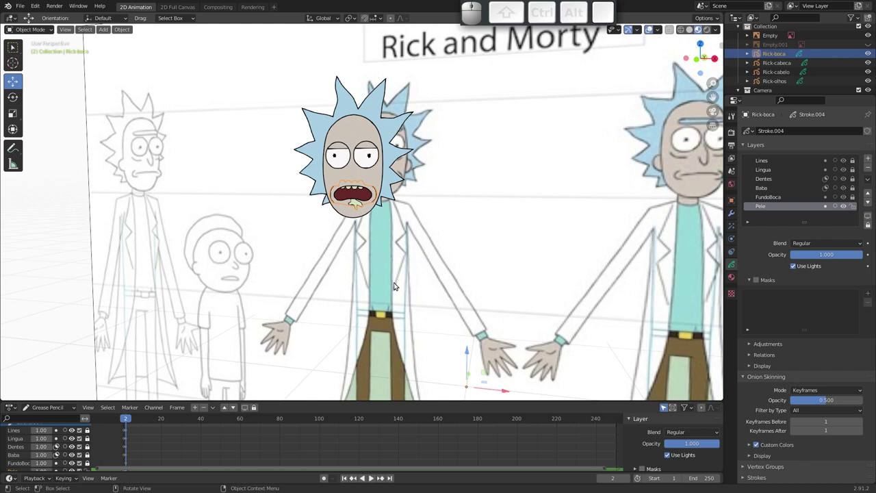
middle_click(391, 282)
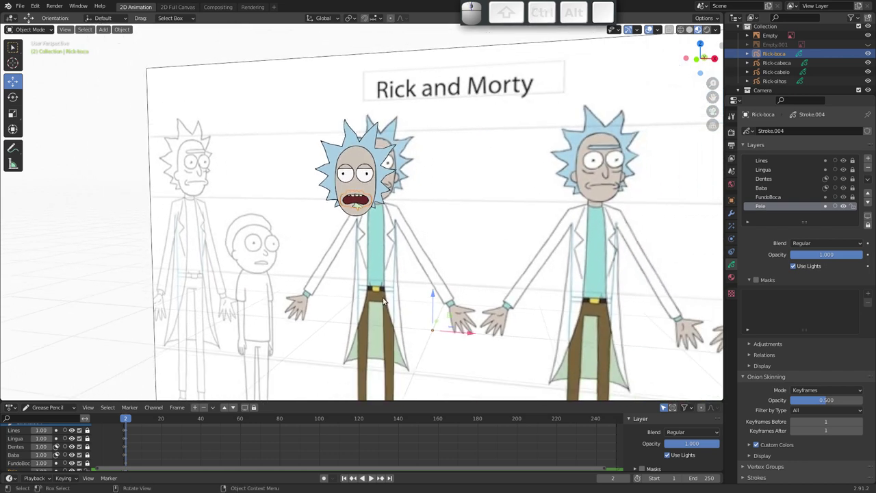
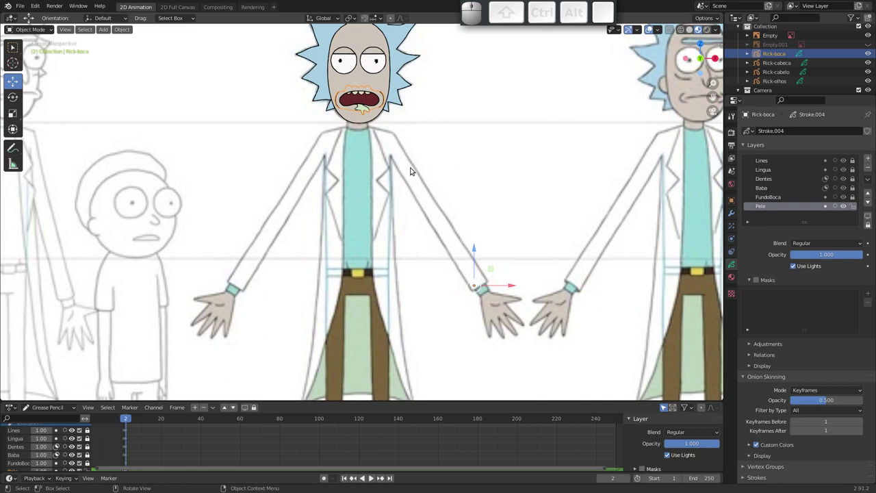
middle_click(417, 162)
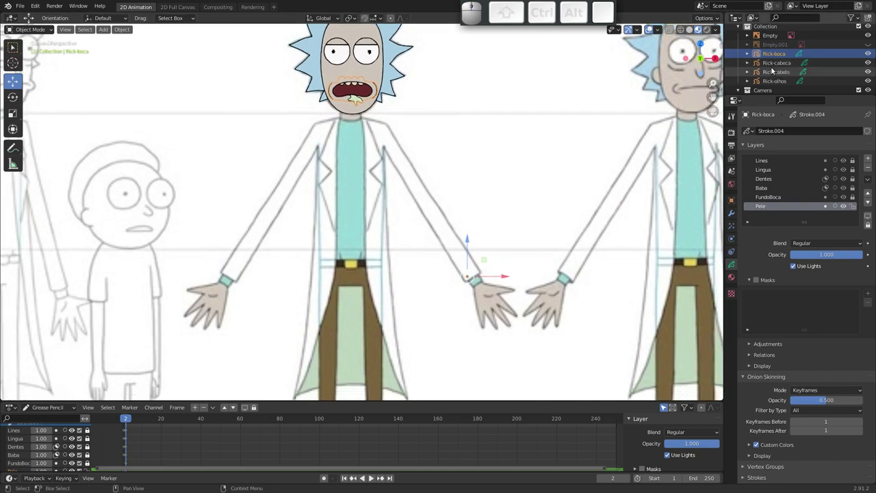
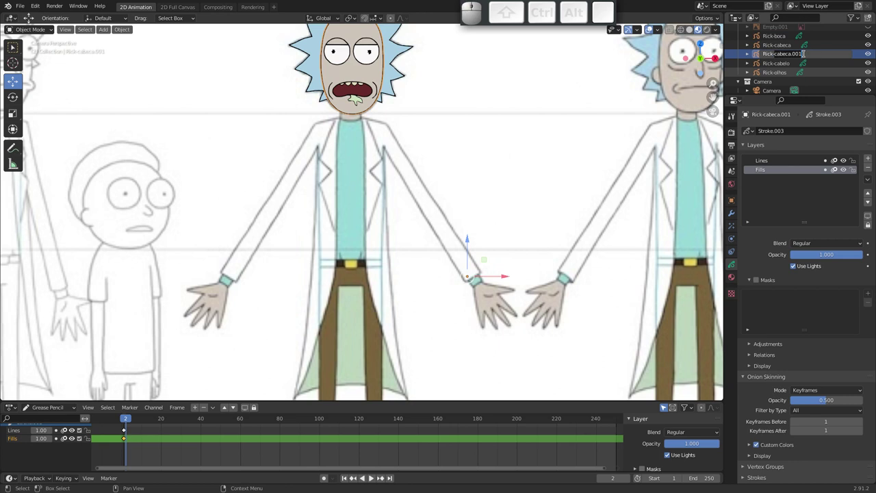
Rename the copied head object to Rick-jaleco and confirm
key(j)
key(l)
key(e)
key(c)
key(o)
key(Return)
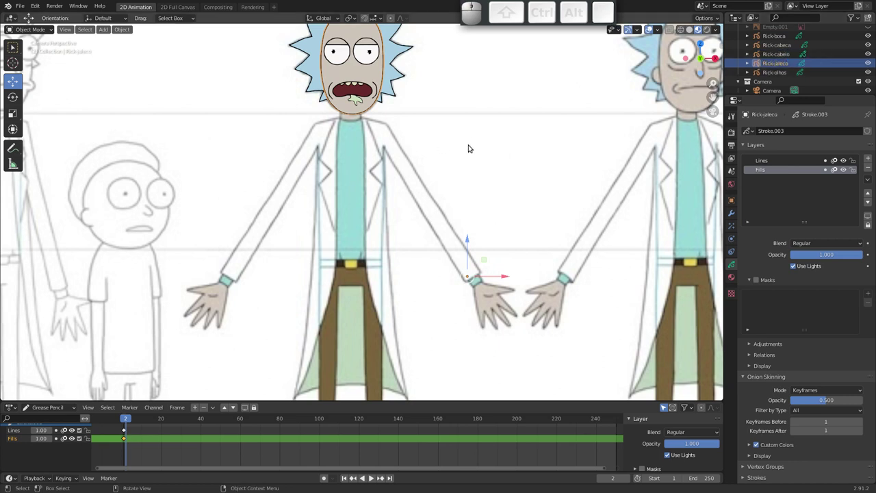
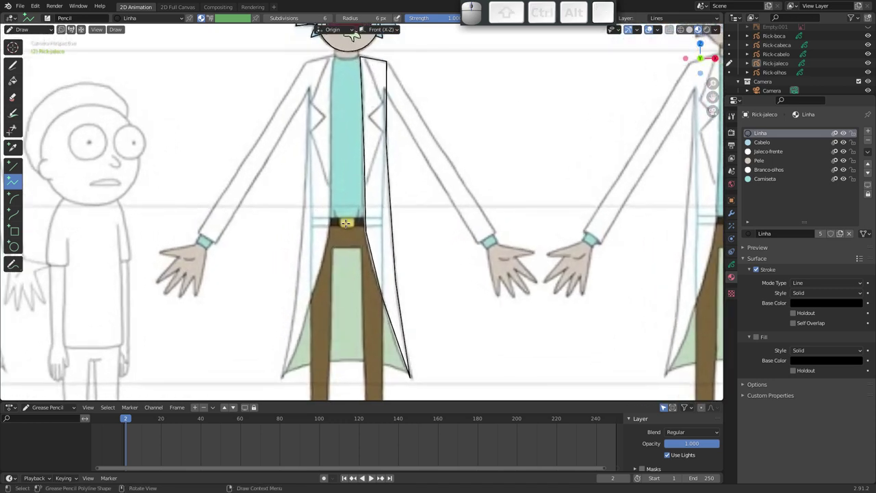
Switch to Sculpt Mode and set up the Push brush with a much smaller radius
key(ctrl+Tab)
click(358, 303)
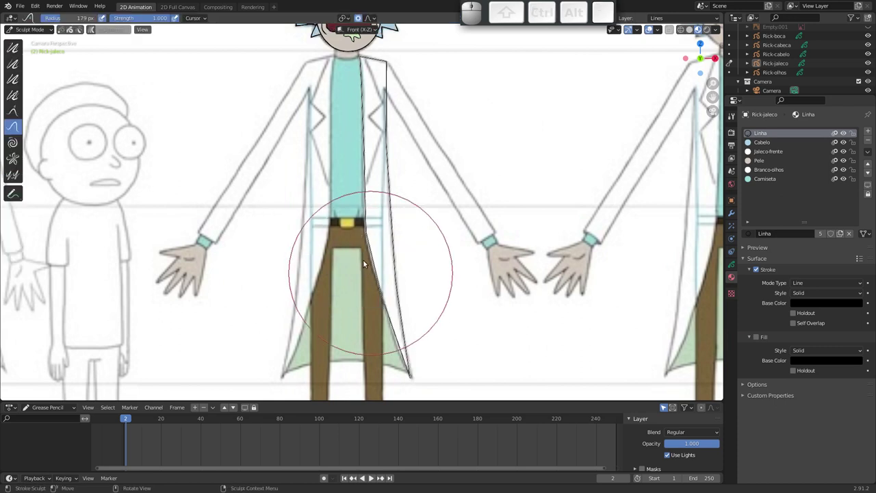
key(f)
click(329, 280)
click(368, 260)
click(363, 227)
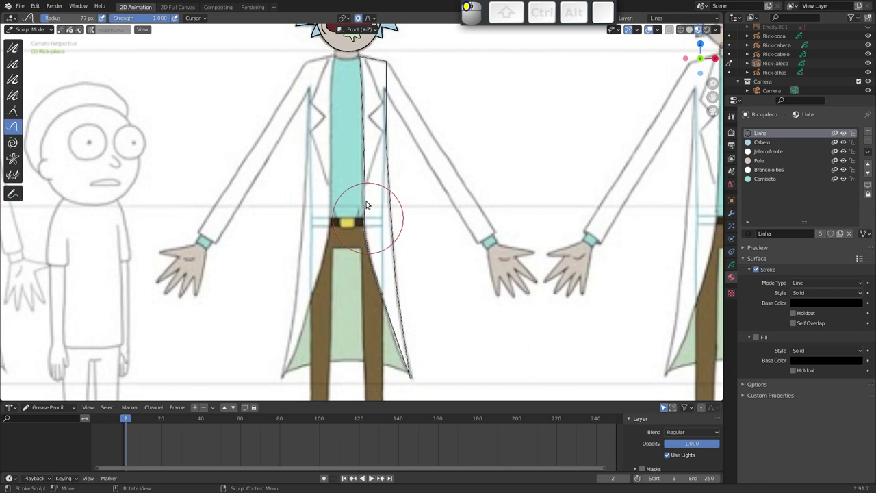
click(365, 190)
click(393, 182)
Push the coat outline onto the reference edge down toward the hem
drag(399, 213, 394, 245)
drag(401, 254, 409, 345)
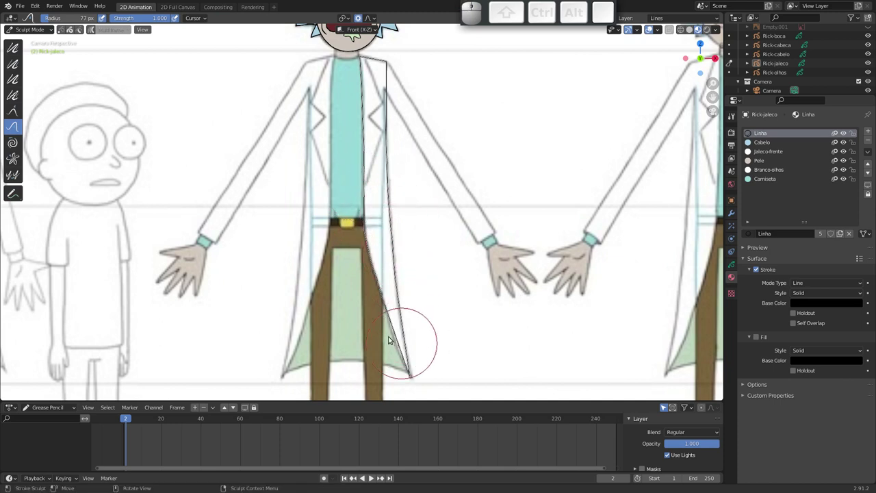
drag(390, 330, 408, 356)
click(409, 357)
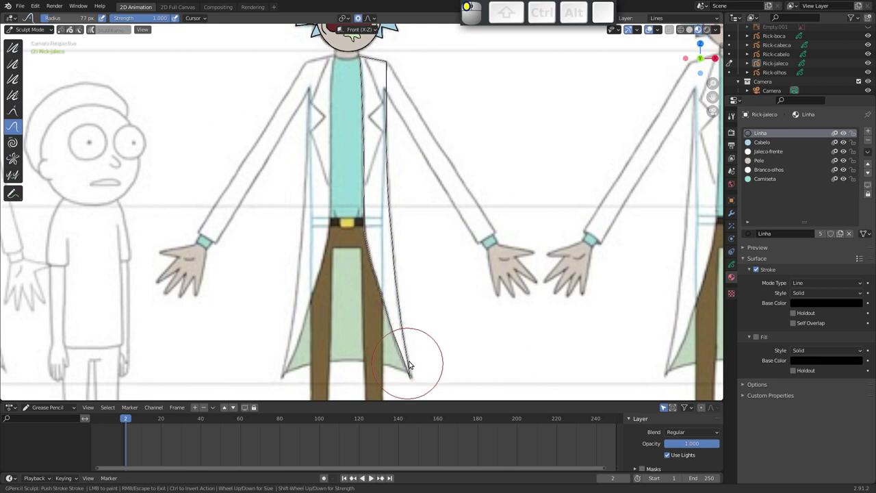
click(412, 358)
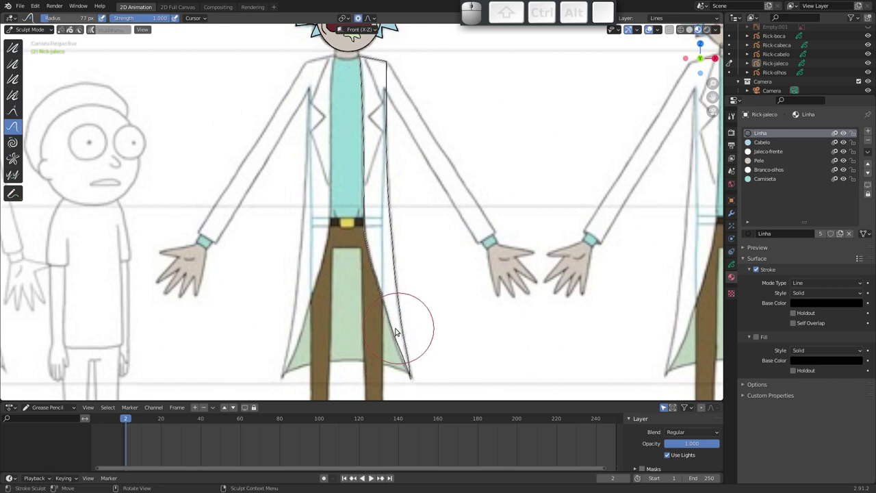
drag(388, 308, 355, 254)
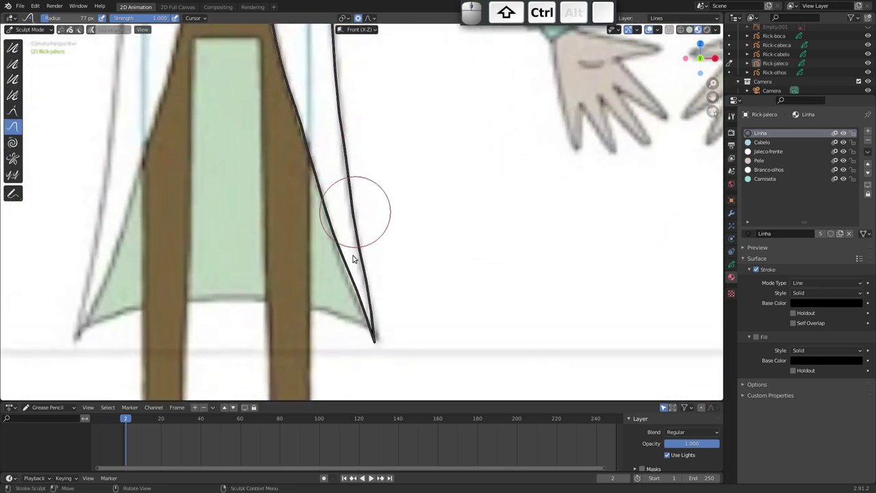
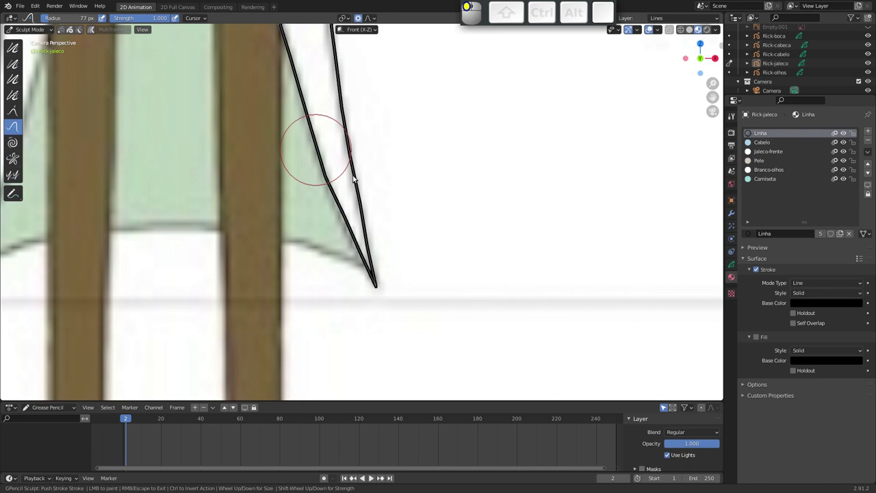
drag(317, 167, 352, 244)
drag(322, 177, 348, 231)
drag(372, 266, 354, 241)
click(352, 237)
click(377, 277)
click(371, 236)
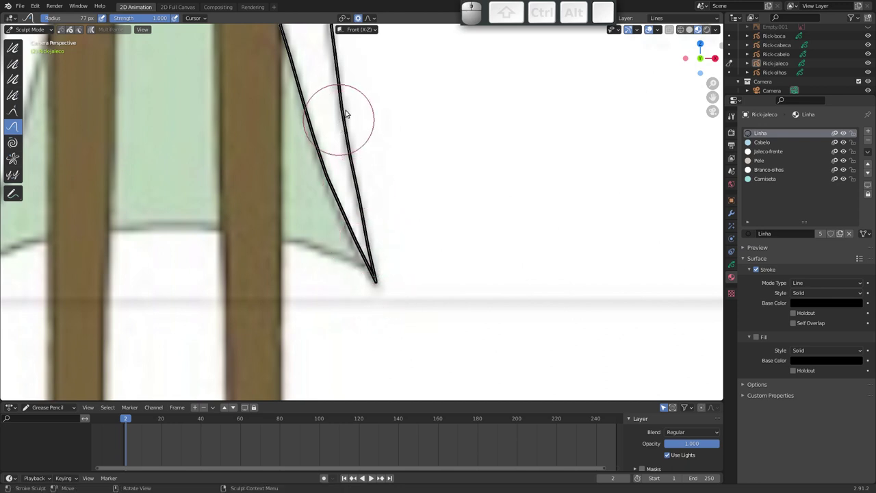
Push the upper outline along the coat edge and around the collar, then enter Edit Mode
middle_click(354, 129)
drag(352, 152, 331, 211)
click(334, 232)
drag(328, 177, 327, 145)
click(324, 142)
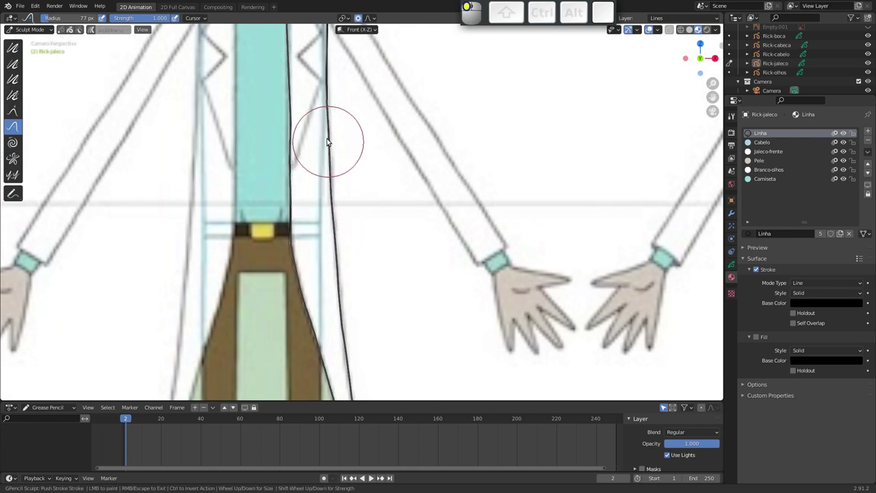
drag(330, 98, 344, 182)
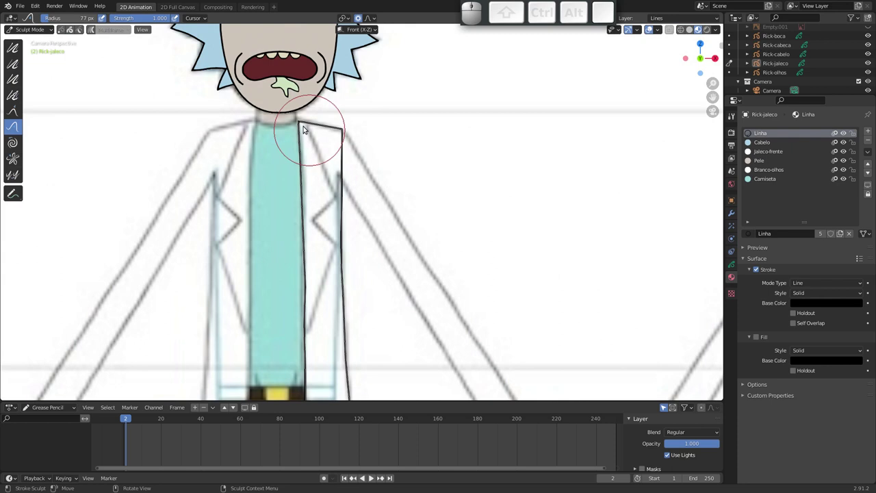
drag(302, 125, 340, 194)
drag(331, 210, 317, 160)
drag(317, 155, 350, 156)
key(Tab)
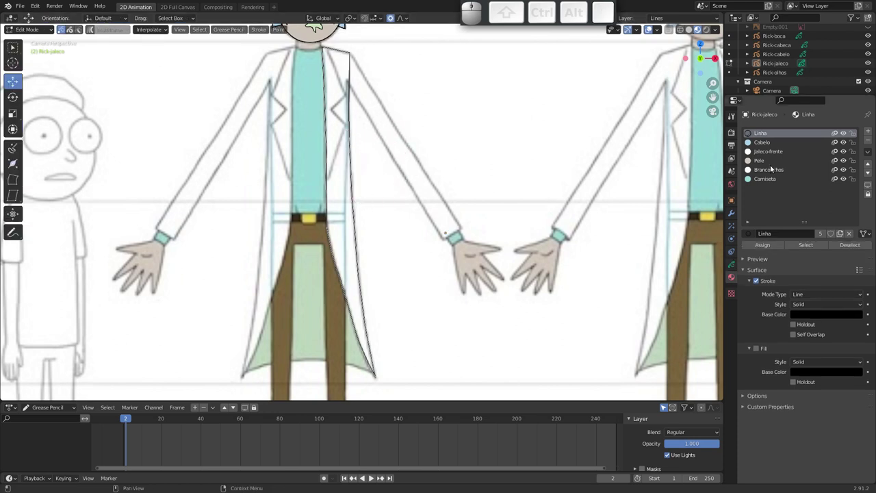
Assign the white Jaleco-frente material to the coat front outline and return to Sculpt Mode
click(777, 153)
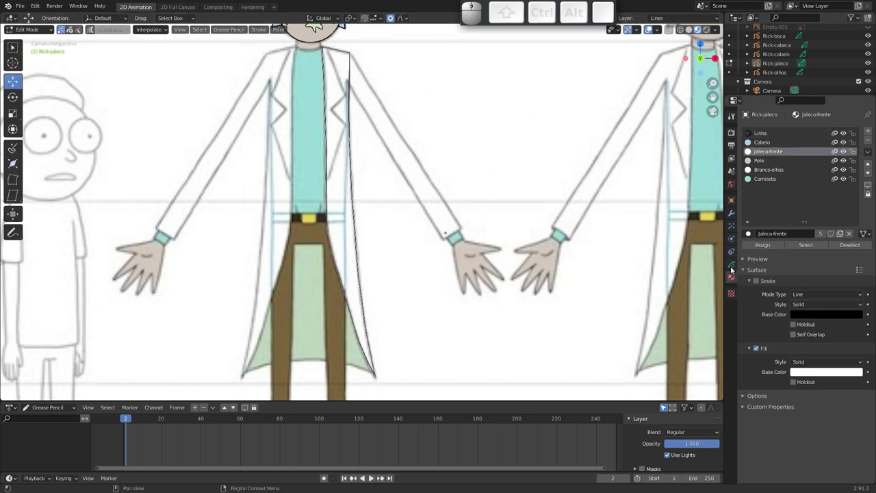
click(732, 263)
click(764, 173)
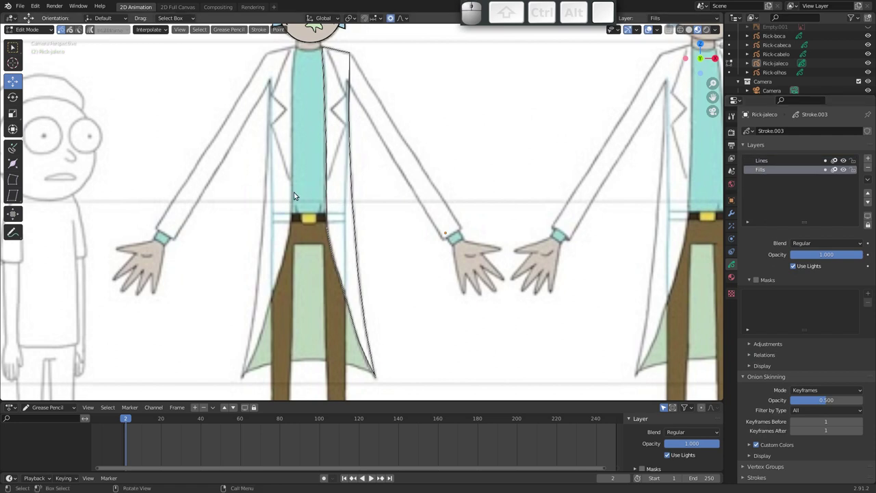
key(Tab)
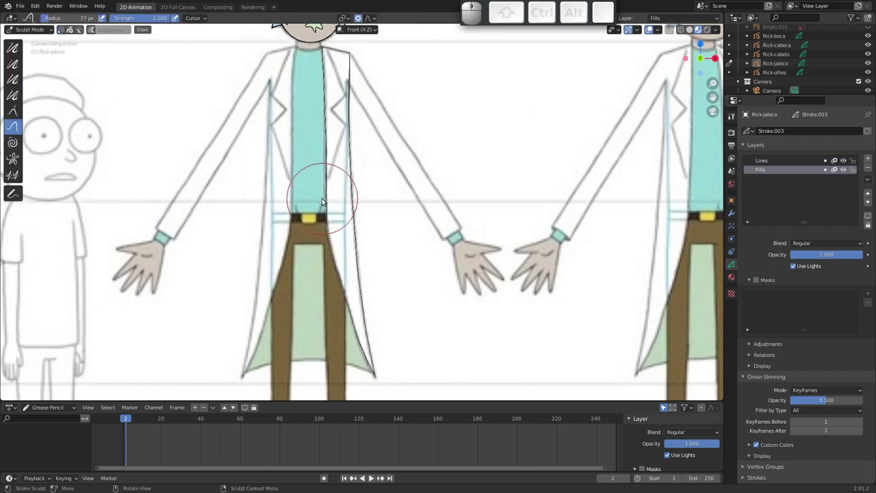
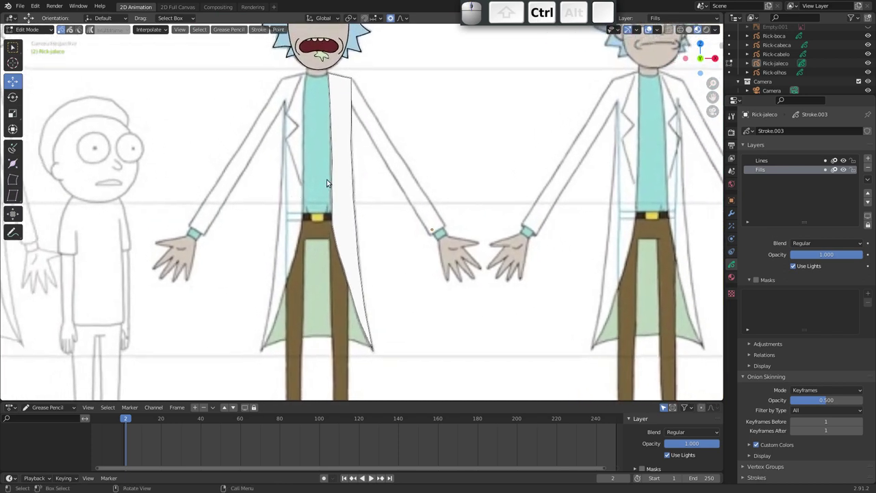
Duplicate the white coat front panel with Shift+D to mirror it across the torso
key(a)
key(g)
key(Escape)
key(shift+d)
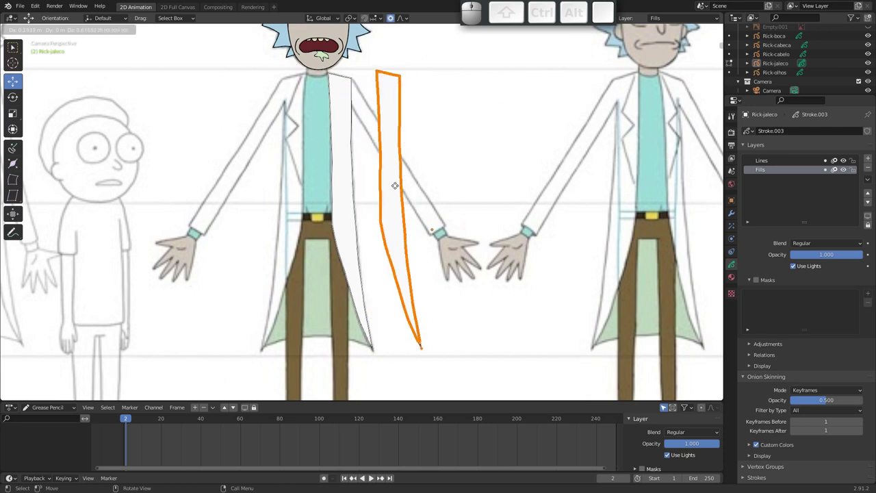
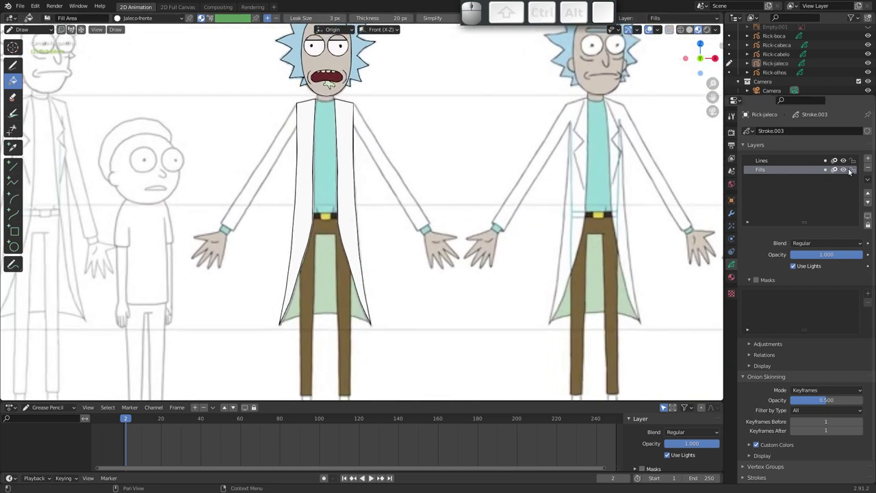
Add new layers to Rick-jaleco and move GP_Layer below Lines and Fills
double_click(871, 160)
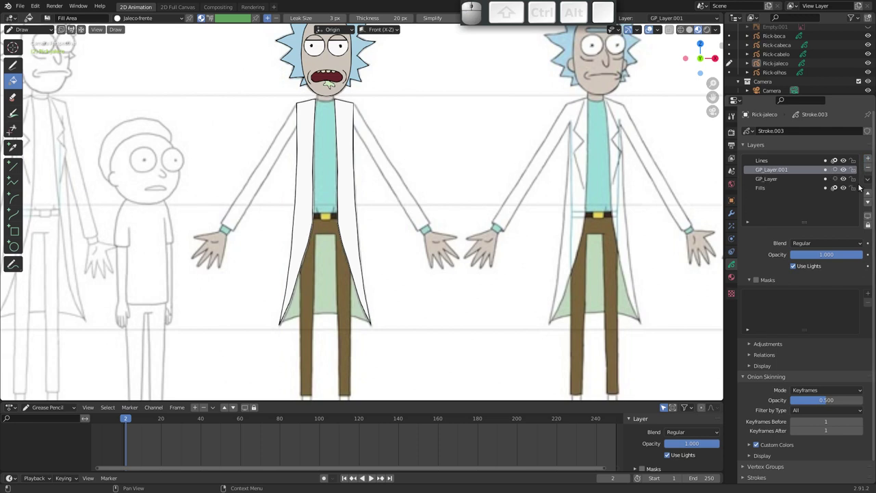
click(868, 202)
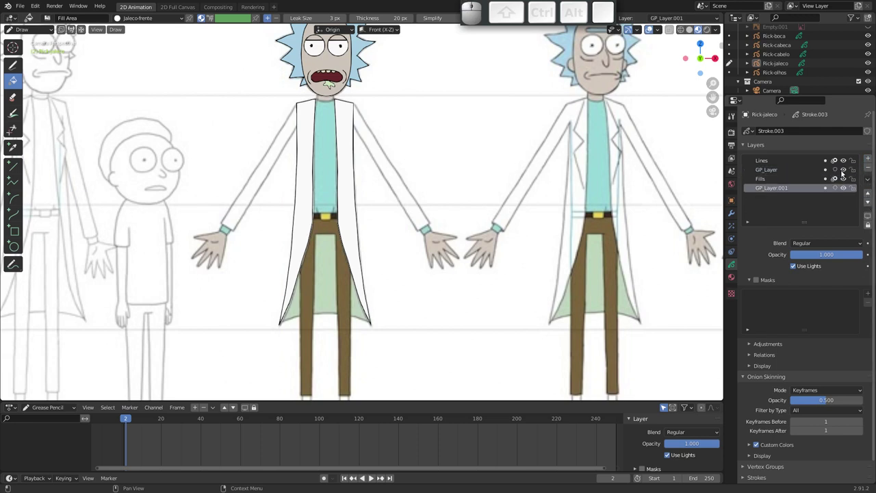
click(802, 170)
click(866, 203)
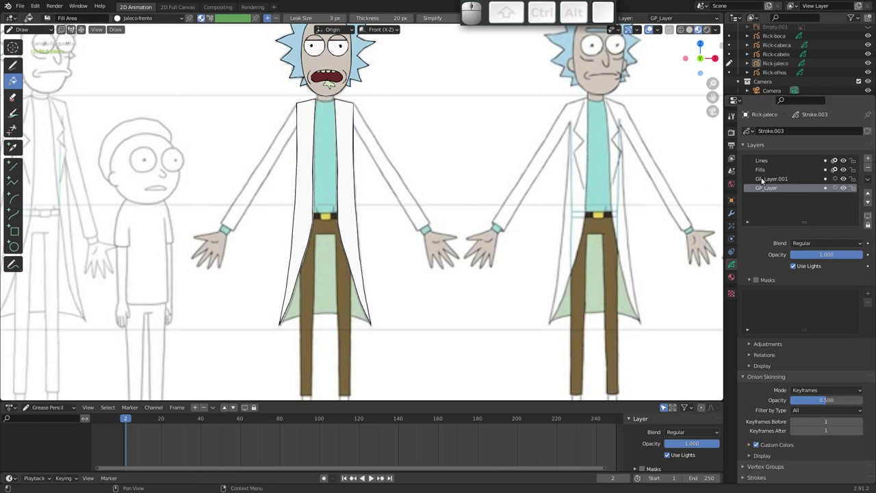
Delete the extra GP_Layer.001 and start renaming the remaining layer FundoJaleco
click(783, 181)
click(870, 169)
click(771, 179)
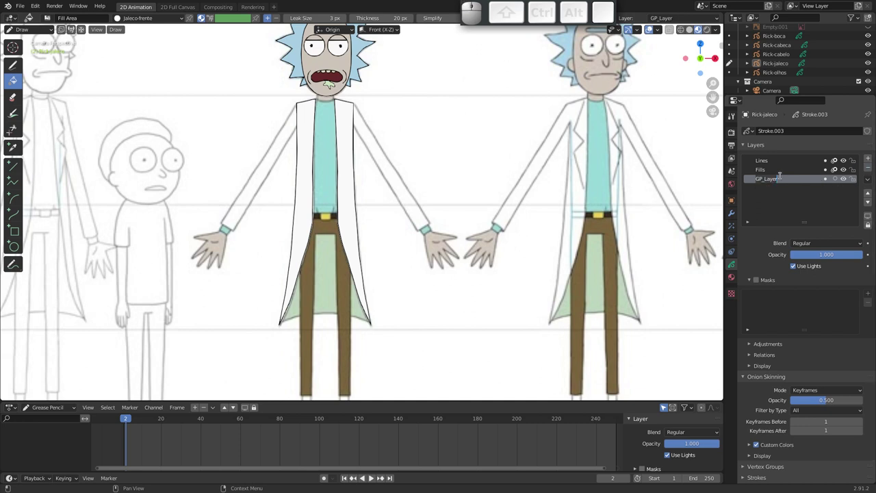
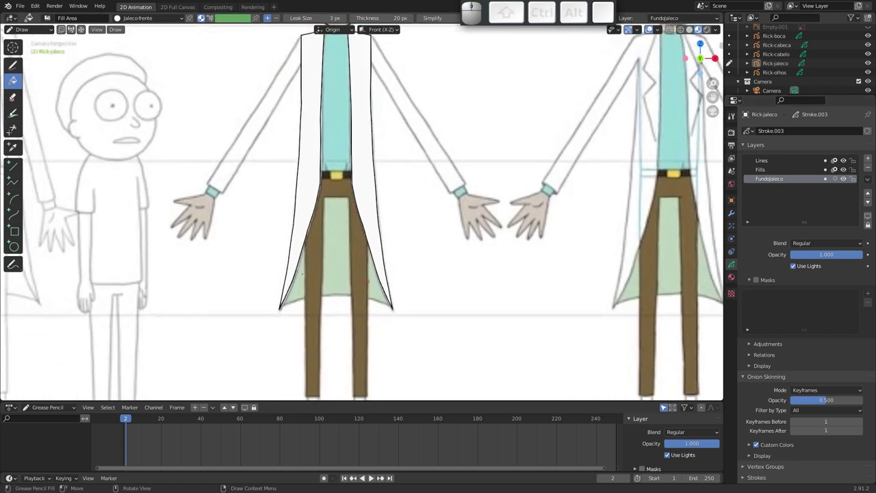
Create a new material on the coat object and name it JalecoFundo
click(733, 280)
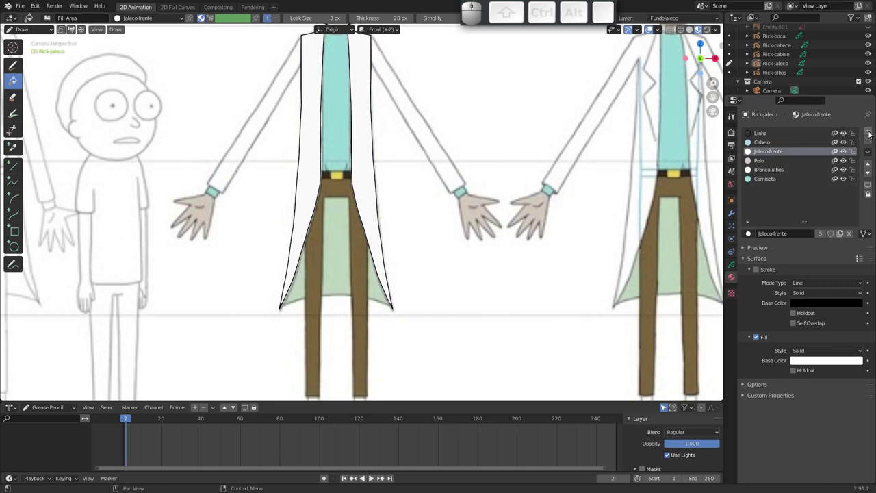
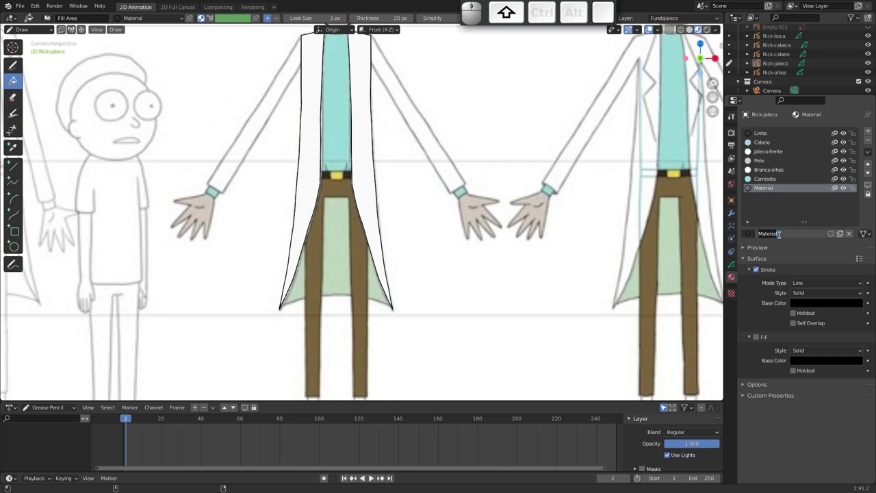
key(shift+j)
key(shift+a)
key(shift+c)
key(shift+BackSpace)
key(l)
key(e)
key(c)
key(o)
key(shift+f)
key(shift+u)
key(shift+n)
key(shift+d)
key(shift+o)
key(shift+Return)
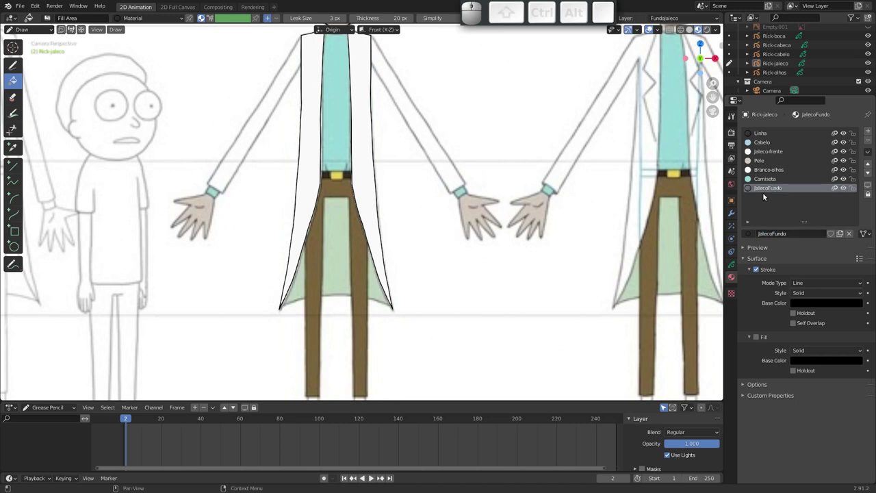
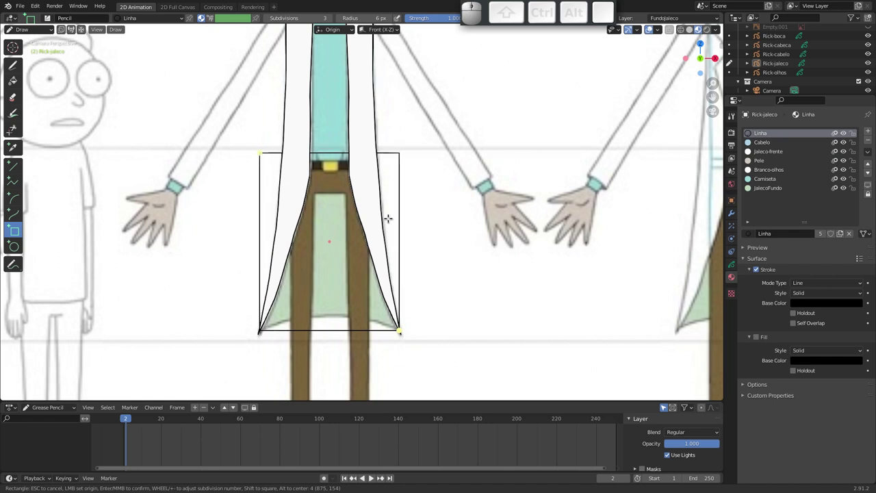
Confirm the rectangle on FundoJaleco, hide the Lines and Fills layers, and enter Edit Mode
key(Return)
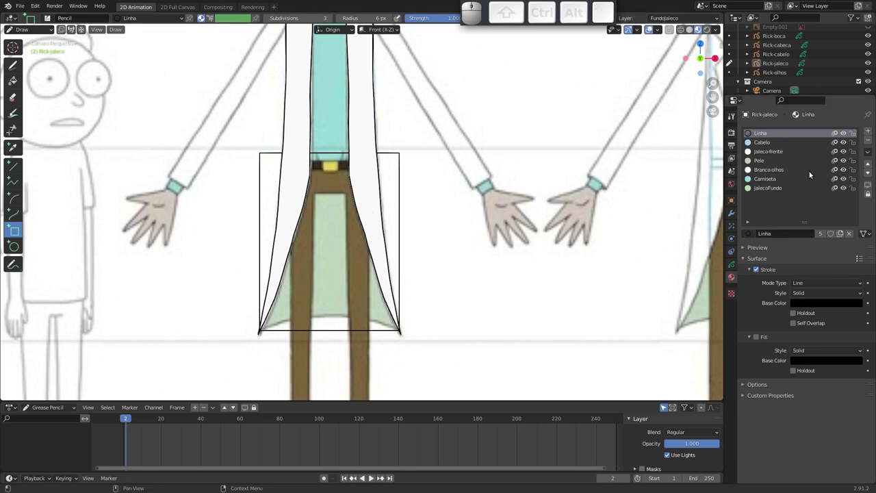
click(736, 264)
click(846, 162)
drag(838, 161, 779, 165)
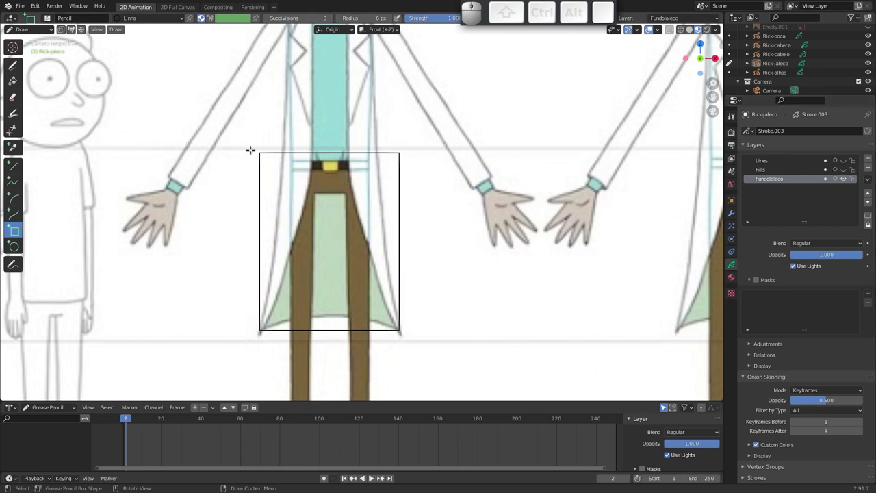
key(Tab)
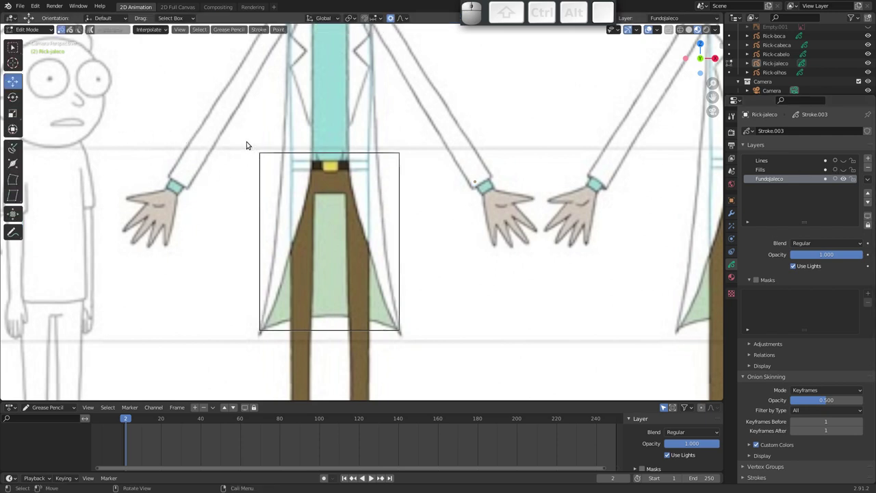
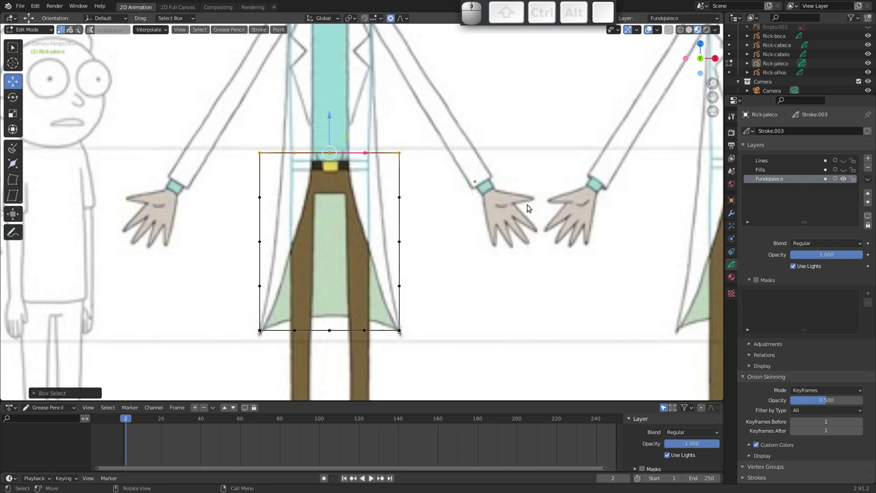
Scale the rectangle's top narrower along X with proportional falloff to flare the coat back
key(s)
scroll(up, 3)
scroll(down, 3)
scroll(down, 3)
scroll(down, 3)
scroll(down, 3)
scroll(down, 3)
scroll(up, 3)
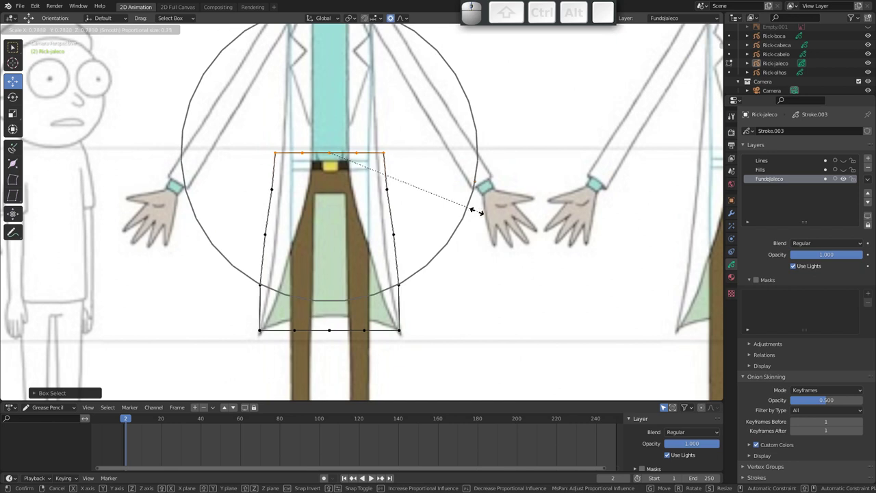
key(x)
scroll(down, 3)
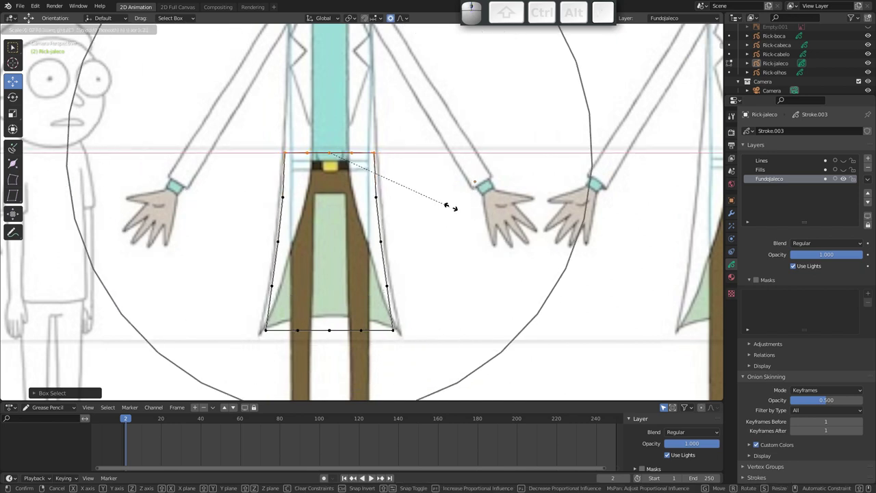
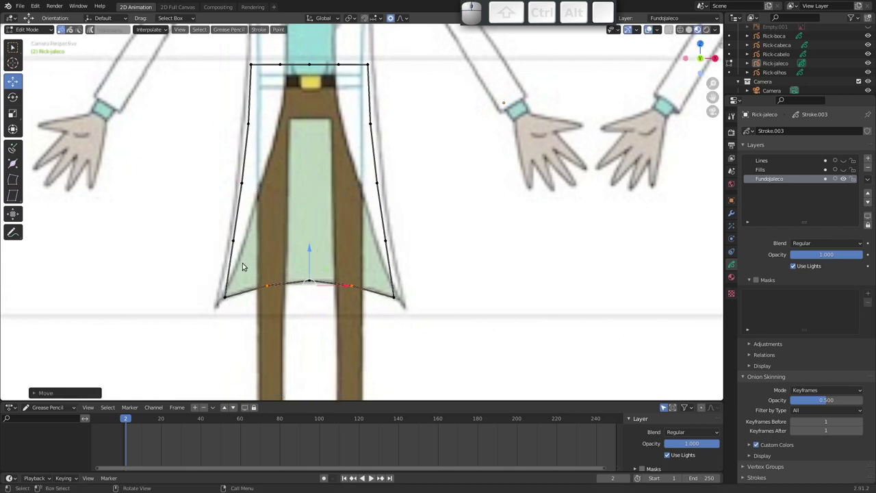
Select all points, curve the bottom edge and subdivide the outline, then return to Draw Mode
key(a)
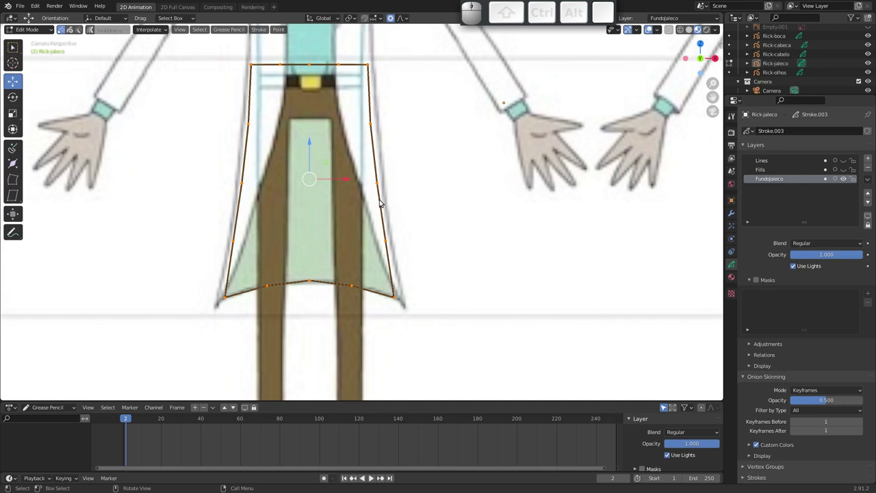
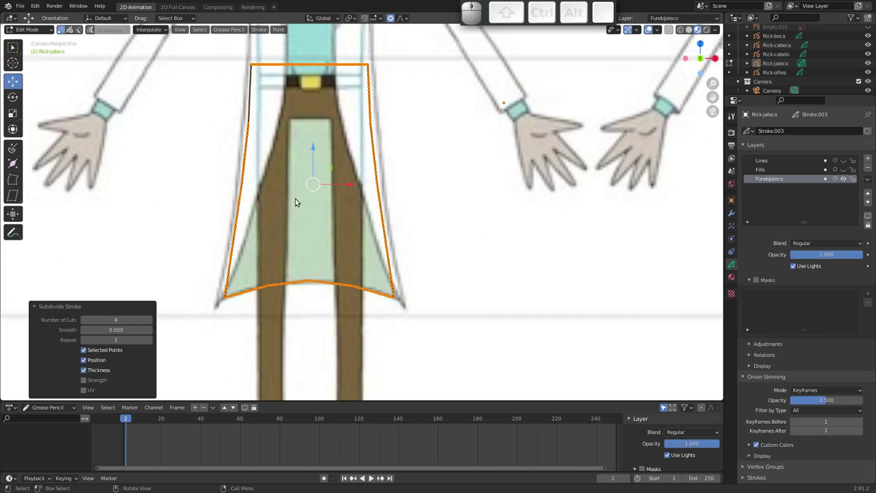
click(308, 306)
drag(338, 212, 334, 227)
key(ctrl+Tab)
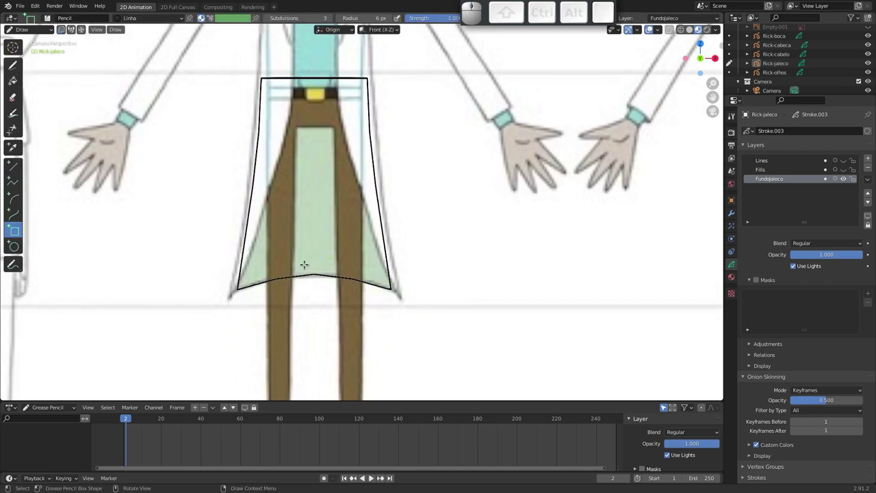
Reshape the coat-back's lower edge and pull its bottom corners outward with the Grab brush
key(ctrl+Tab)
click(315, 317)
drag(322, 278, 276, 282)
drag(290, 279, 335, 278)
drag(349, 277, 378, 302)
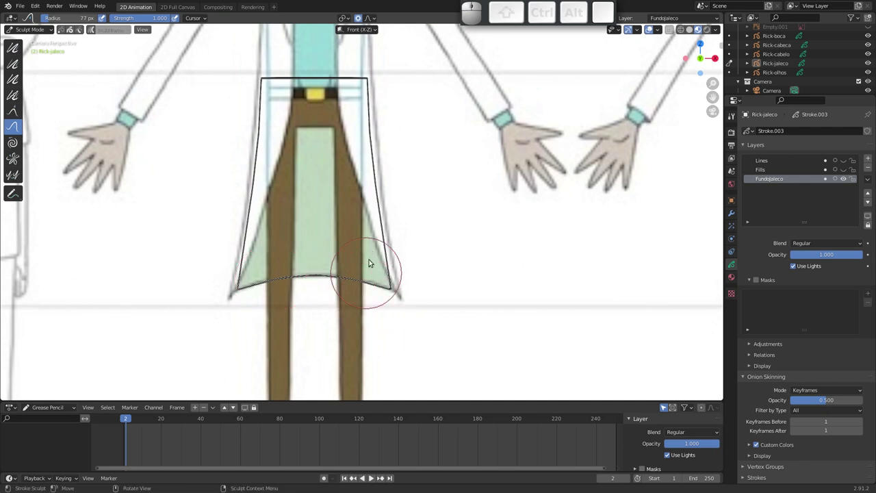
drag(317, 259, 276, 286)
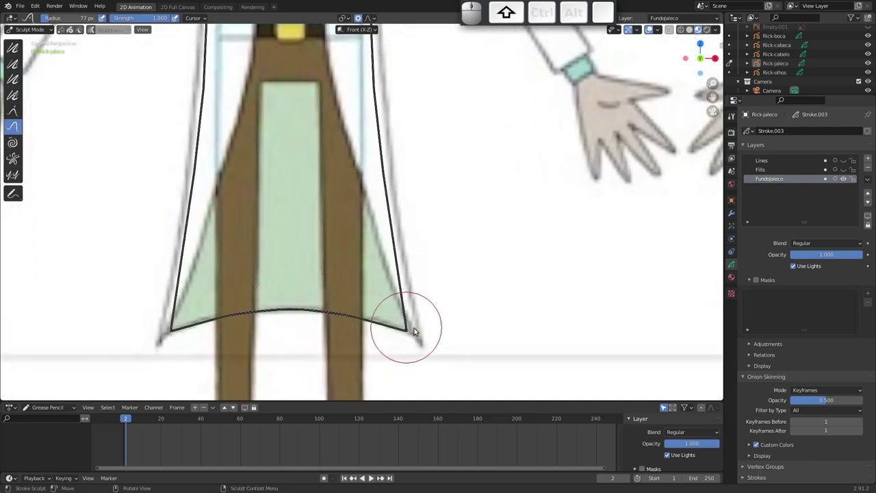
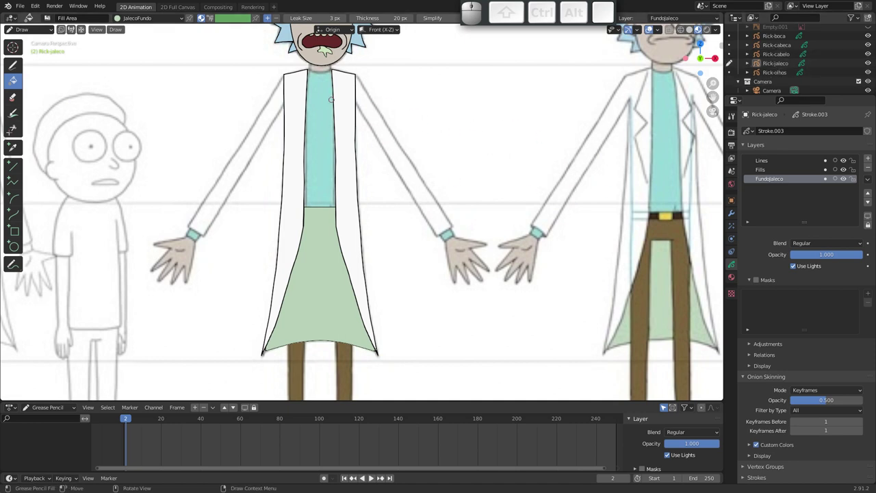
Select the Rick-corpo object in the Outliner and choose the Box tool for drawing
click(779, 64)
key(ctrl+Tab)
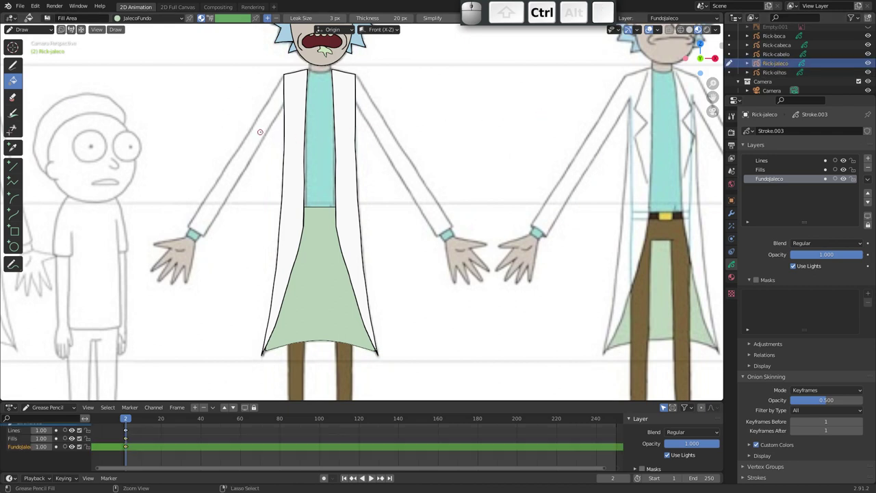
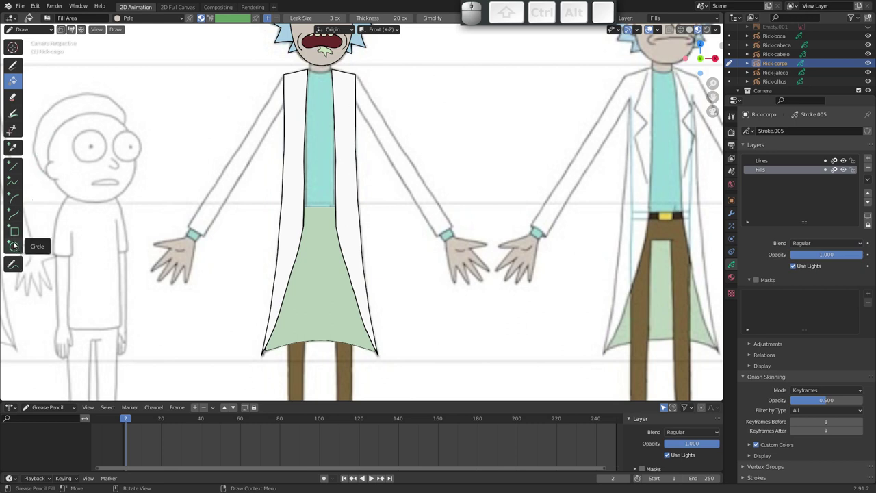
click(18, 234)
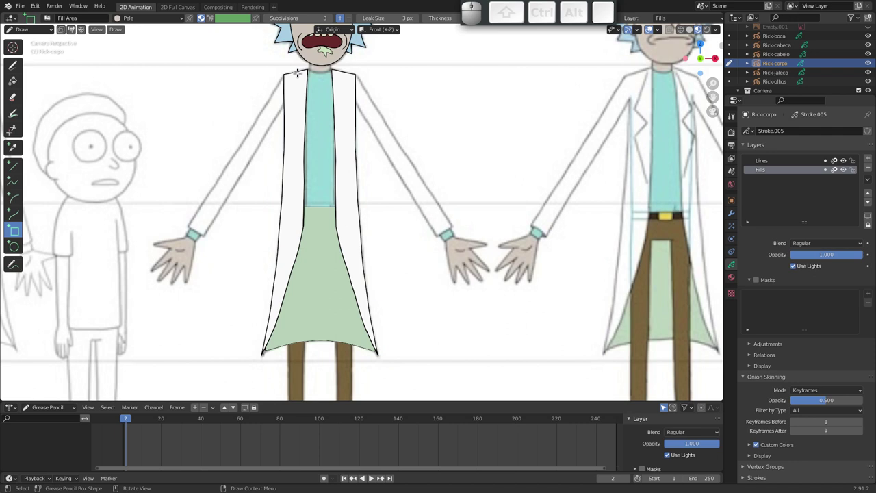
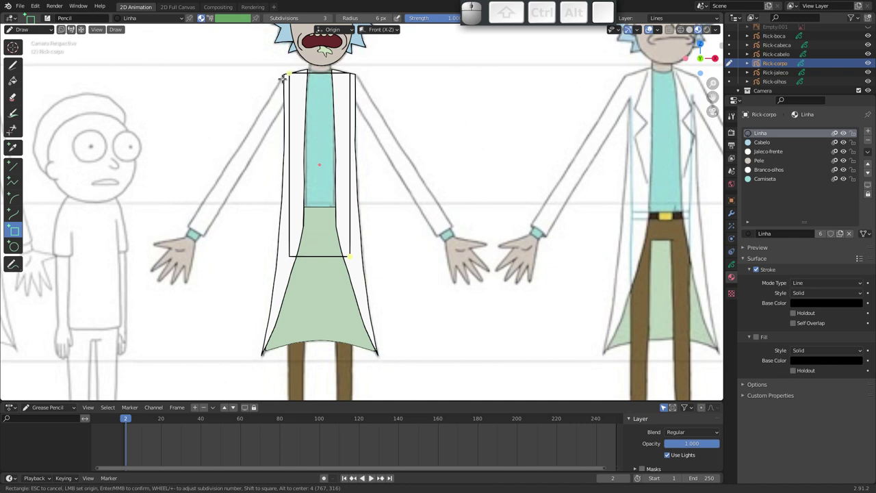
Confirm the black rectangle outline over Rick's torso inside the coat front
key(Return)
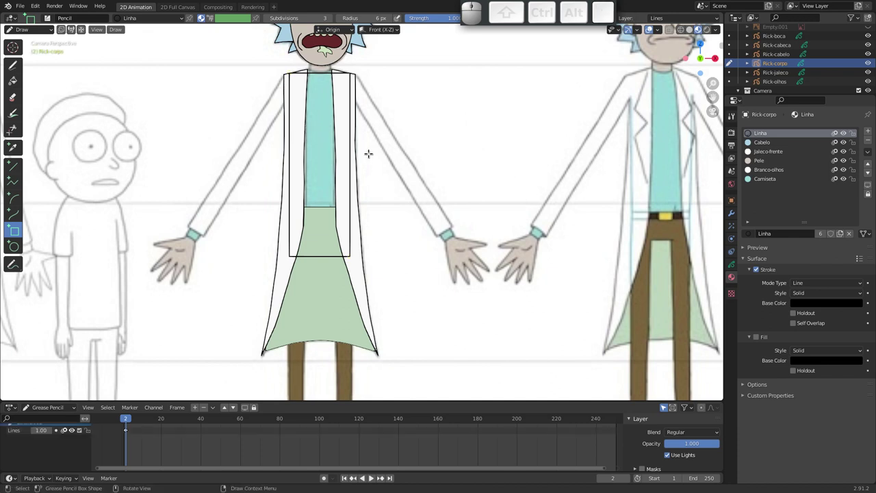
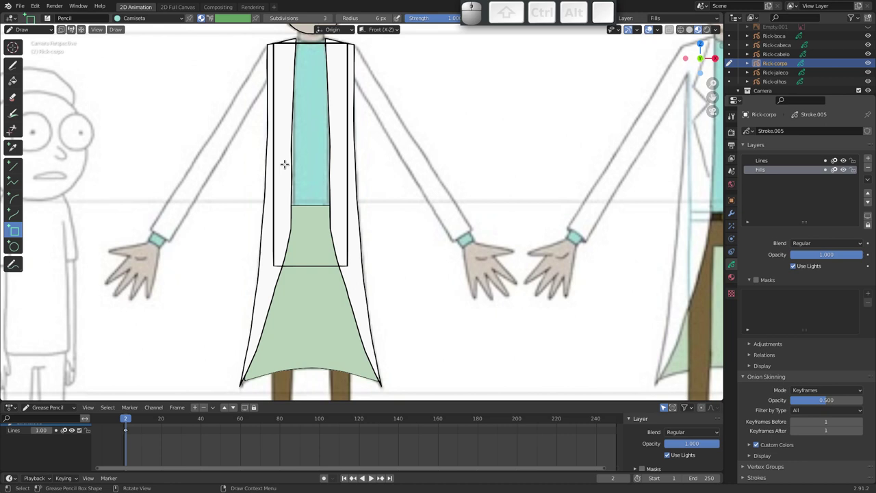
Fill Rick's torso rectangle with the Camiseta colour and return to Object Mode
key(shift+space)
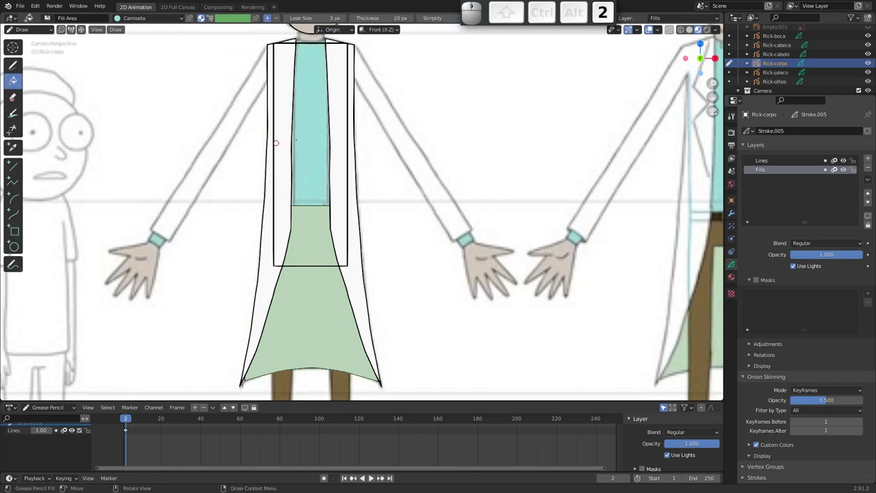
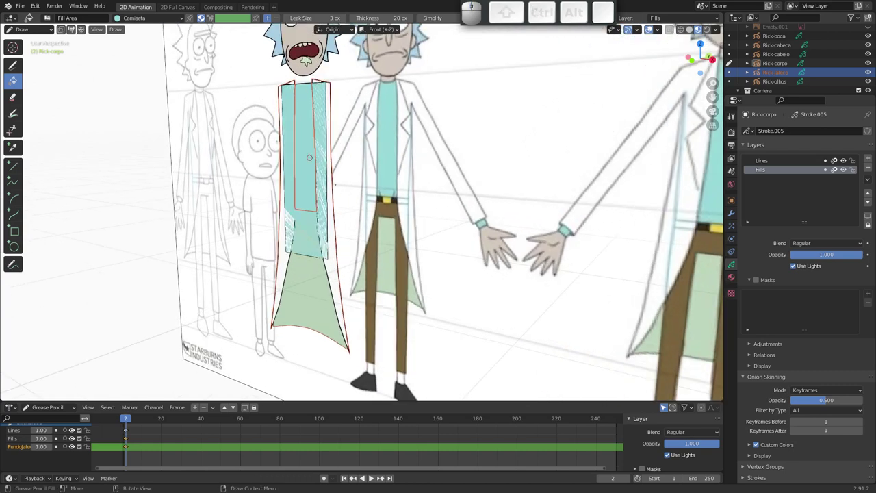
key(ctrl+Tab)
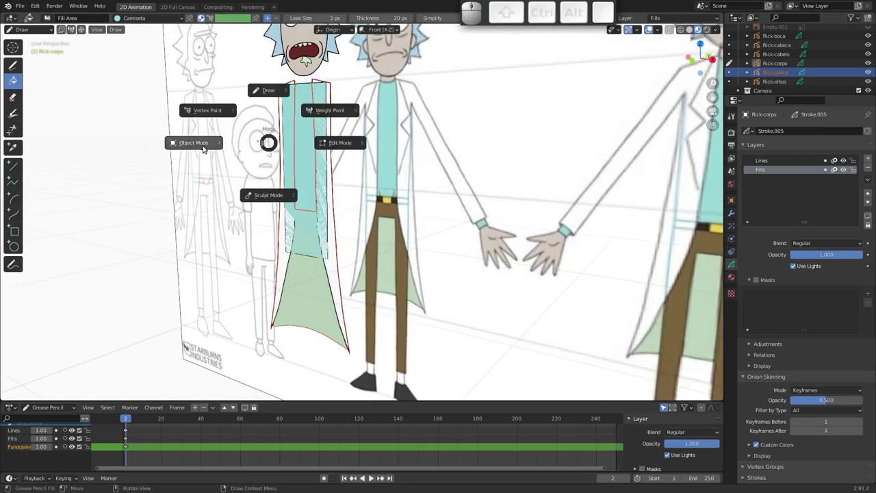
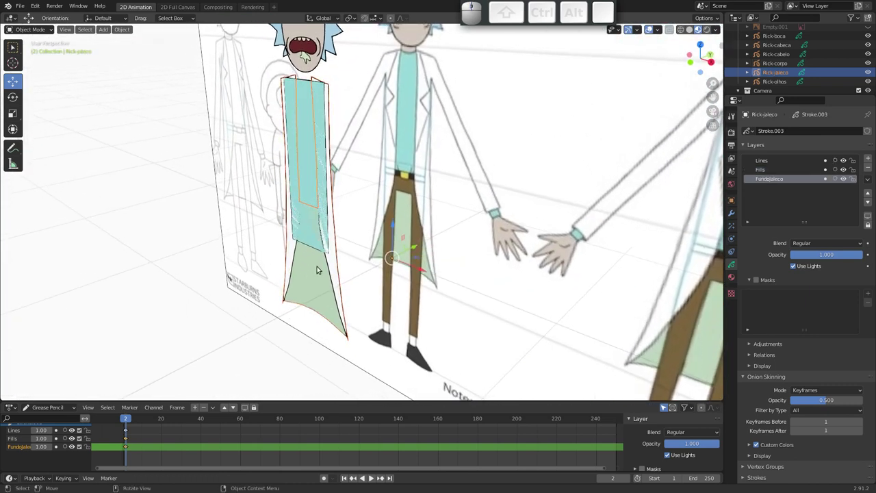
Nudge Rick-corpo with a grab and confirm its position relative to the coat
key(g)
key(Escape)
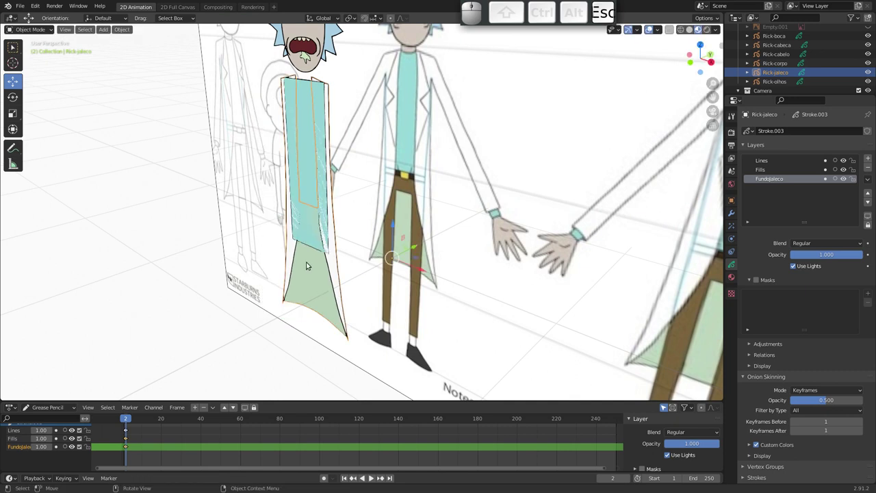
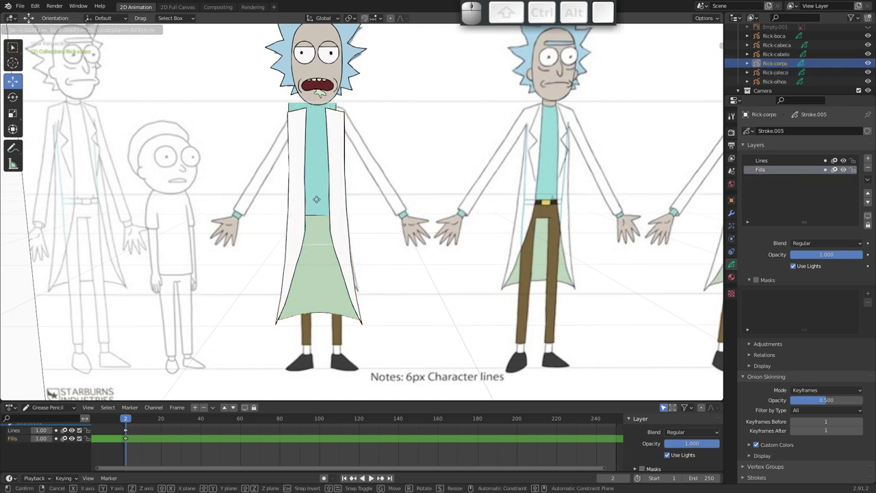
key(Escape)
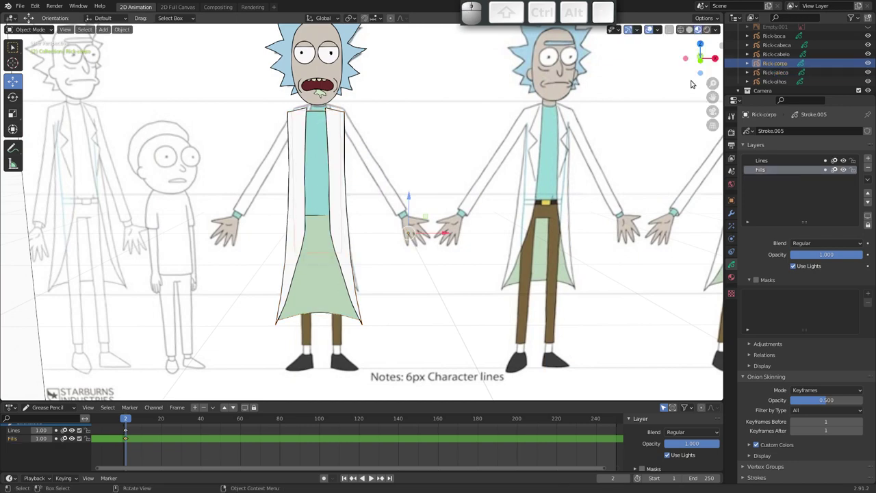
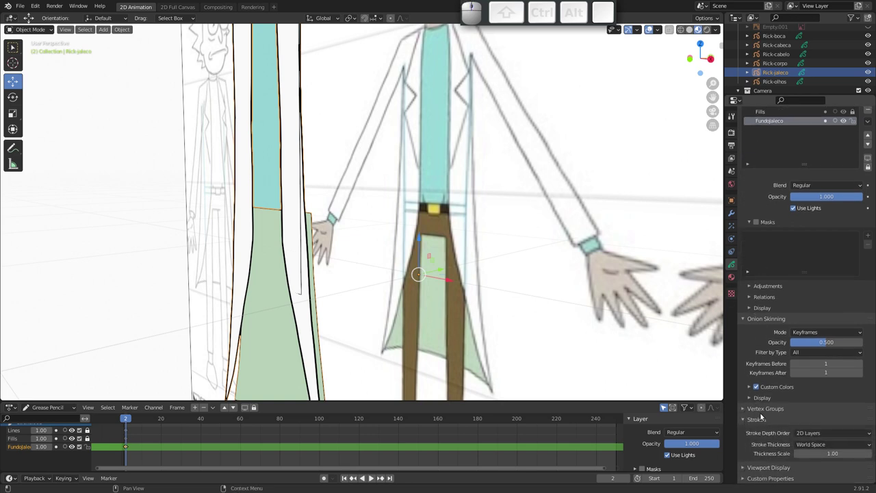
From a side view, move Rick-corpo along Y so the shirt sits centred inside the open coat
drag(371, 216, 377, 256)
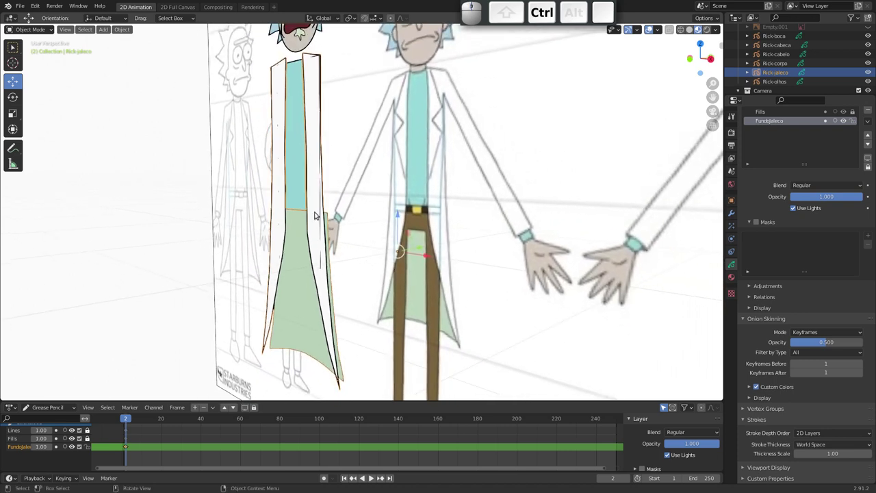
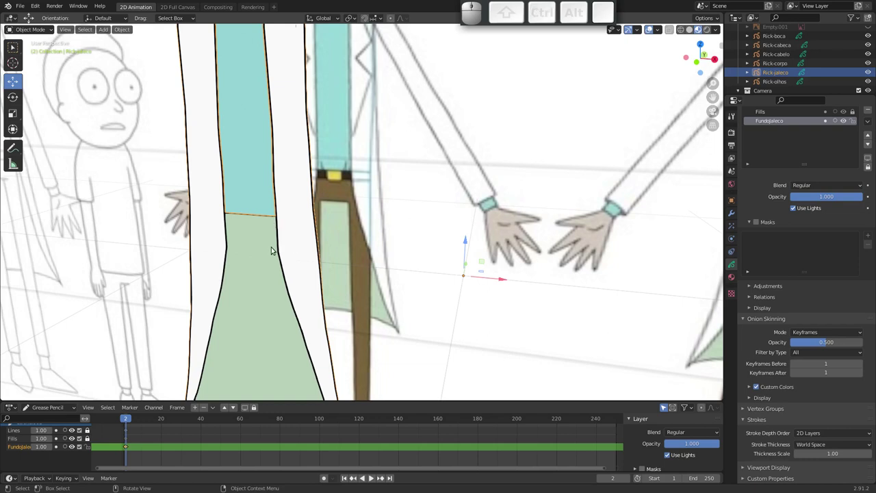
drag(244, 252, 206, 240)
middle_click(206, 238)
drag(262, 270, 295, 282)
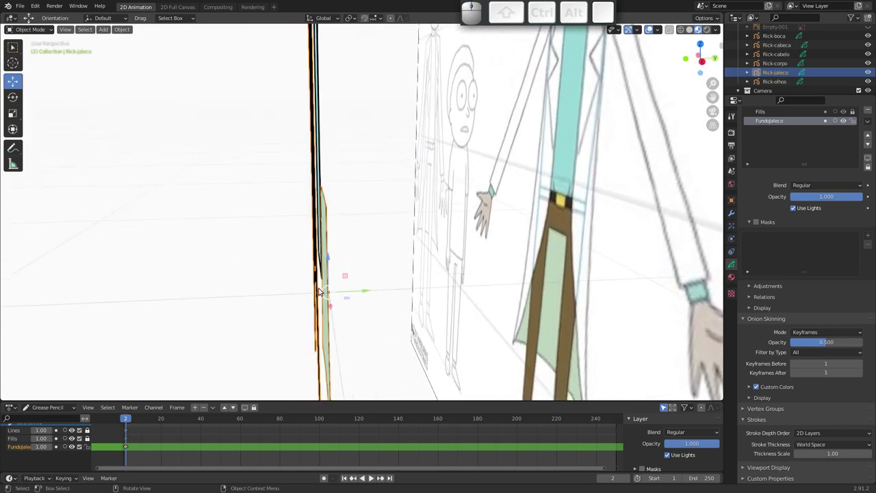
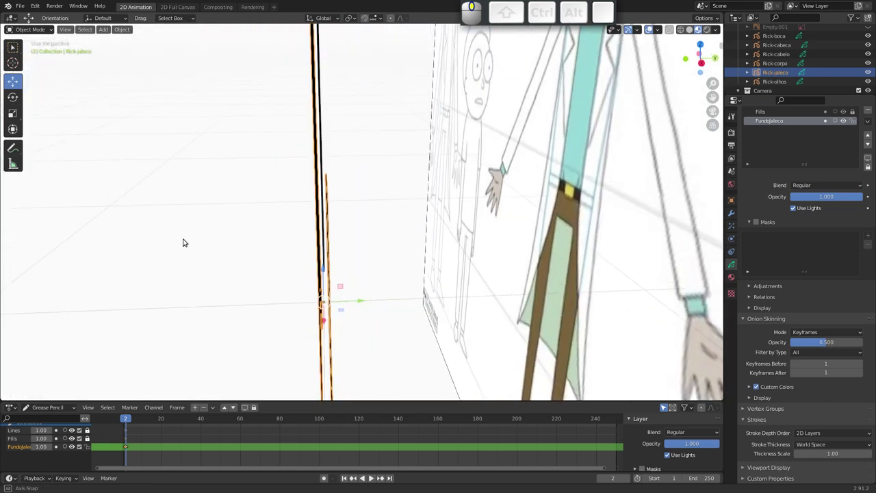
drag(269, 235, 293, 203)
drag(294, 199, 307, 199)
key(g)
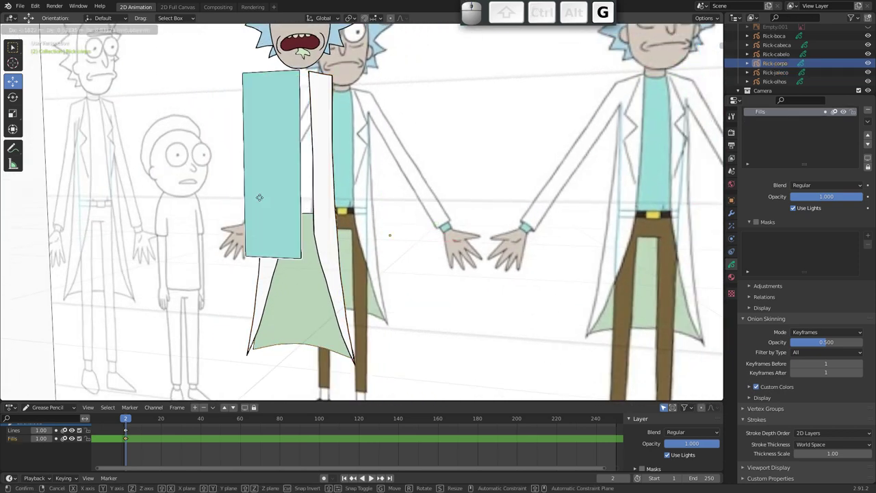
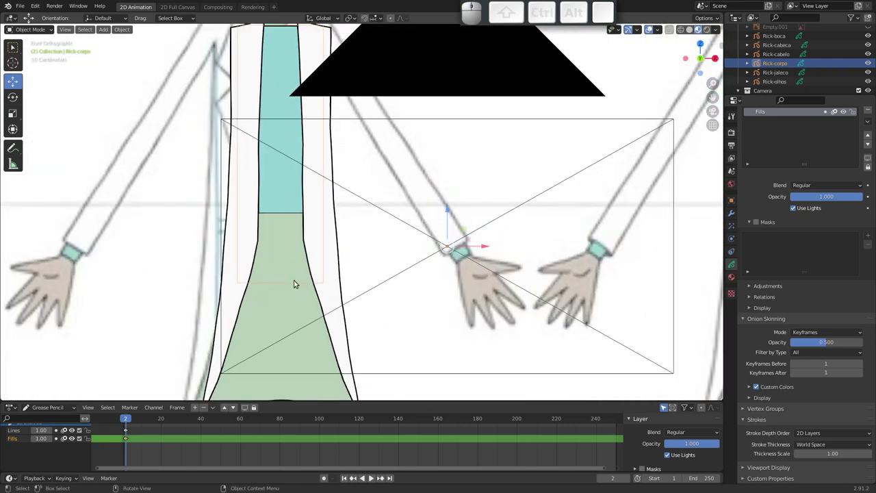
drag(326, 254, 303, 286)
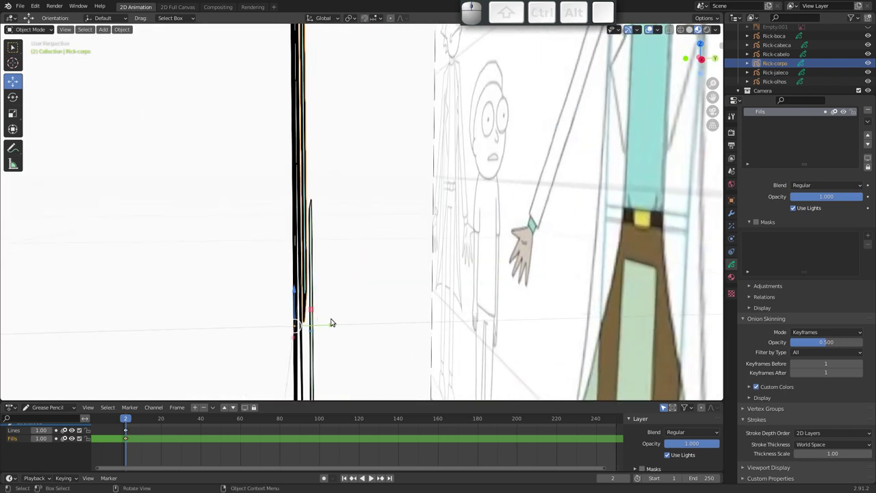
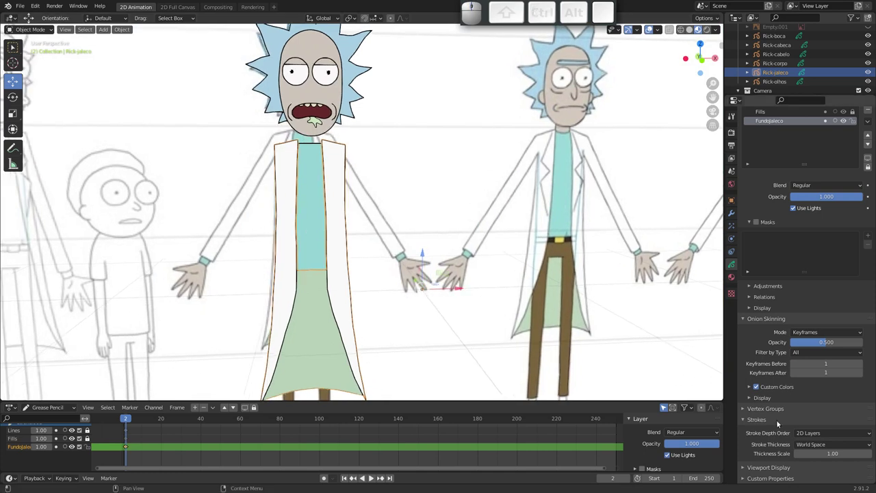
Set Rick-jaleco's Stroke Depth Order to 3D Location
click(819, 434)
click(823, 452)
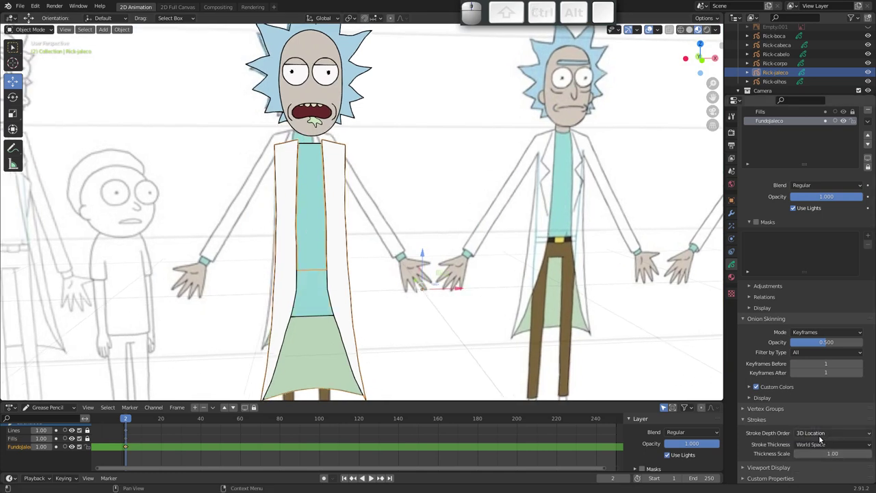
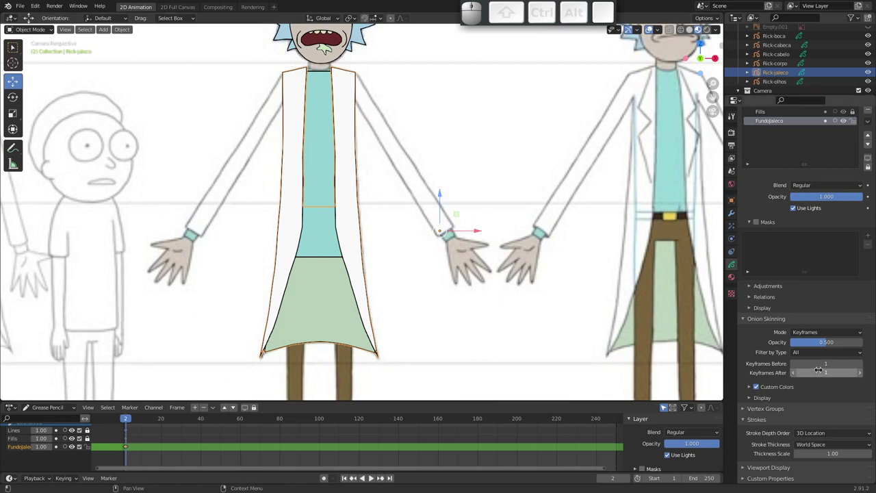
click(830, 432)
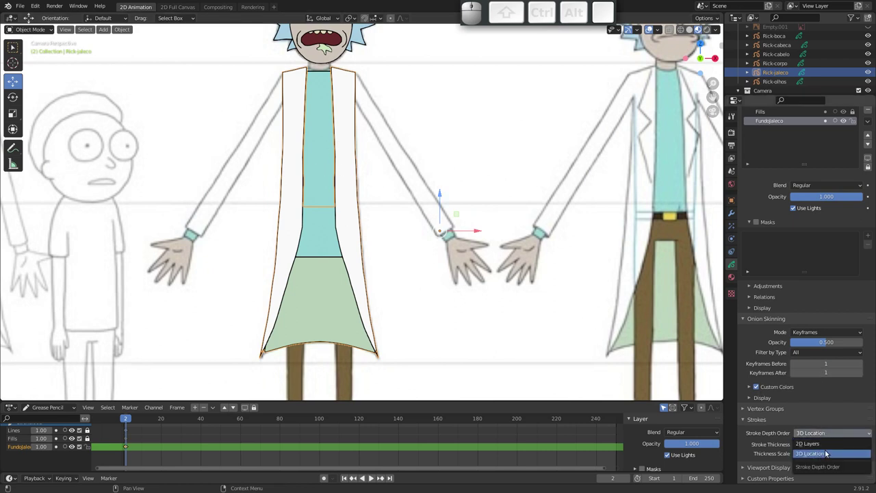
click(831, 454)
Frame the whole character, save the file as rick-2.blend and go to the File menu
drag(370, 205, 366, 213)
middle_click(376, 228)
middle_click(375, 207)
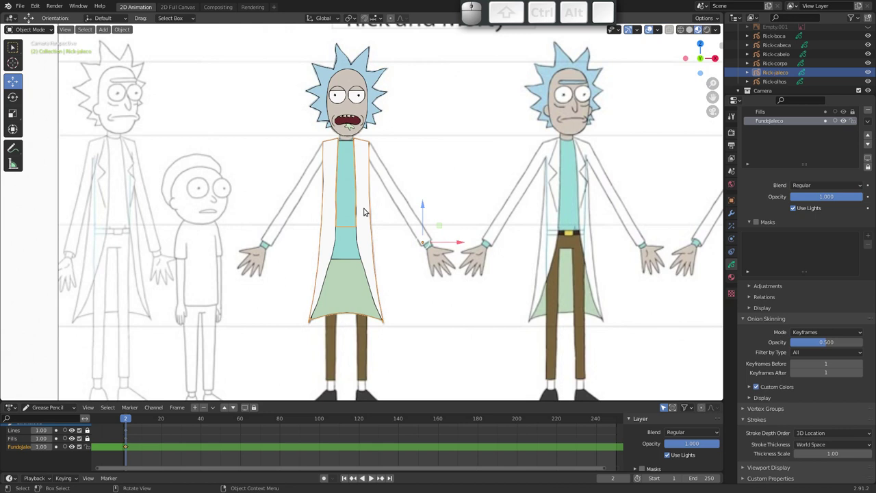
key(ctrl+s)
click(23, 11)
Open the rigged rick.blend from Open Recent and zoom in on Rick's torso
click(131, 45)
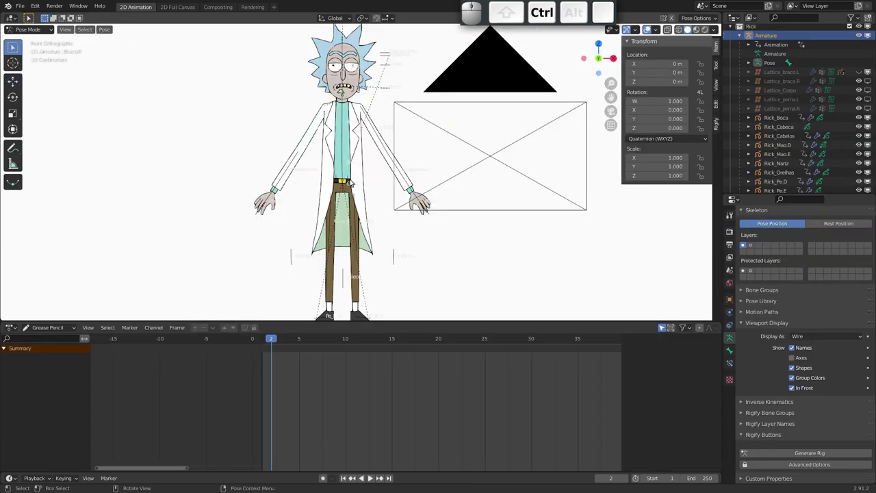
drag(345, 168, 345, 141)
middle_click(344, 155)
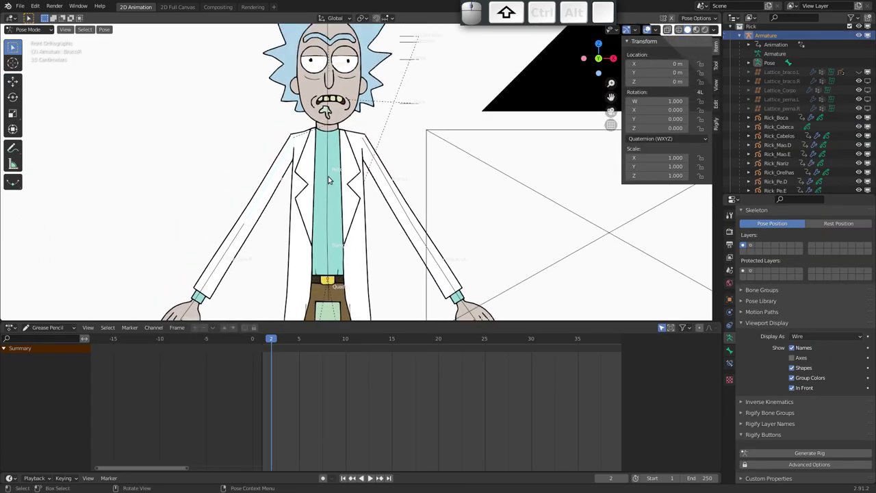
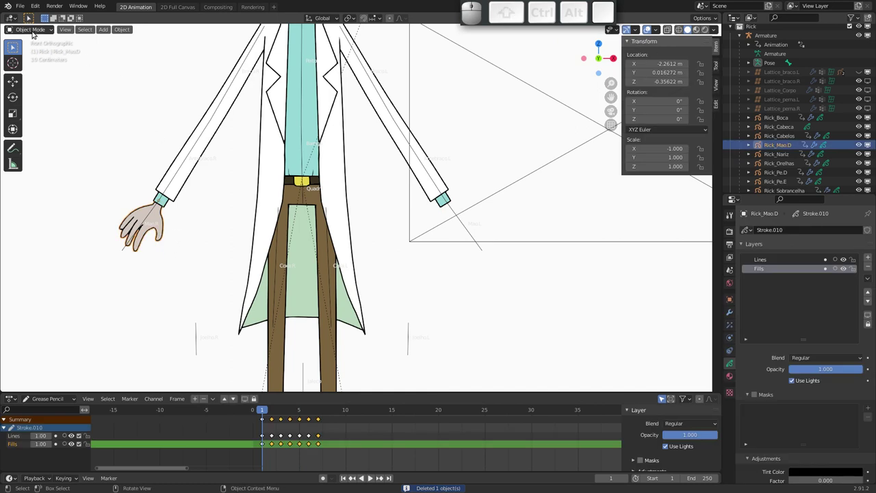
Duplicate Rick_Mao.D, mirror the copy with scale X -1 and move it toward the opposite wrist
key(shift+d)
key(Escape)
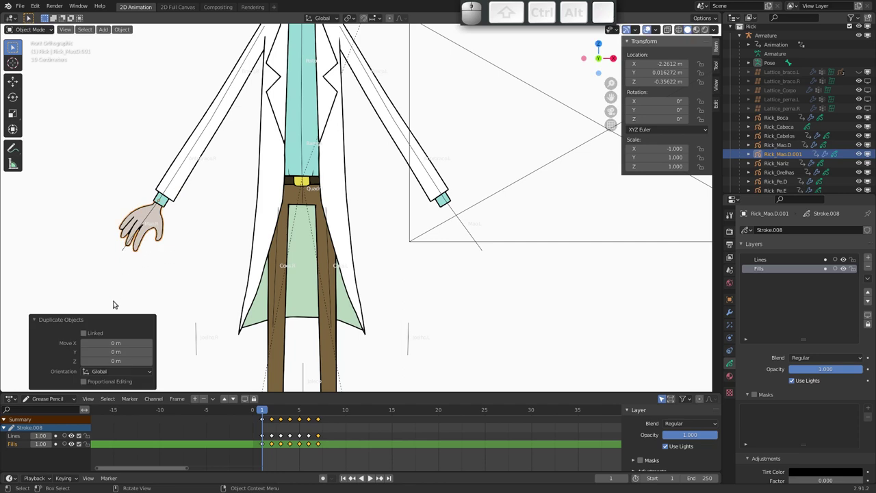
key(s)
key(x)
key(-)
key(1)
key(Return)
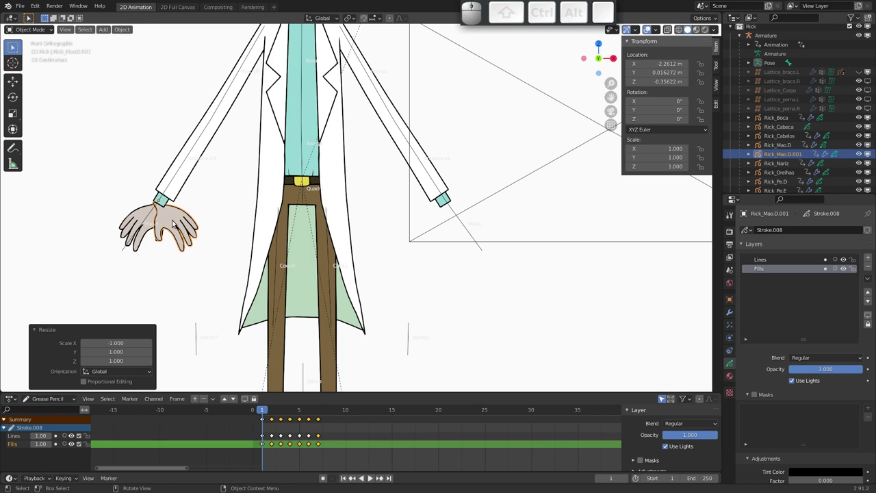
key(g)
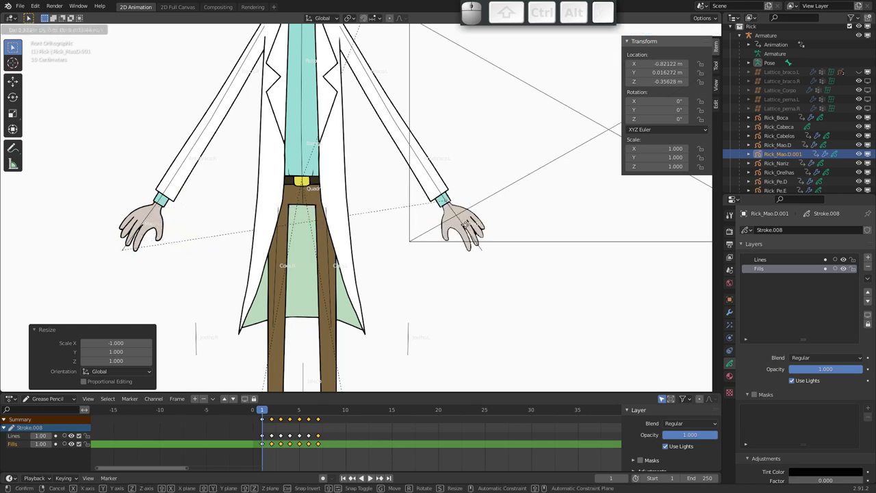